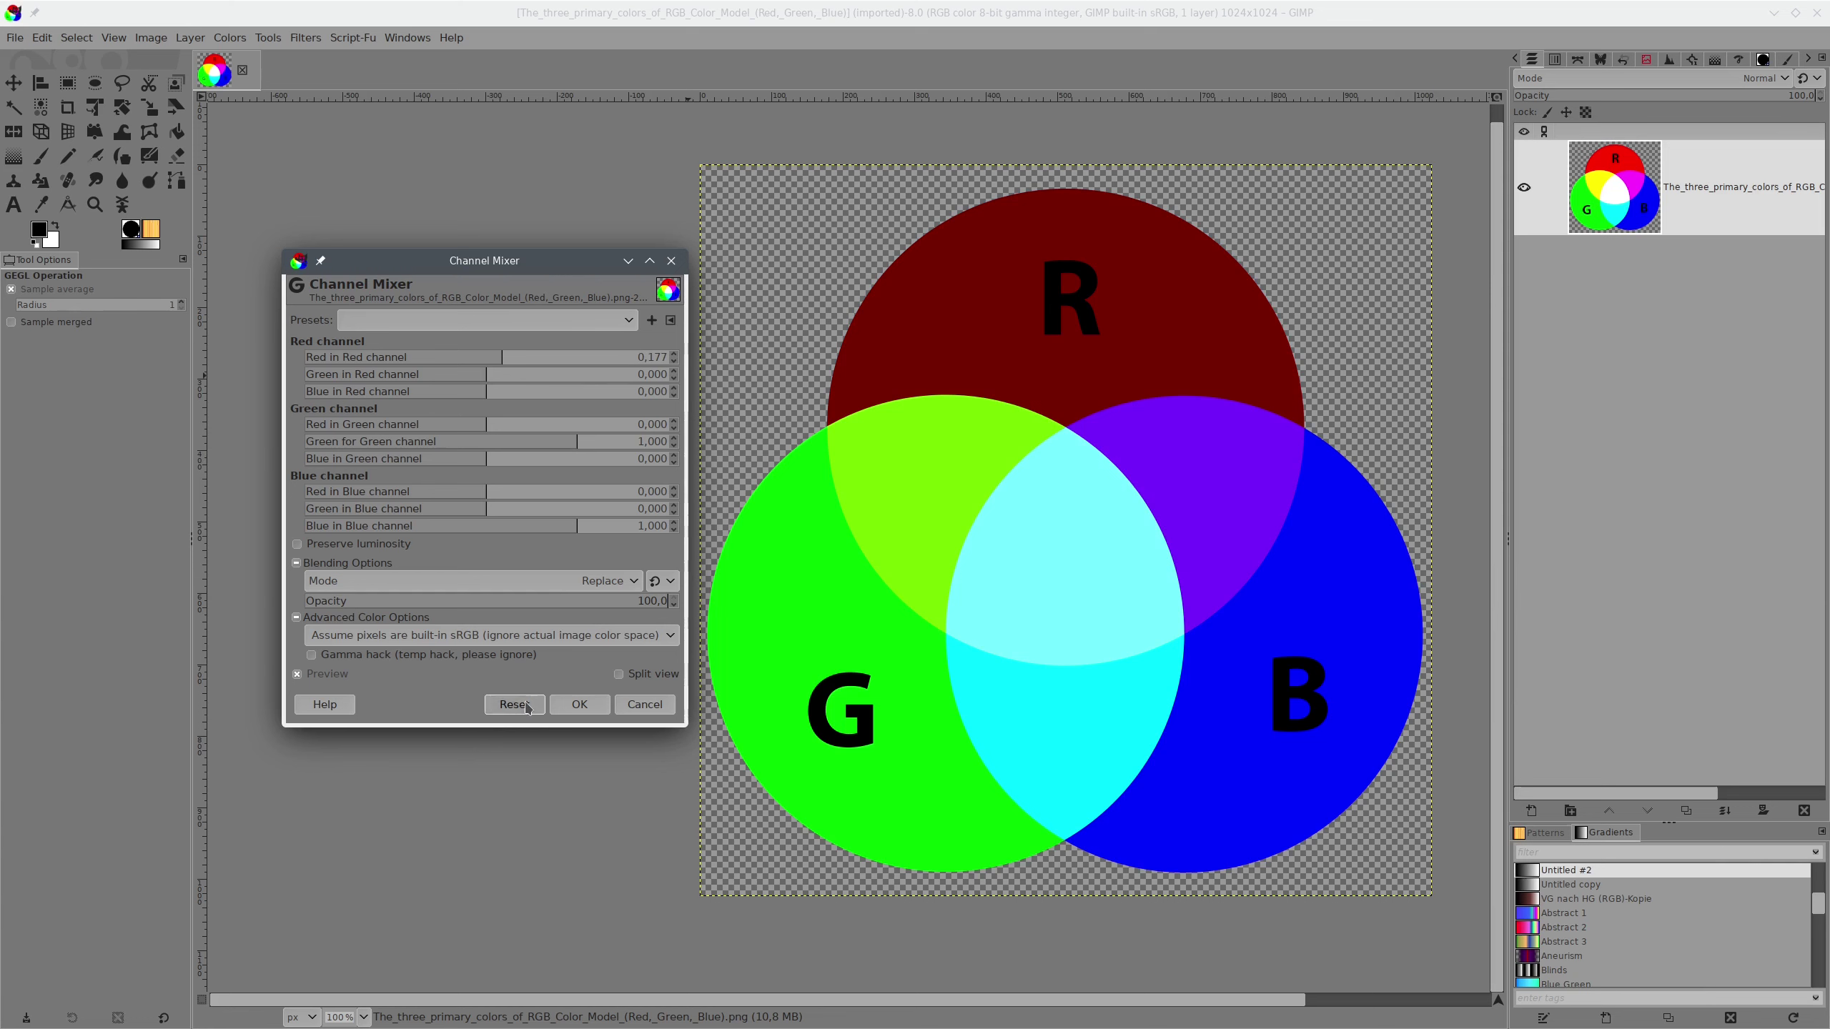
# Reset the Channel Mixer values to their defaults and switch away from GIMP.
pyautogui.click(530, 706)
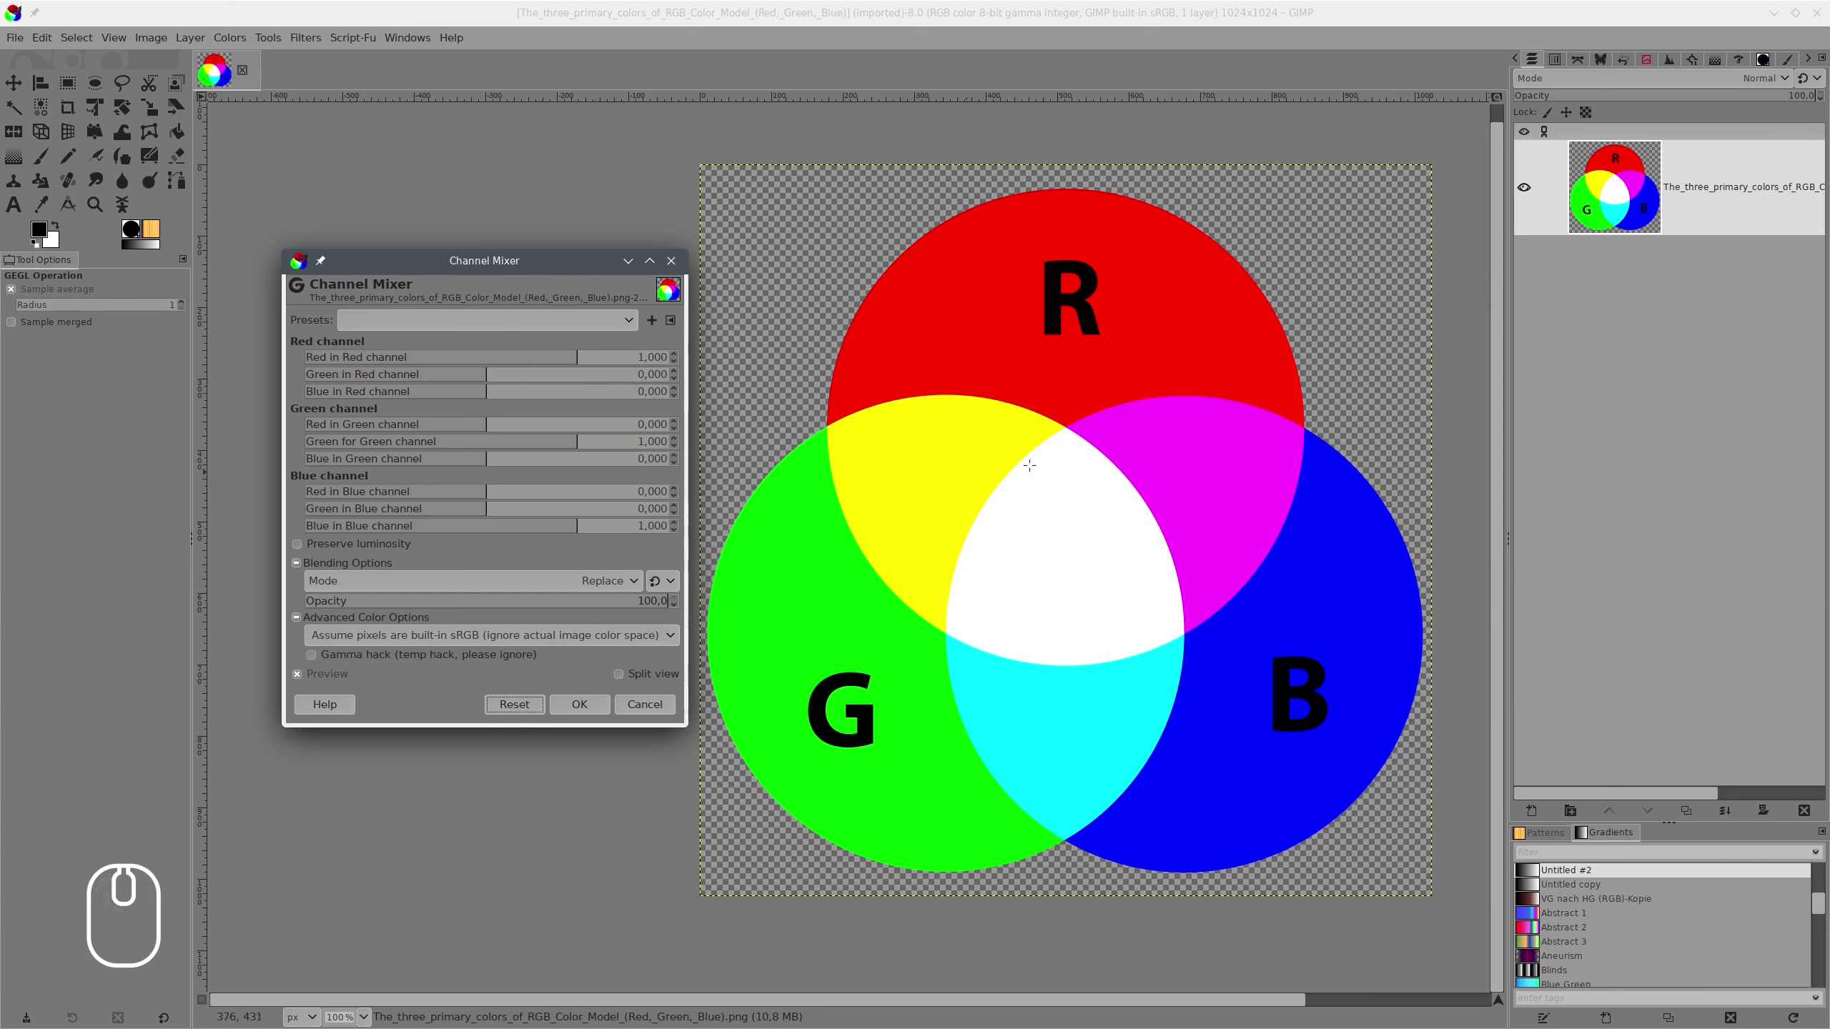
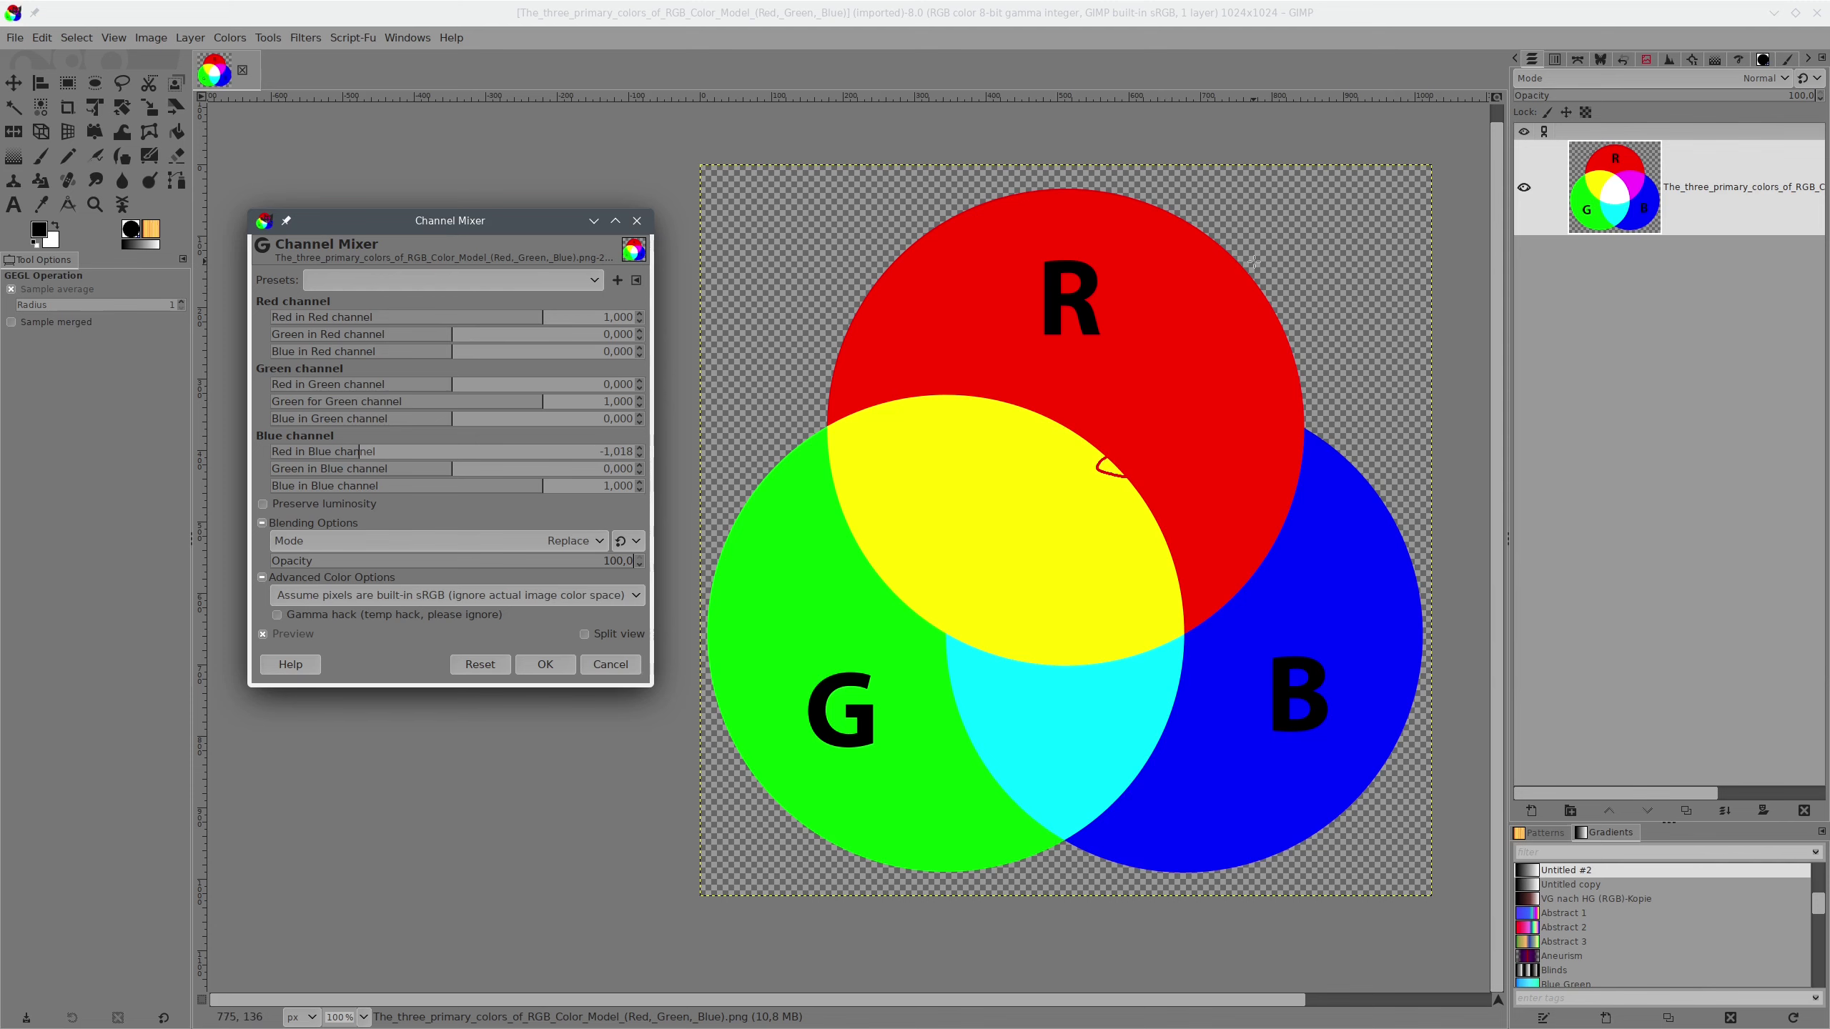
pyautogui.press('alt+Tab')
# In color calibration's B tab, set input R to about -0.466 and add input G.
pyautogui.press('shift+super+F1')
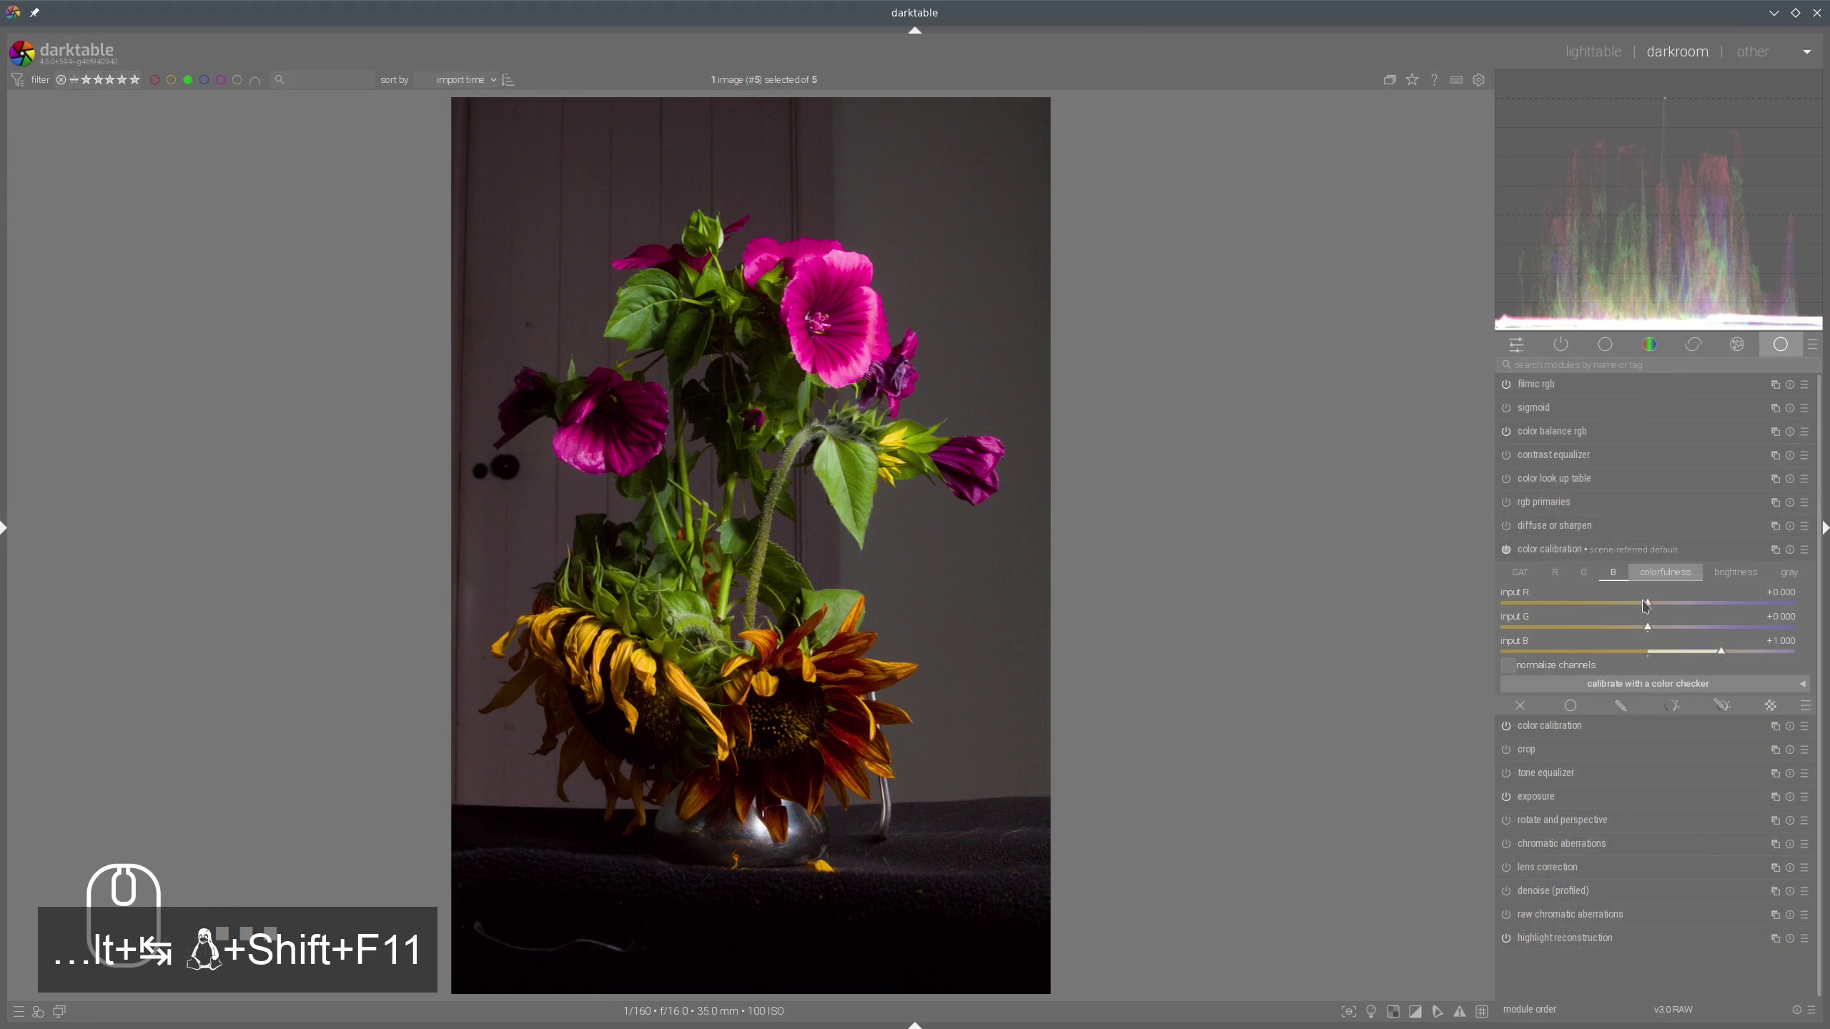
pyautogui.moveTo(1652, 606); pyautogui.dragTo(1614, 603)
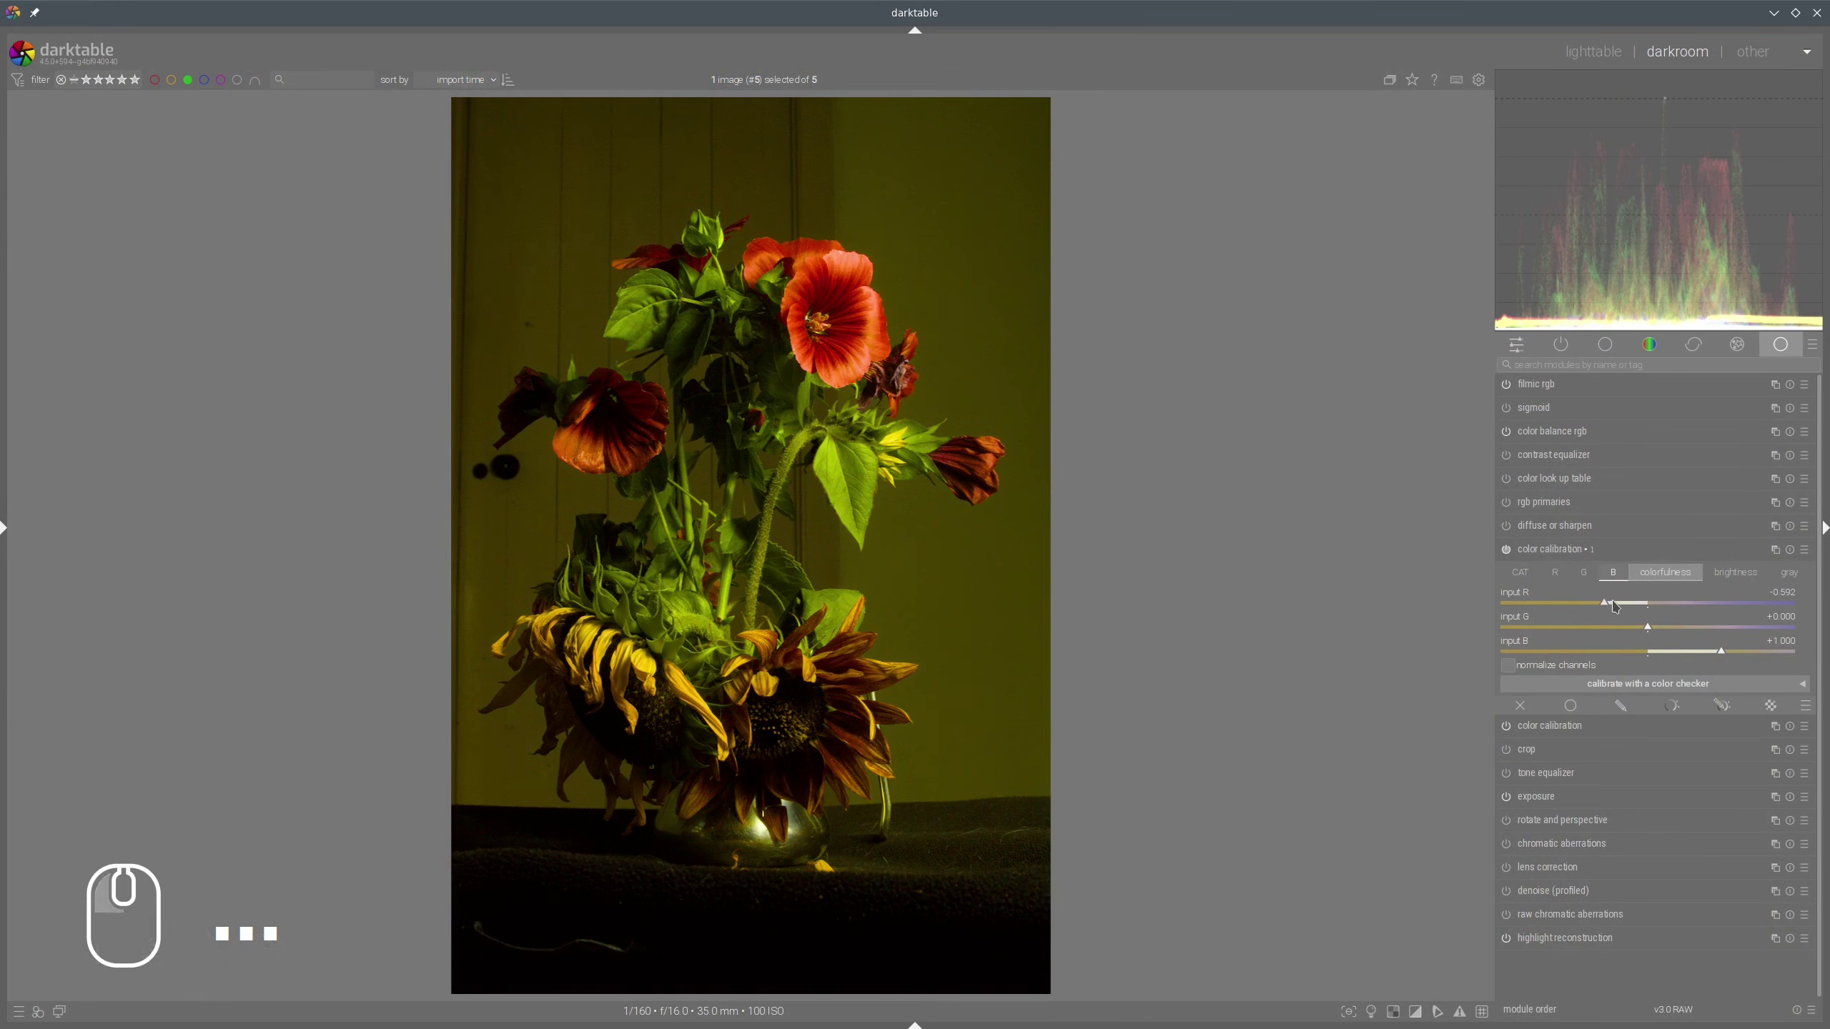
pyautogui.click(1611, 605)
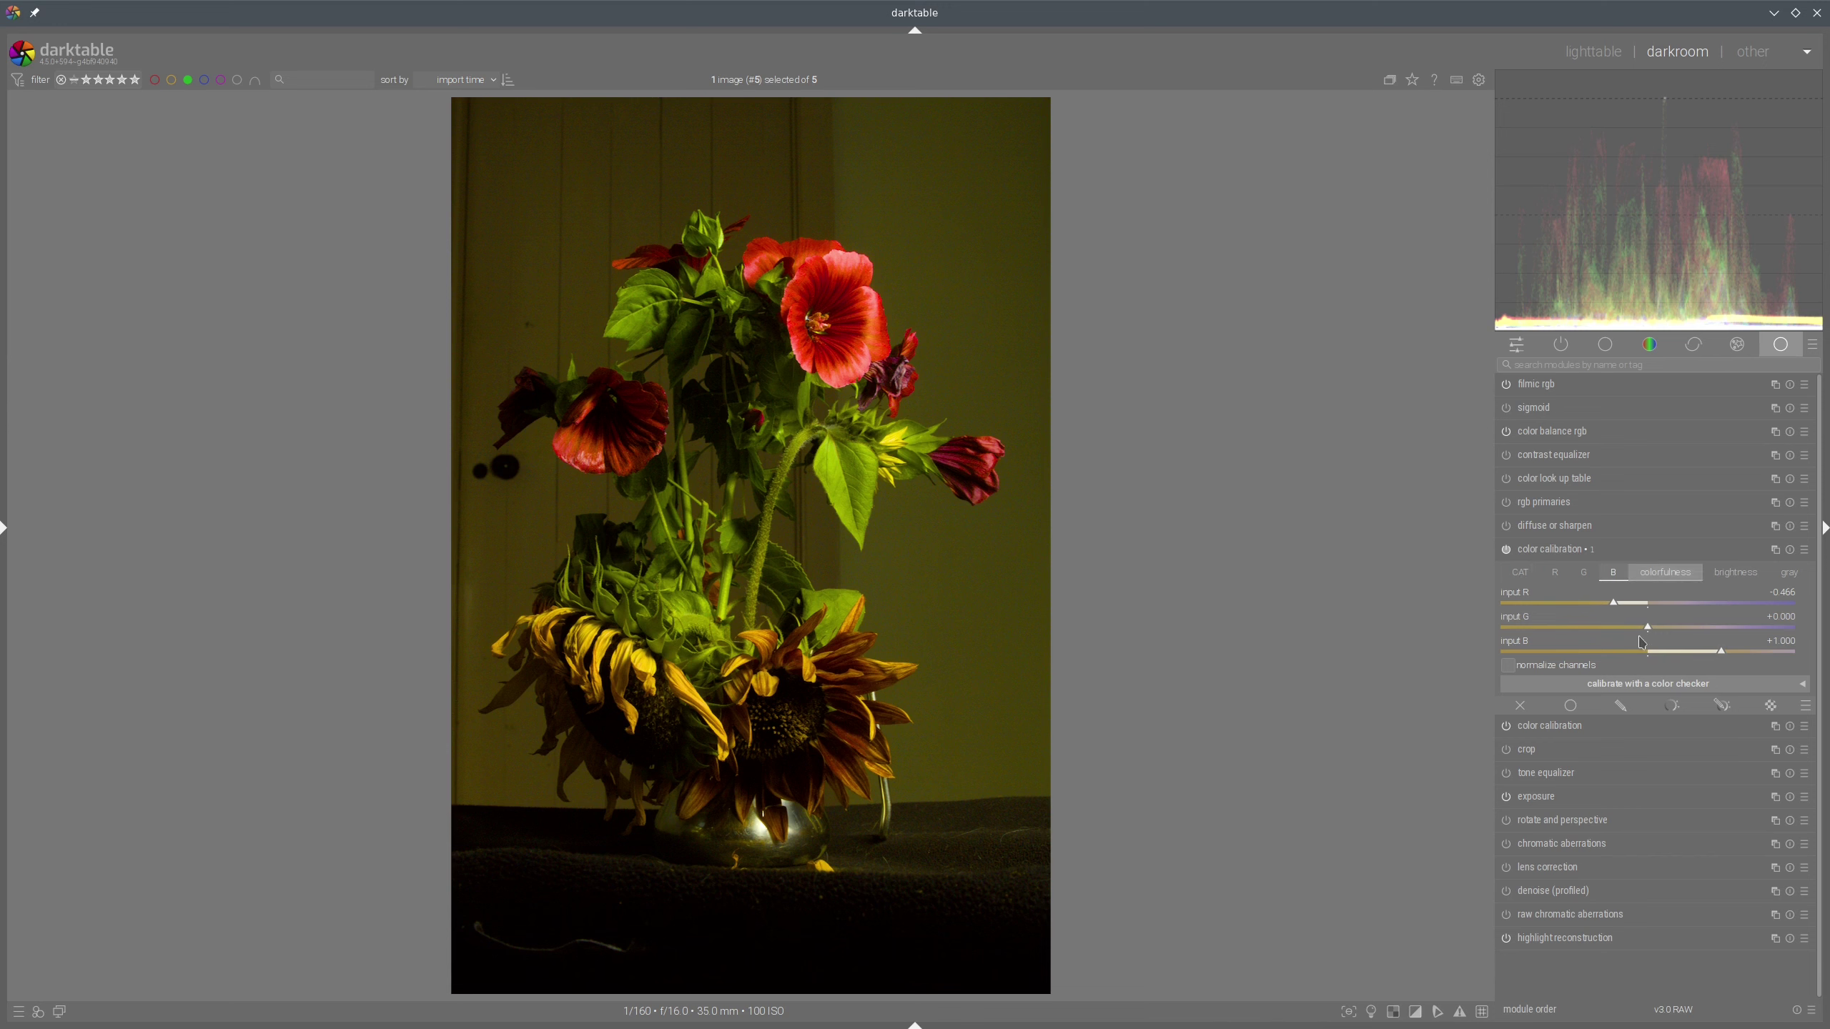
pyautogui.click(1676, 630)
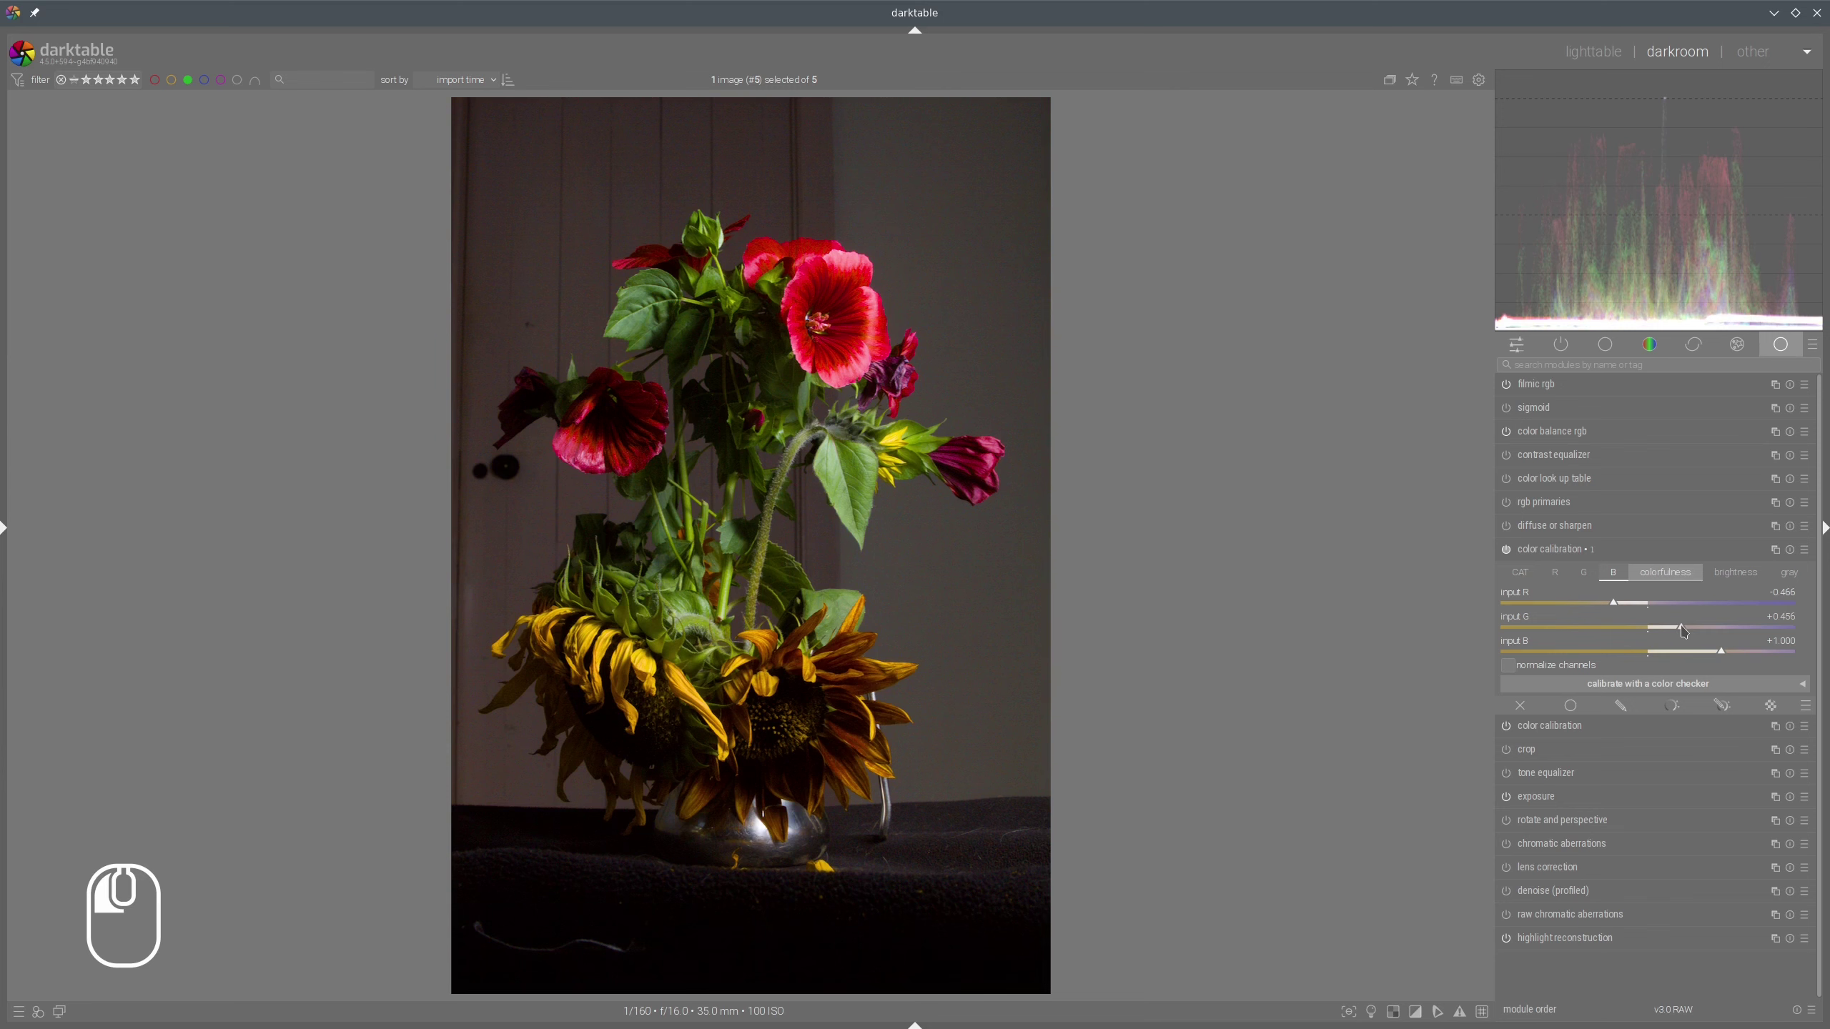
# Toggle the module on and off to compare, nudging input G up to about +0.515.
pyautogui.click(1514, 550)
pyautogui.click(1514, 550)
pyautogui.click(1514, 551)
pyautogui.click(1513, 551)
pyautogui.click(1514, 550)
pyautogui.click(1514, 550)
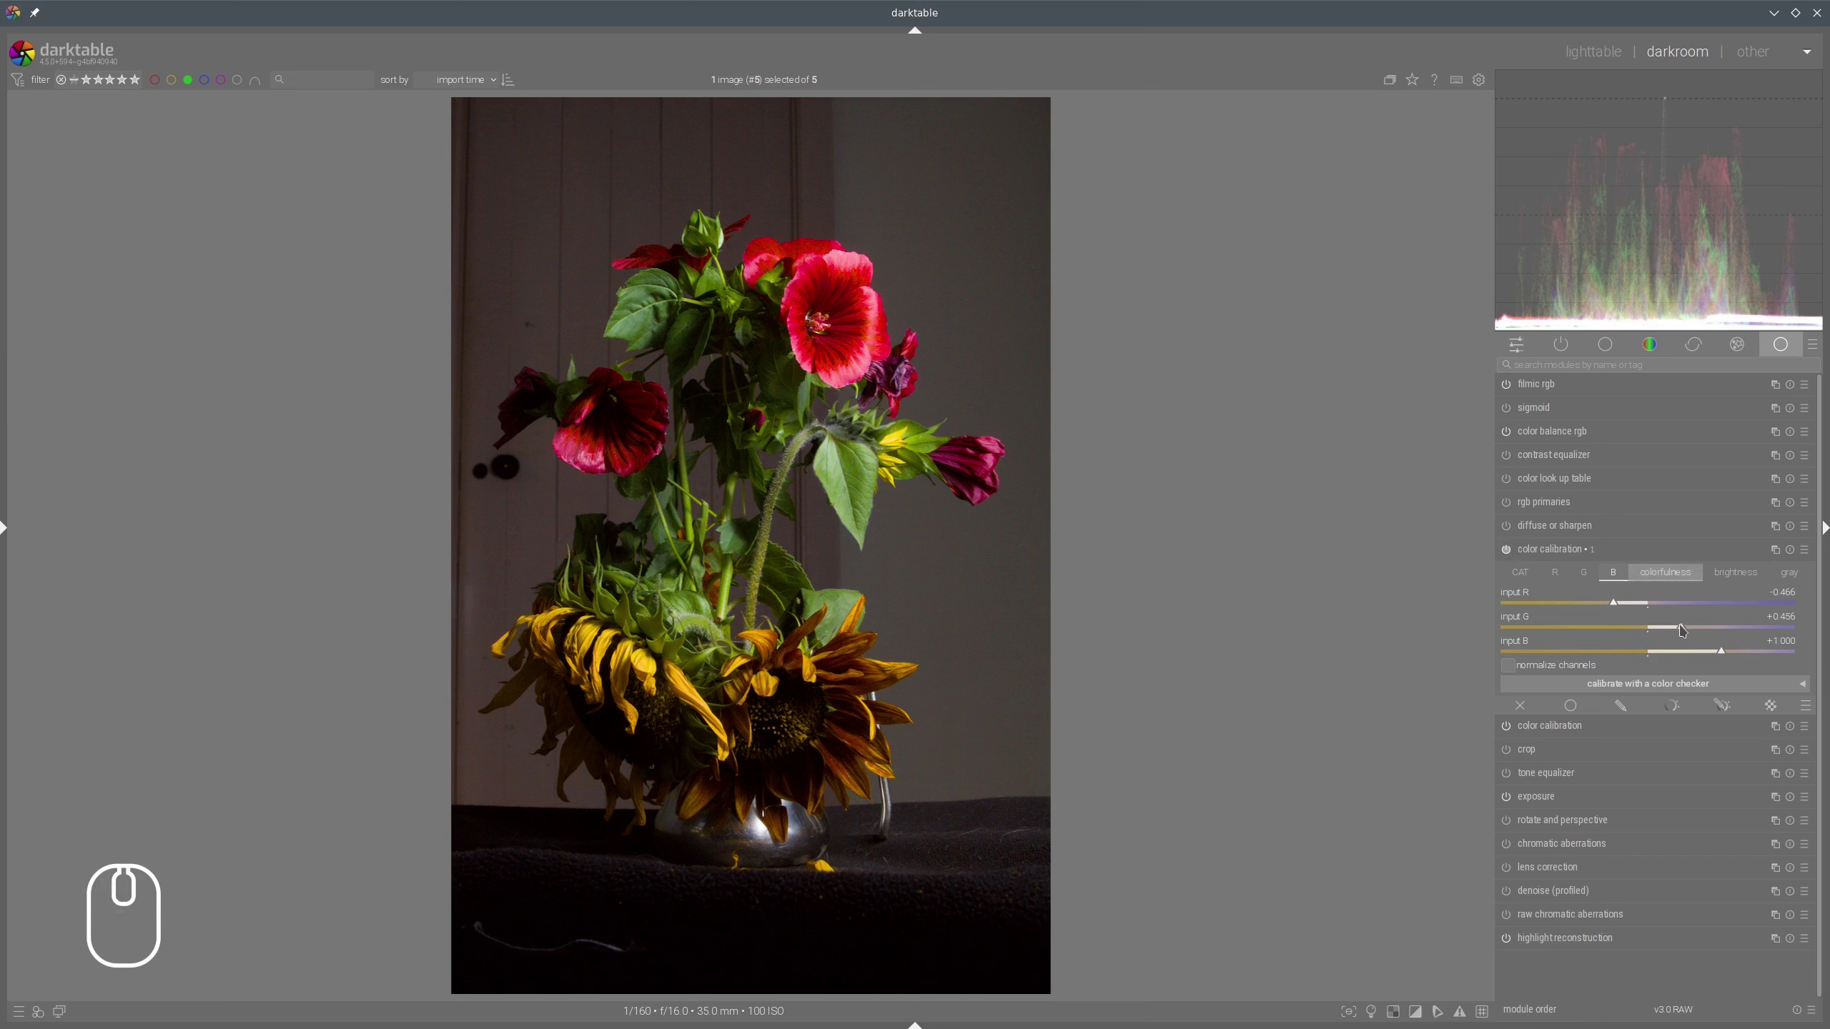
pyautogui.click(1691, 628)
pyautogui.doubleClick(1513, 552)
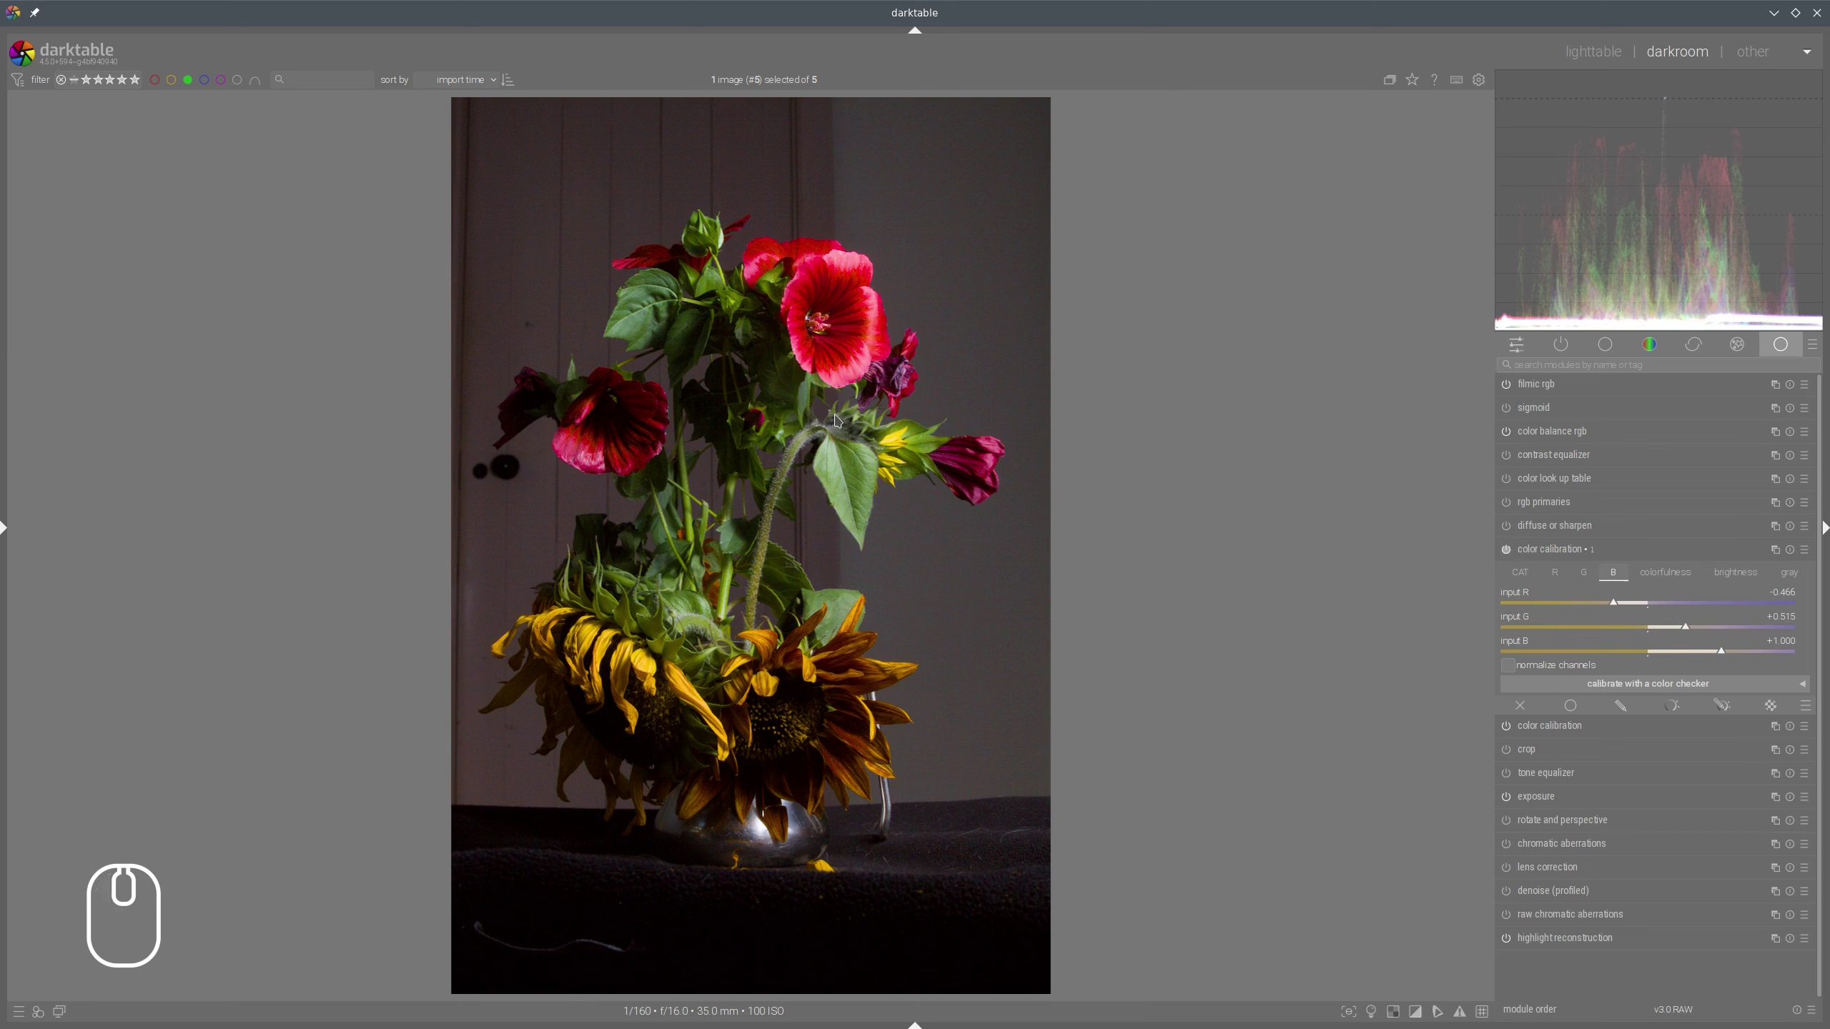
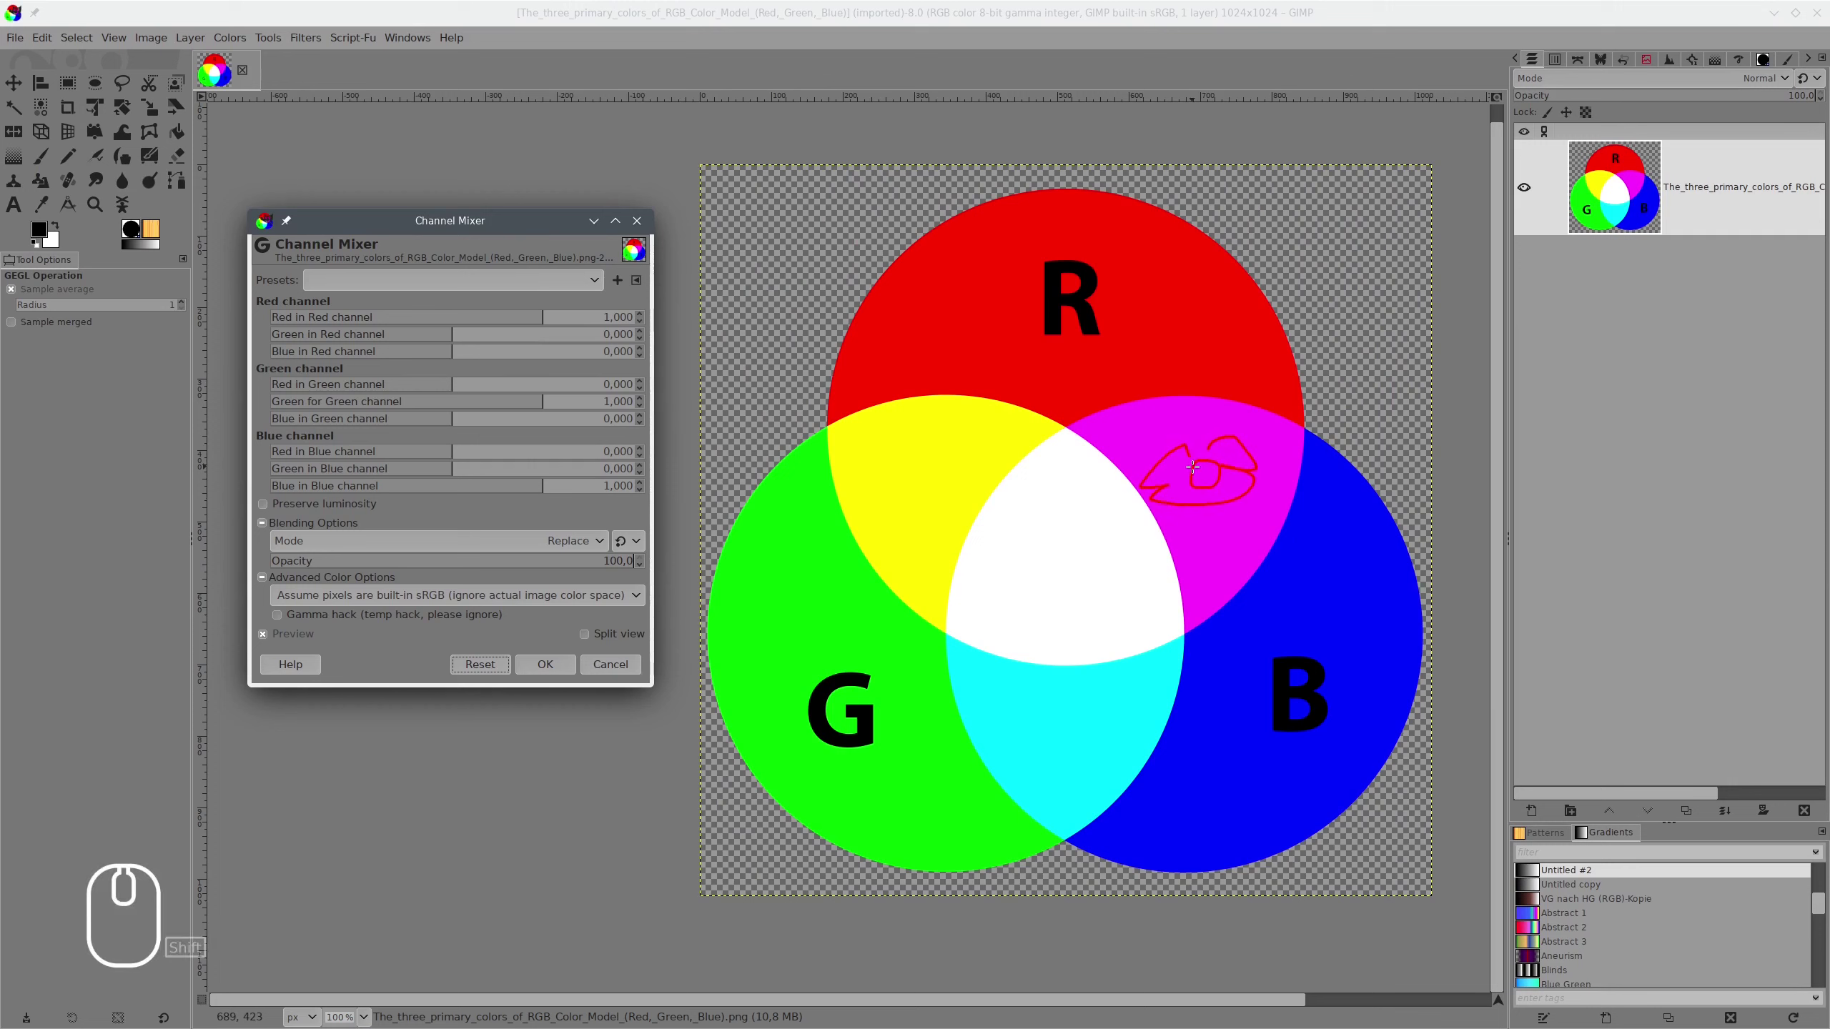
# In GIMP's Channel Mixer, set Red in Blue to -0.688 and Green in Blue to 0.562.
pyautogui.press('shift+super+F11')
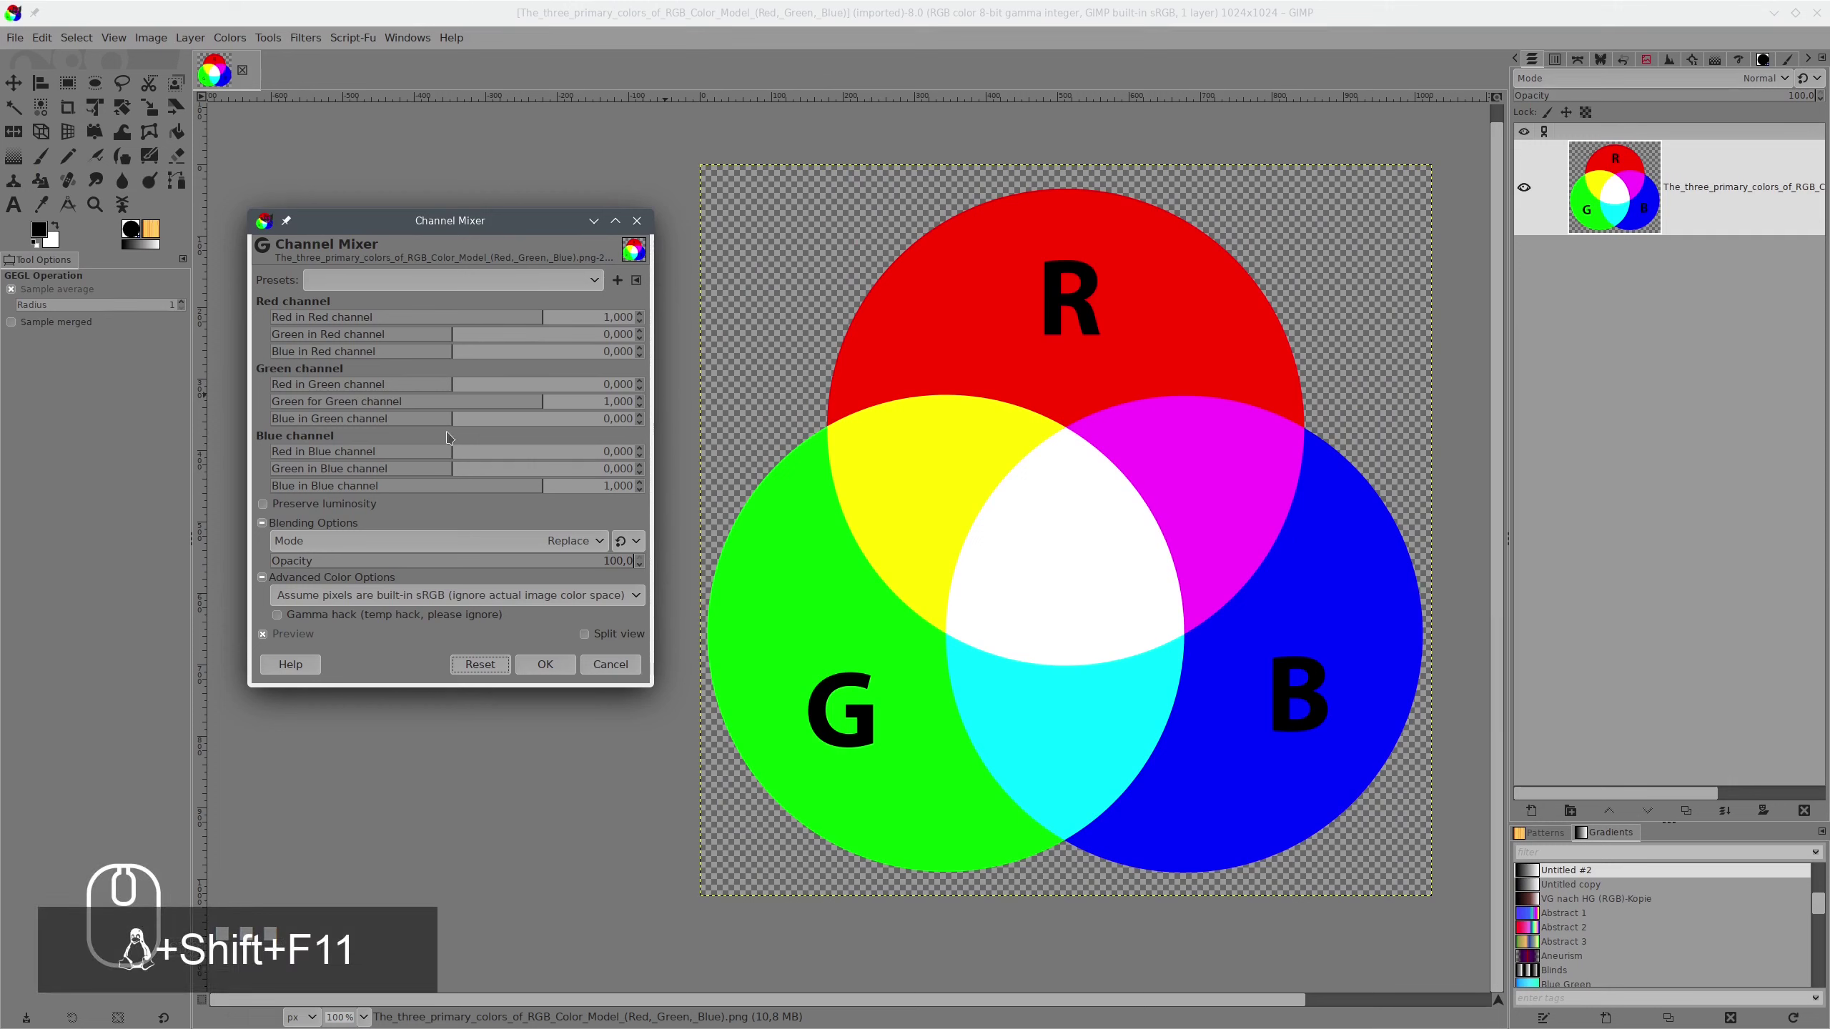
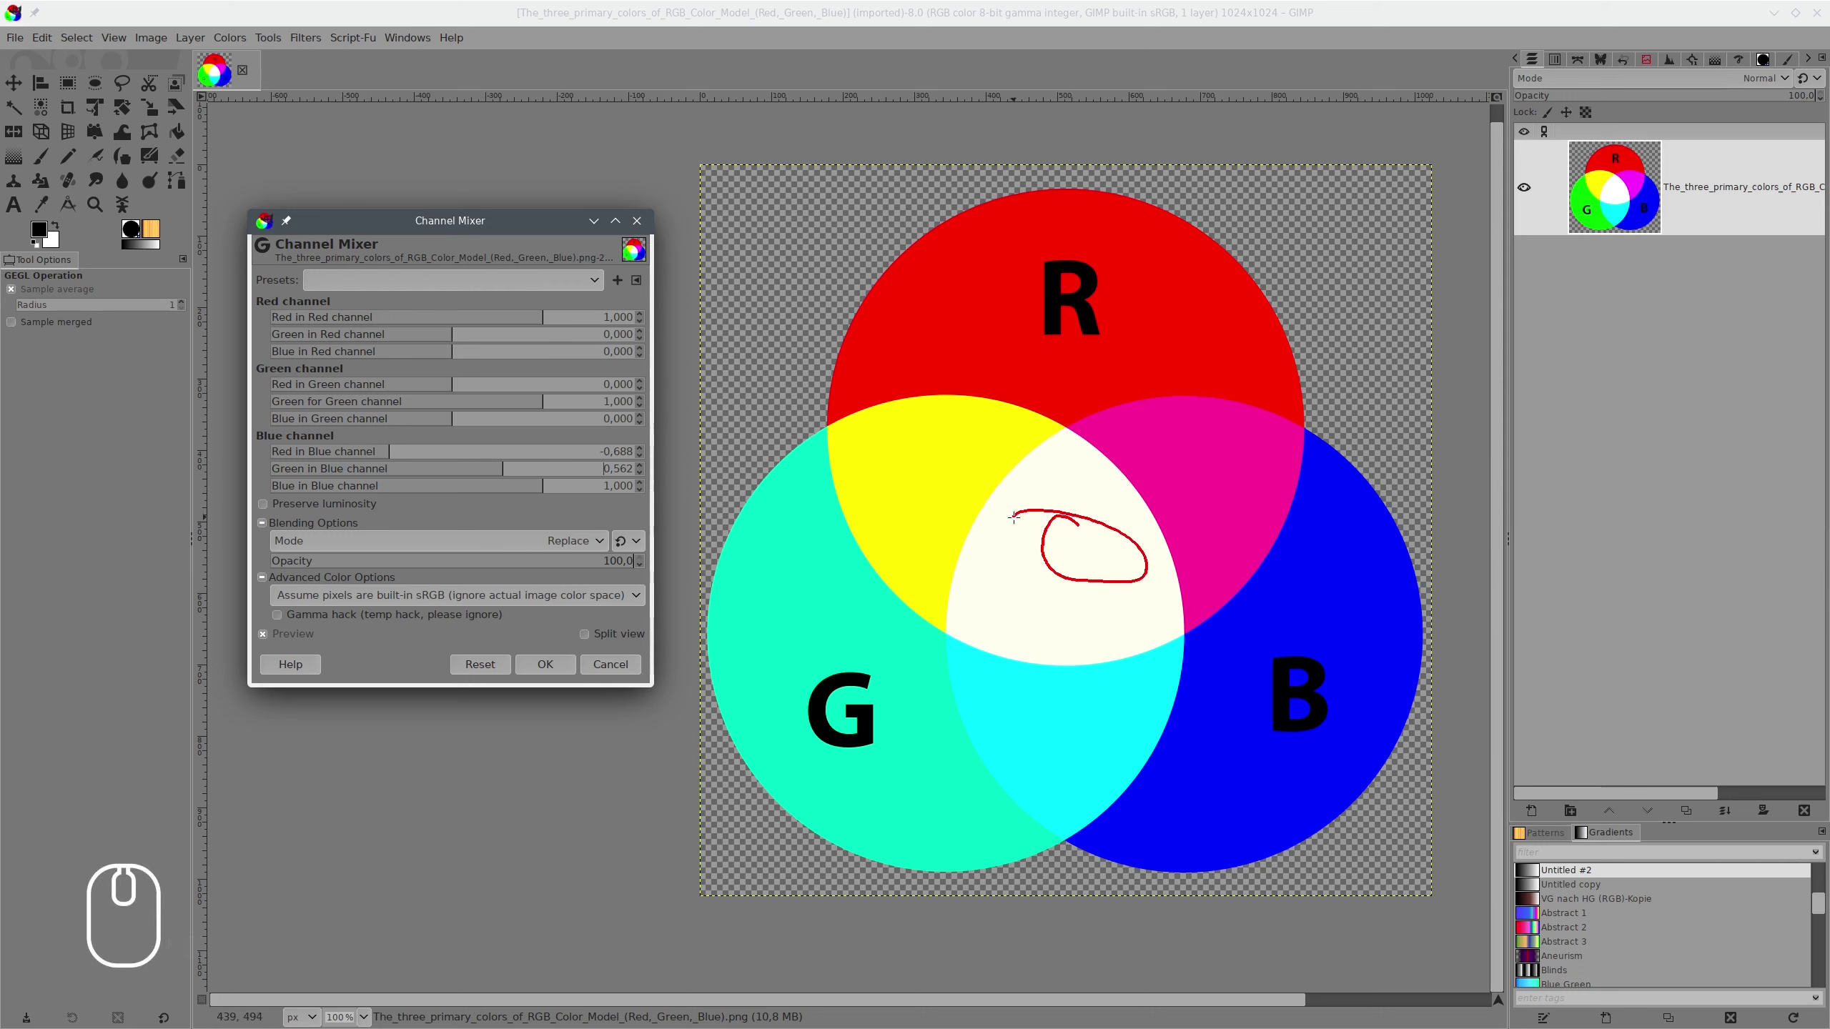
pyautogui.press('shift+super+F11')
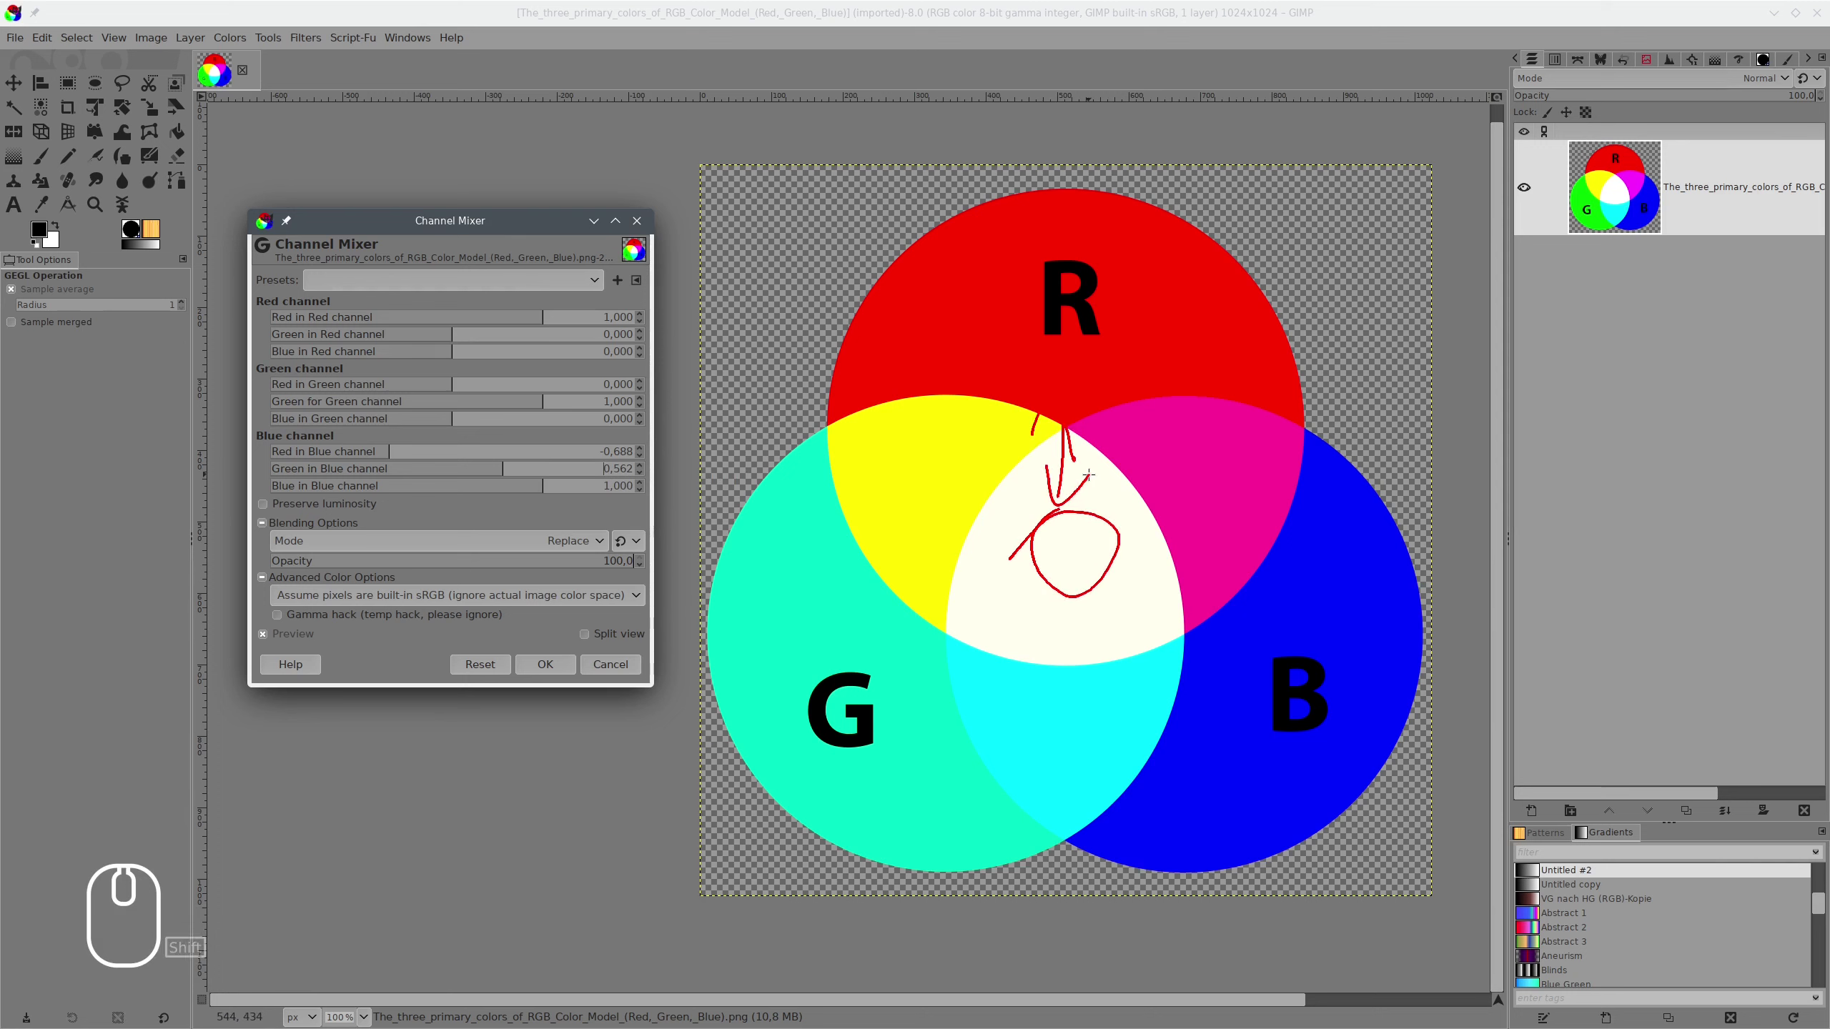
pyautogui.press('shift+super+F11')
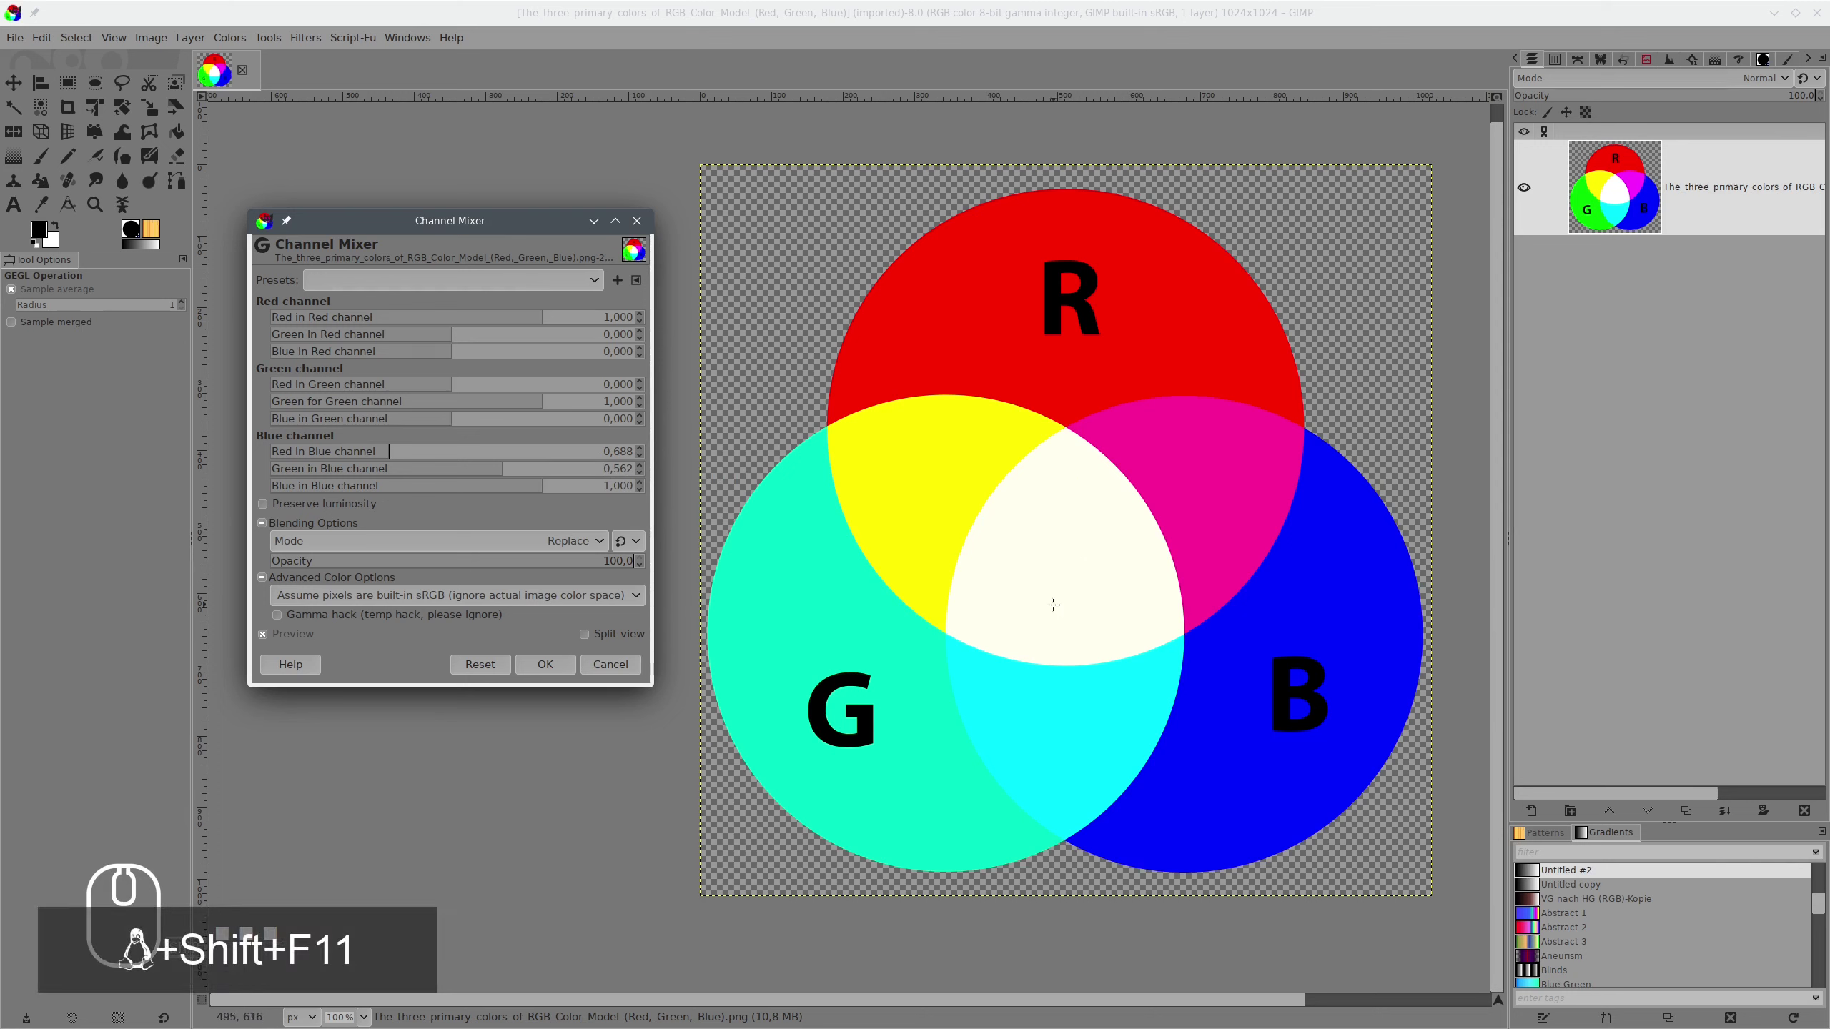
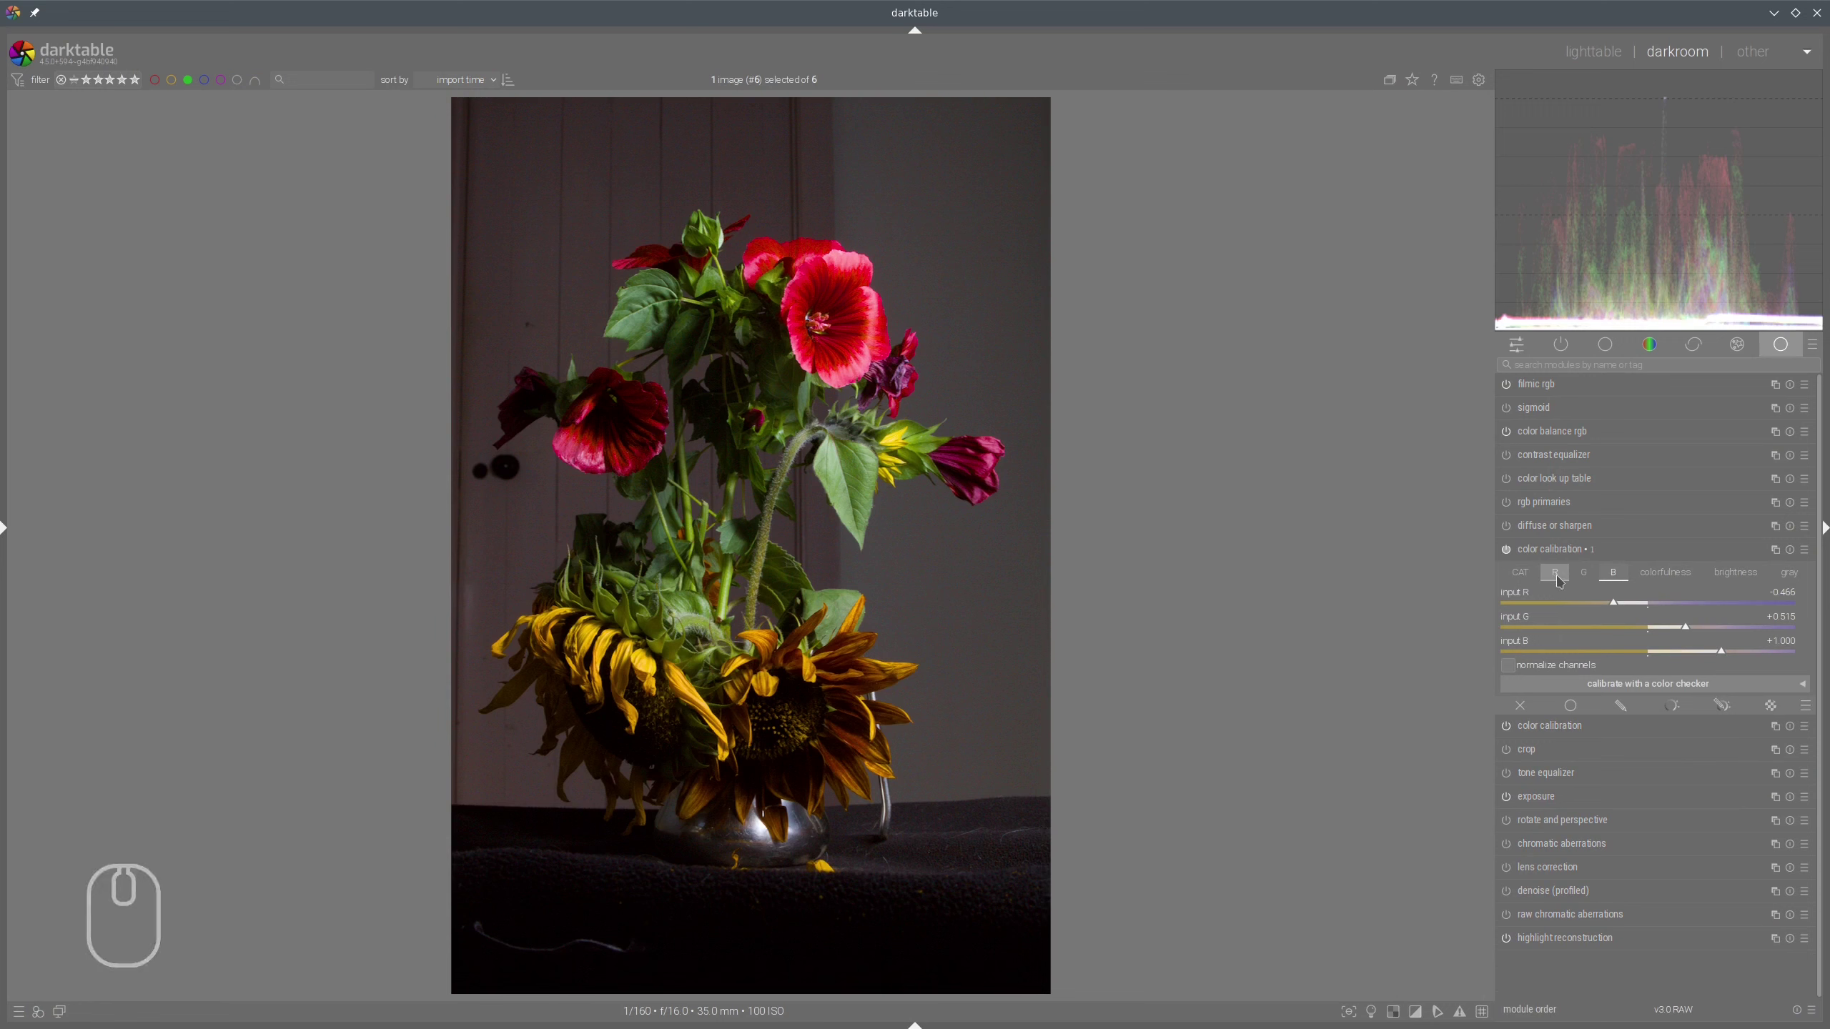
# In color calibration's R tab, set input G to about -0.097 and input B to about -0.078.
pyautogui.moveTo(1563, 579); pyautogui.dragTo(1566, 585)
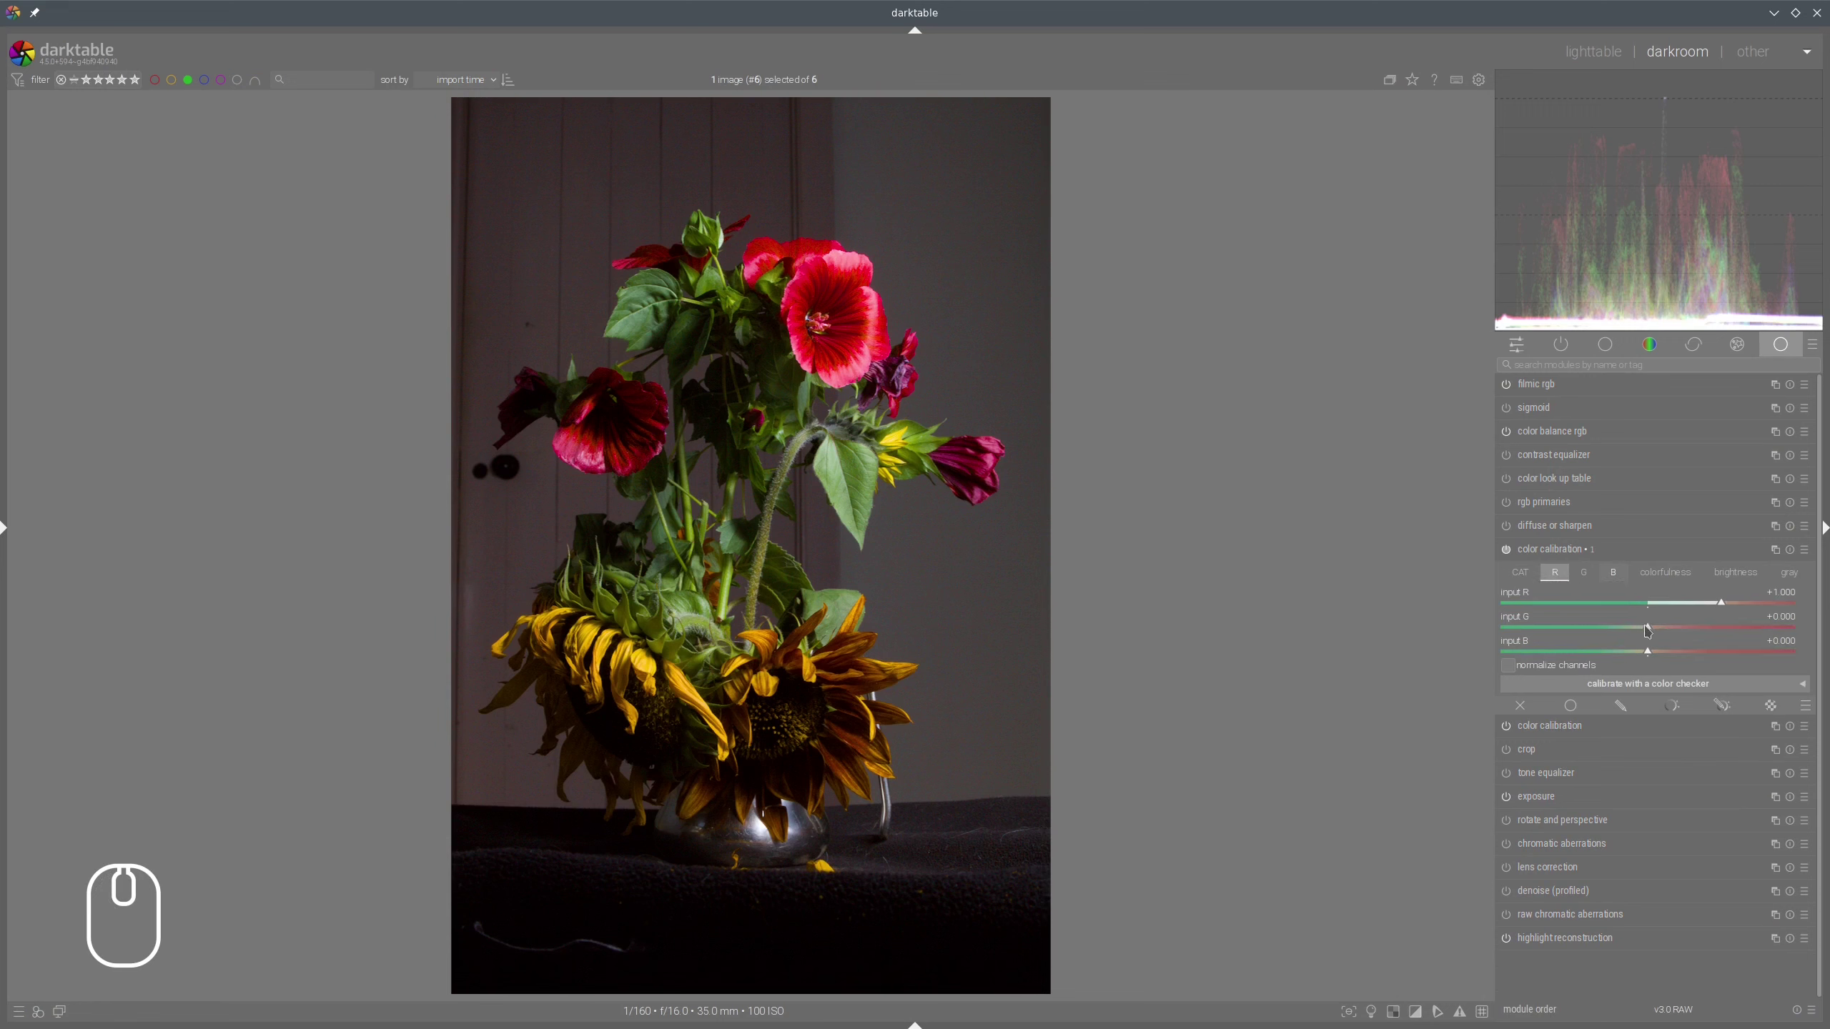
pyautogui.moveTo(1648, 629); pyautogui.dragTo(1643, 629)
pyautogui.moveTo(1646, 629); pyautogui.dragTo(990, 529)
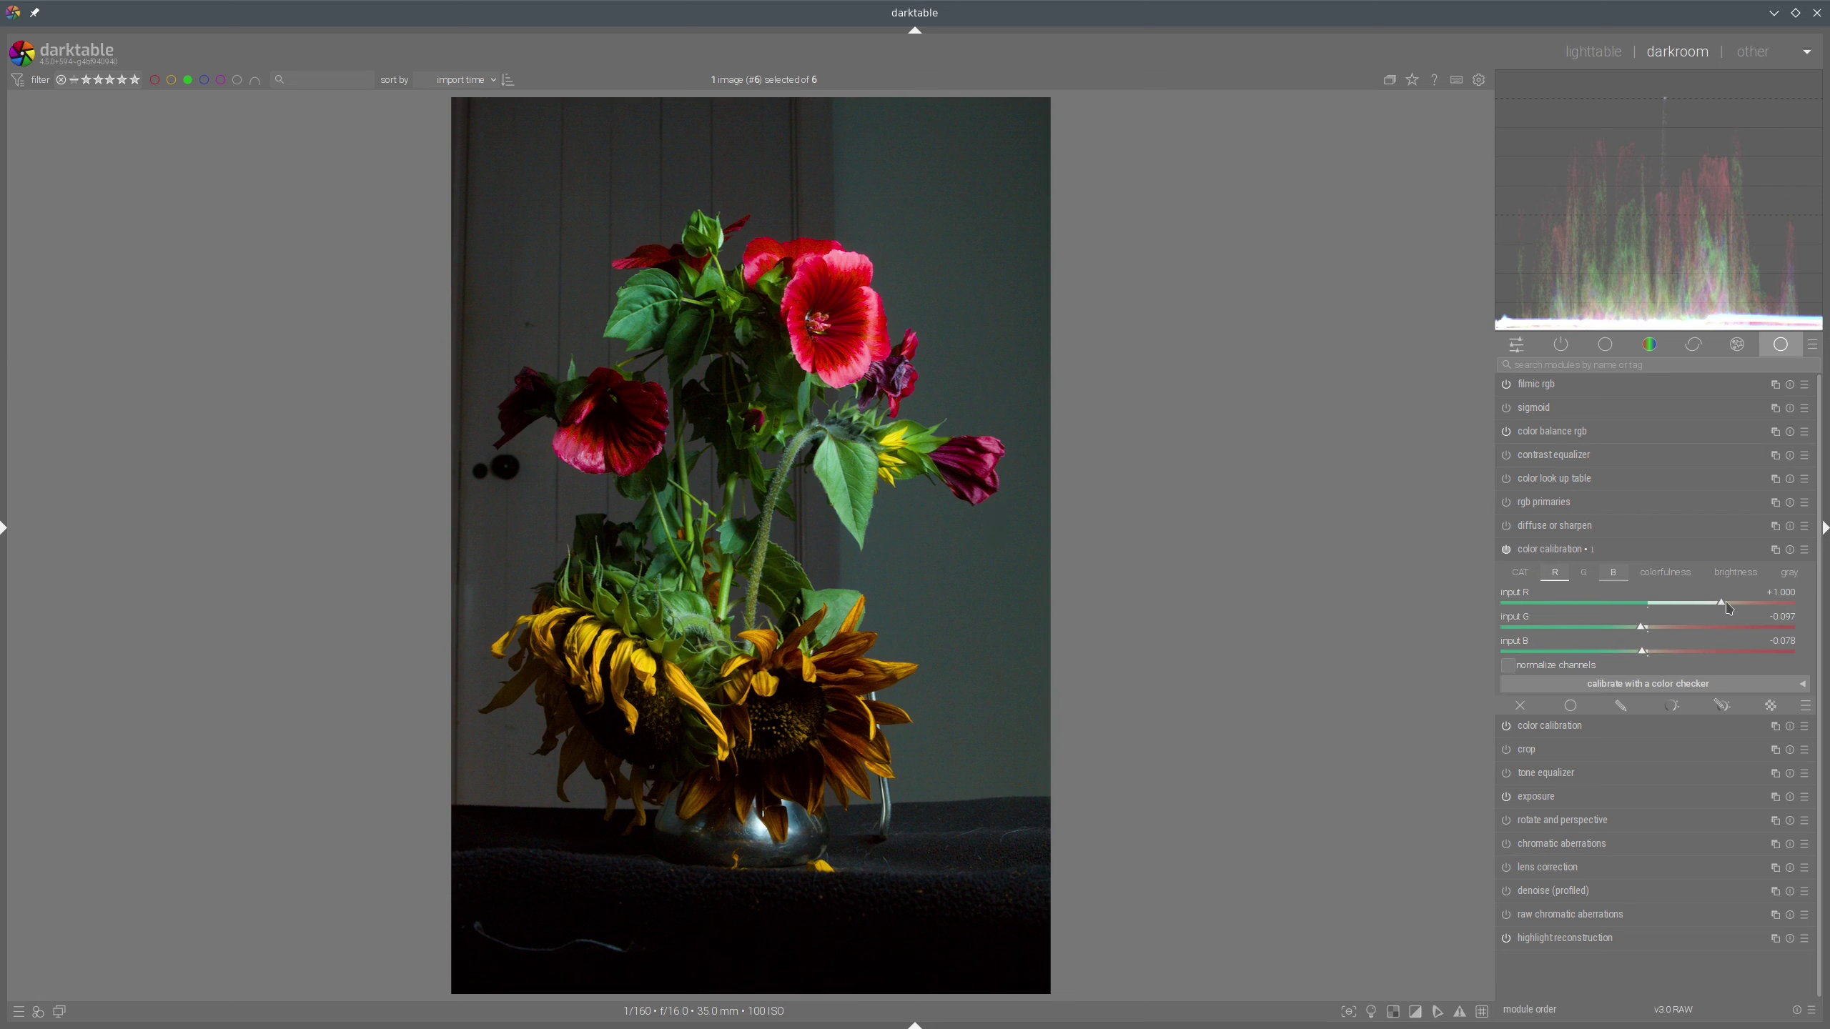
# Create a new color calibration instance, expand it and select its G tab.
pyautogui.click(1732, 606)
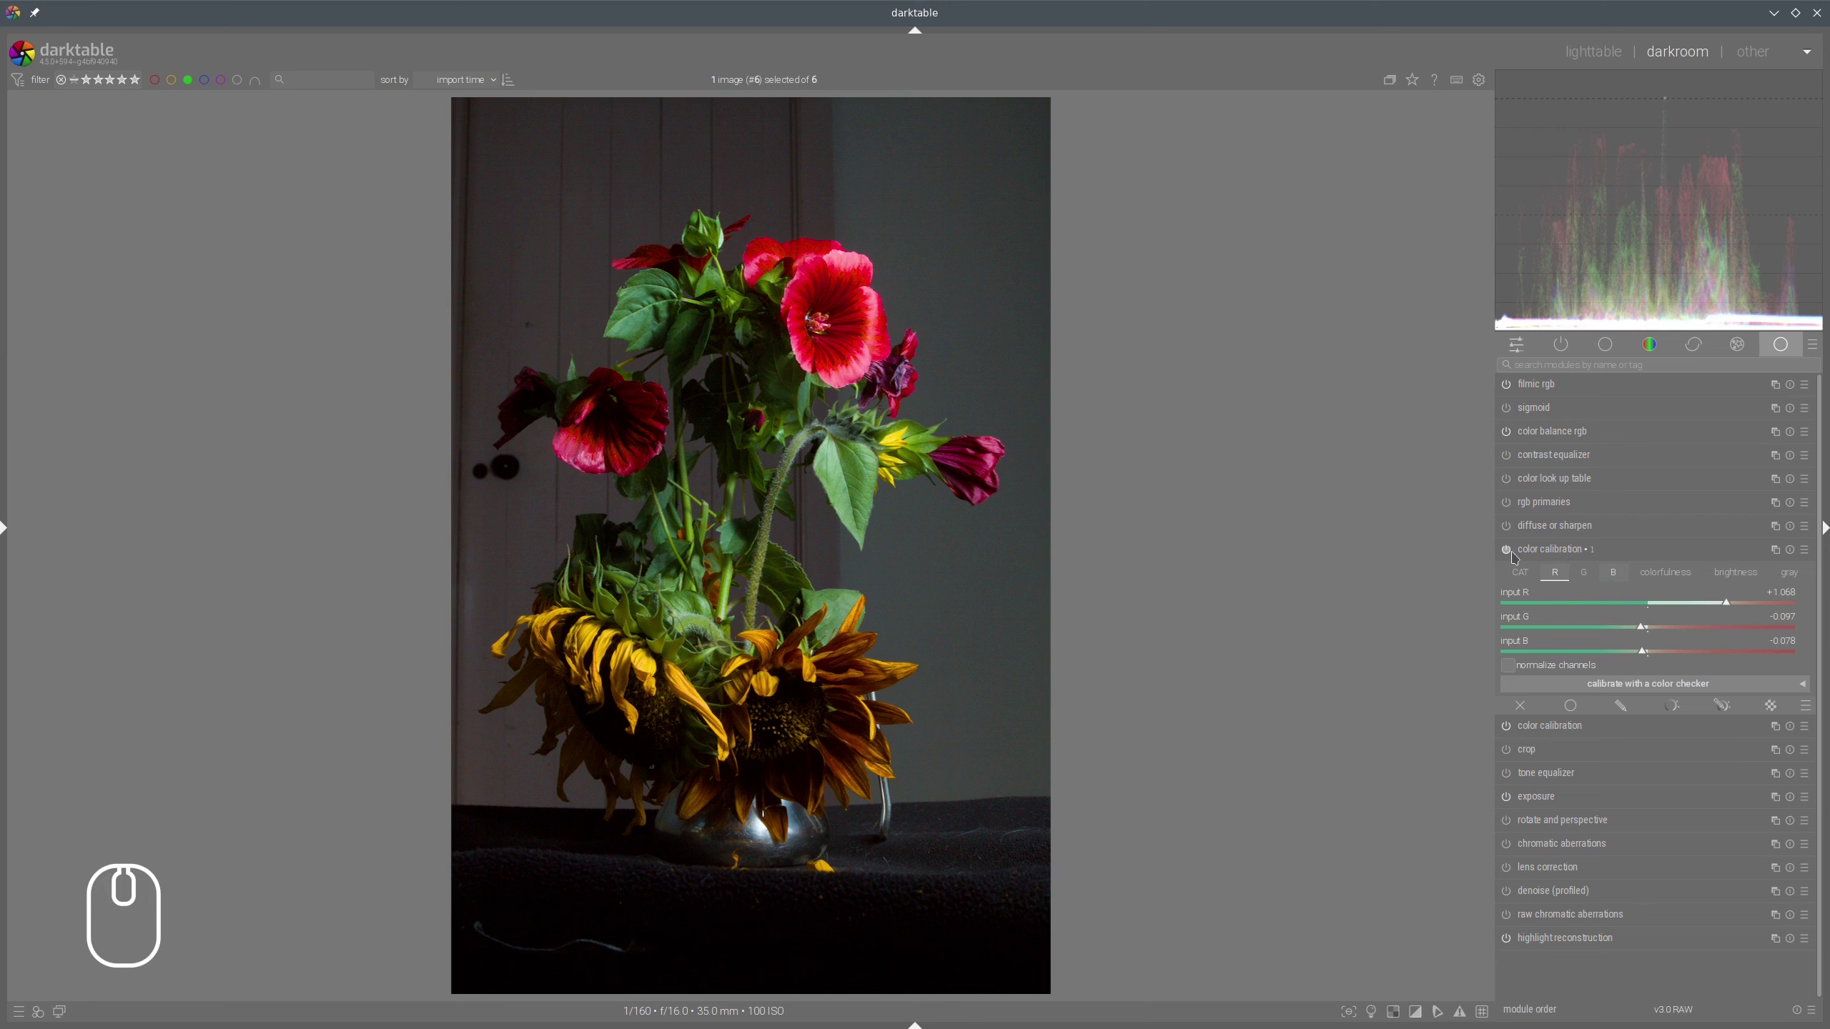
pyautogui.click(1511, 556)
pyautogui.click(1511, 555)
pyautogui.click(1511, 555)
pyautogui.click(1512, 554)
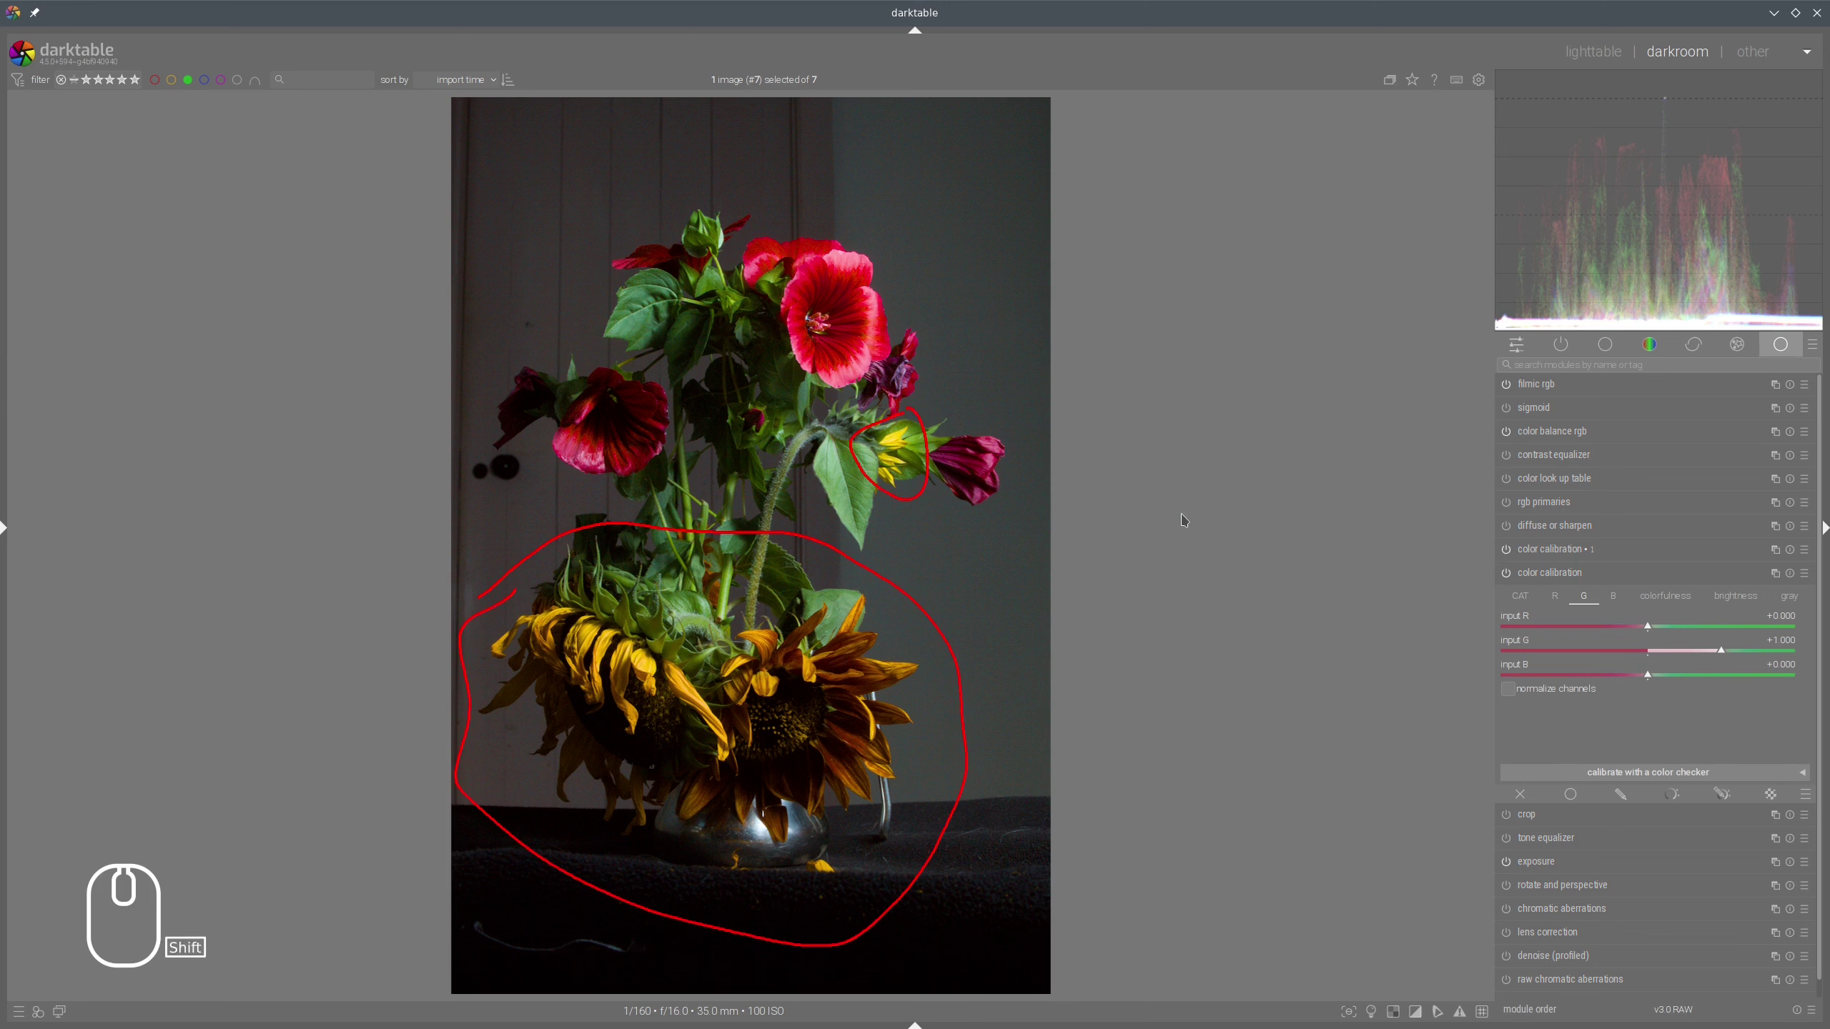
pyautogui.press('shift+super+F11')
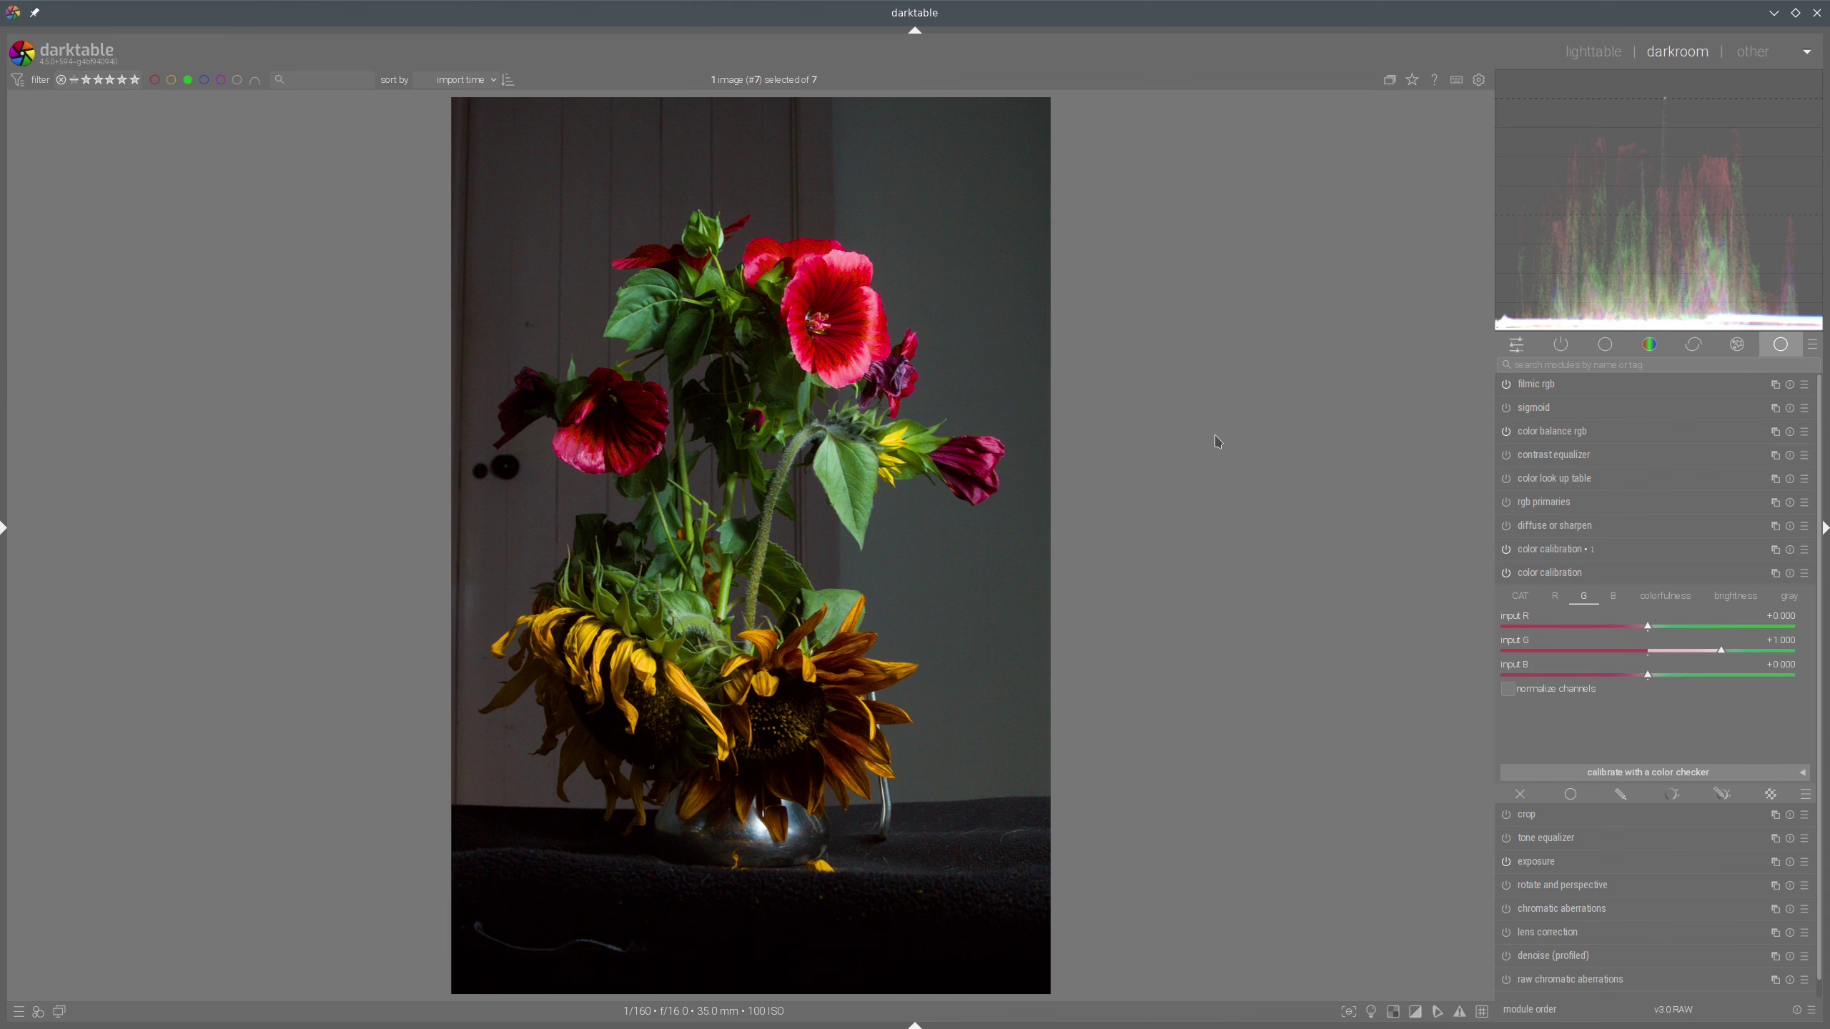
# Switch back to GIMP and view the diagram with the green output lowered to about 0.4.
pyautogui.press('alt+Tab')
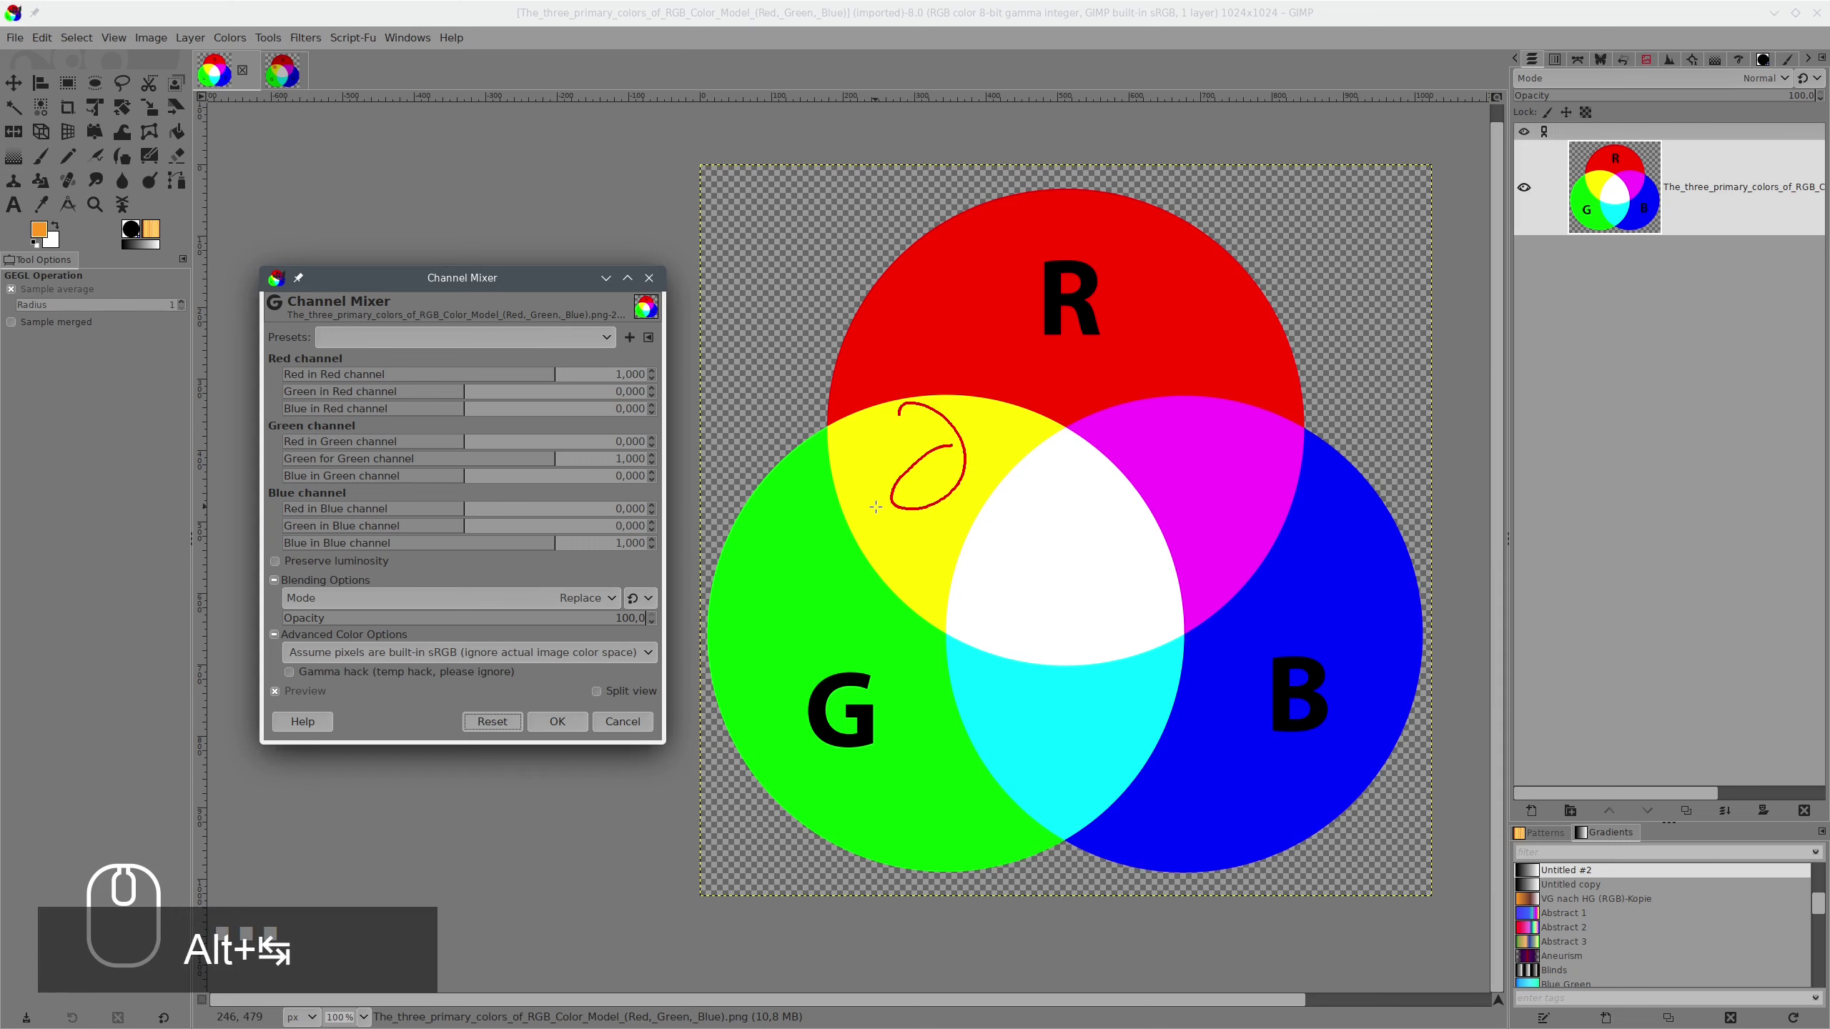
pyautogui.press('shift+super+F11')
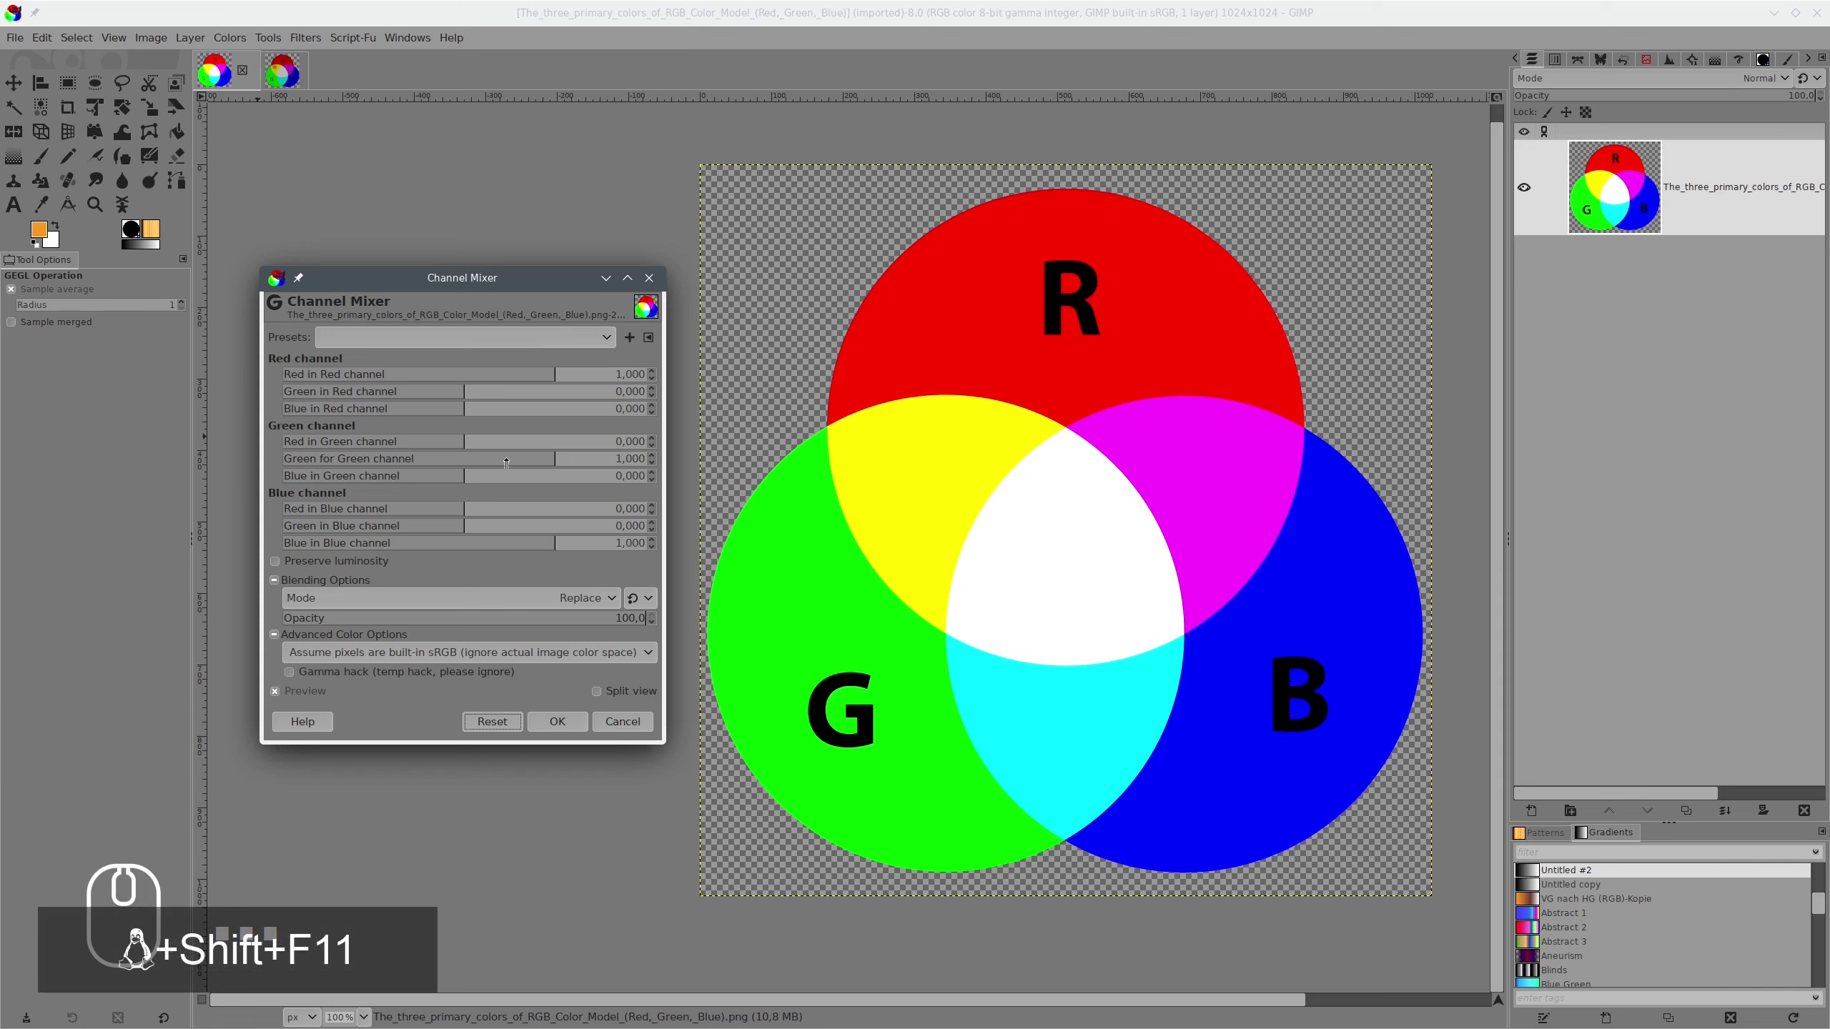
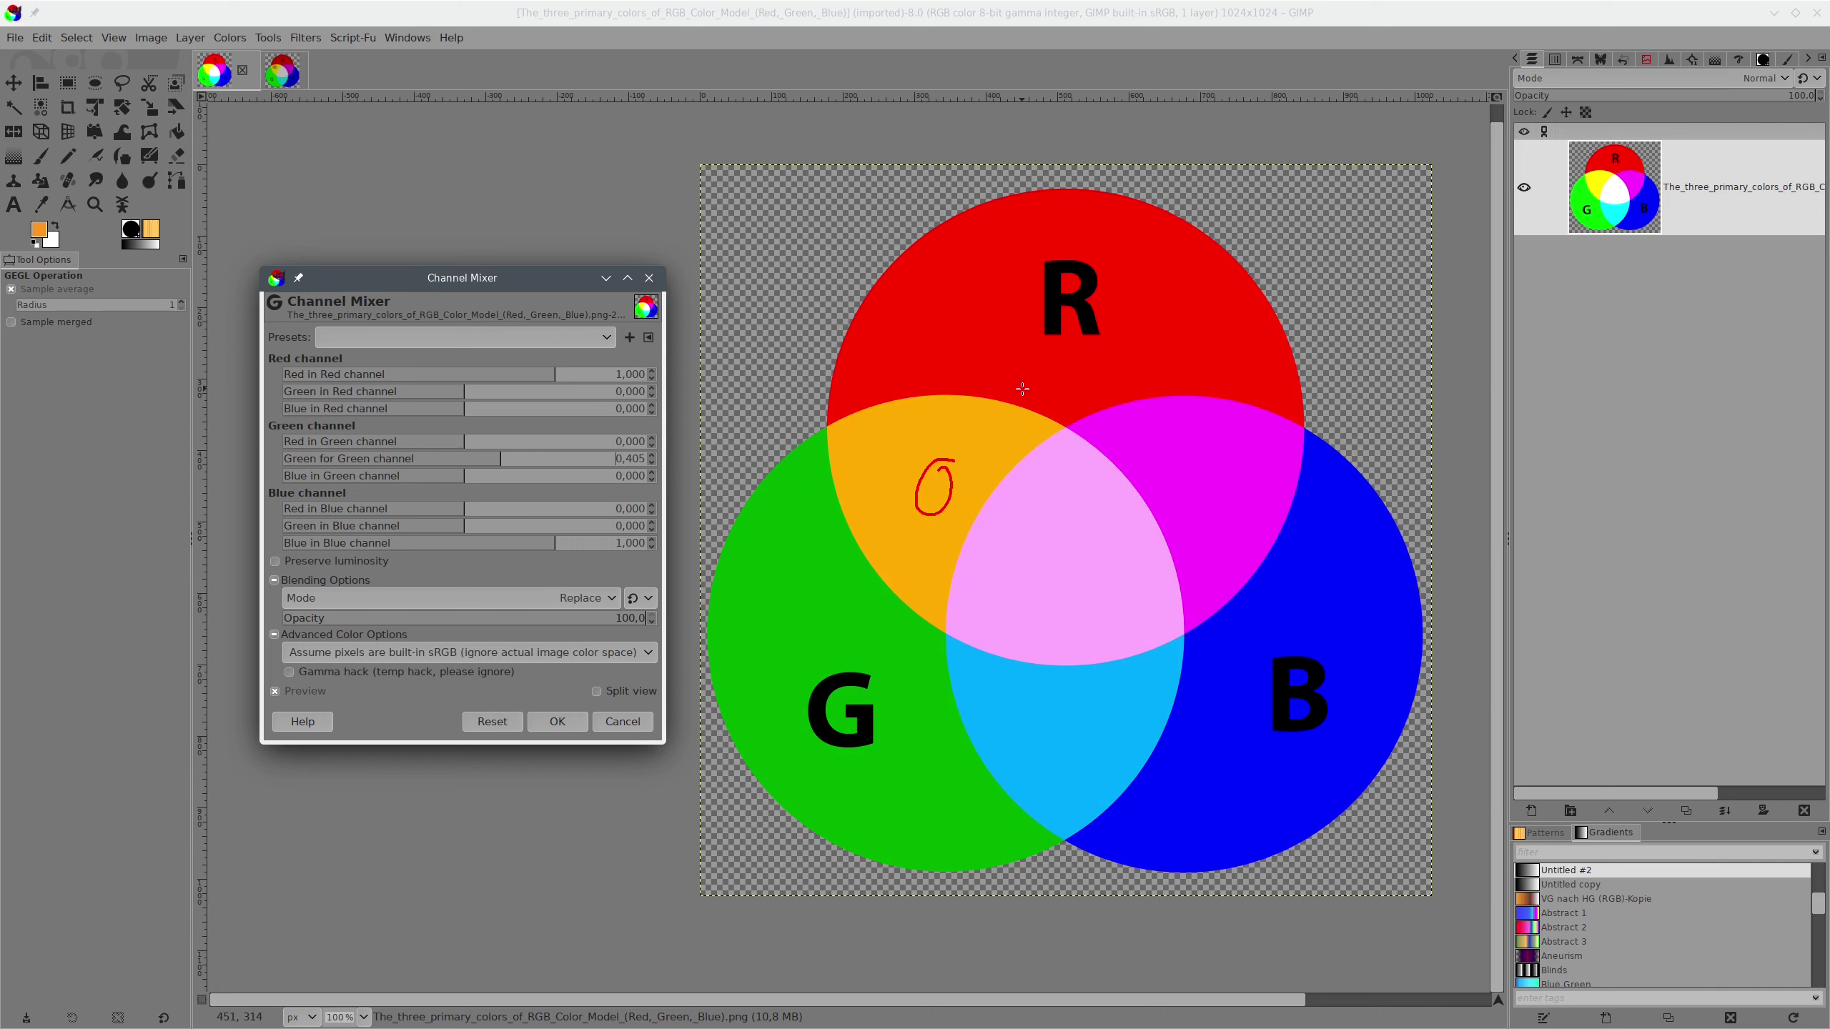
pyautogui.press('shift+super+F11')
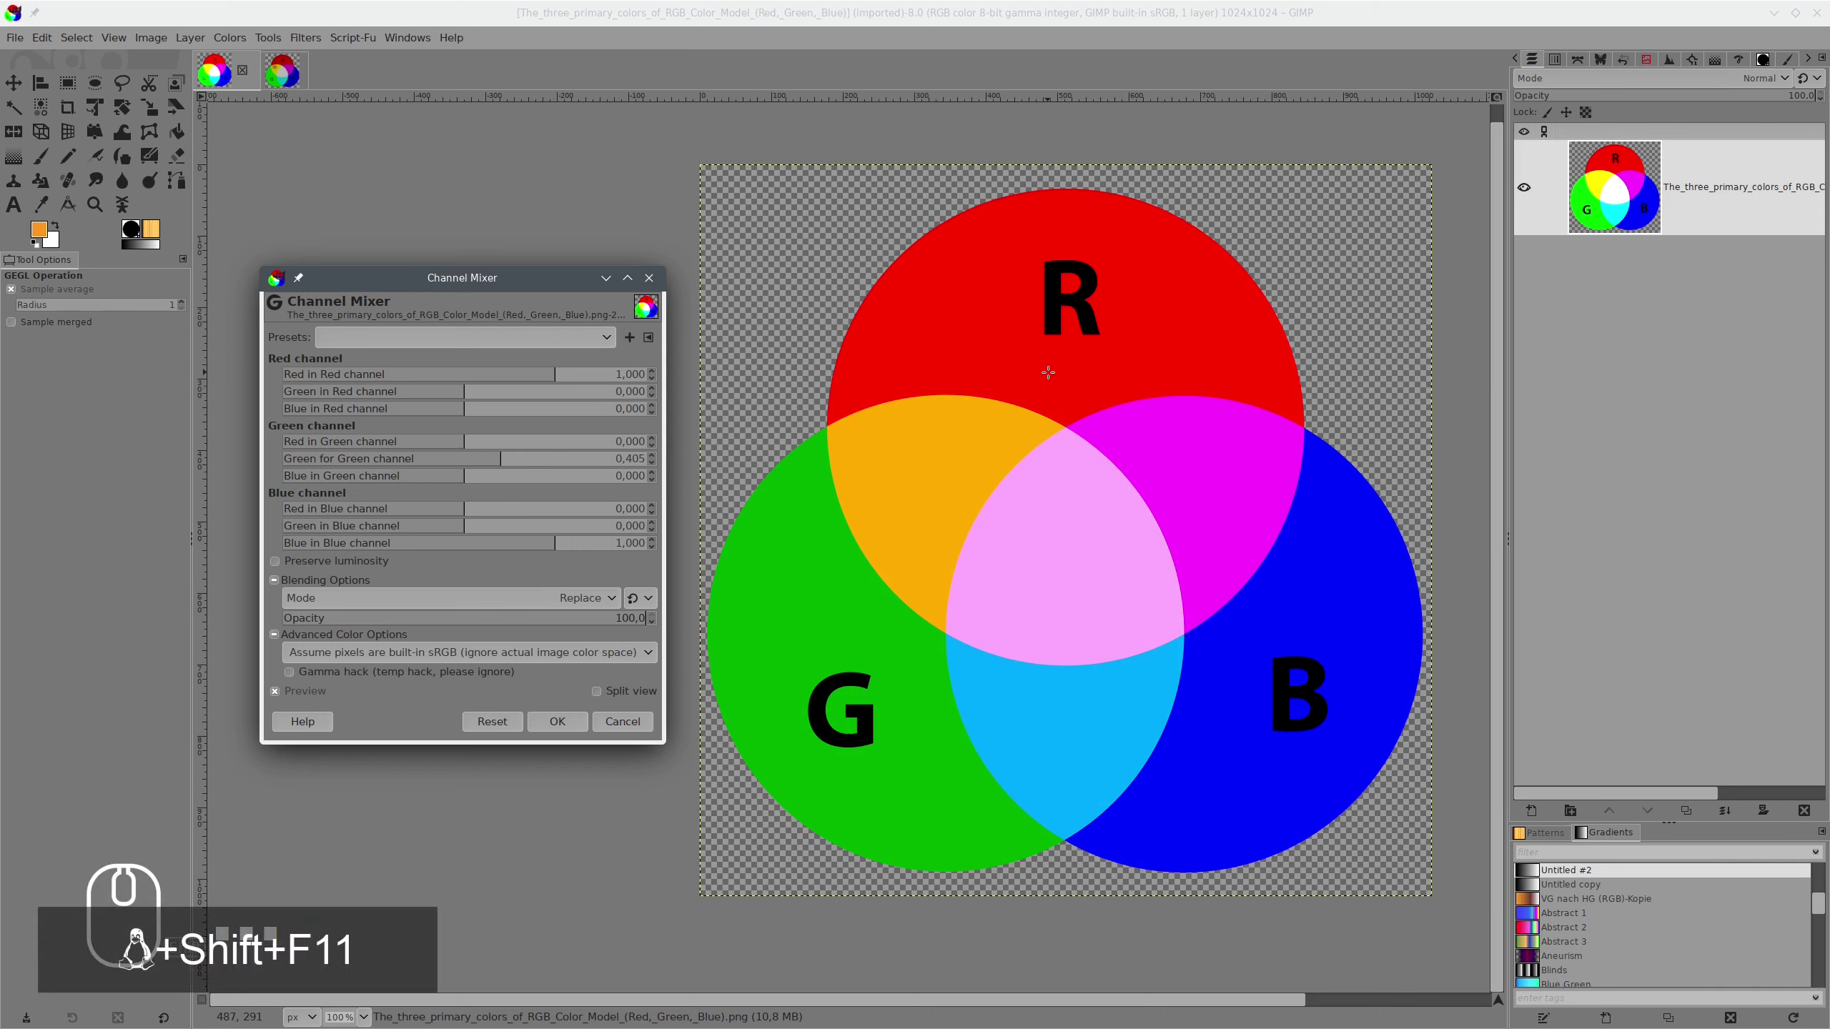
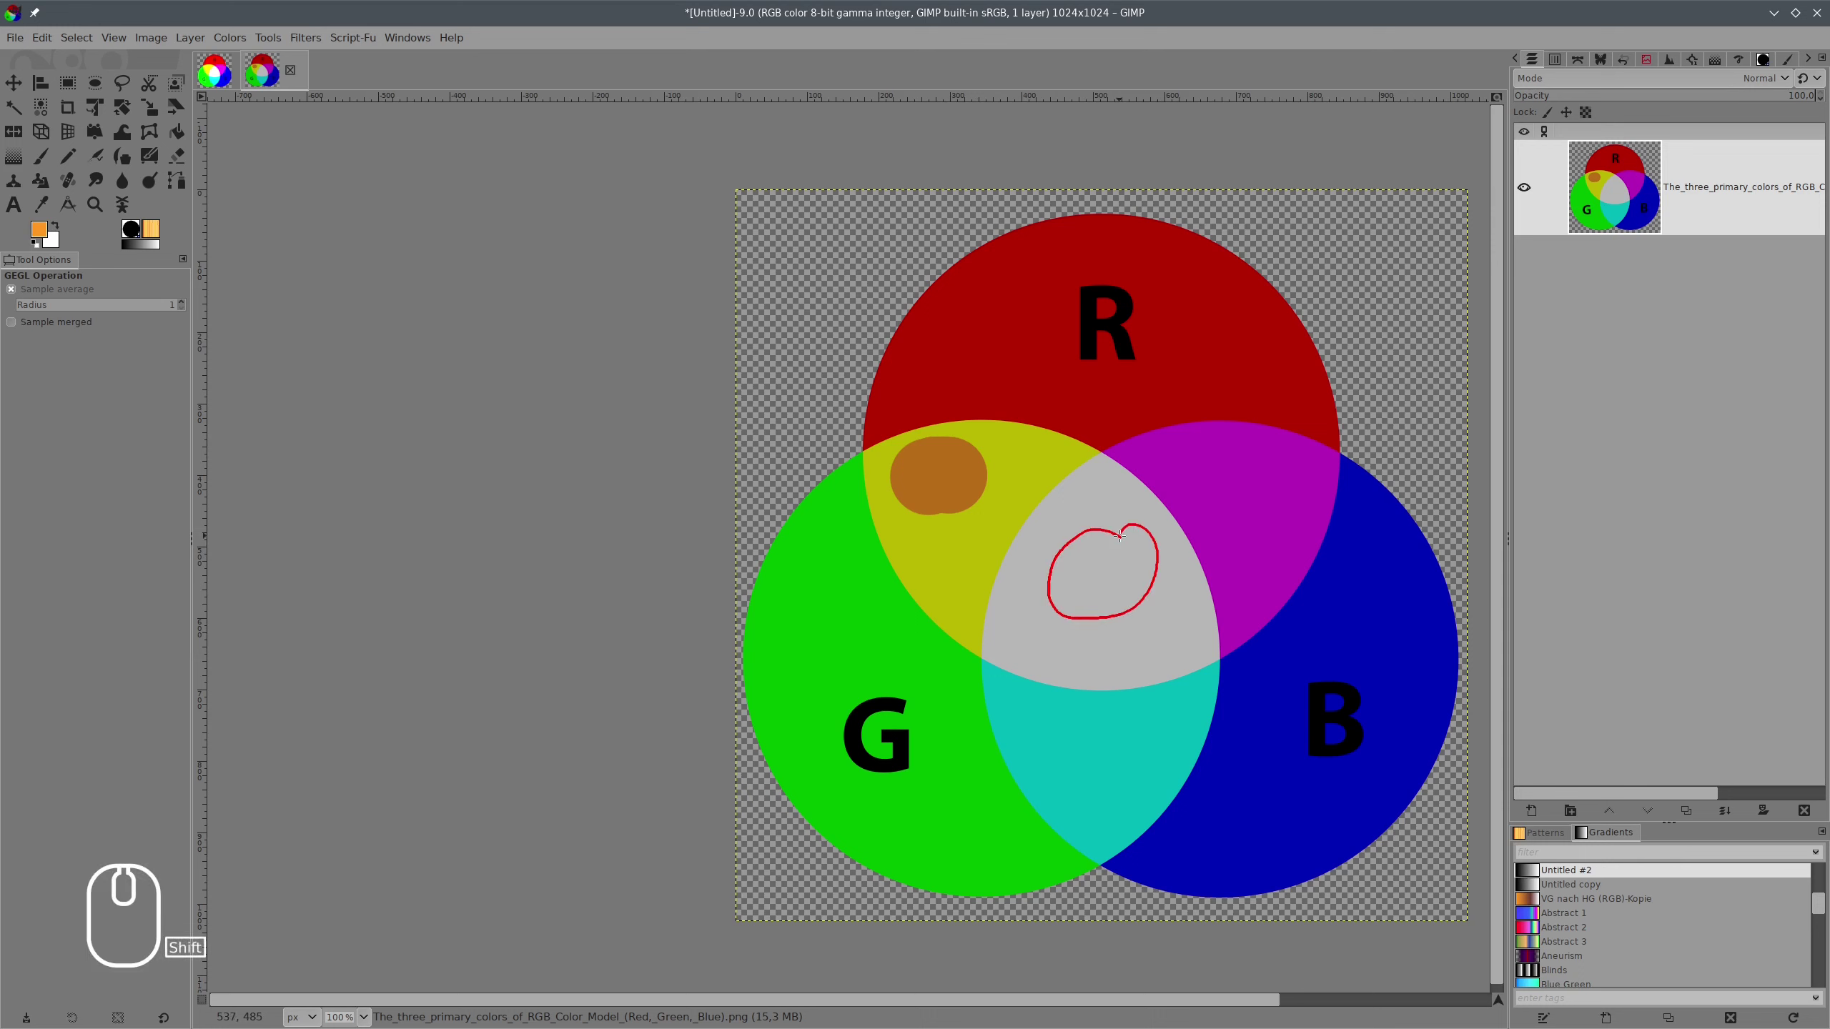
# Reopen Channel Mixer from the Colors menu and raise the Green for Green slider.
pyautogui.press('shift+F11')
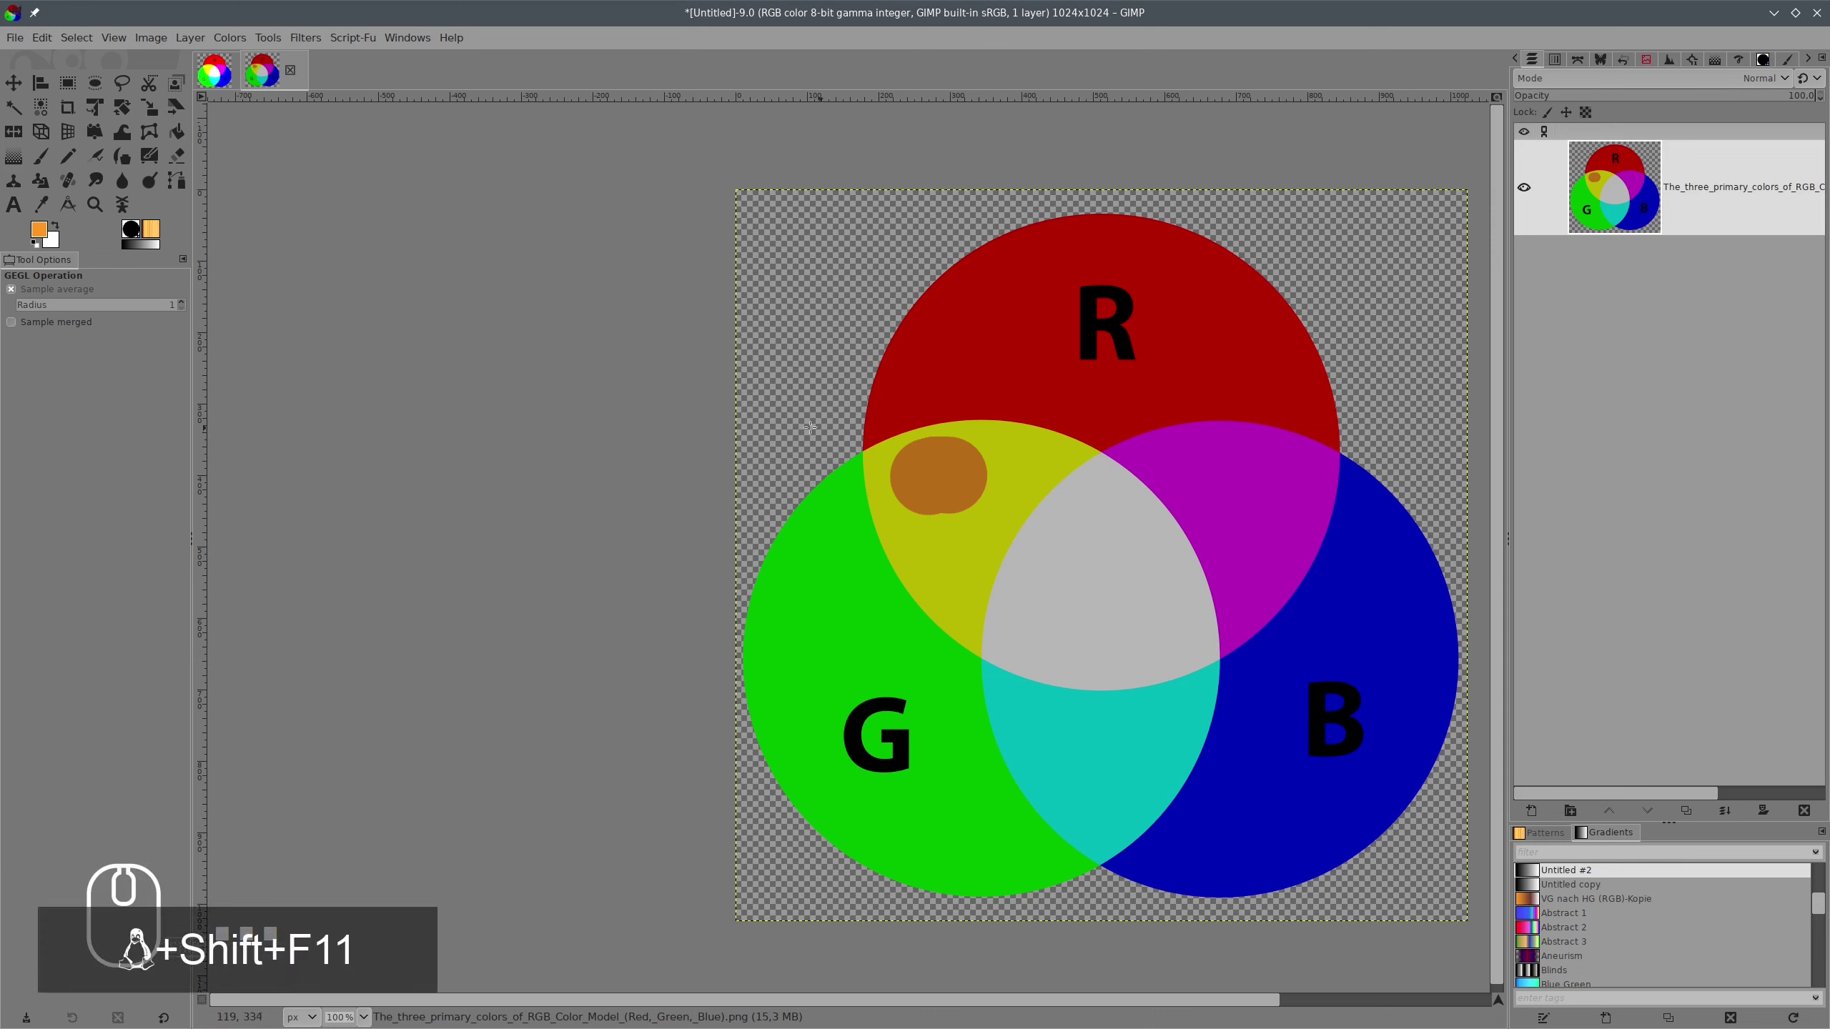
pyautogui.click(229, 43)
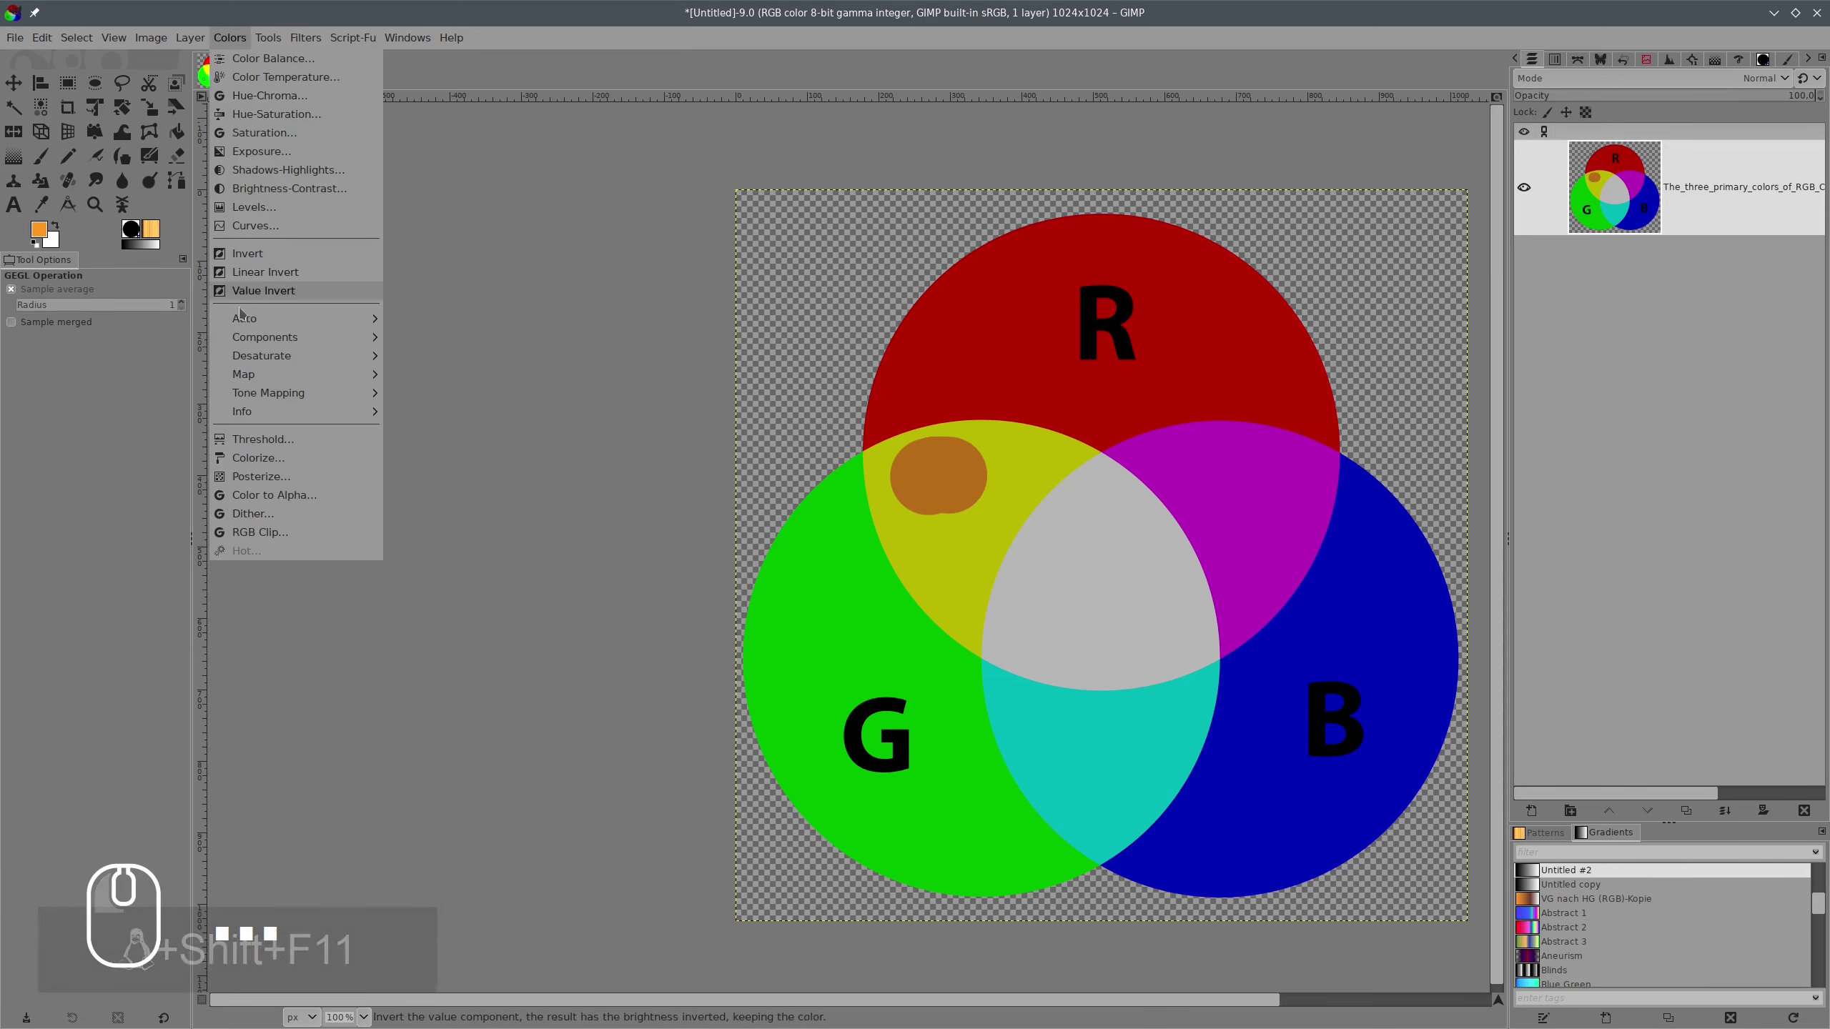
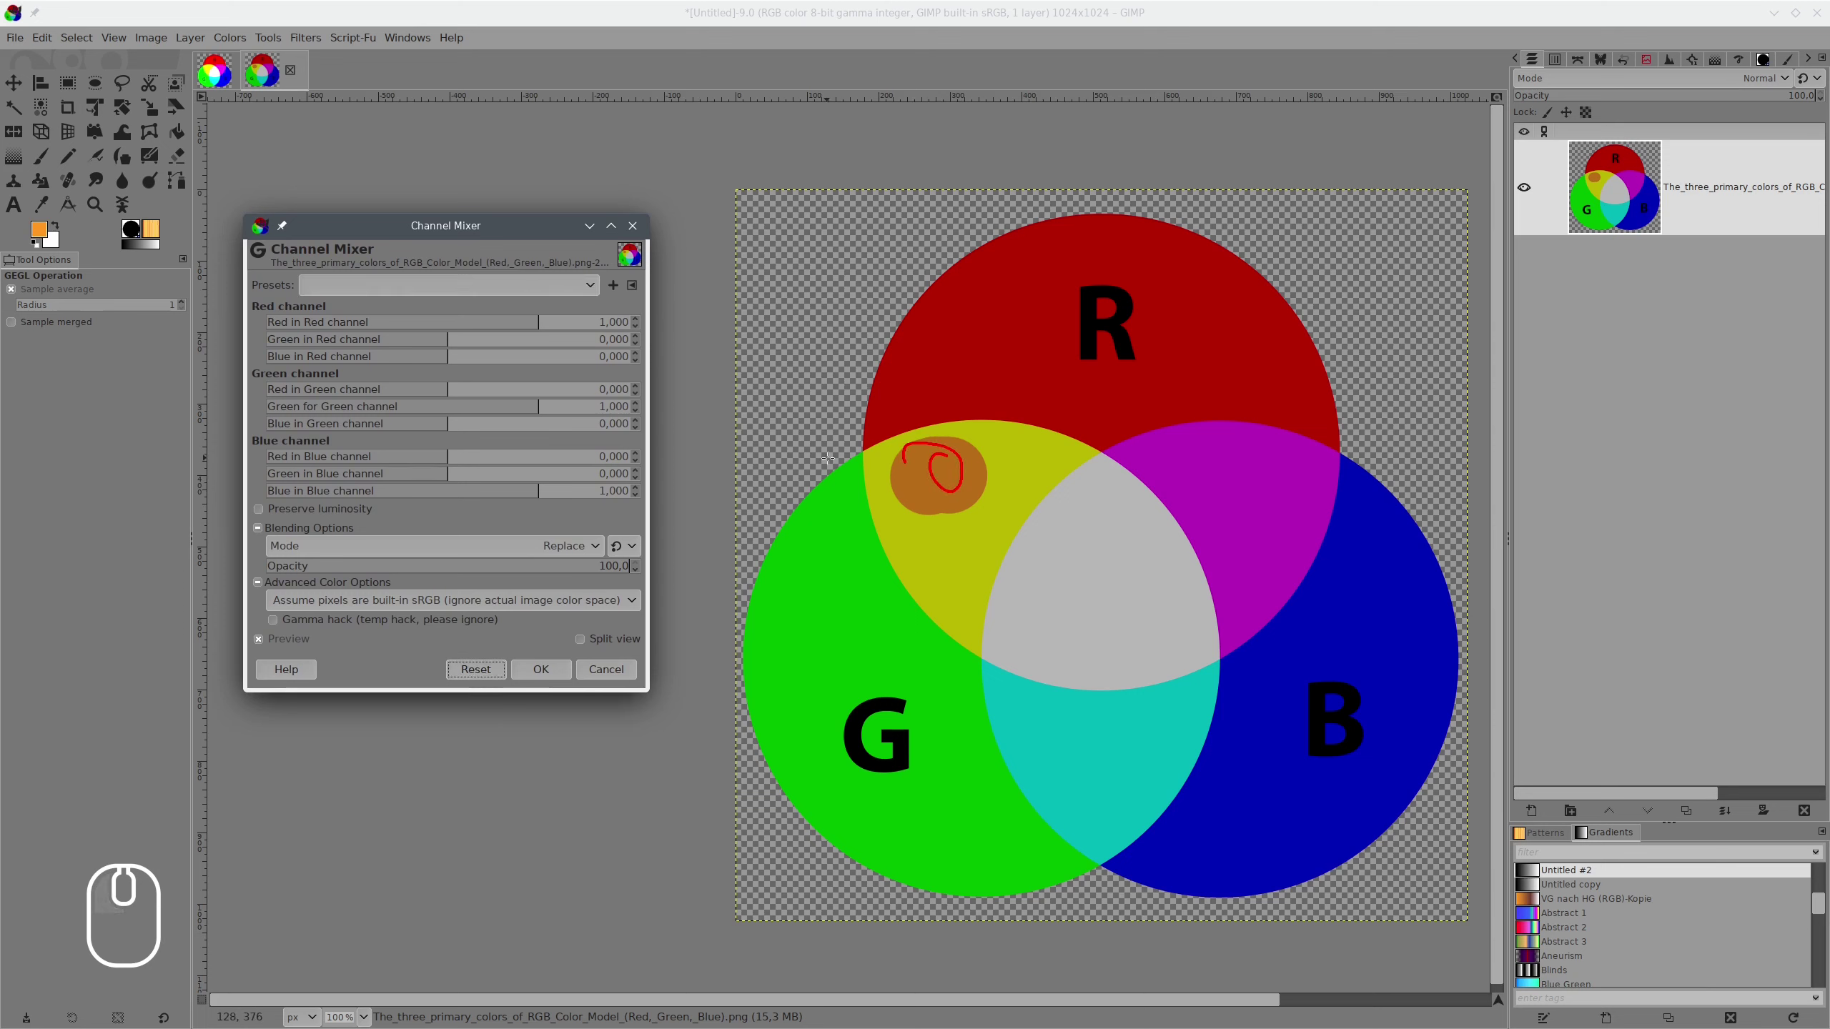
pyautogui.press('shift+super+F11')
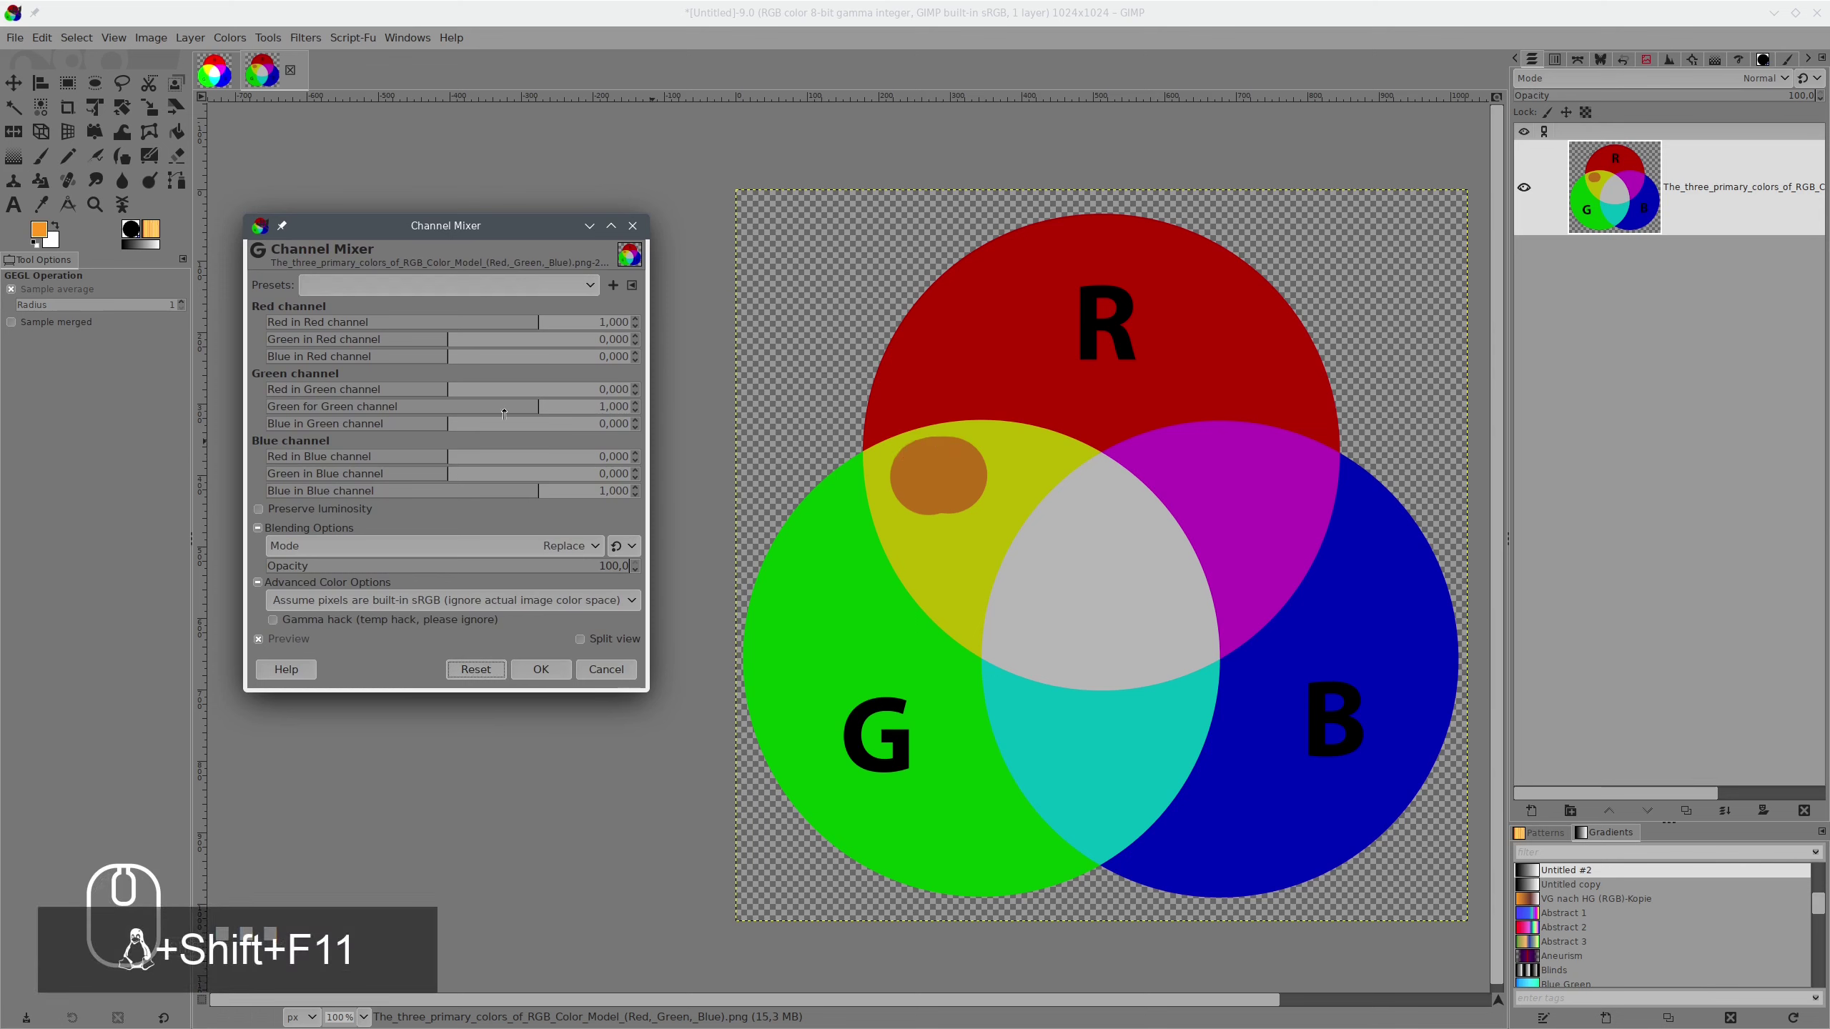
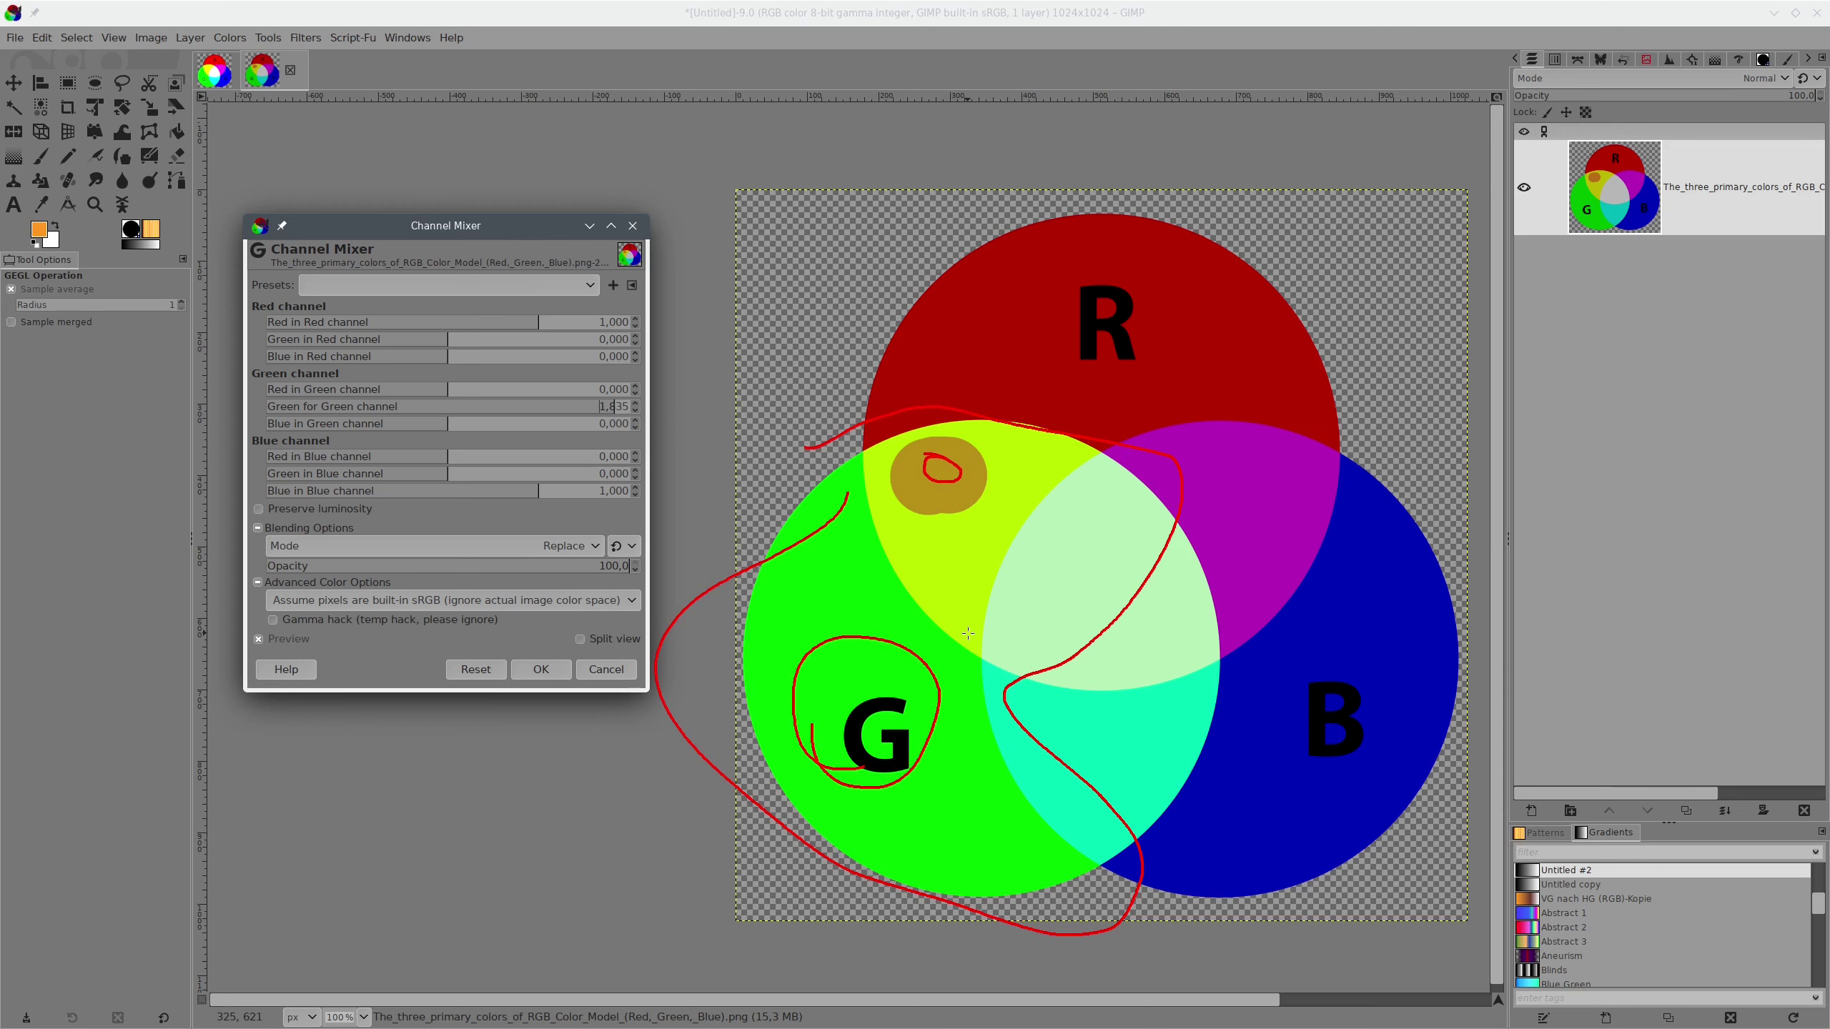
# Reset Green for Green to 1.000 and raise Red in Green to about 0.664.
pyautogui.press('shift+super+F11')
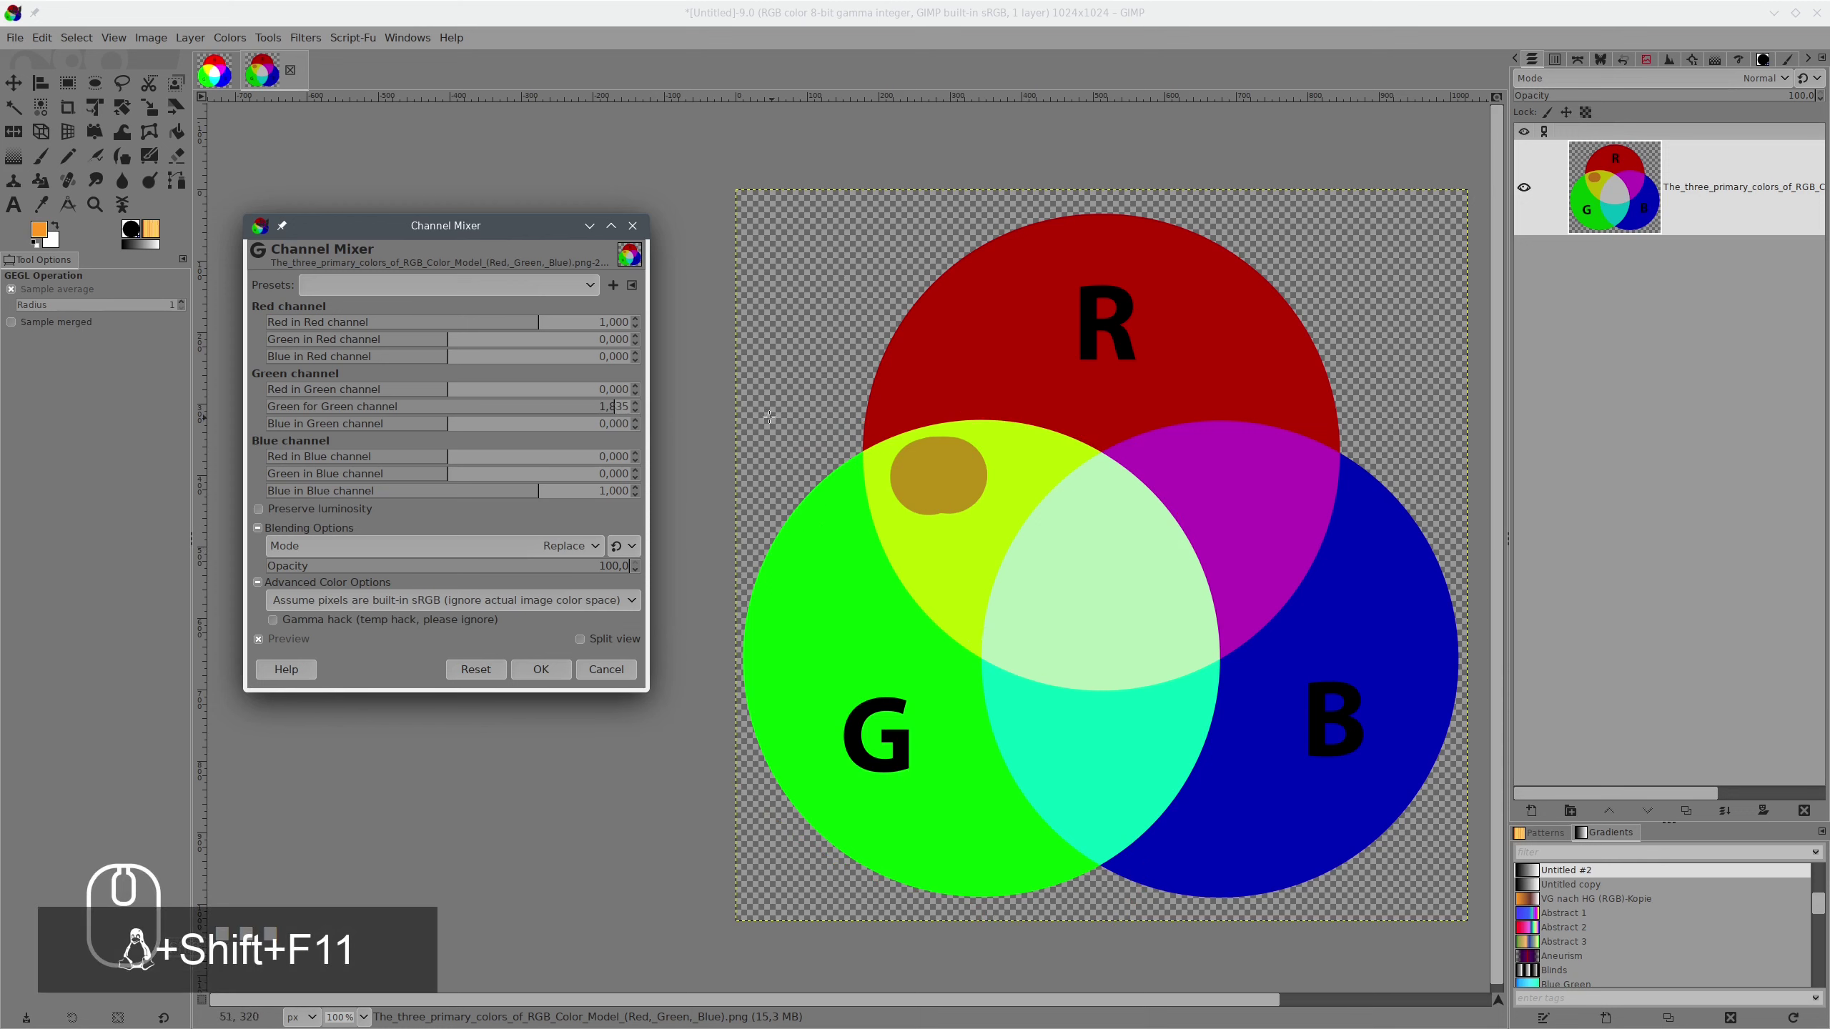
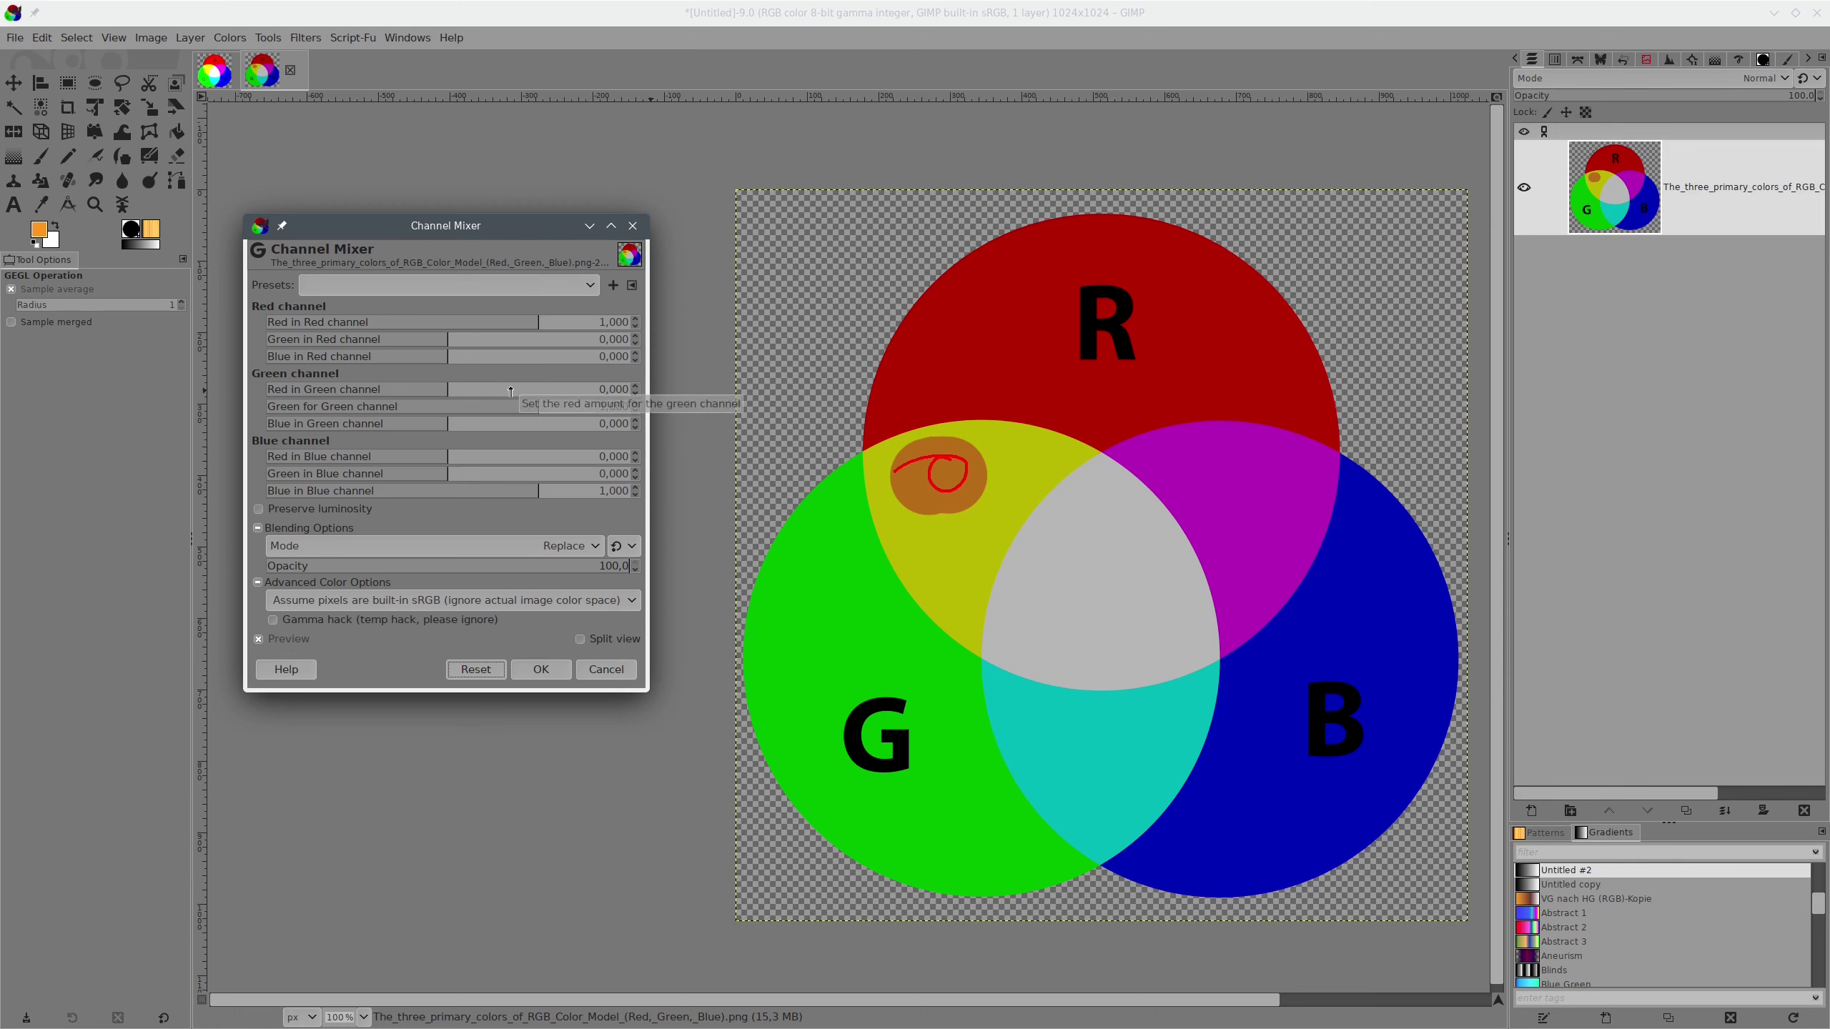
pyautogui.press('shift+super+F11')
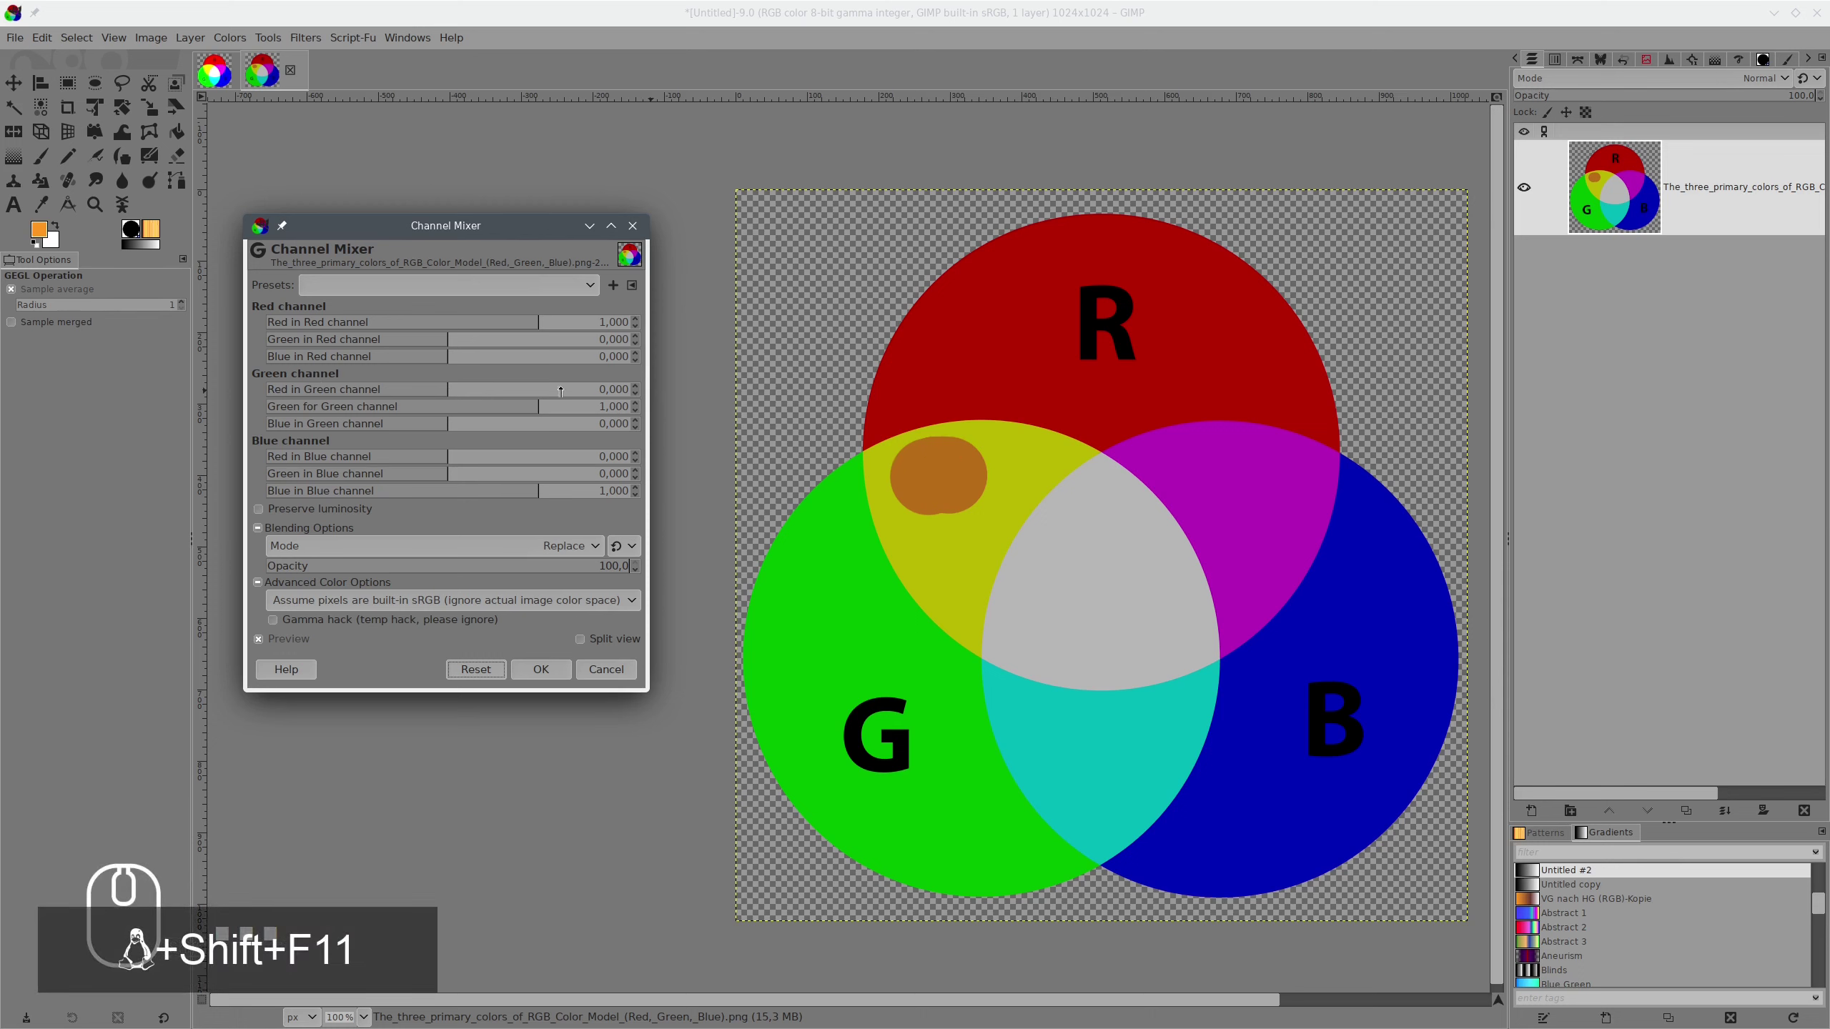
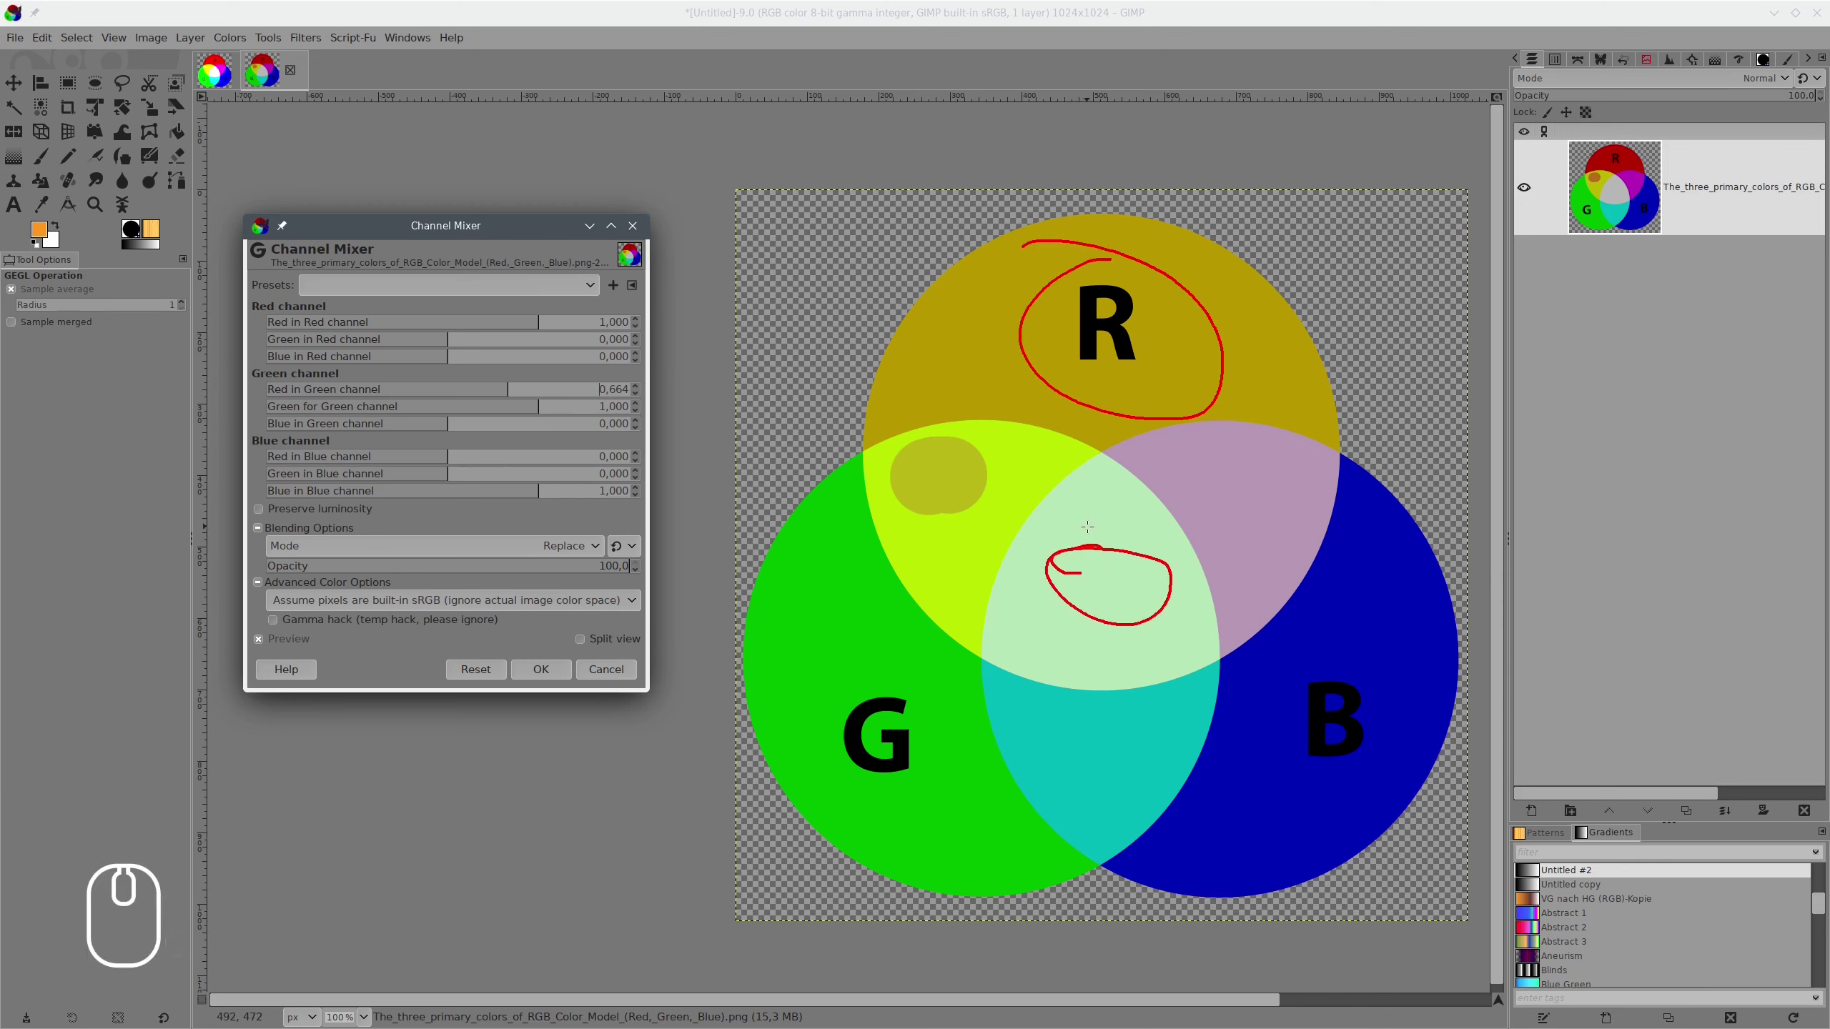
# Lower Green for Green to 0.711, then bring up the window switcher.
pyautogui.press('shift+super+F11')
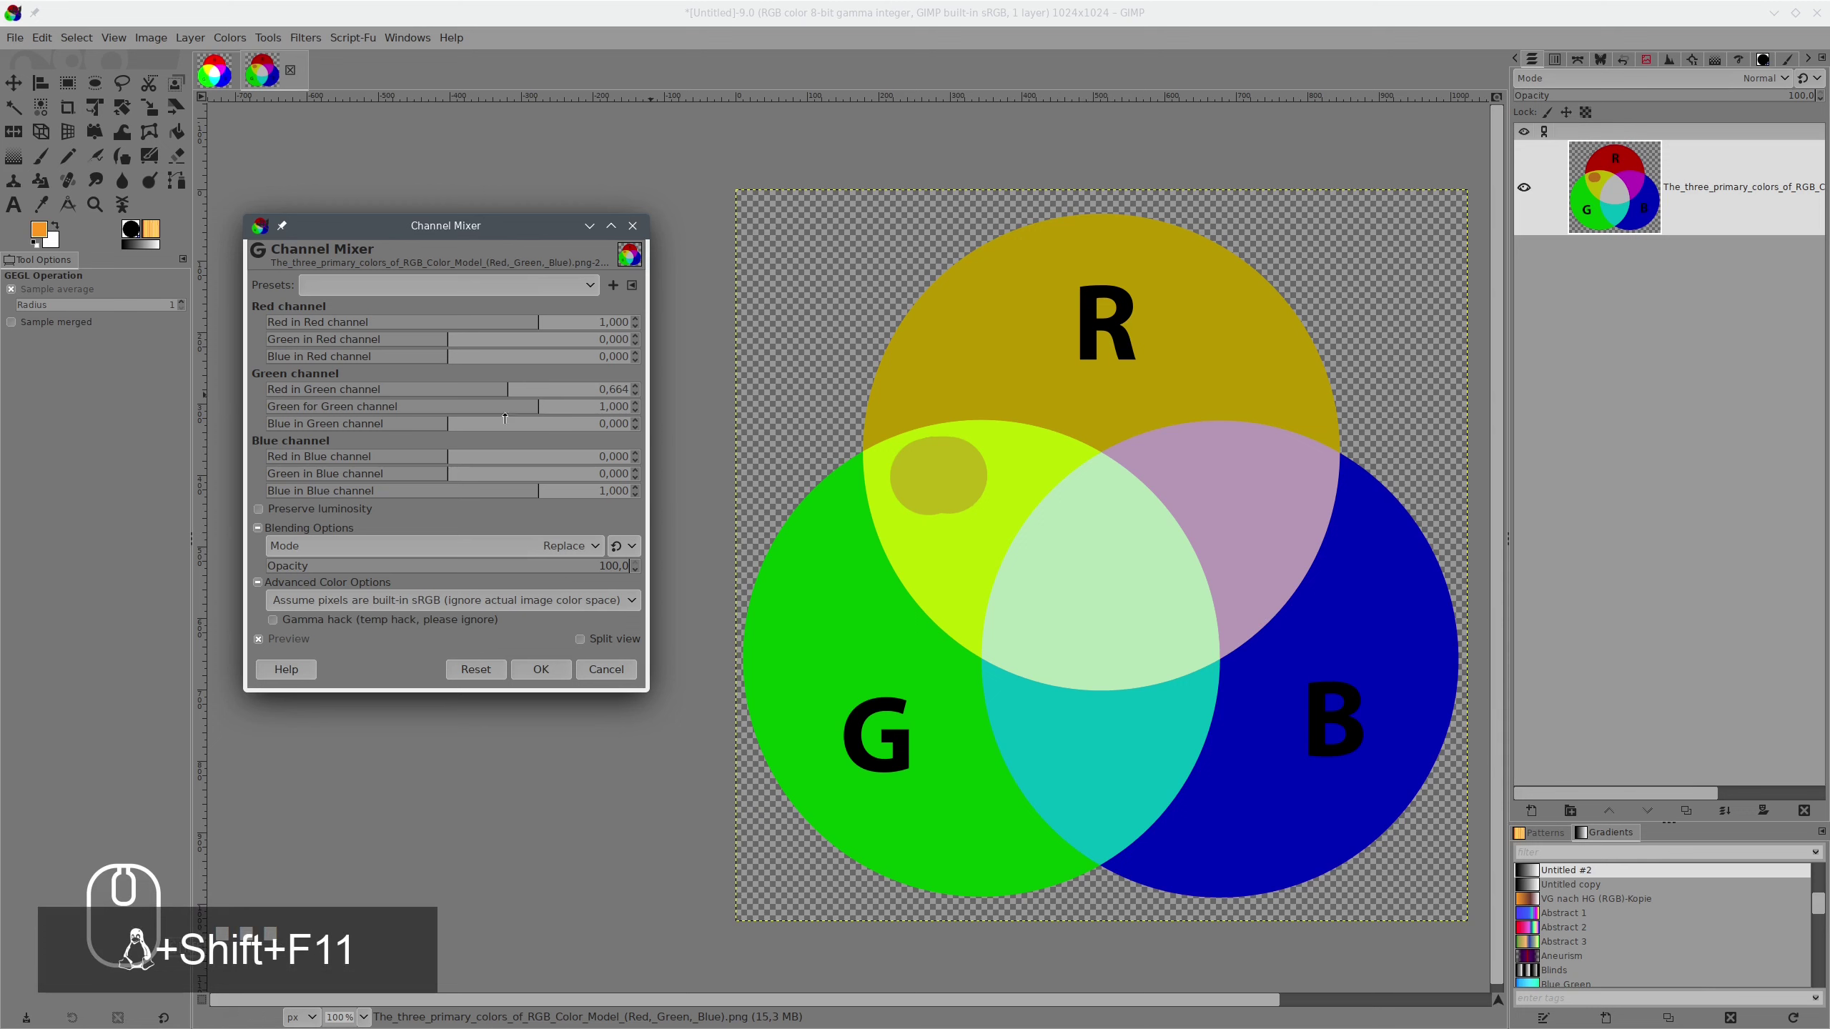
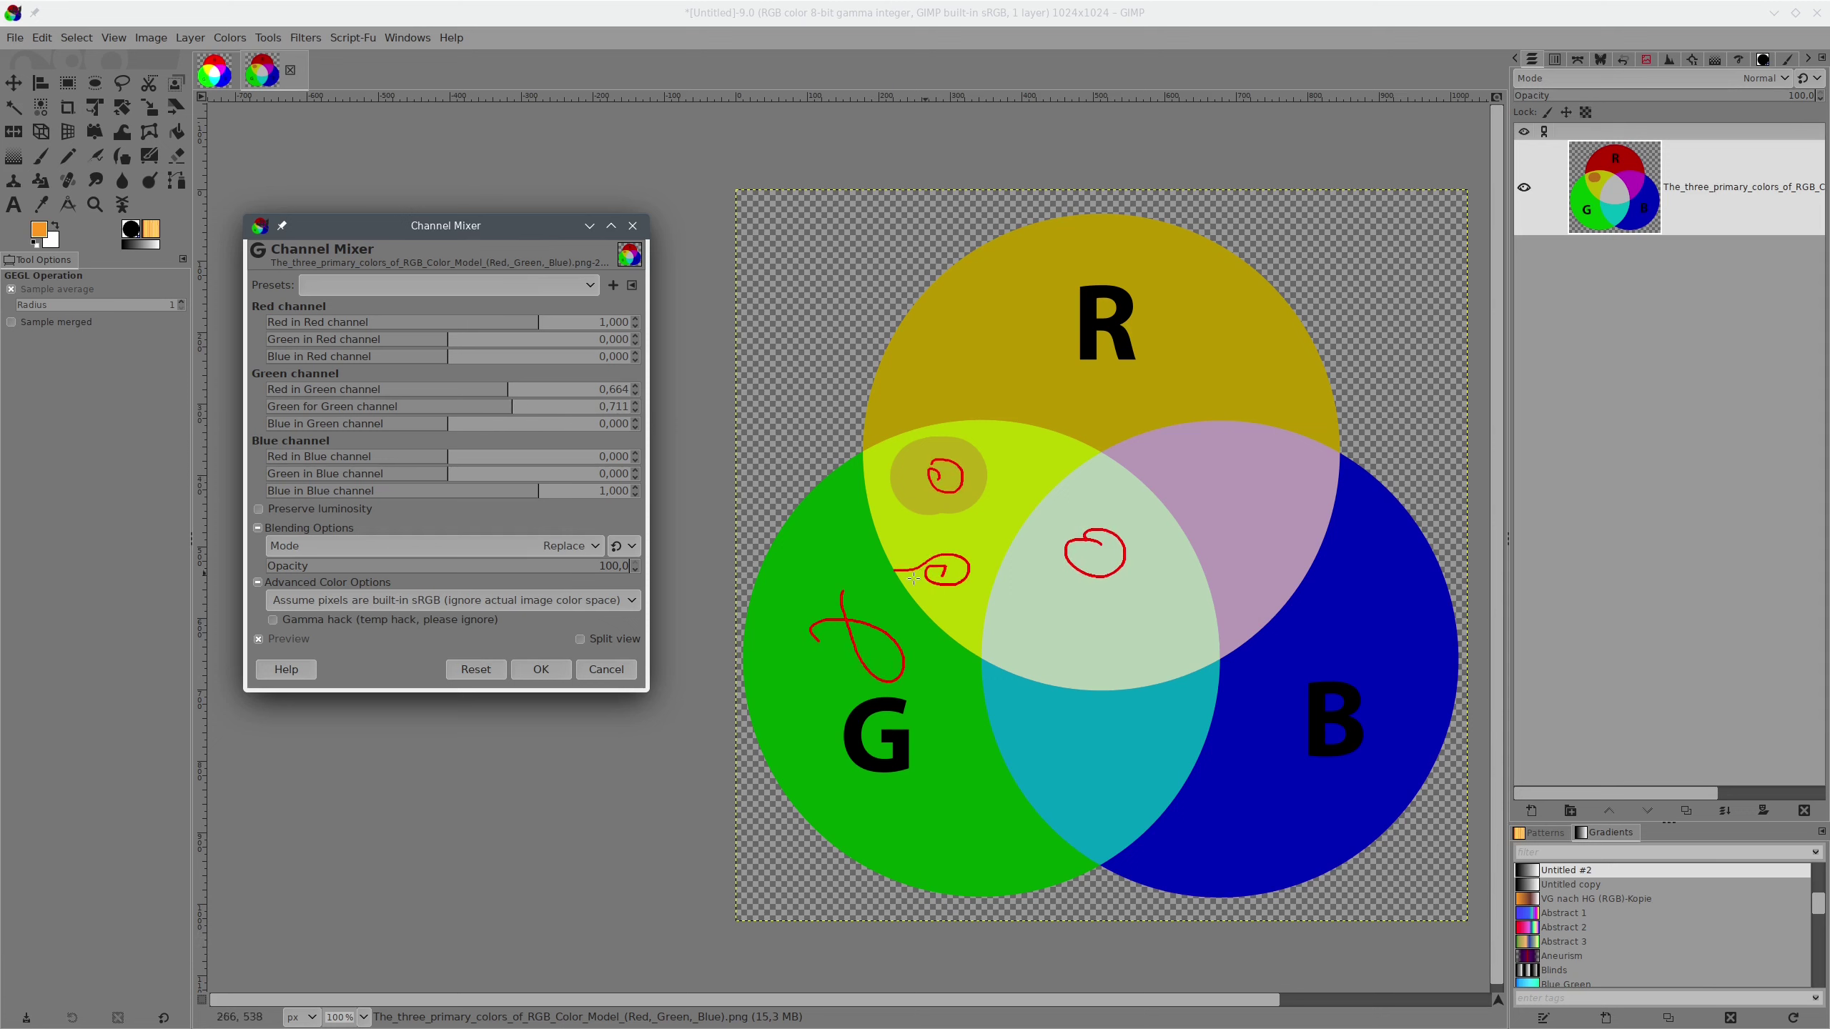
pyautogui.press('shift+super+F11')
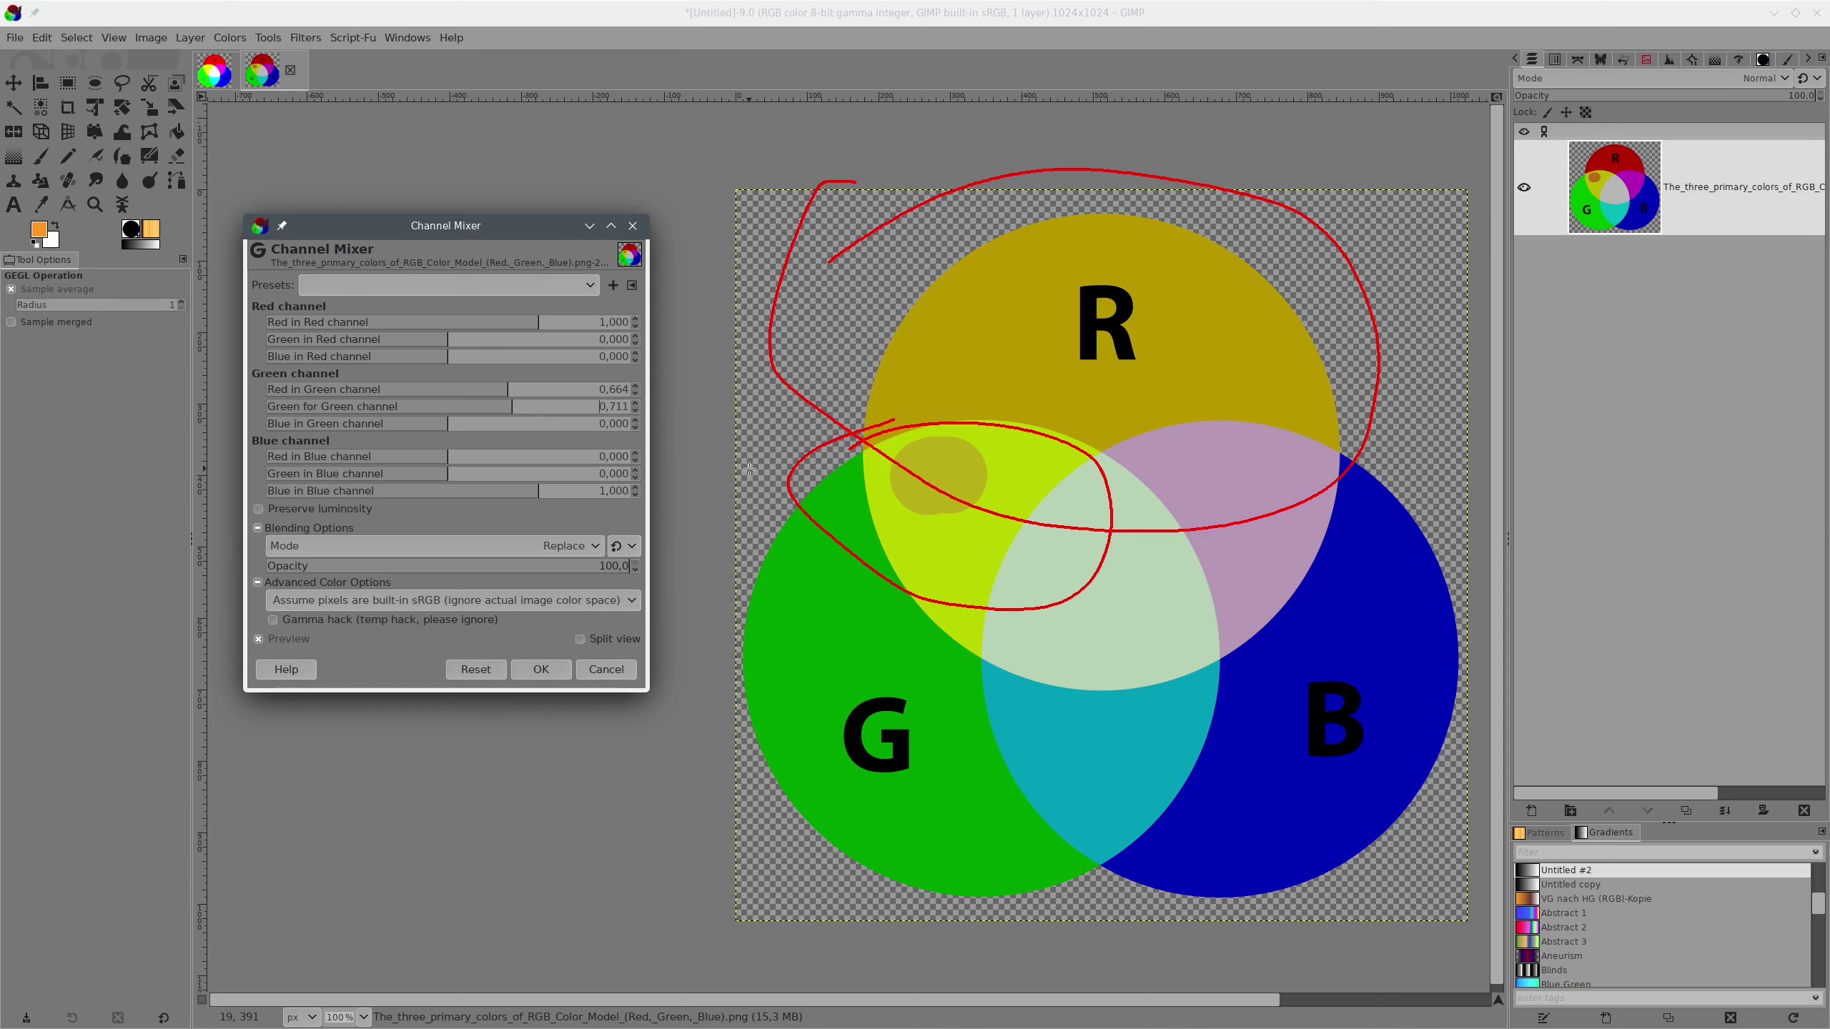
pyautogui.press('shift+super+F11')
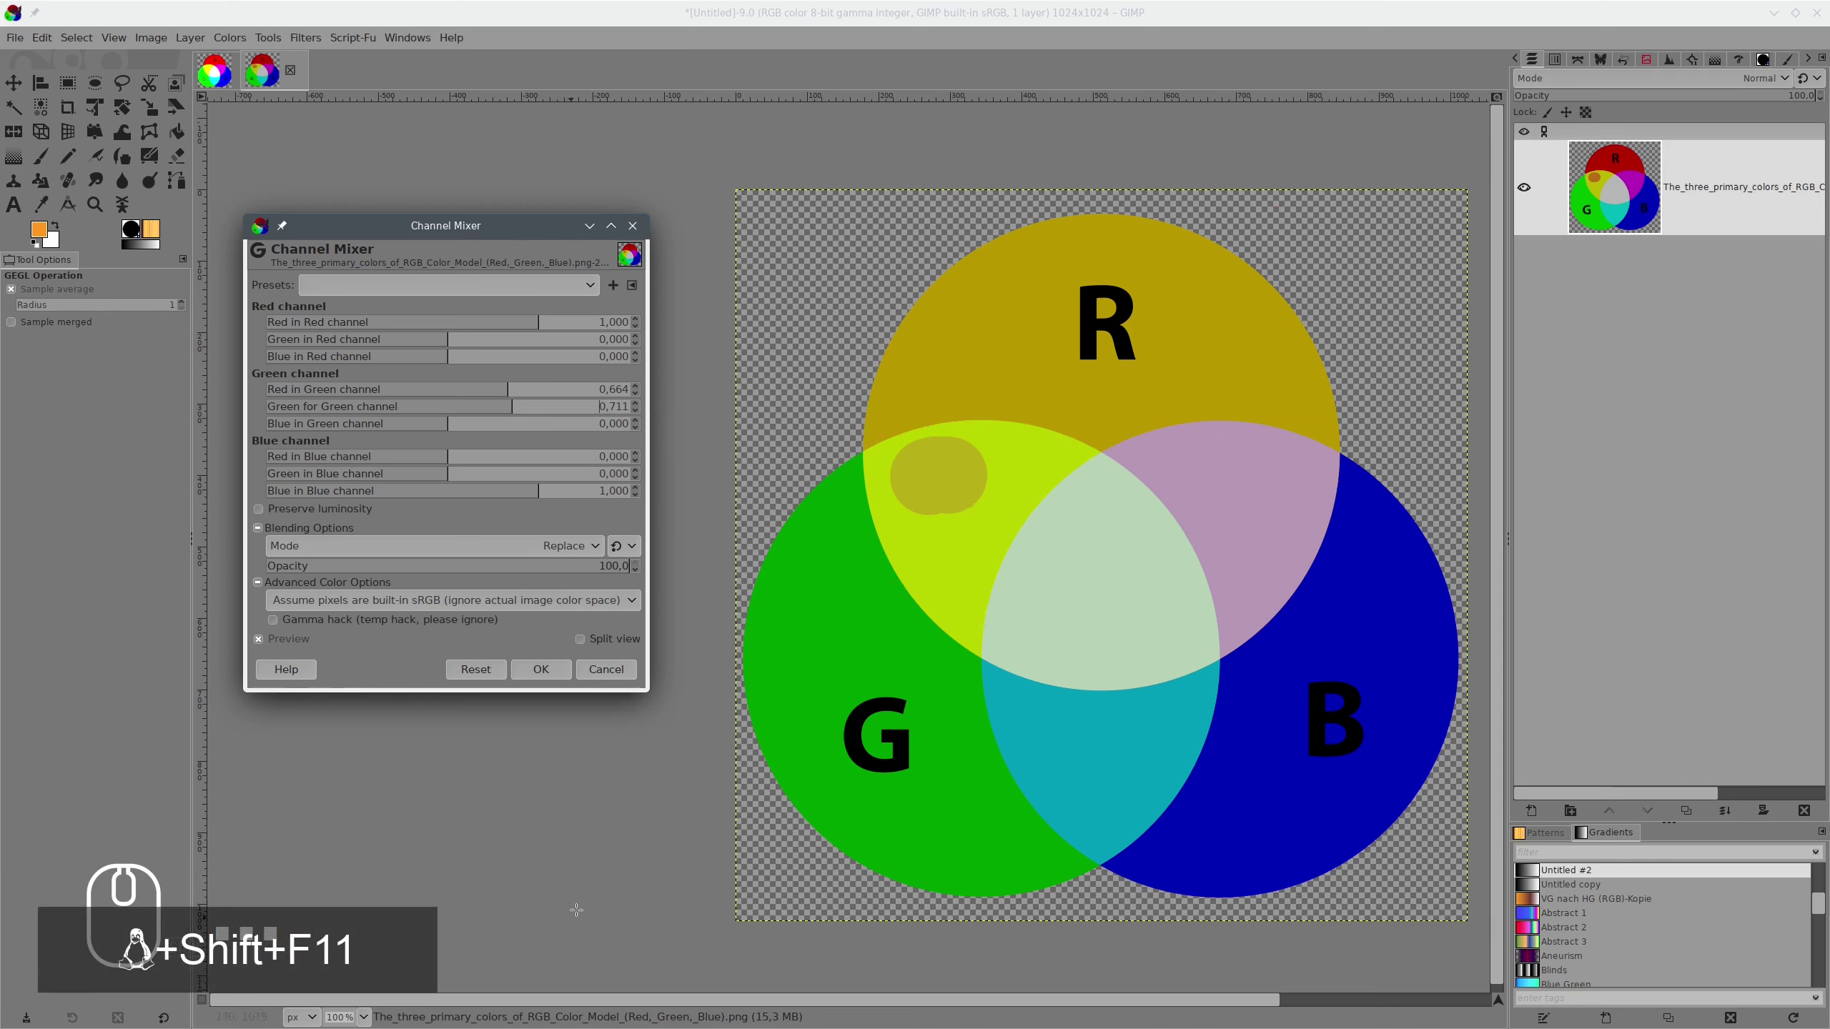
pyautogui.press('alt+Tab')
# Switch to darktable and enable a drawn path mask in the color calibration module.
pyautogui.press('alt+Tab')
pyautogui.press('alt+Tab')
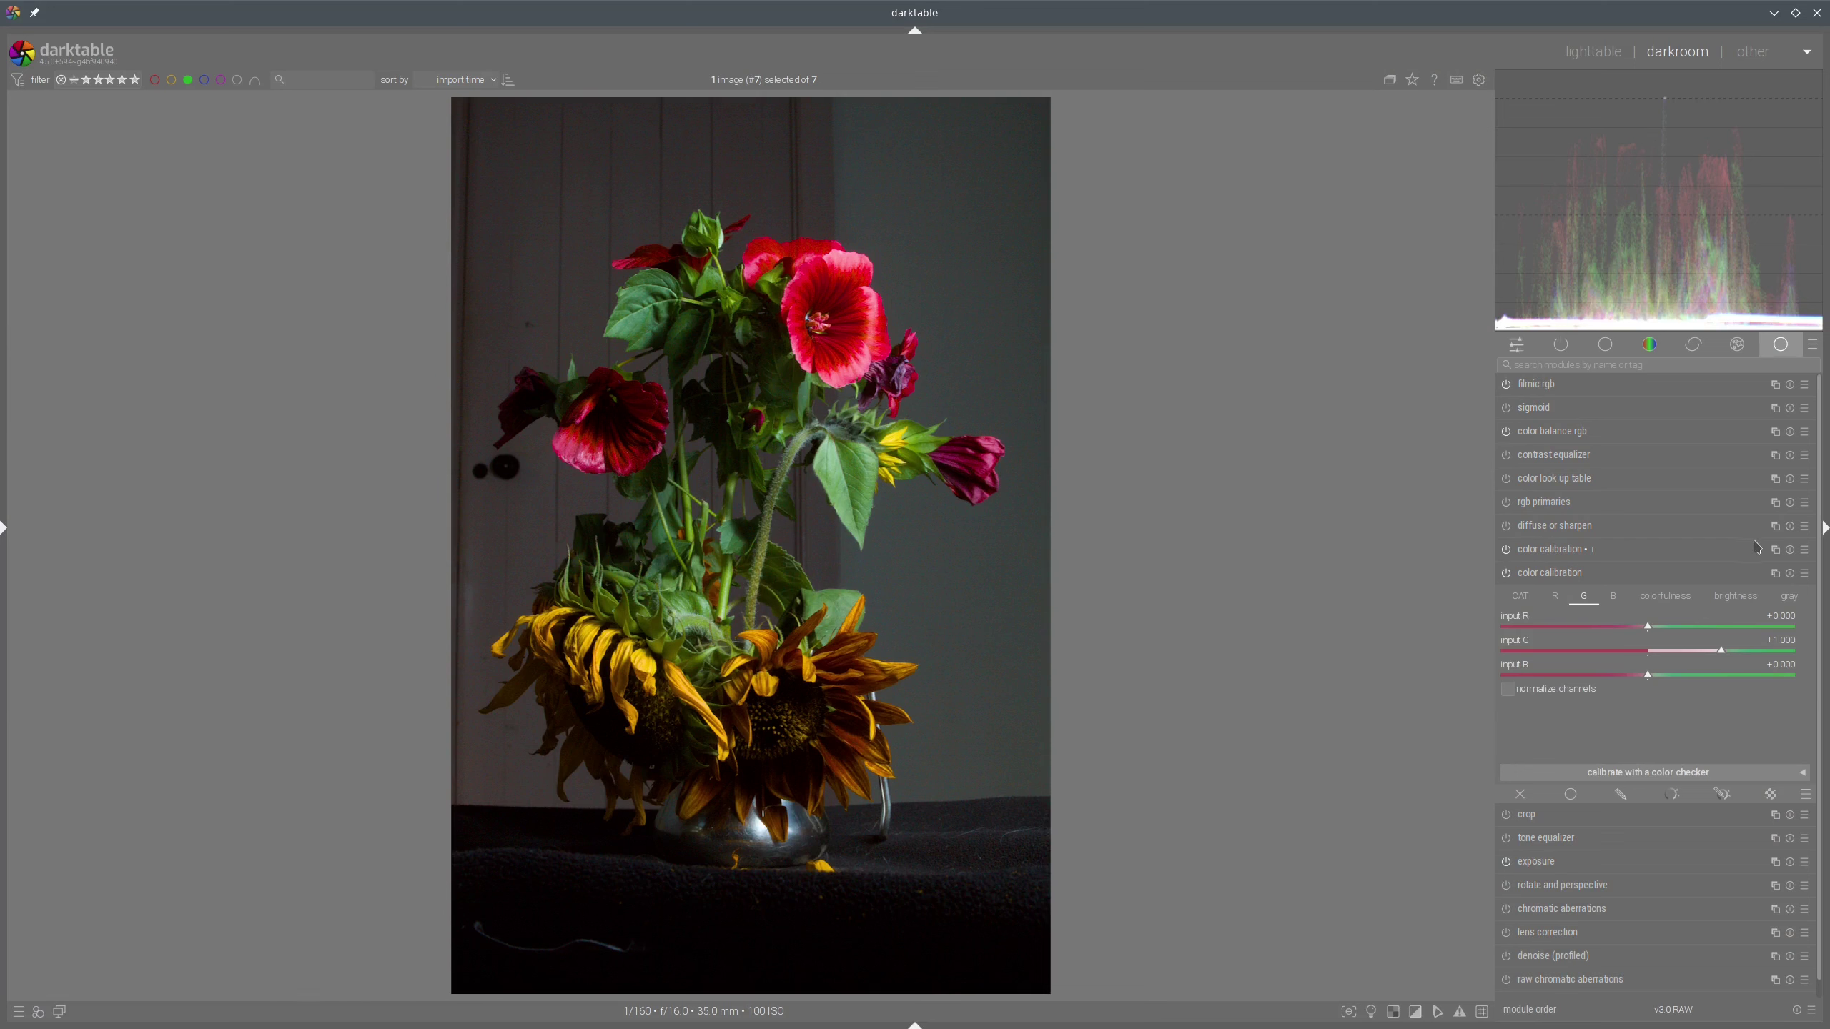
pyautogui.moveTo(1741, 561); pyautogui.dragTo(1726, 710)
pyautogui.click(1726, 710)
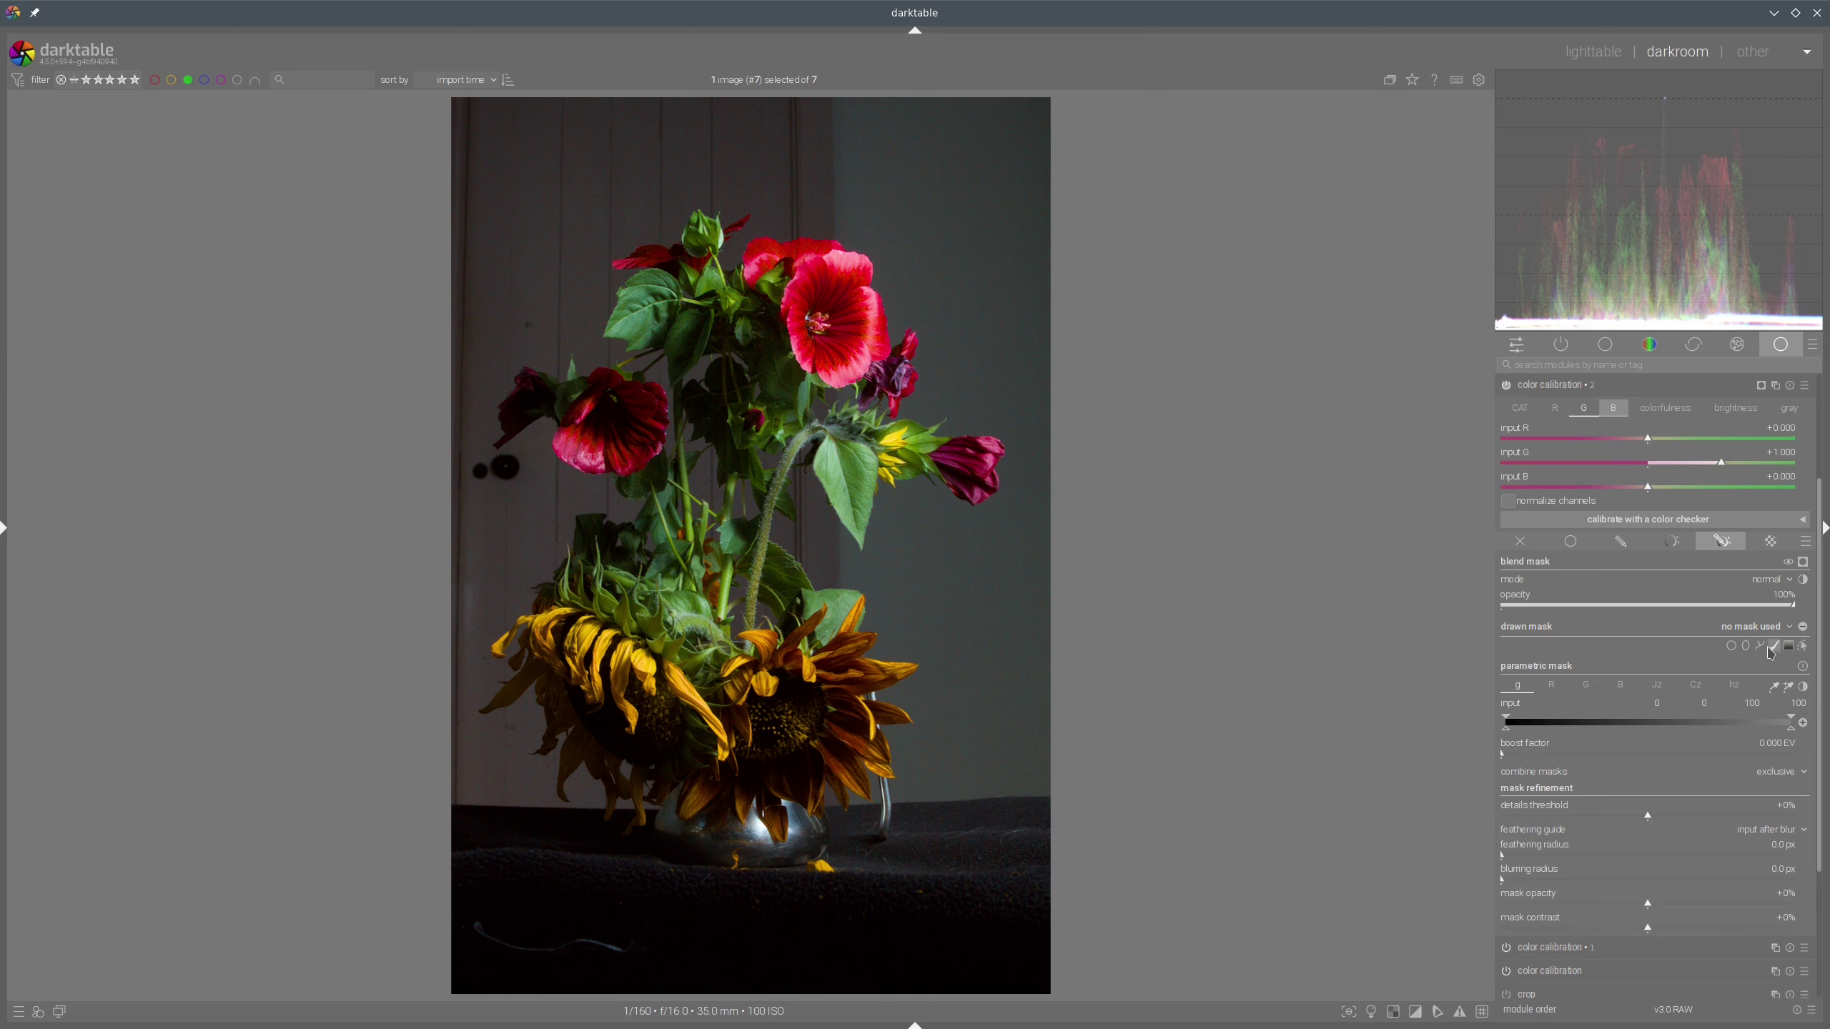
pyautogui.click(1750, 644)
# Draw the path mask's nodes around the sunflowers and vase.
pyautogui.moveTo(463, 626); pyautogui.dragTo(581, 529)
pyautogui.moveTo(690, 497); pyautogui.dragTo(814, 543)
pyautogui.click(906, 584)
pyautogui.moveTo(1047, 830); pyautogui.dragTo(932, 867)
pyautogui.click(862, 885)
pyautogui.moveTo(599, 854); pyautogui.dragTo(546, 844)
pyautogui.click(493, 789)
# Close the path mask around the sunflowers and vase as one shape on colour calibration.
pyautogui.rightClick(492, 788)
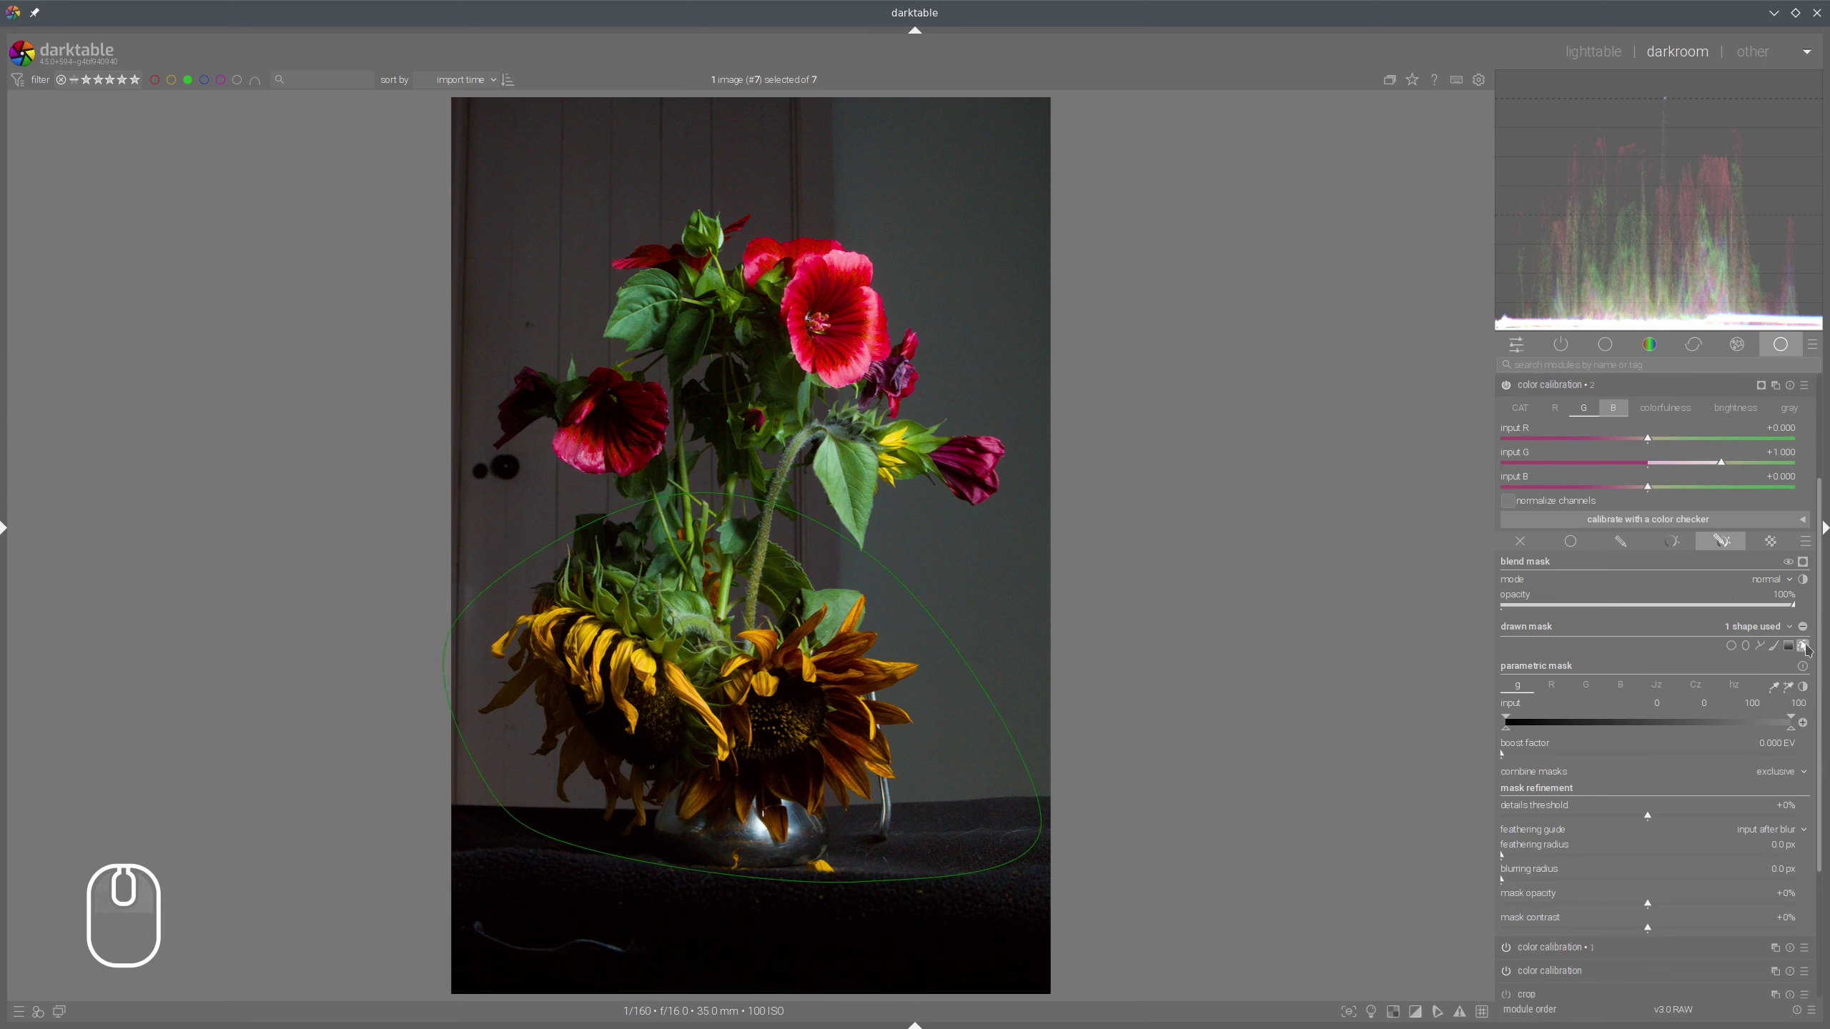
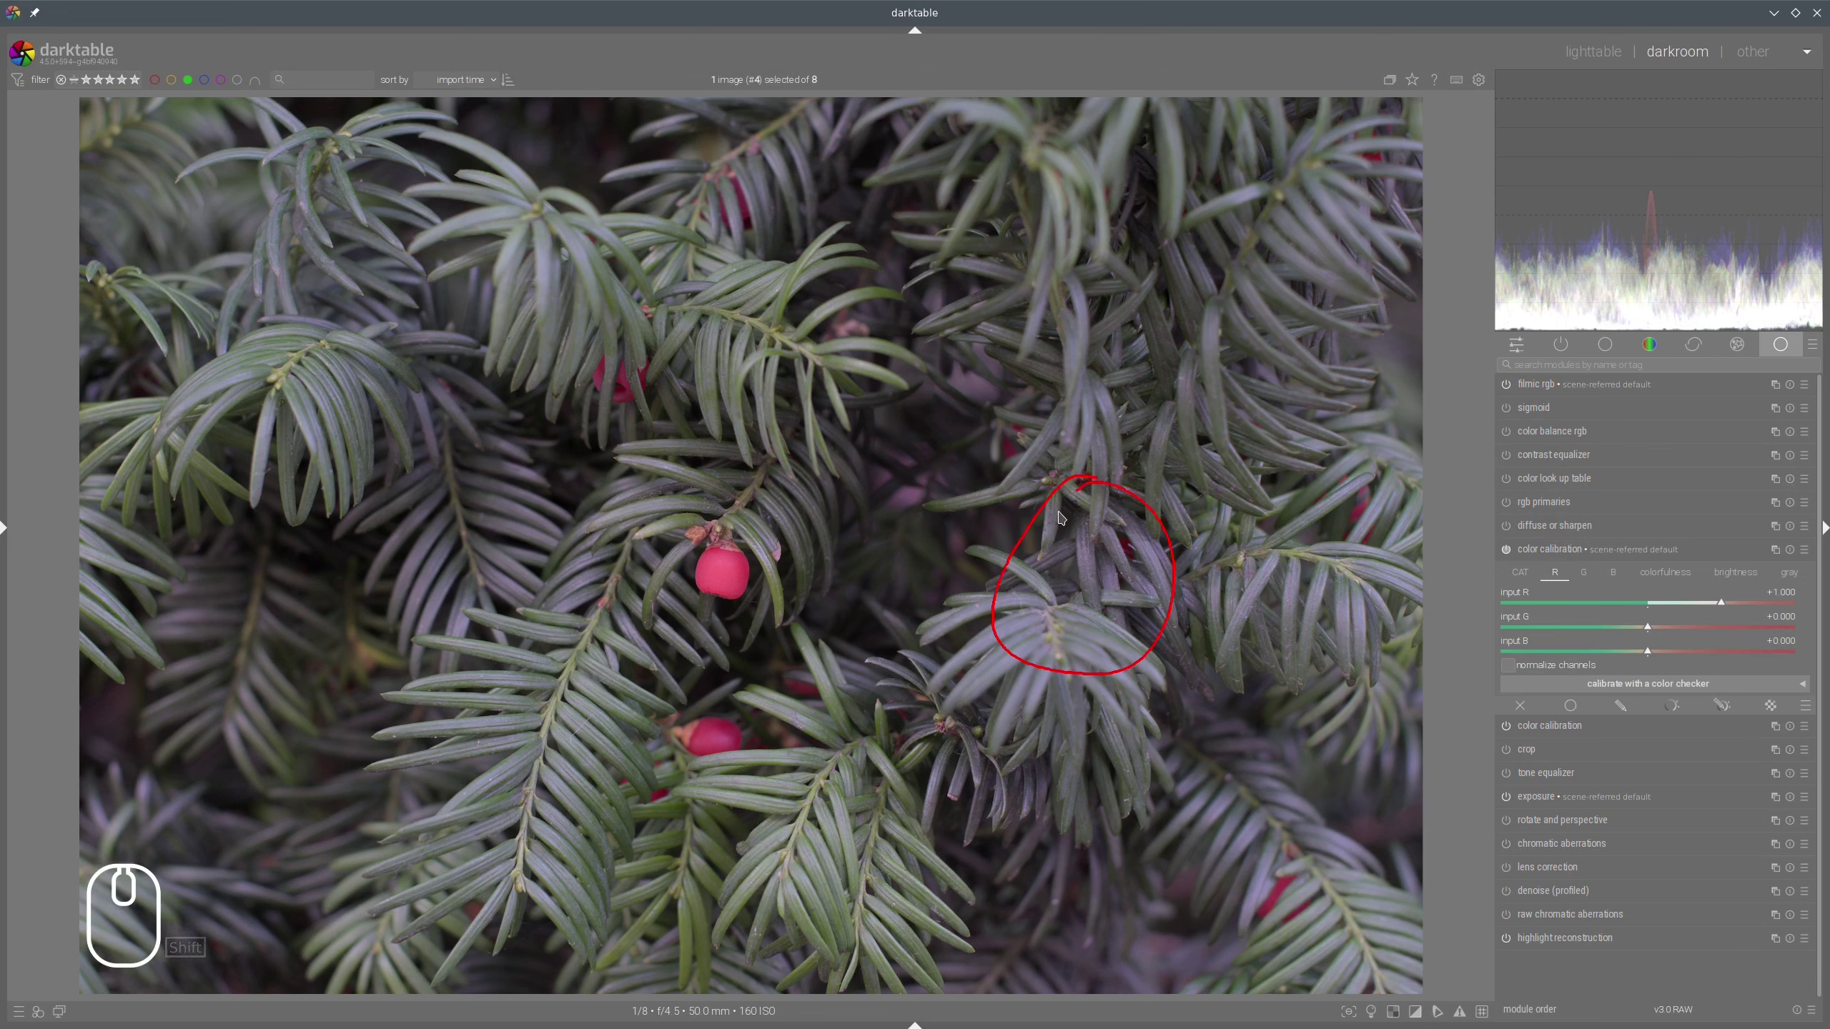
# Reset the red channel's input R mix back to default on the yew photo.
pyautogui.press('shift+super+F11')
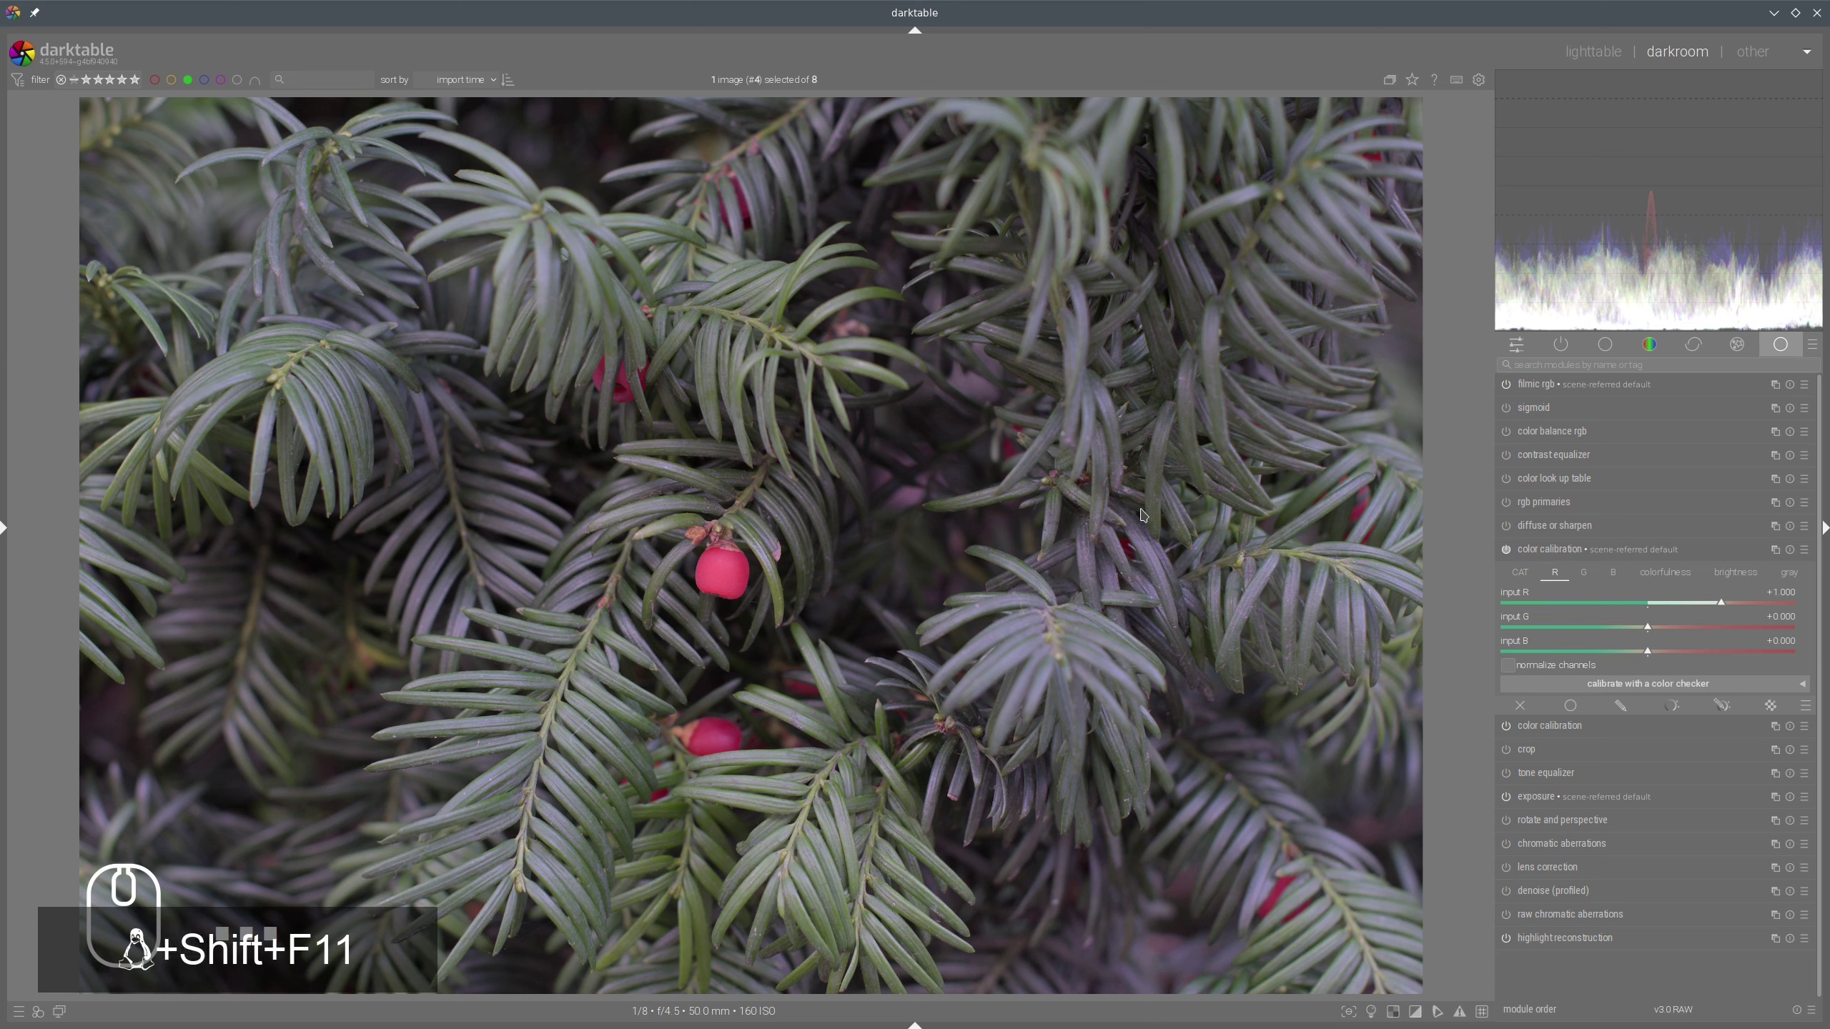
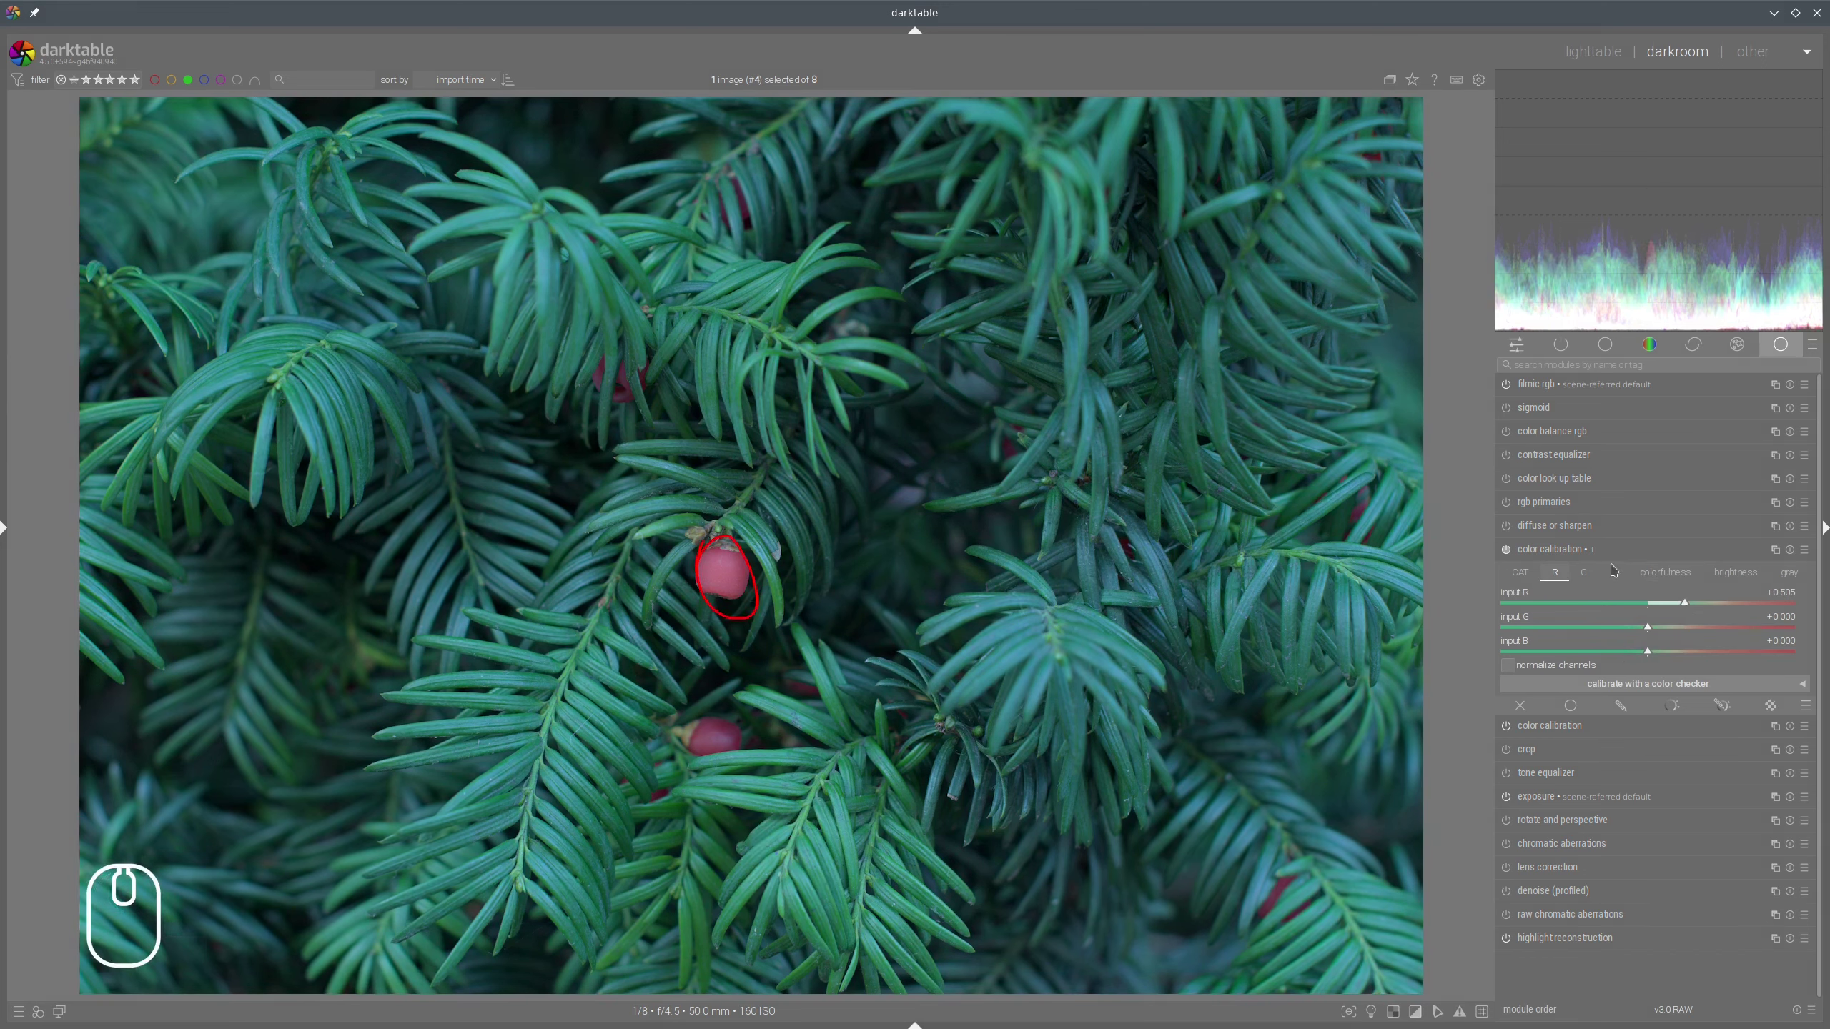
pyautogui.click(1797, 548)
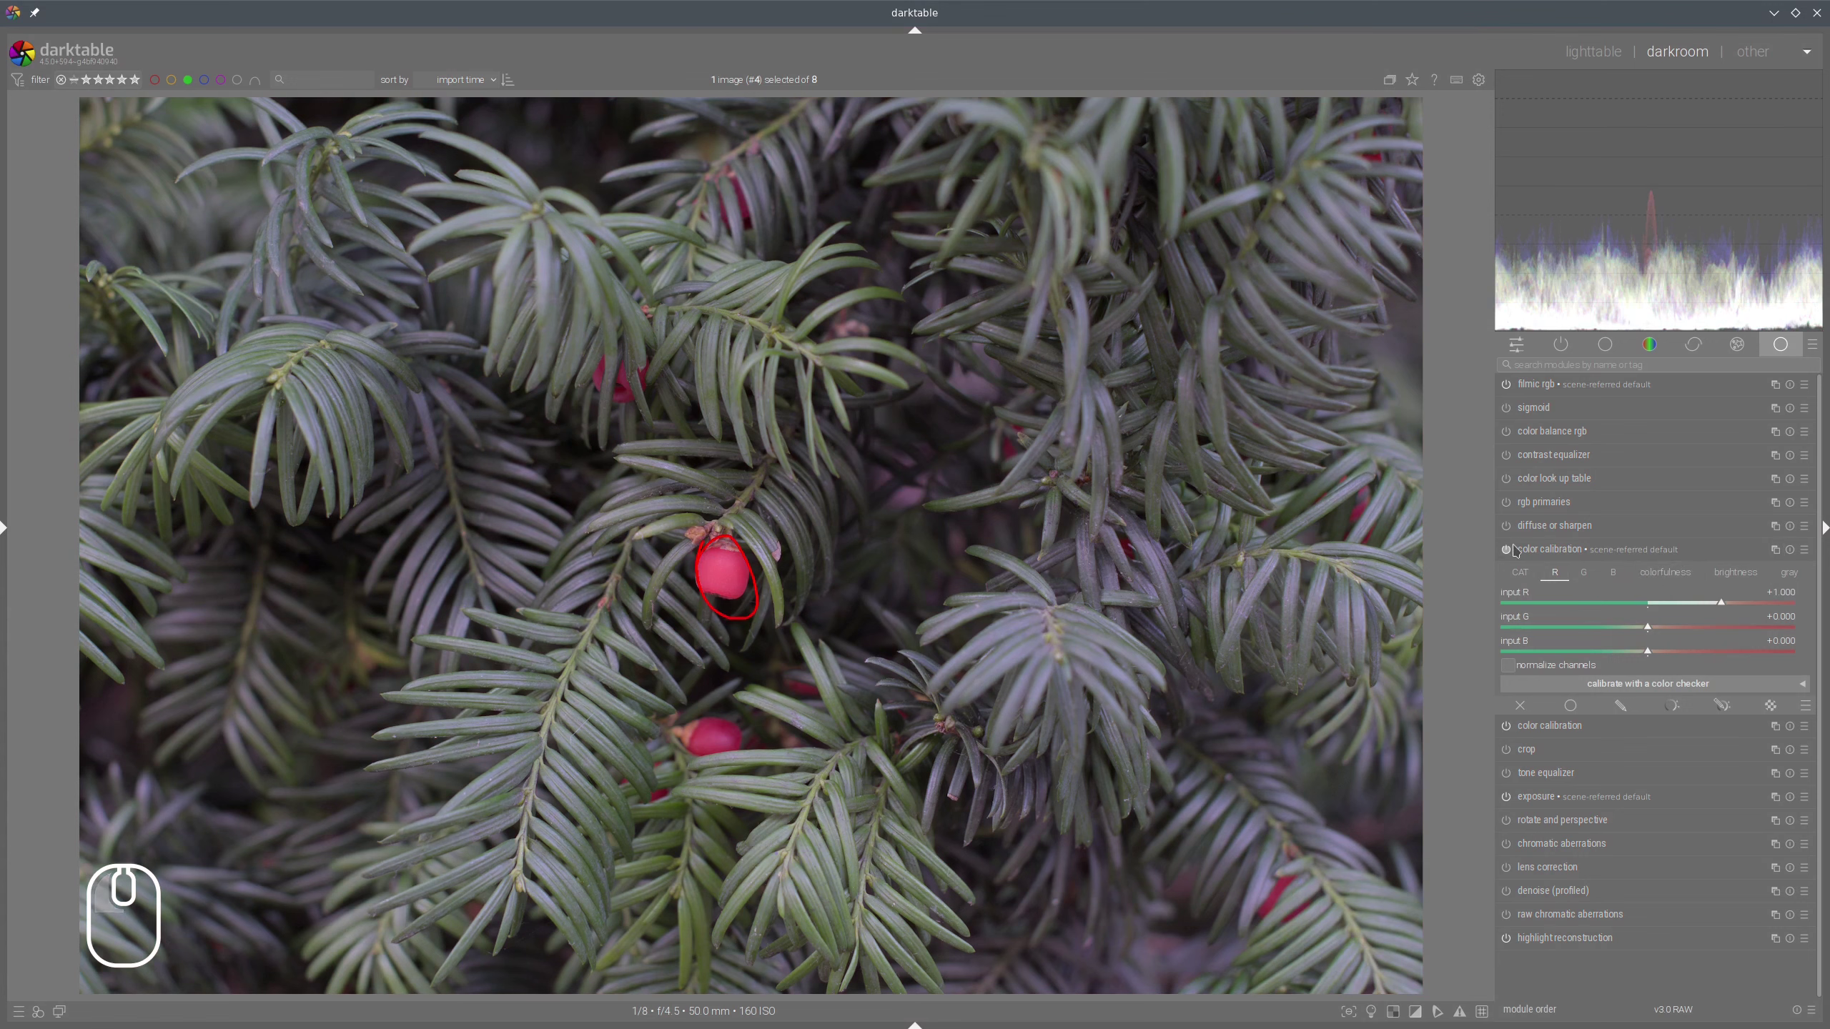
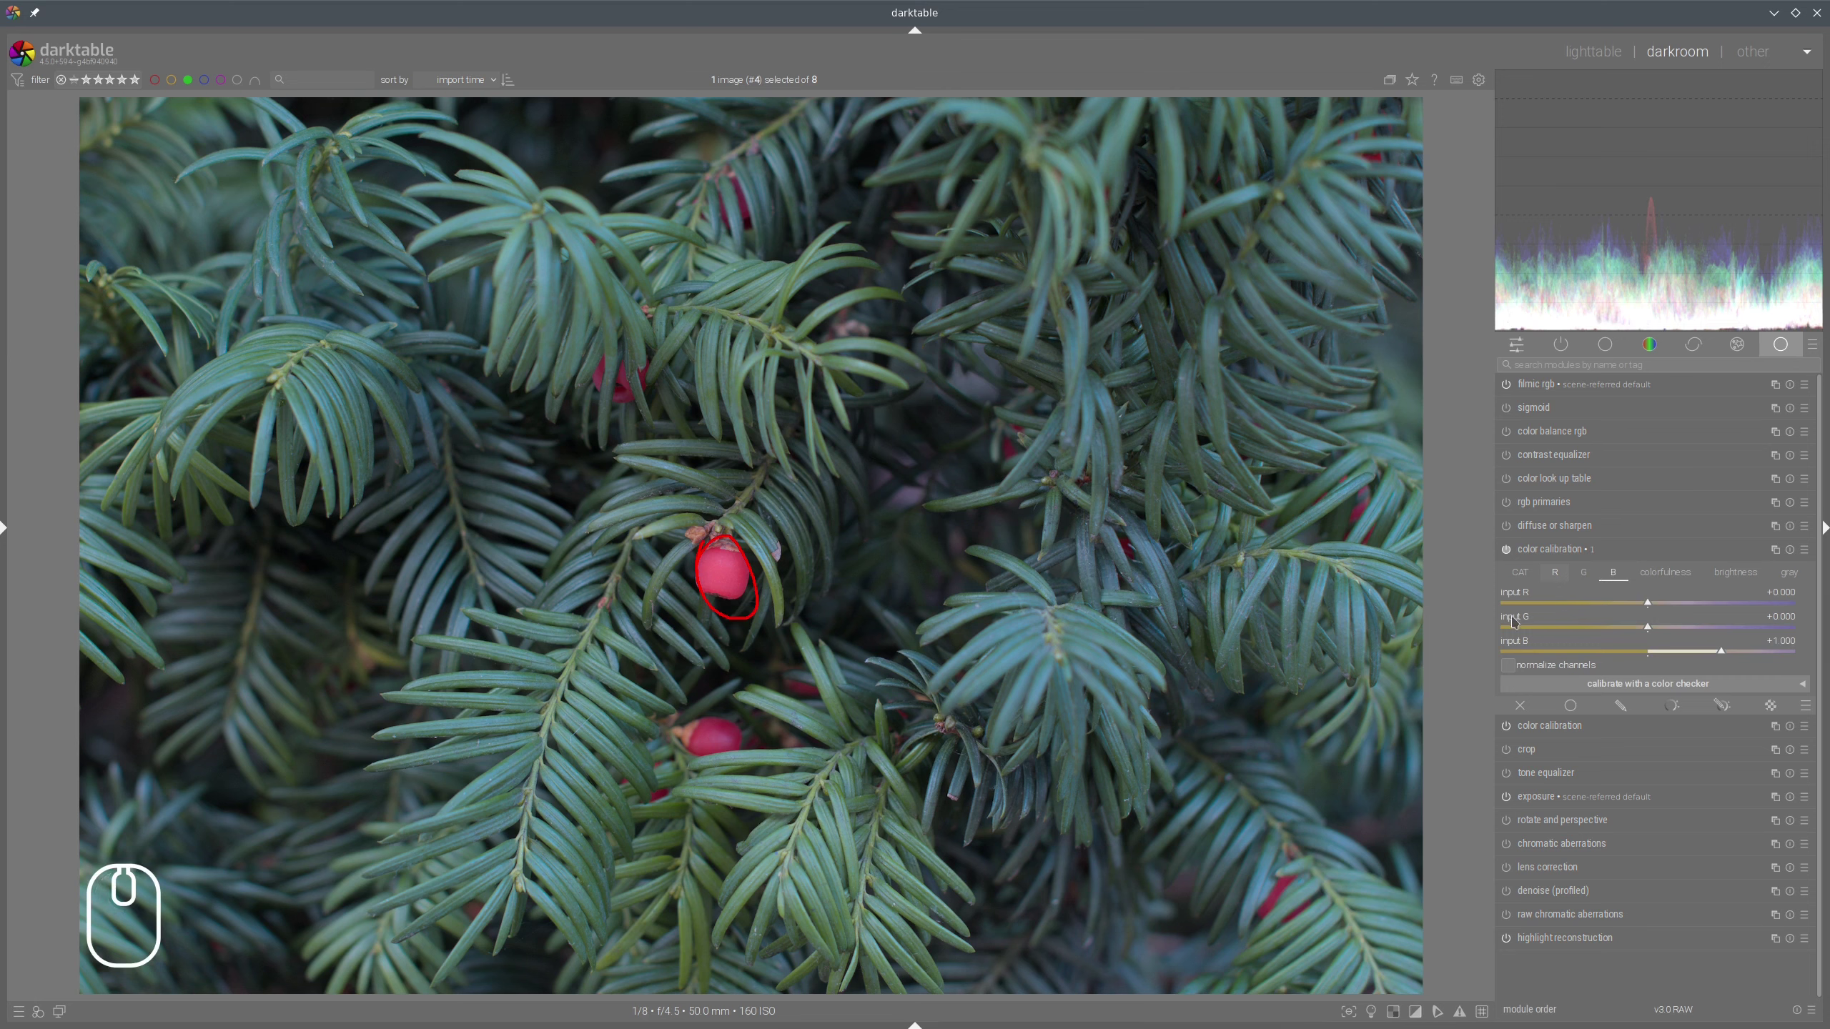
# Lower green's contribution to the blue channel to mute the yew foliage, then collapse colour calibration.
pyautogui.moveTo(1650, 631); pyautogui.dragTo(1615, 616)
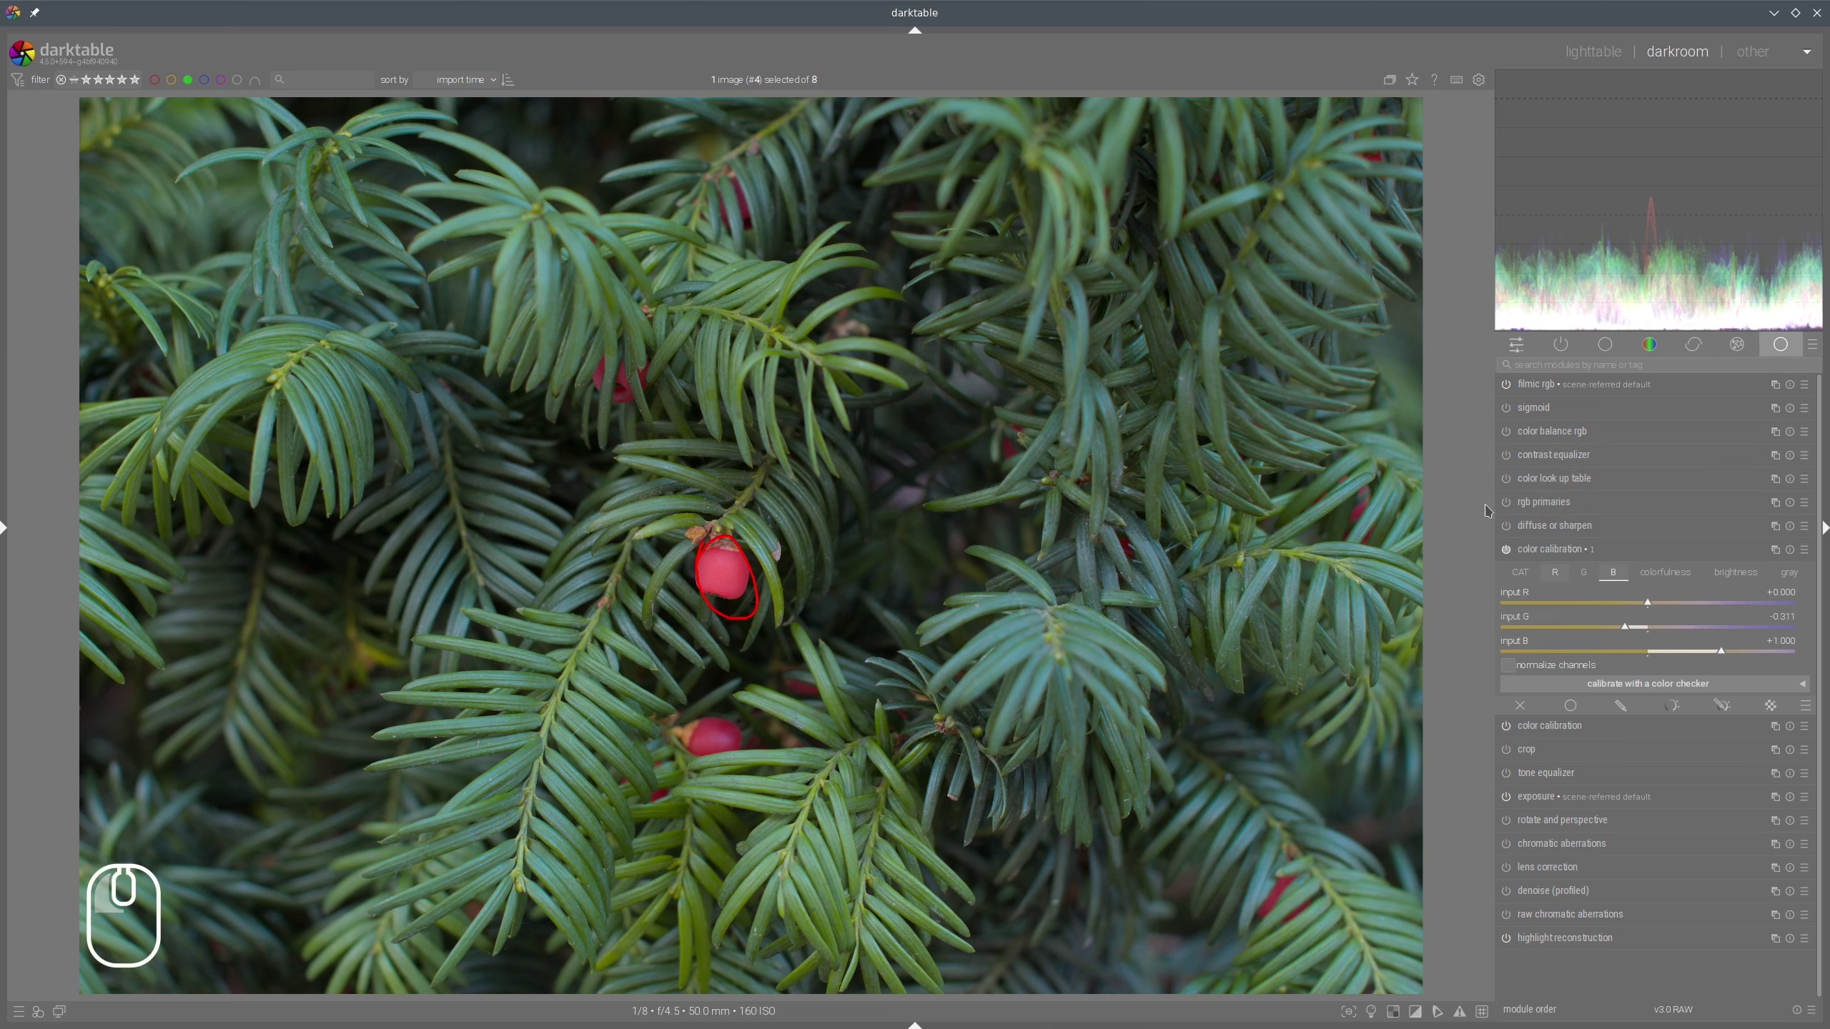
pyautogui.click(1549, 547)
pyautogui.press('shift+super+F11')
pyautogui.click(1507, 549)
pyautogui.click(1506, 549)
pyautogui.doubleClick(1506, 549)
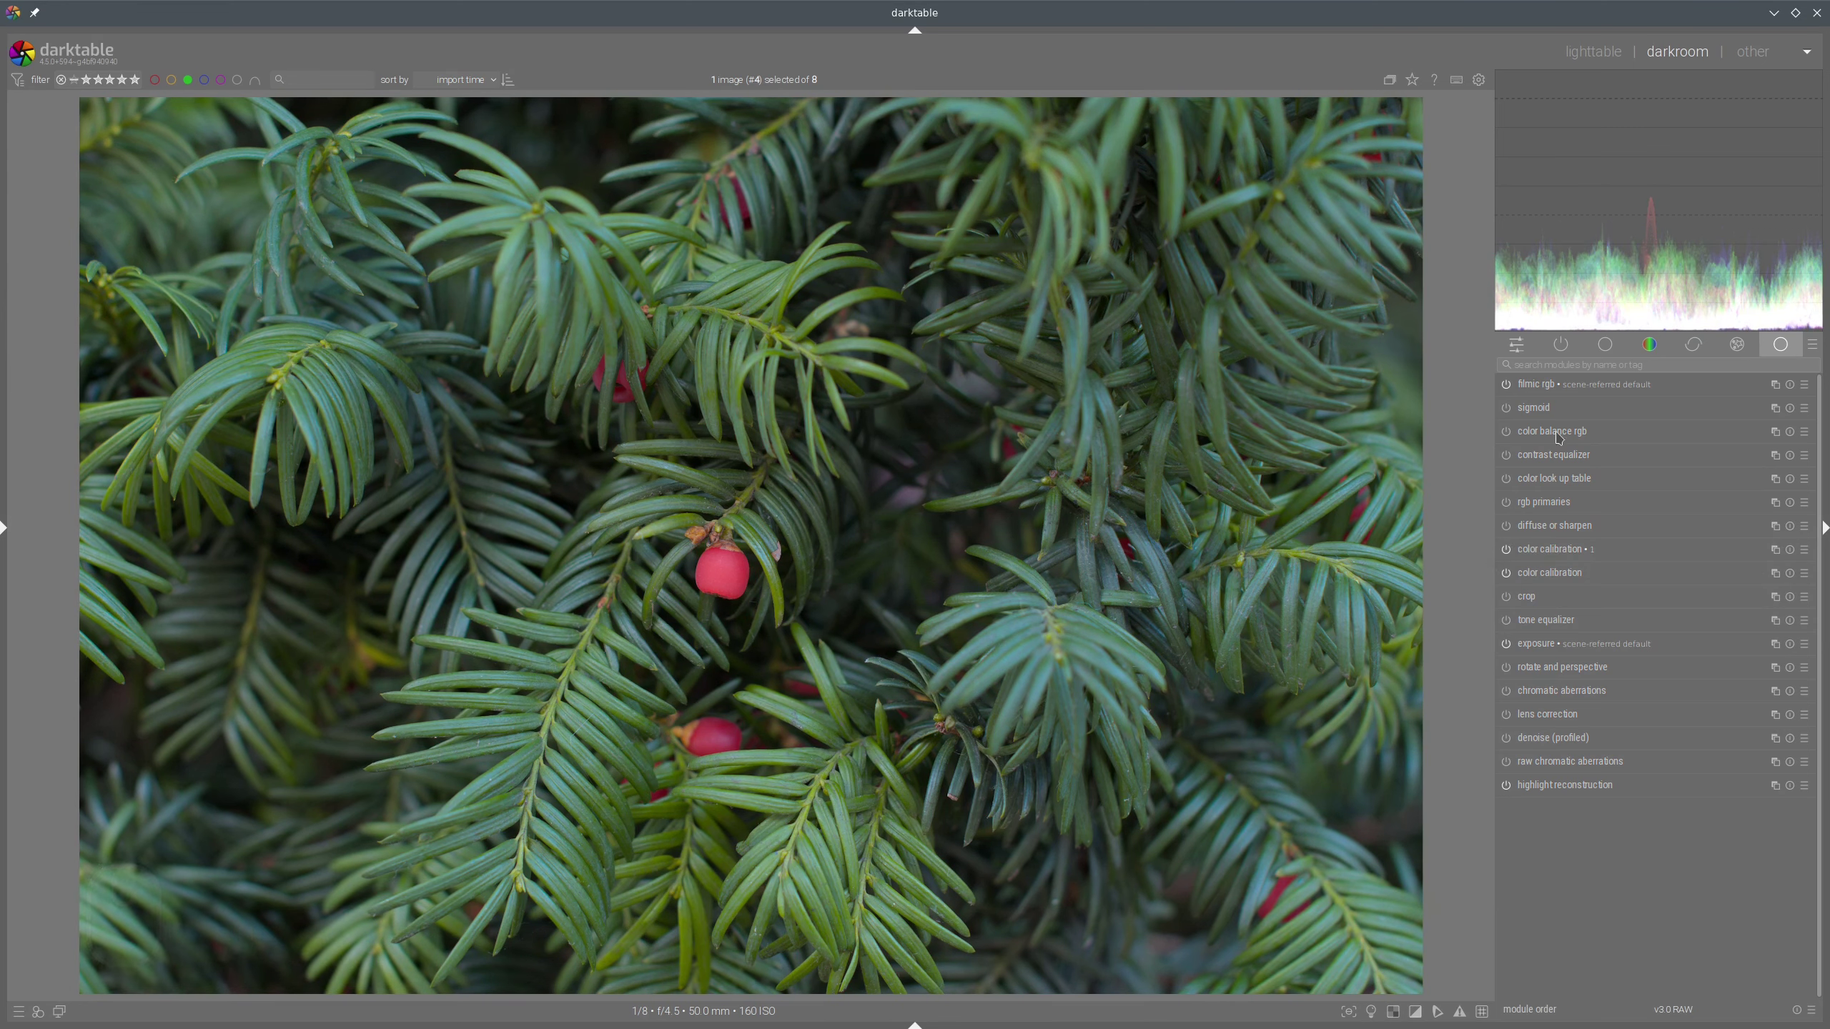
# Set colour balance rgb shadow brilliance to about -18%, then move to the sunflower photo.
pyautogui.click(1738, 675)
pyautogui.click(1715, 693)
pyautogui.click(1615, 717)
pyautogui.click(1701, 836)
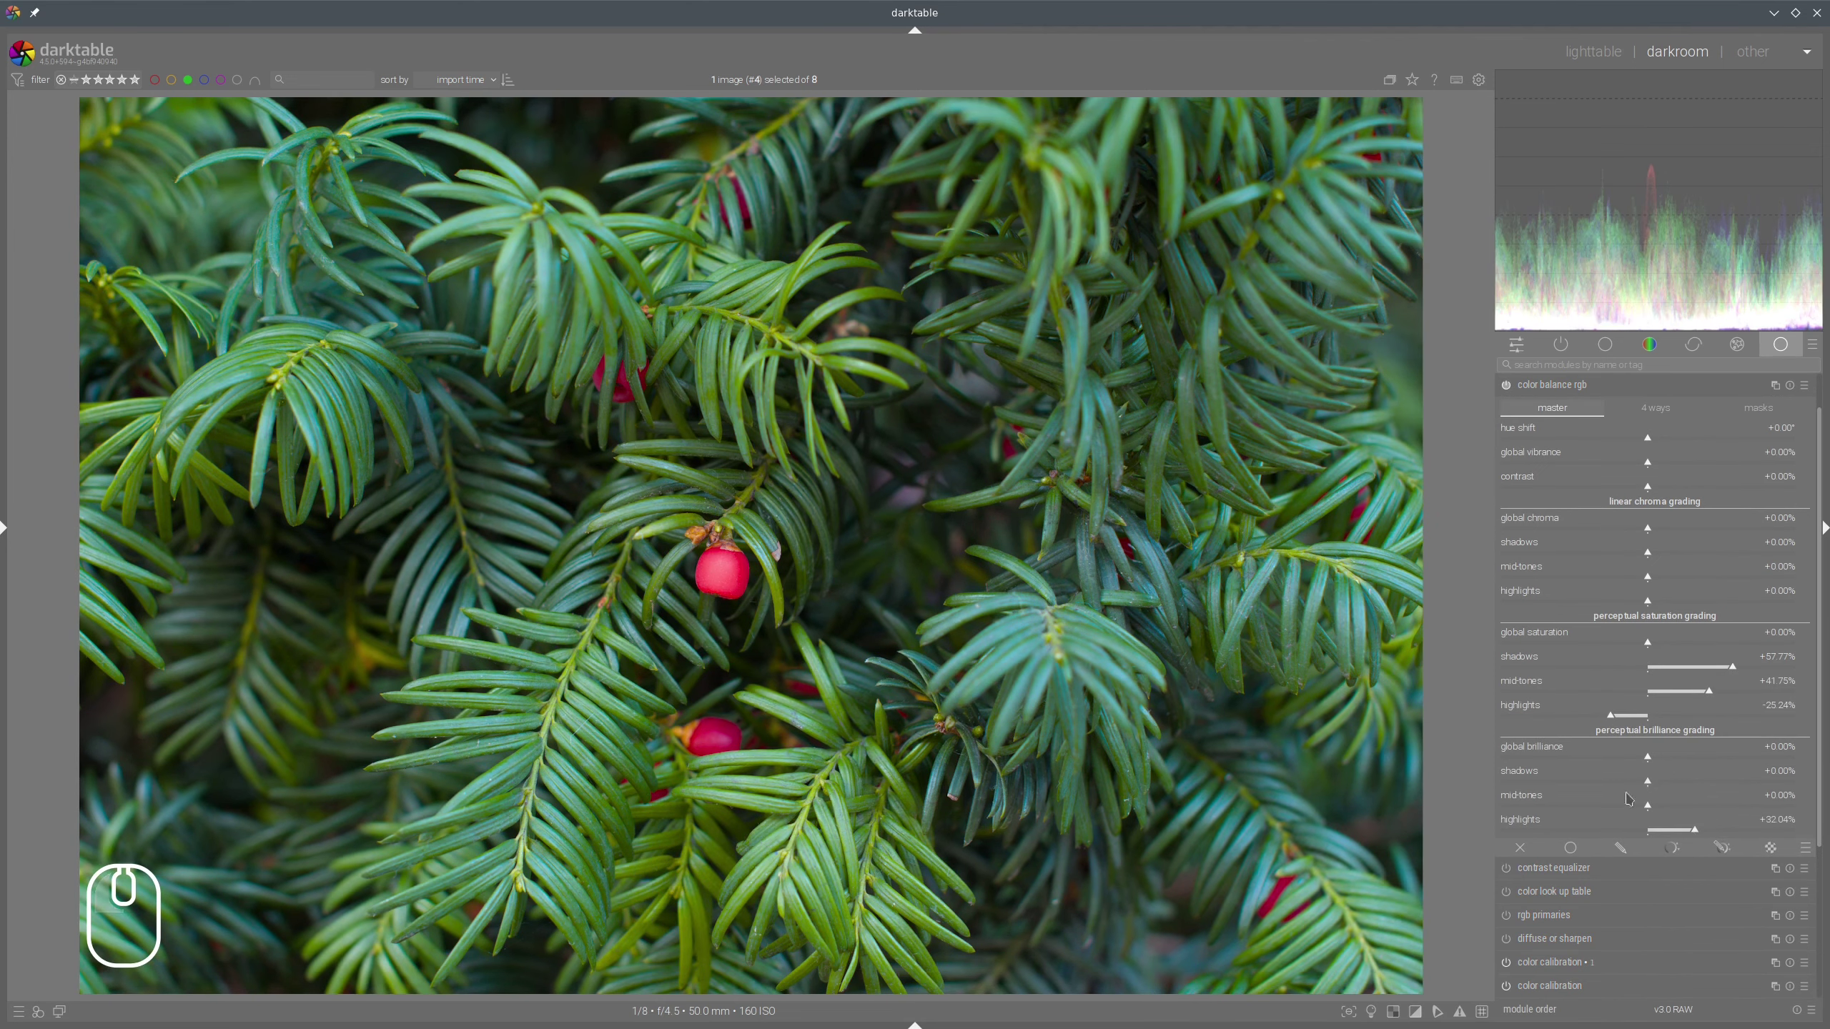
pyautogui.click(1626, 783)
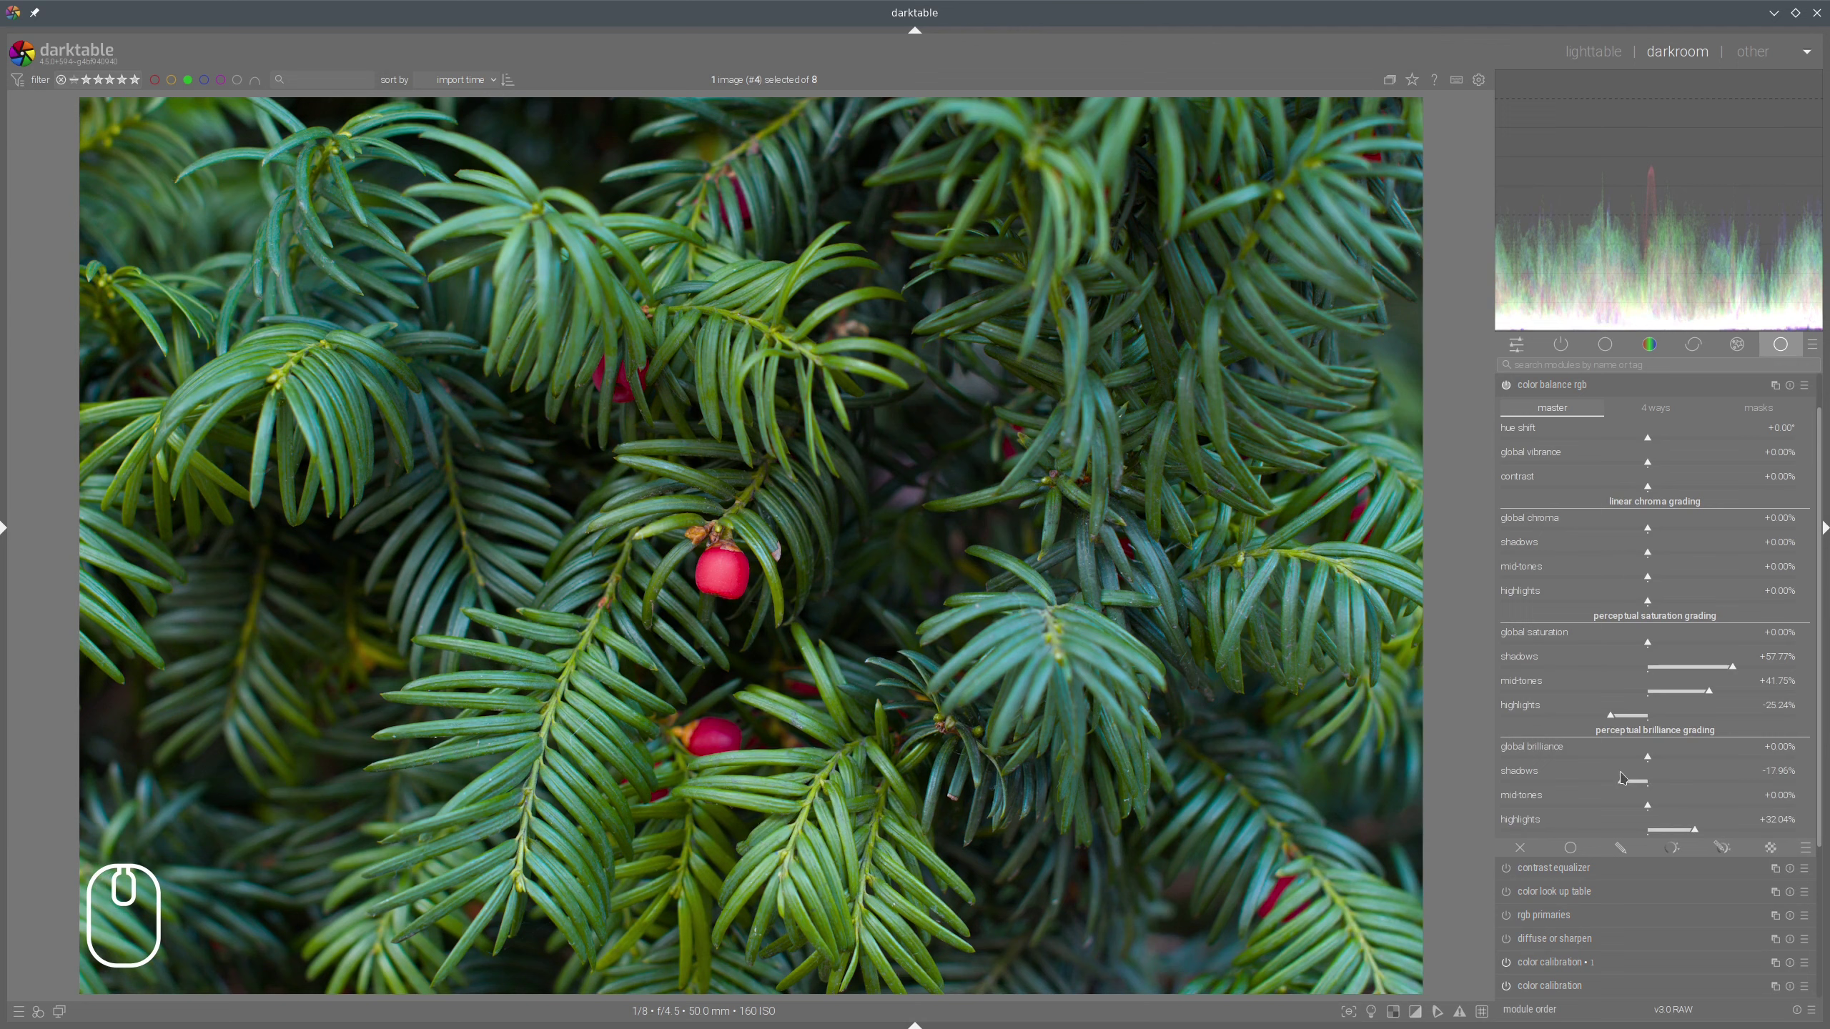
pyautogui.click(1714, 463)
pyautogui.click(1582, 388)
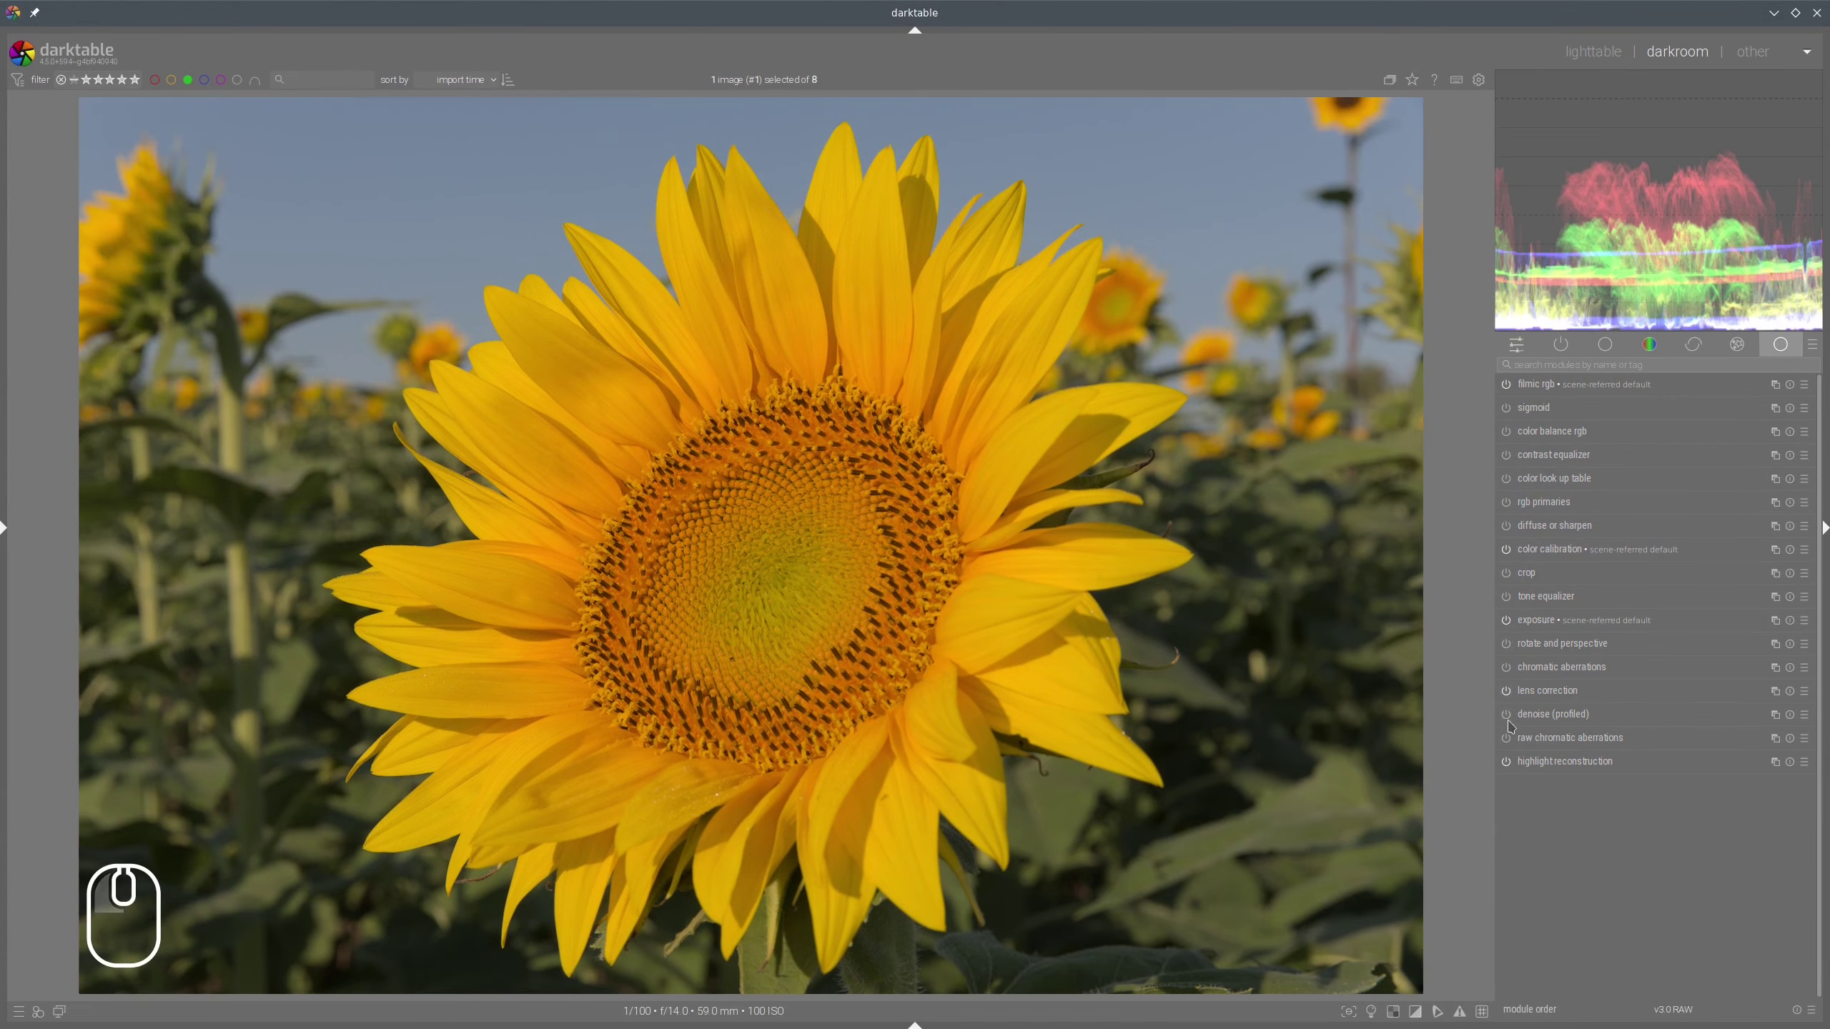
# Adjust the denoise (profiled) settings on the sunflower photo.
pyautogui.click(1515, 722)
pyautogui.moveTo(1579, 724); pyautogui.dragTo(1620, 904)
pyautogui.click(1632, 905)
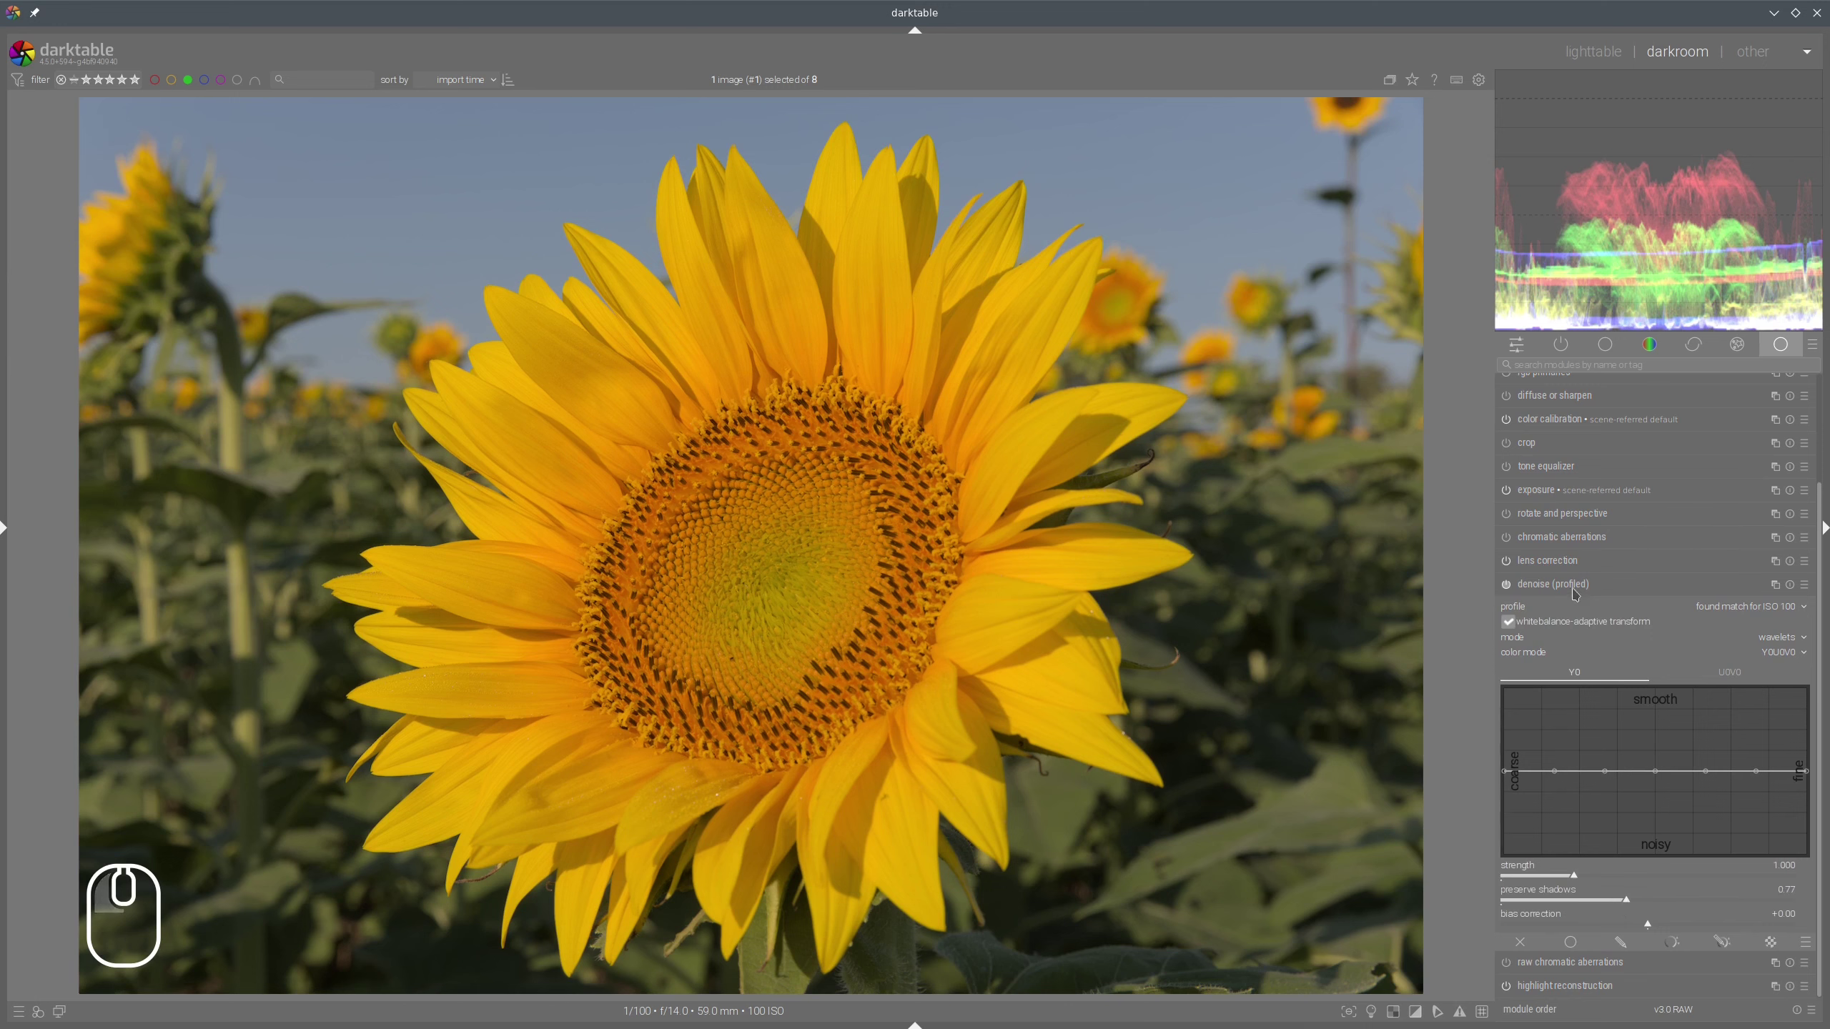
pyautogui.click(1579, 589)
# In colour balance rgb set brilliance shadows -17%/highlights +16%, saturation +64/+35/-32%, vibrance +16.5%.
pyautogui.click(1563, 434)
pyautogui.click(1628, 782)
pyautogui.click(1677, 836)
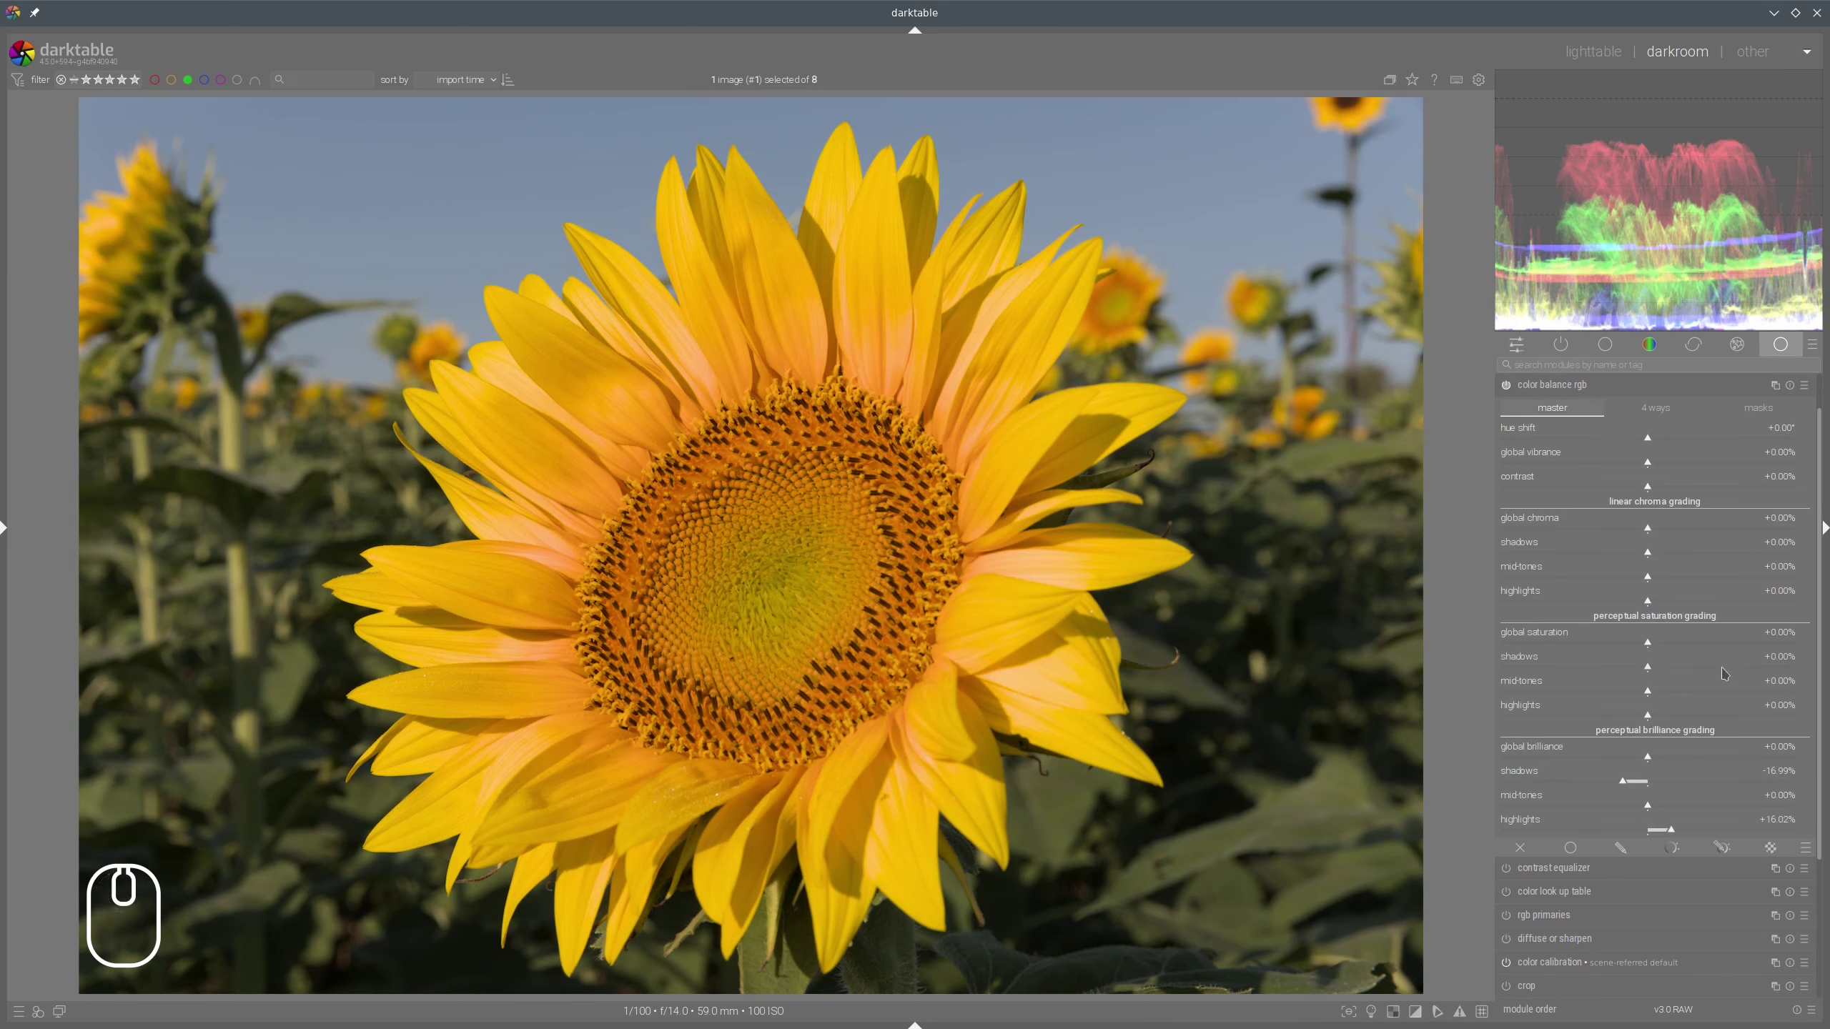
pyautogui.click(1746, 668)
pyautogui.click(1705, 693)
pyautogui.click(1606, 719)
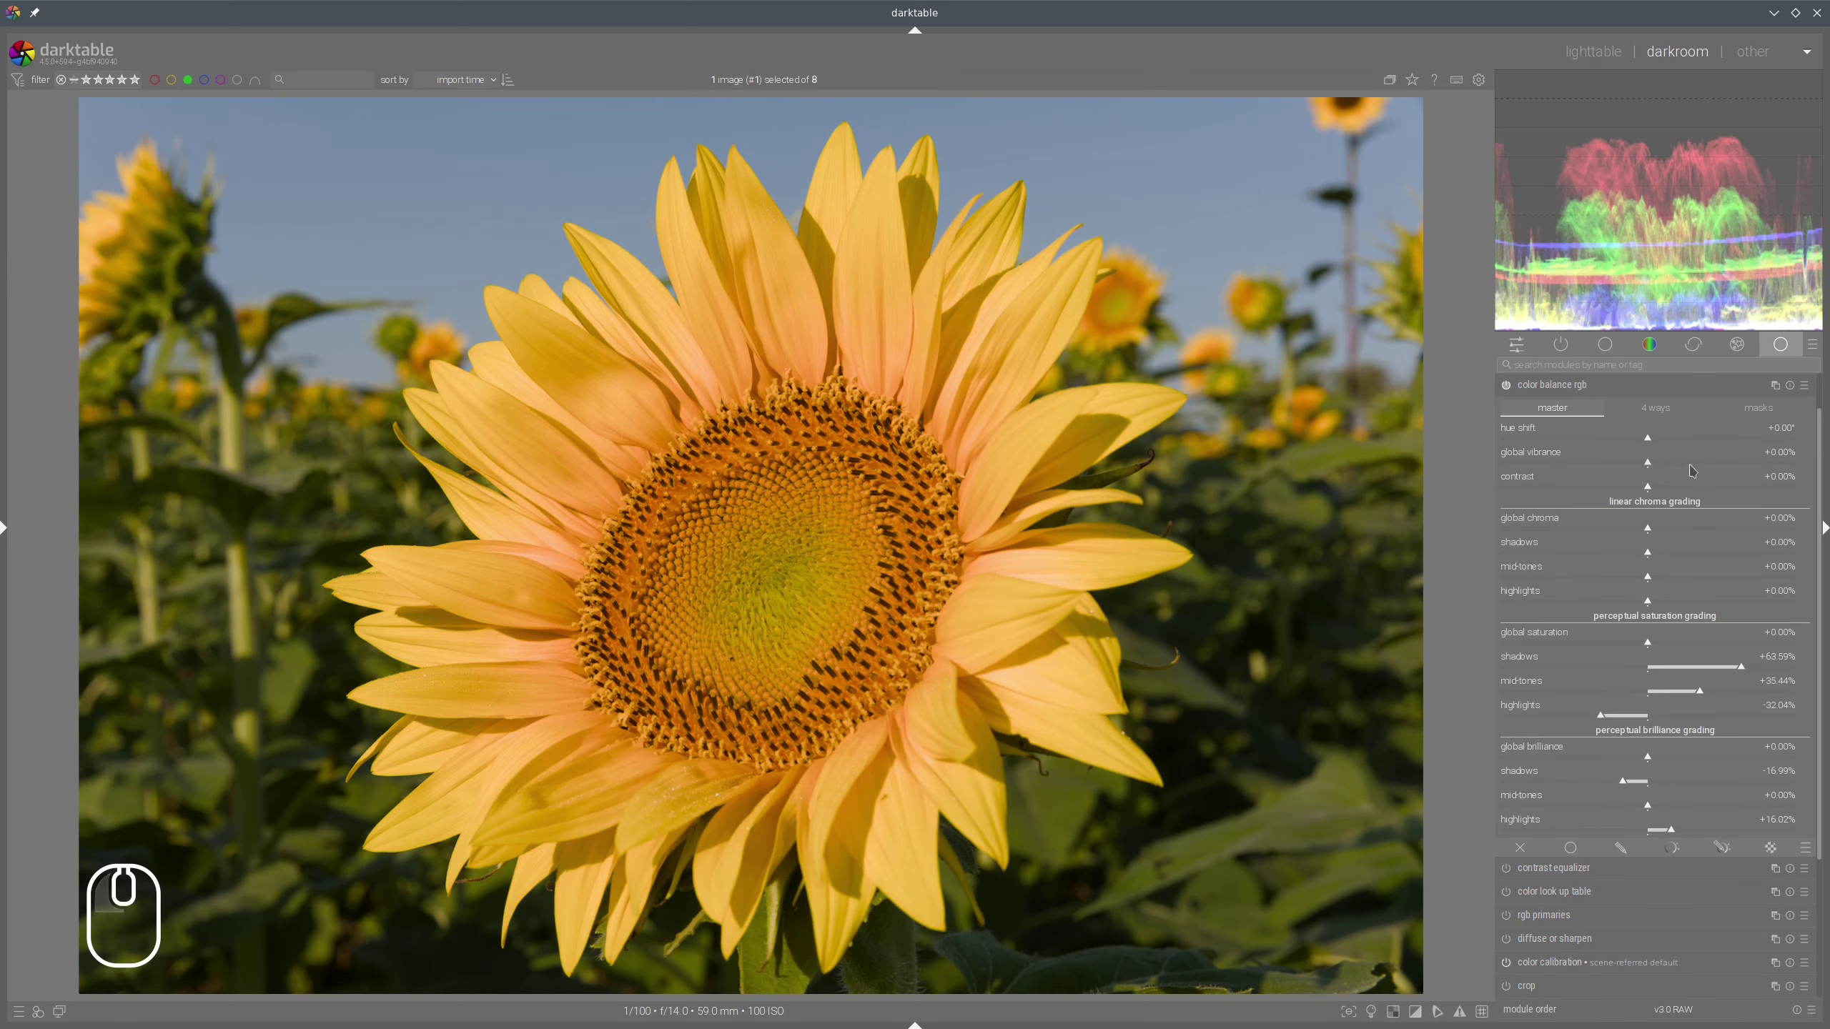
pyautogui.click(1701, 465)
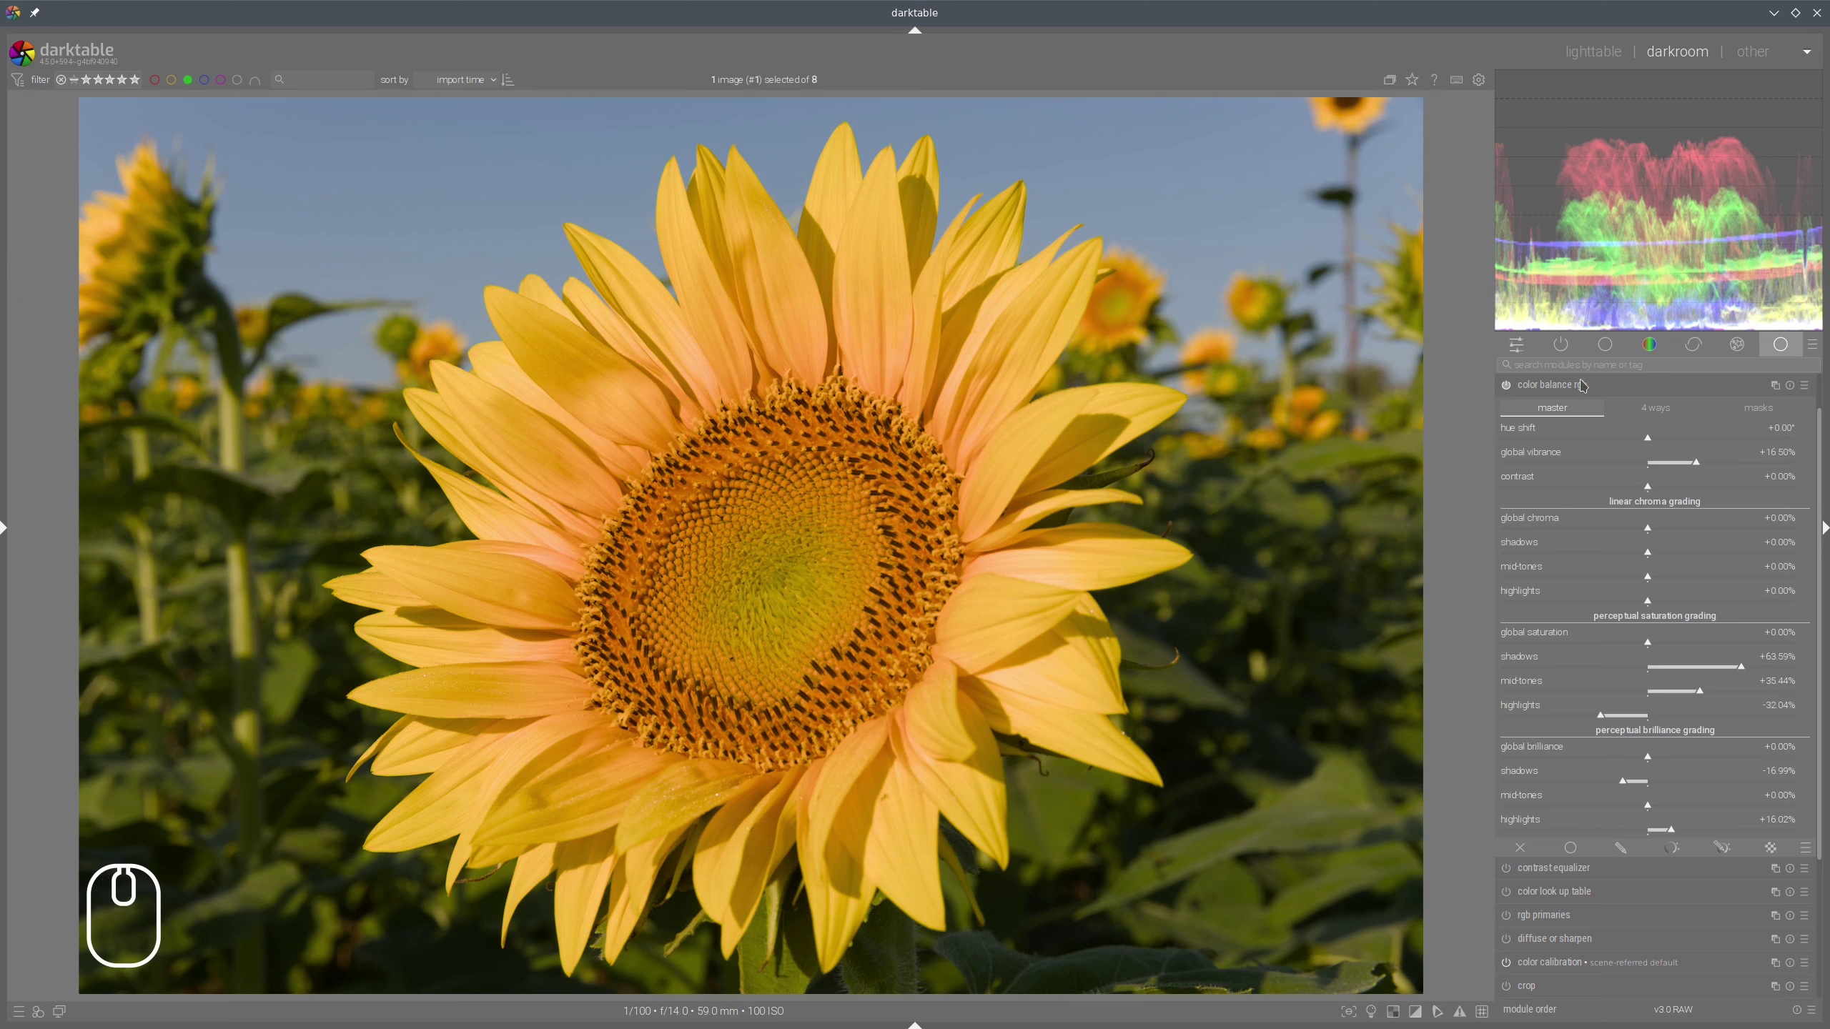
pyautogui.scroll(3)
# Raise filmic rgb white relative exposure to about 5.92 EV and highlight saturation mix to +50%.
pyautogui.click(1553, 386)
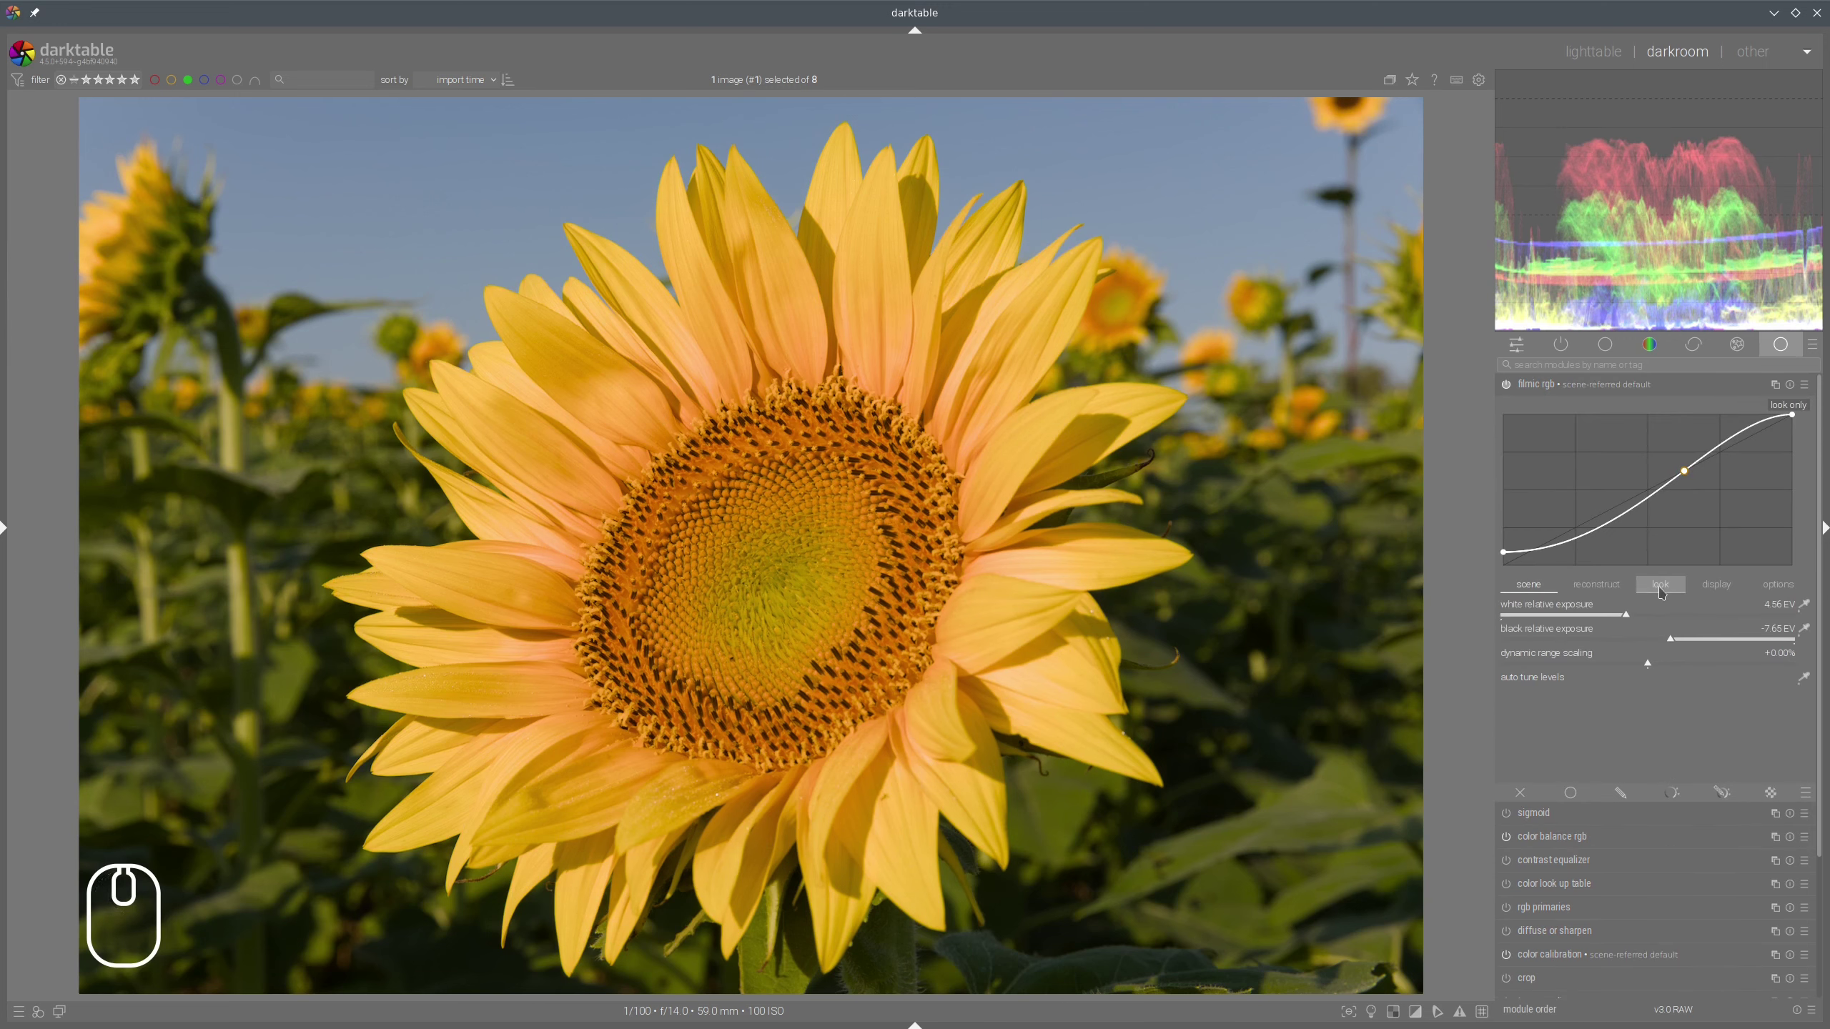
pyautogui.click(1694, 619)
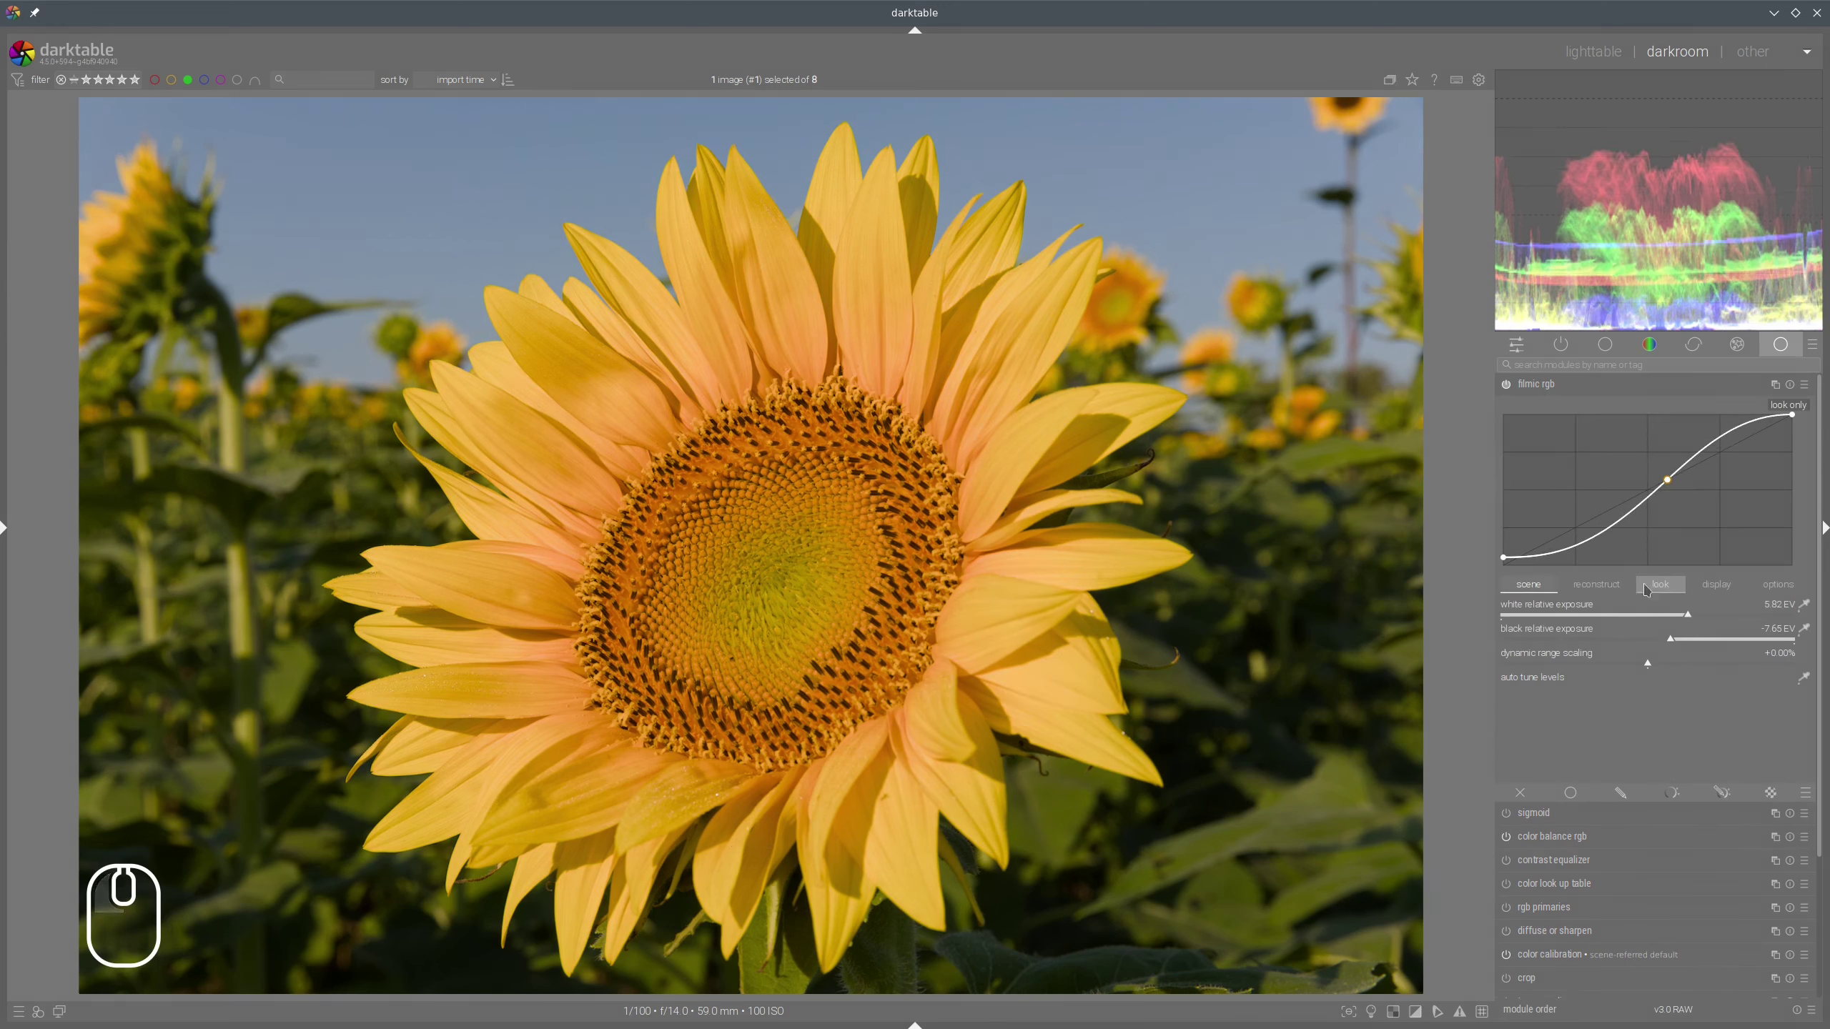
pyautogui.click(1662, 589)
pyautogui.moveTo(1686, 693); pyautogui.dragTo(1767, 698)
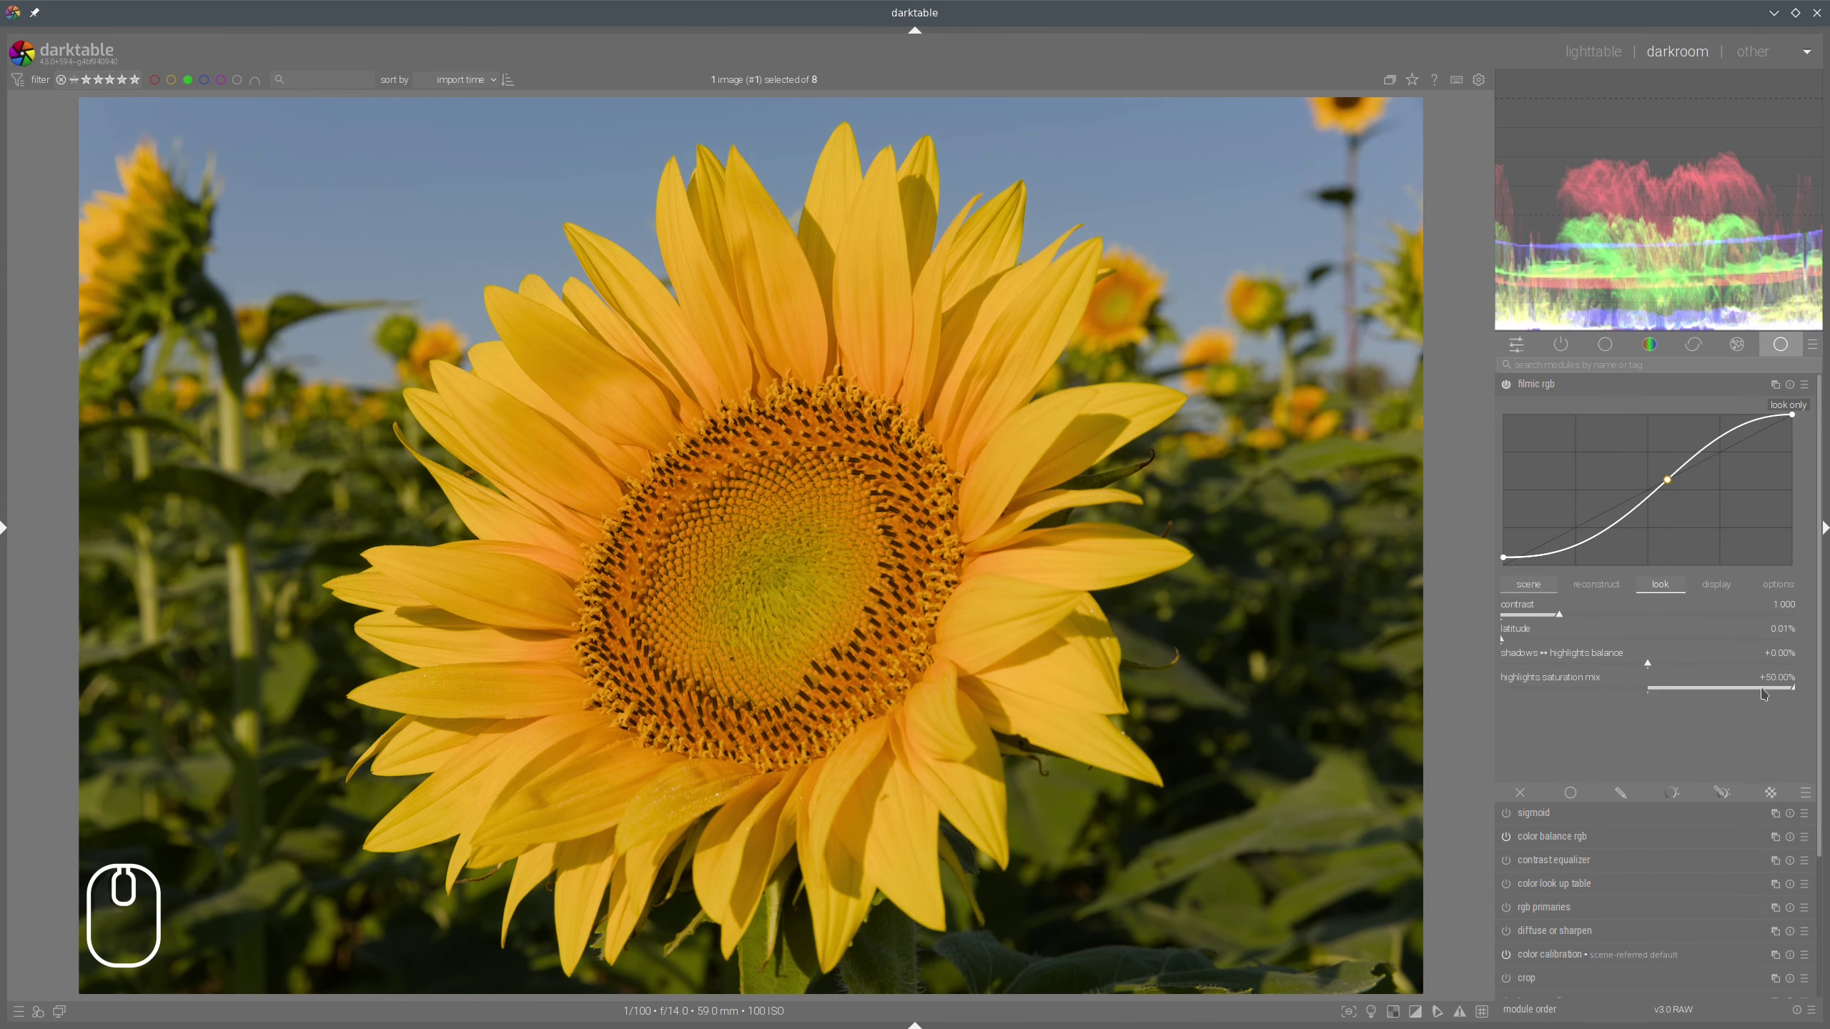
pyautogui.moveTo(1545, 380); pyautogui.dragTo(1628, 513)
# Deepen colour balance rgb shadow brilliance to about -26% and lift highlights to about +29%.
pyautogui.click(1571, 437)
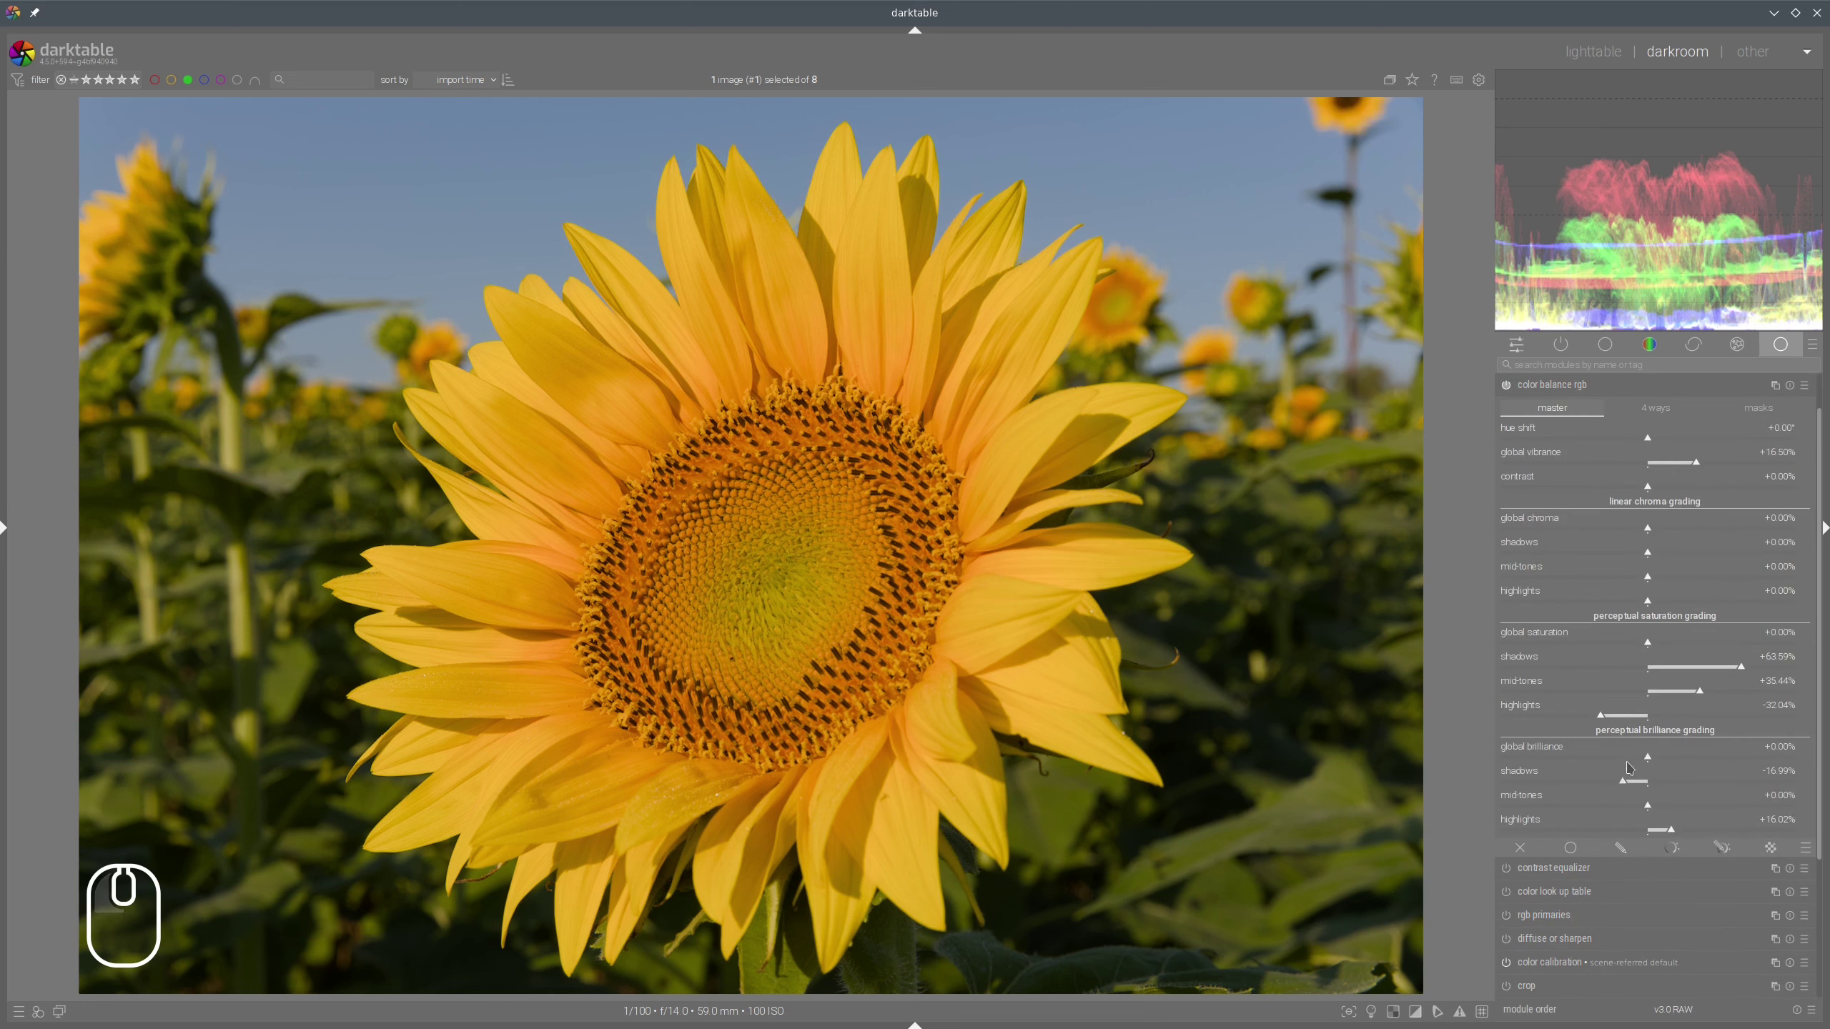
pyautogui.click(1615, 779)
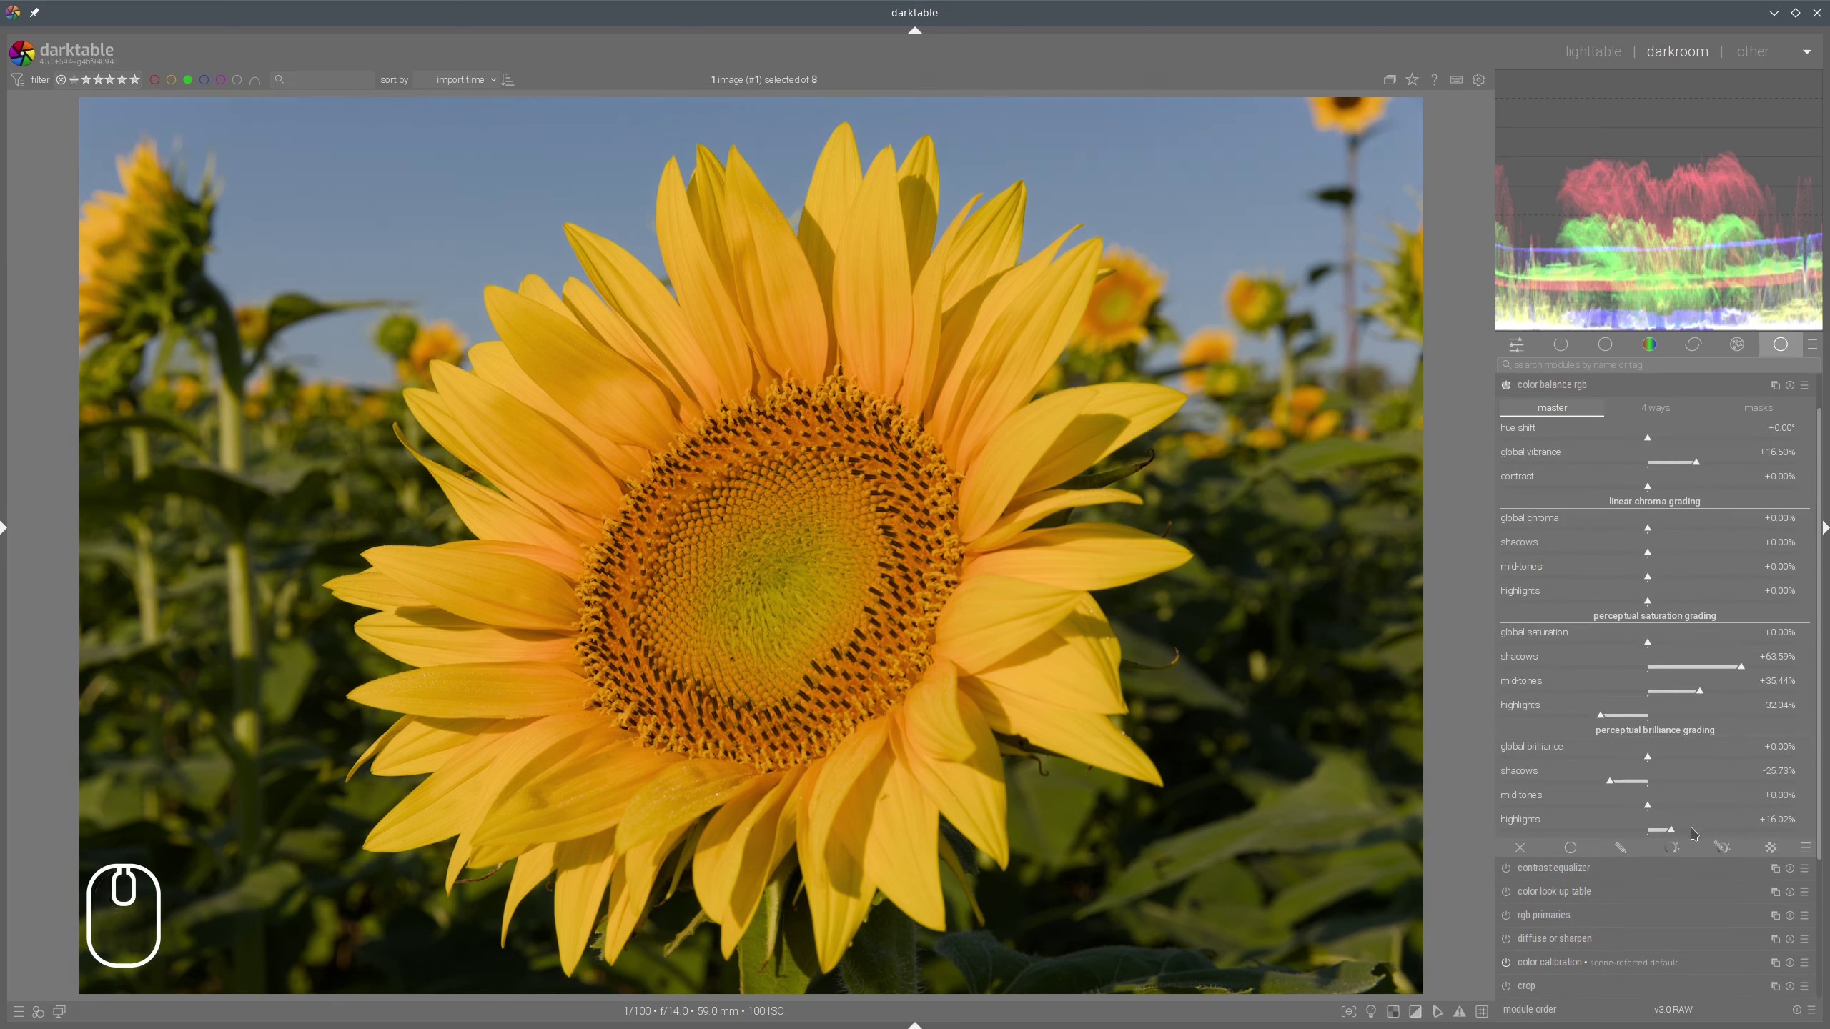
pyautogui.click(1688, 836)
pyautogui.click(1696, 838)
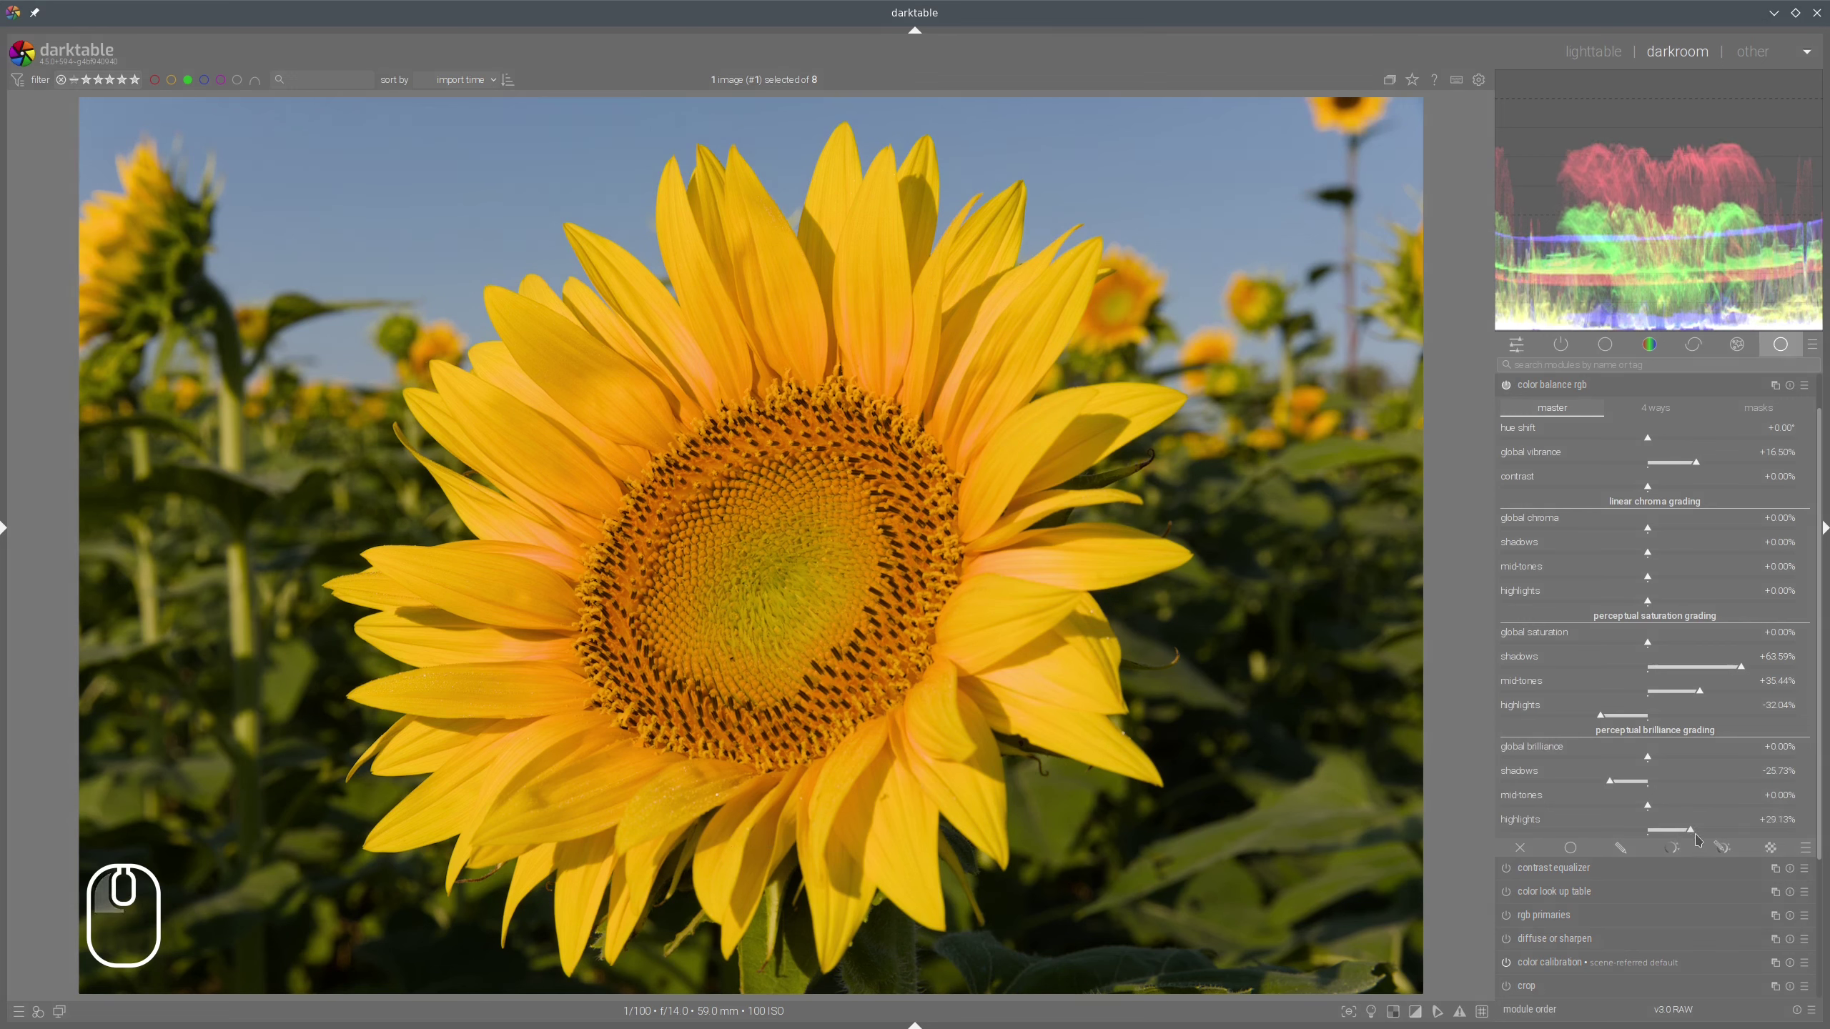
pyautogui.click(1696, 836)
pyautogui.click(1688, 834)
pyautogui.click(1581, 382)
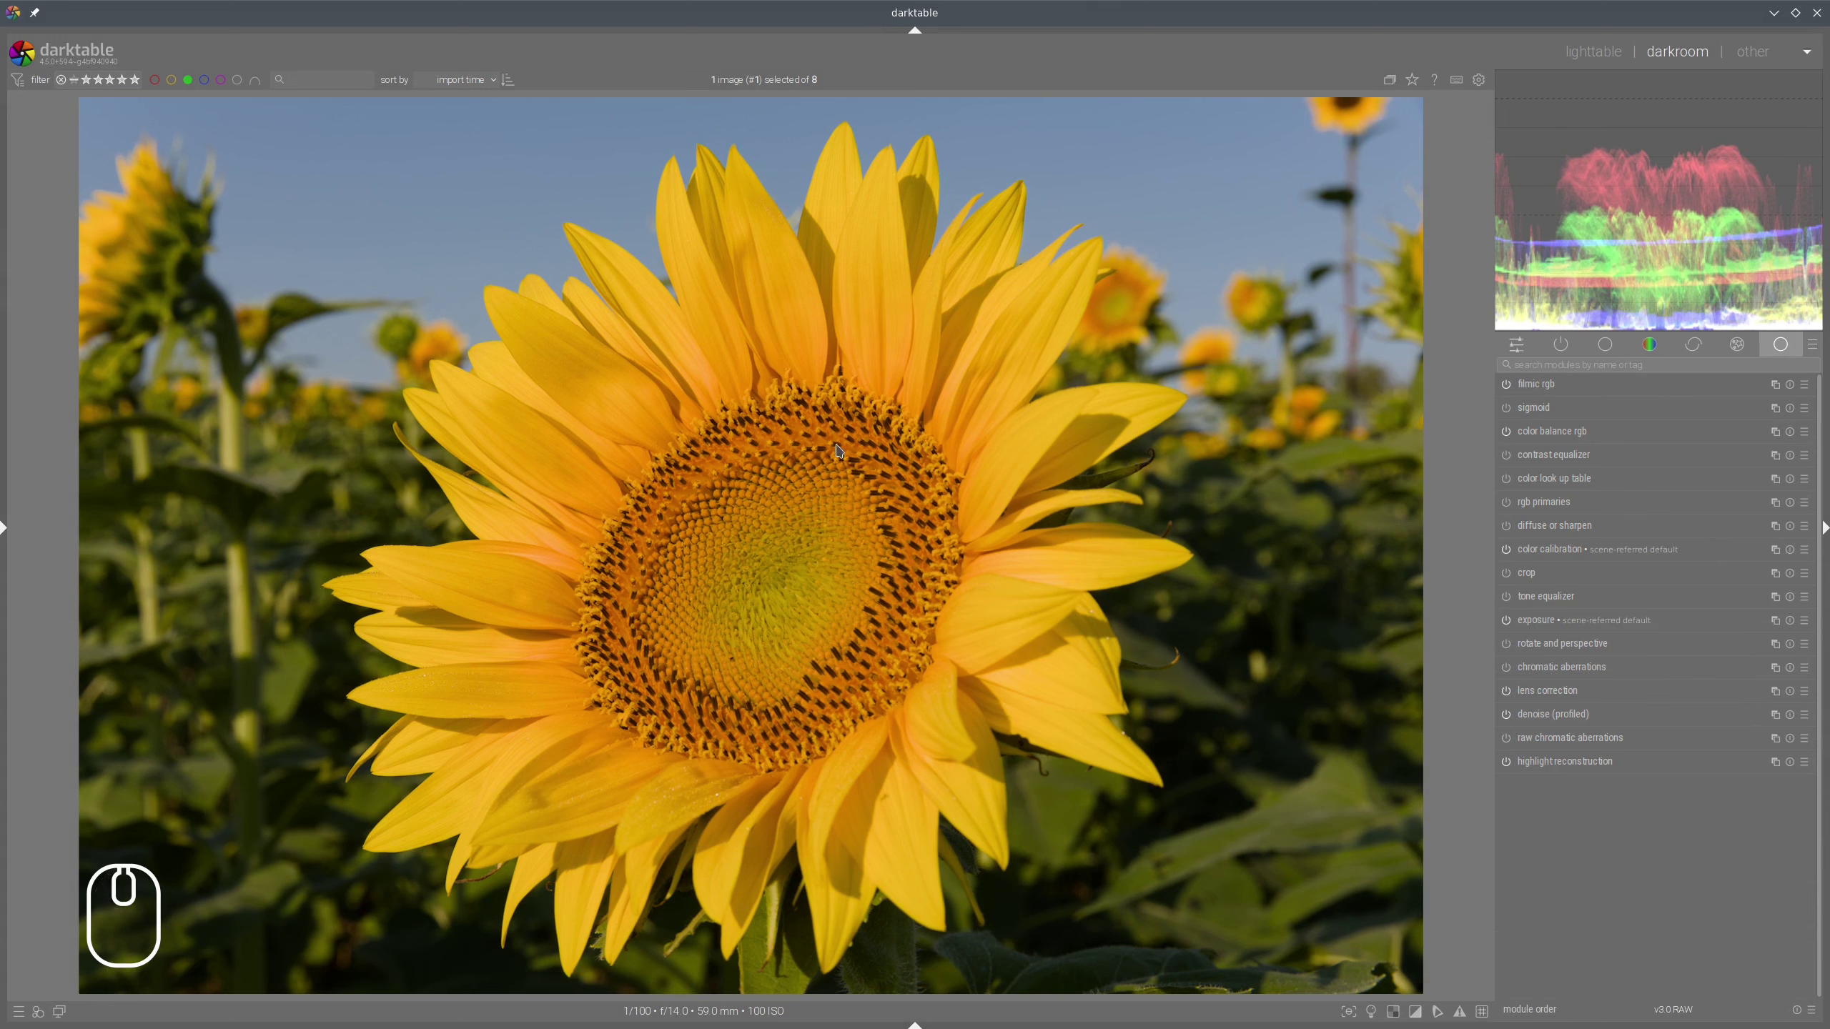
# Set colour calibration's illuminant to custom and lower its chroma to about 46%.
pyautogui.click(1563, 549)
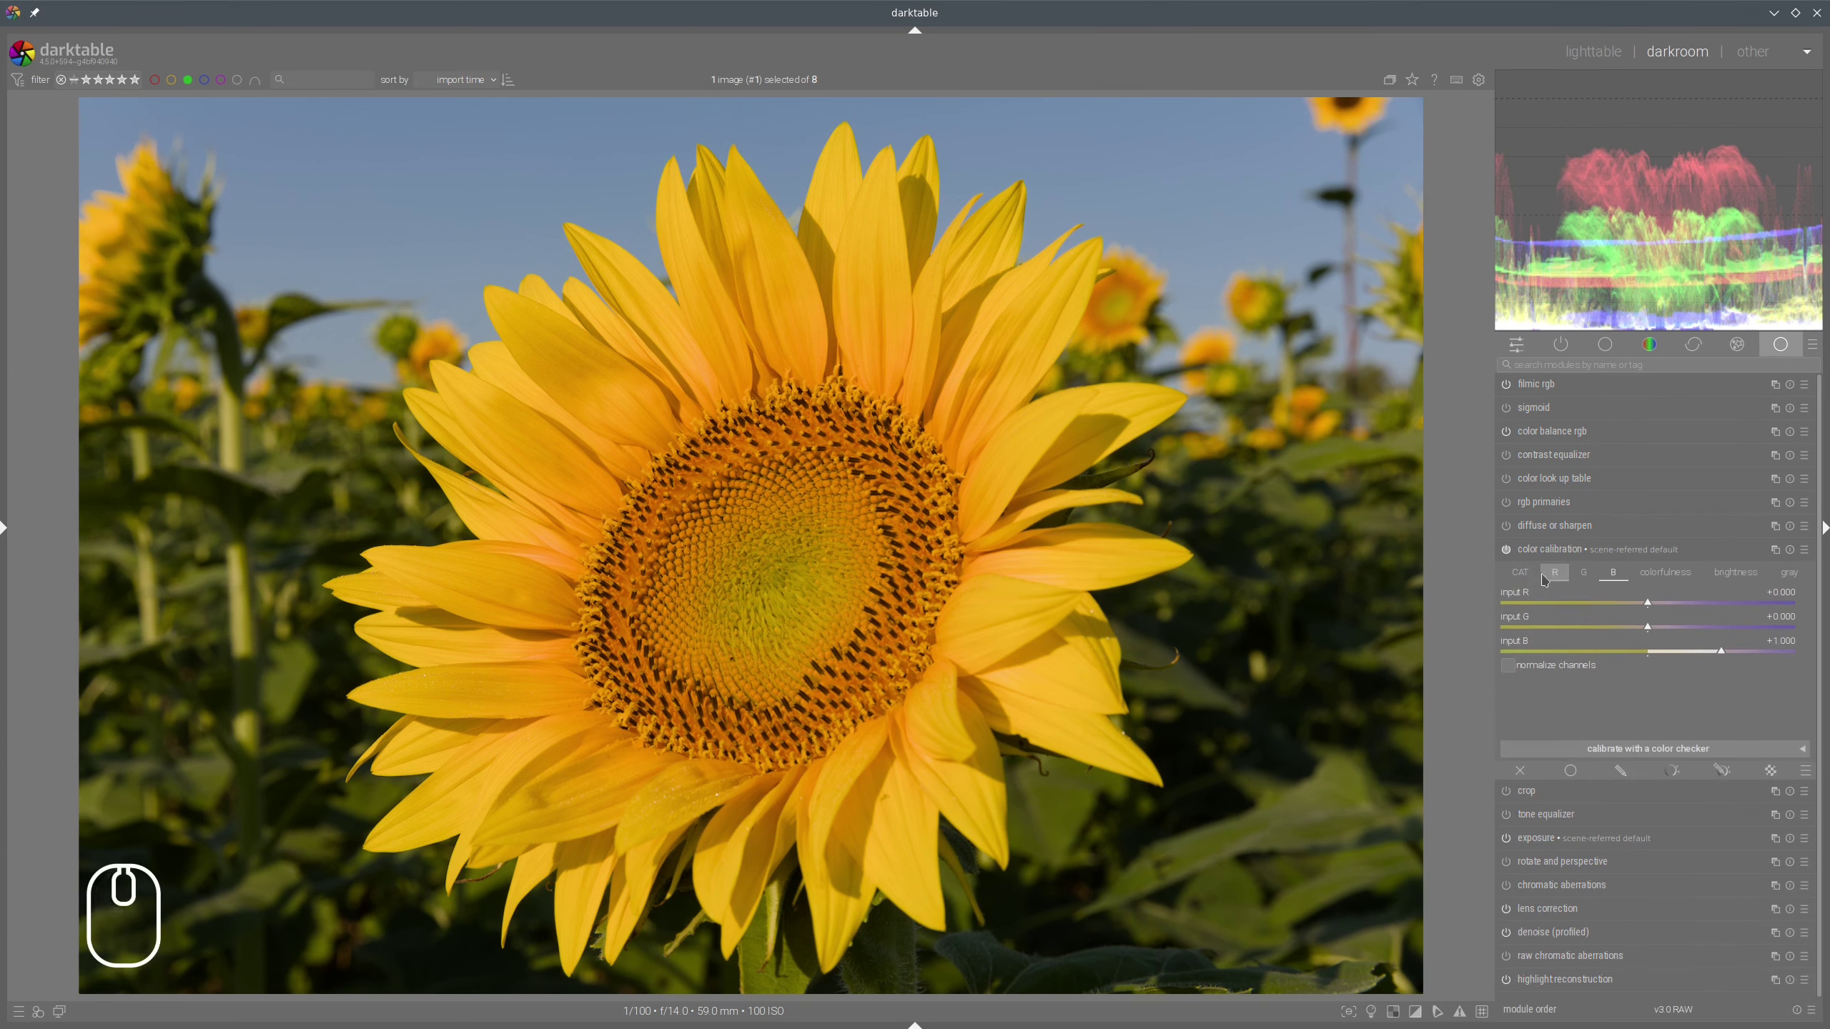
pyautogui.click(1738, 607)
pyautogui.click(1807, 610)
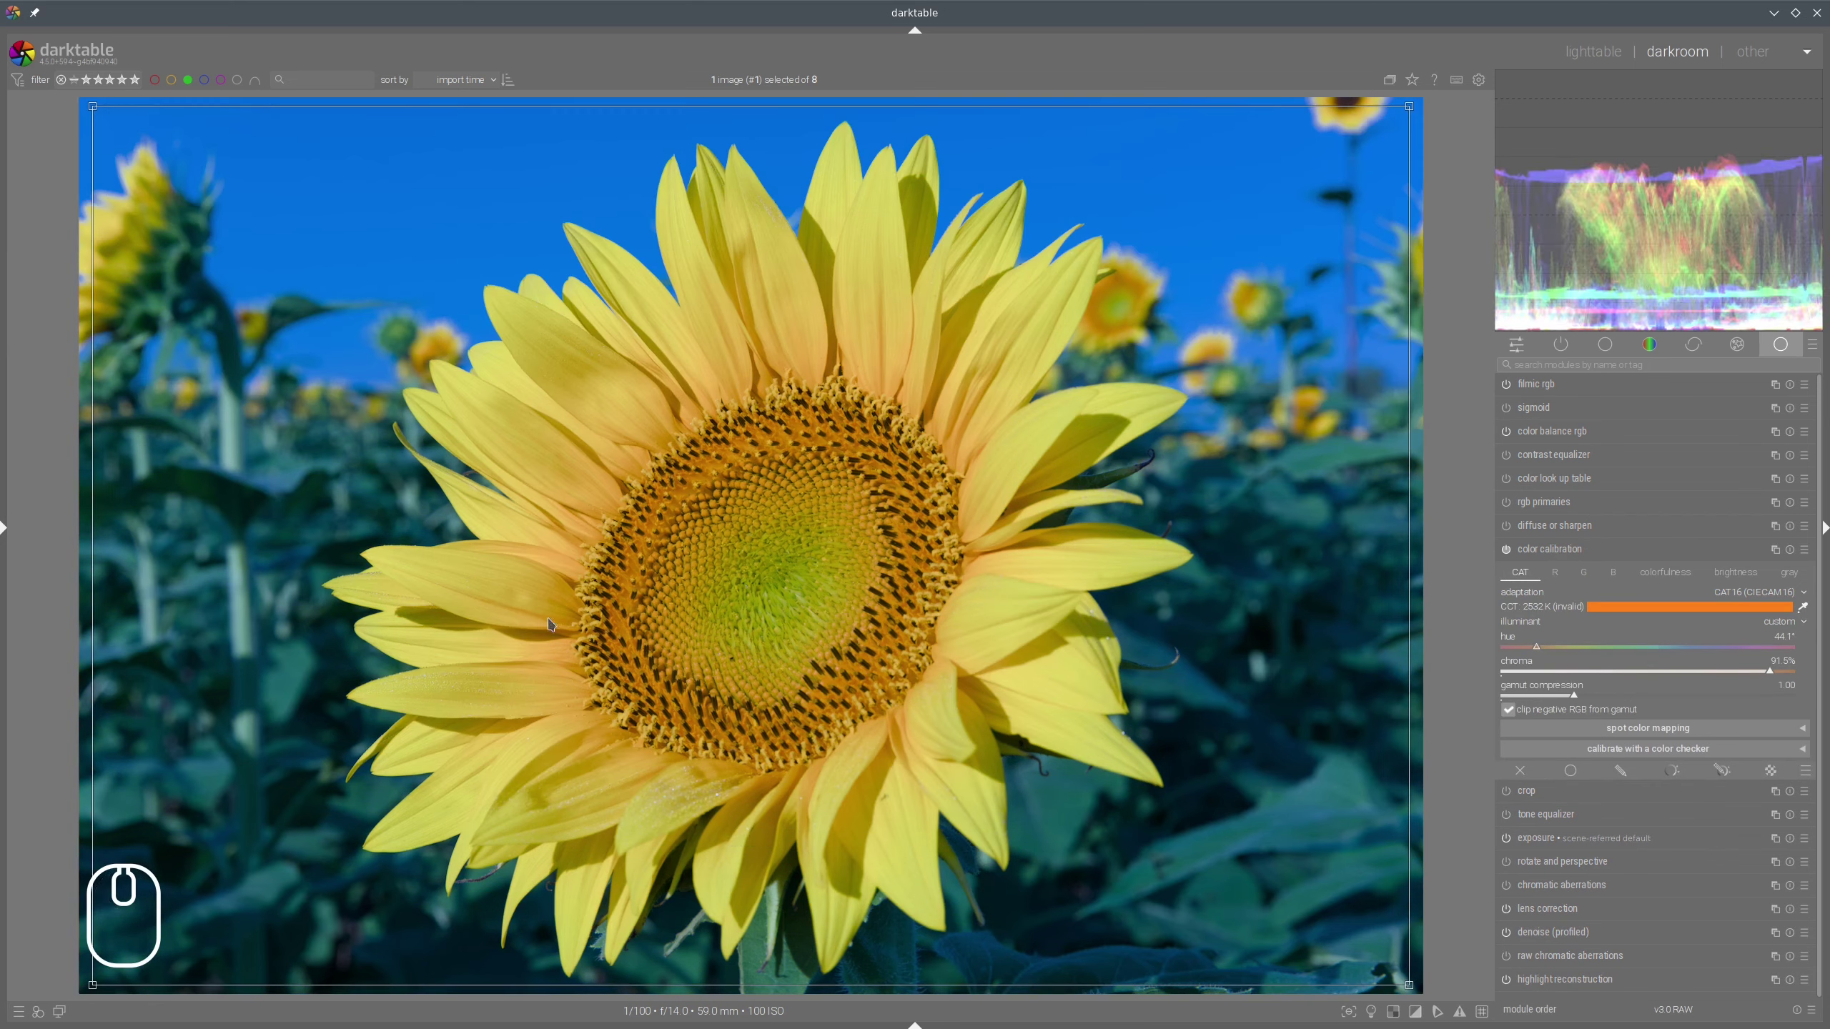
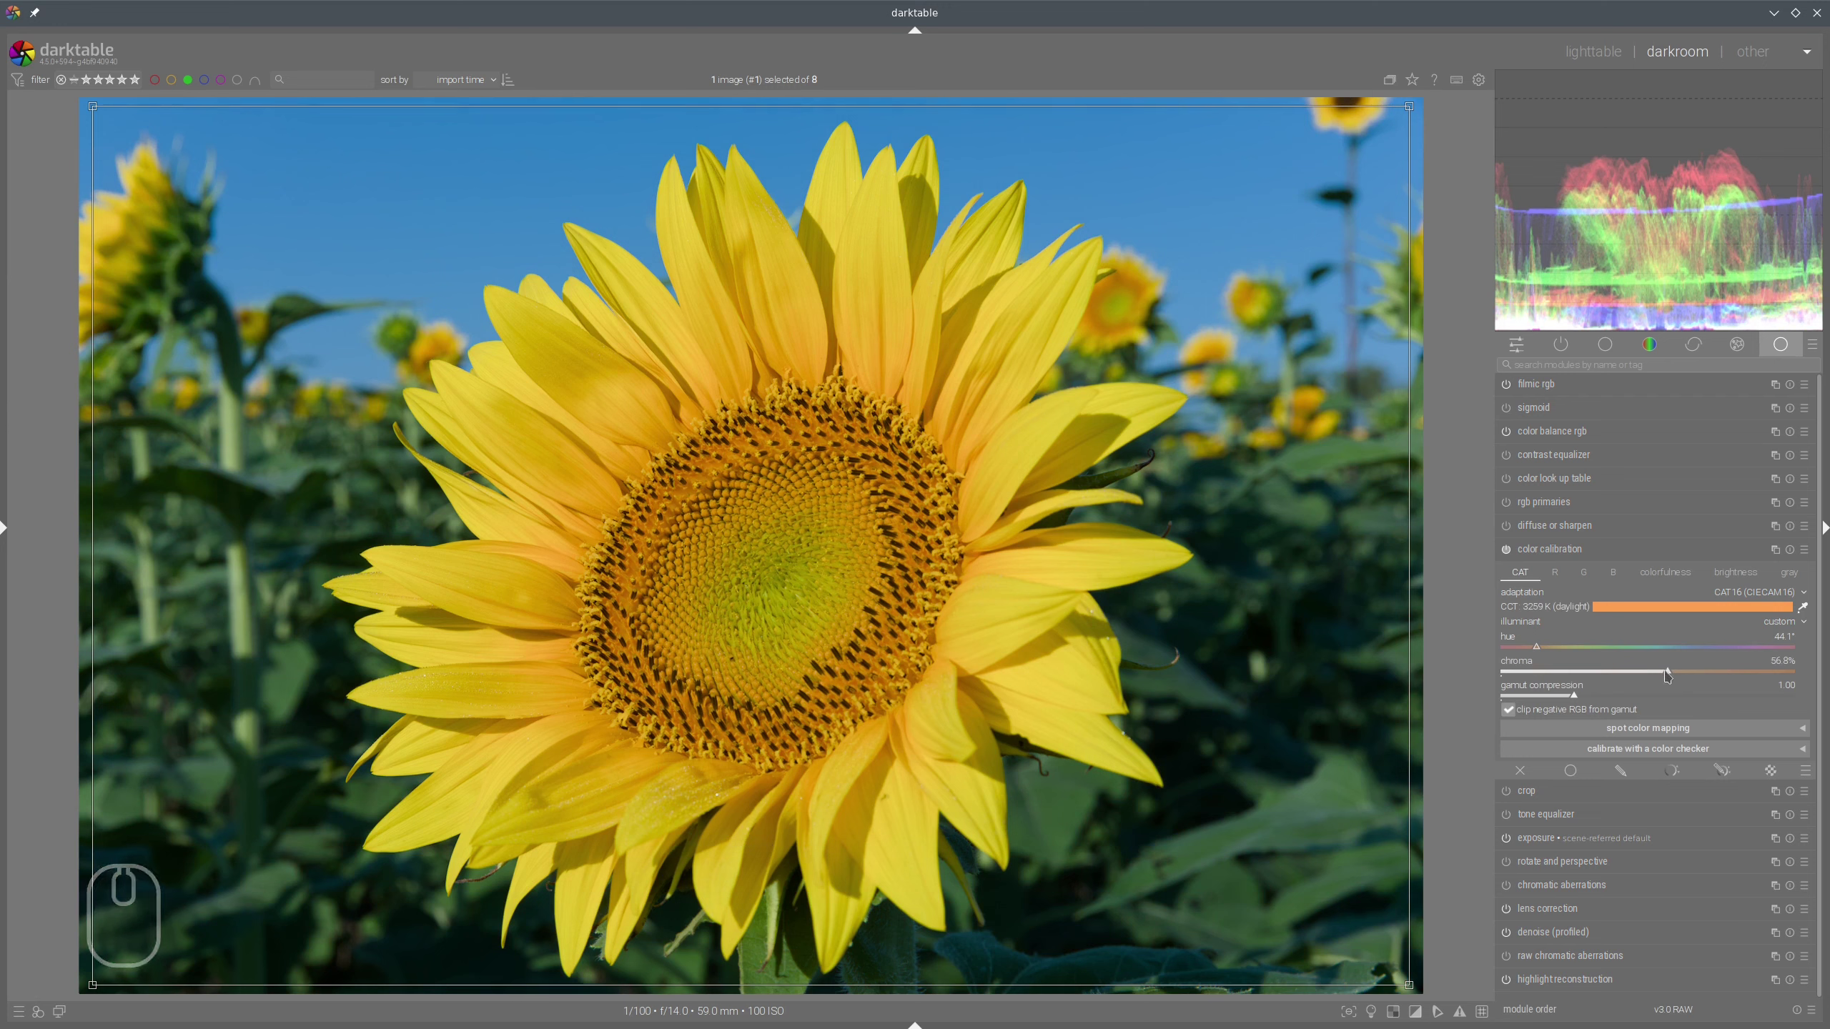
pyautogui.moveTo(1671, 673); pyautogui.dragTo(1292, 775)
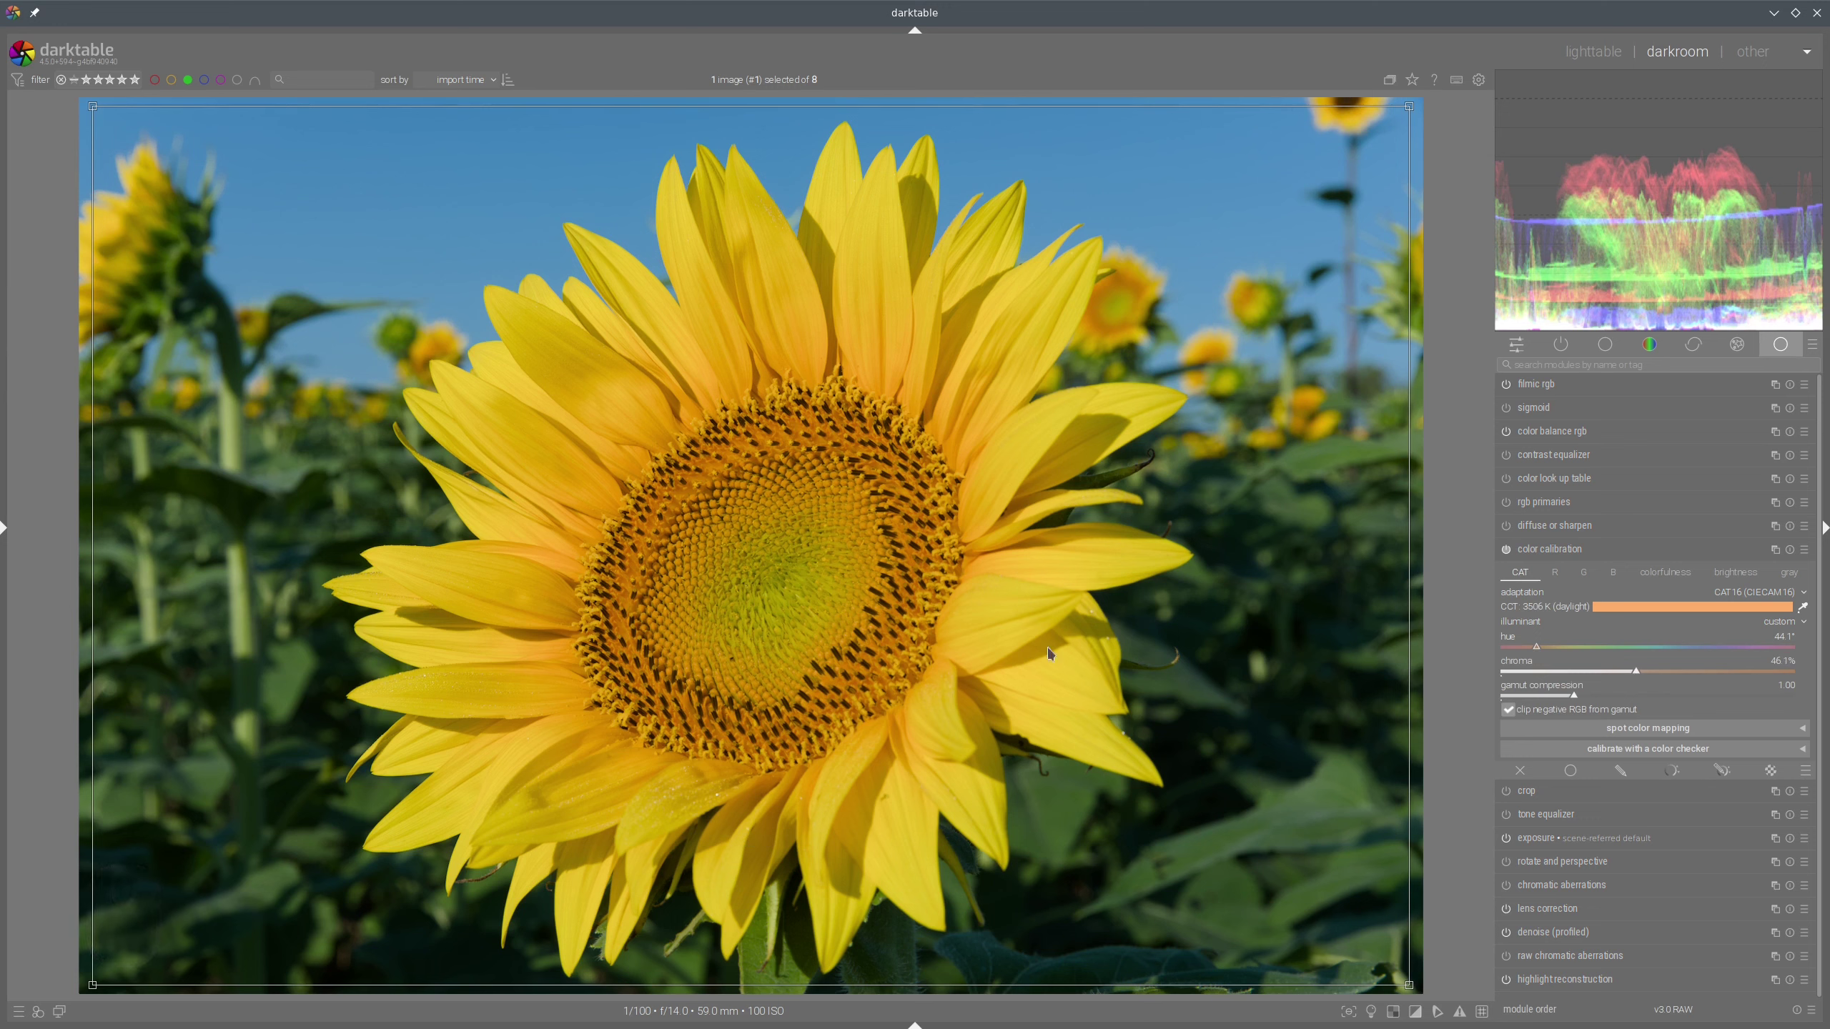
pyautogui.moveTo(1515, 560); pyautogui.dragTo(1267, 521)
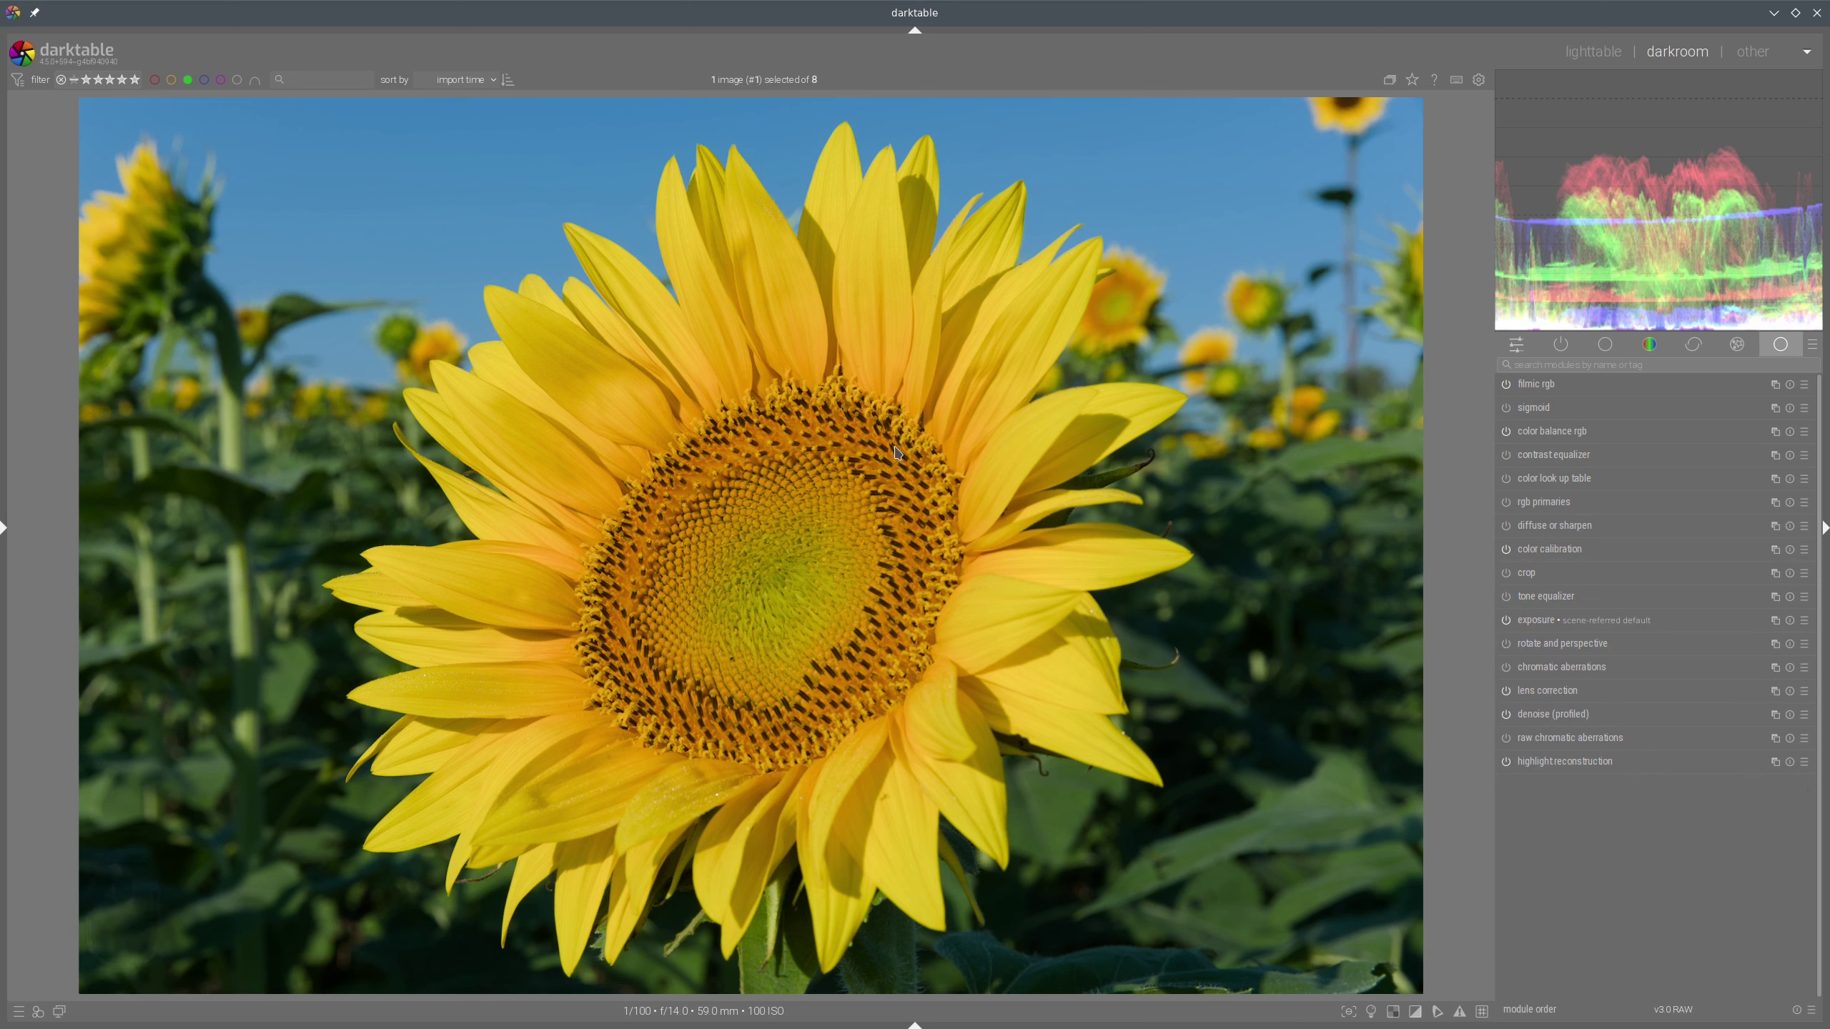
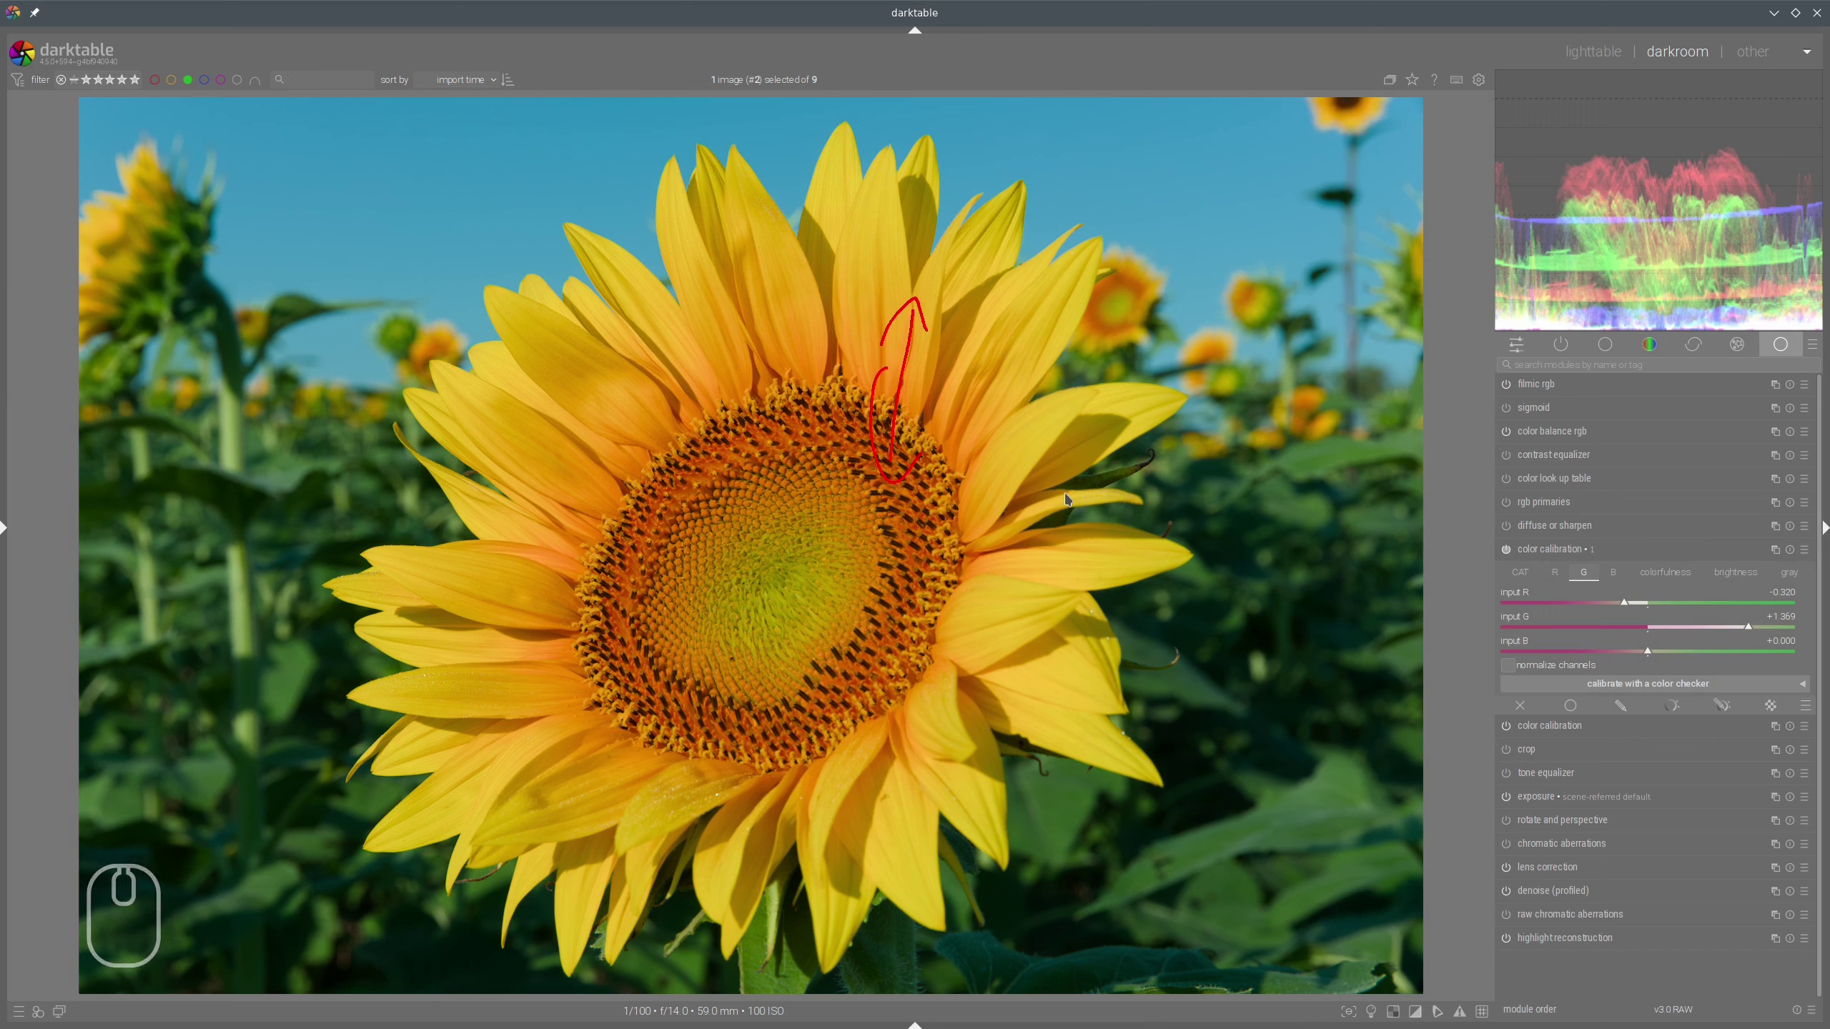
# Lower input B on the blue channel so the sunflower's sky turns teal.
pyautogui.press('shift+super+F11')
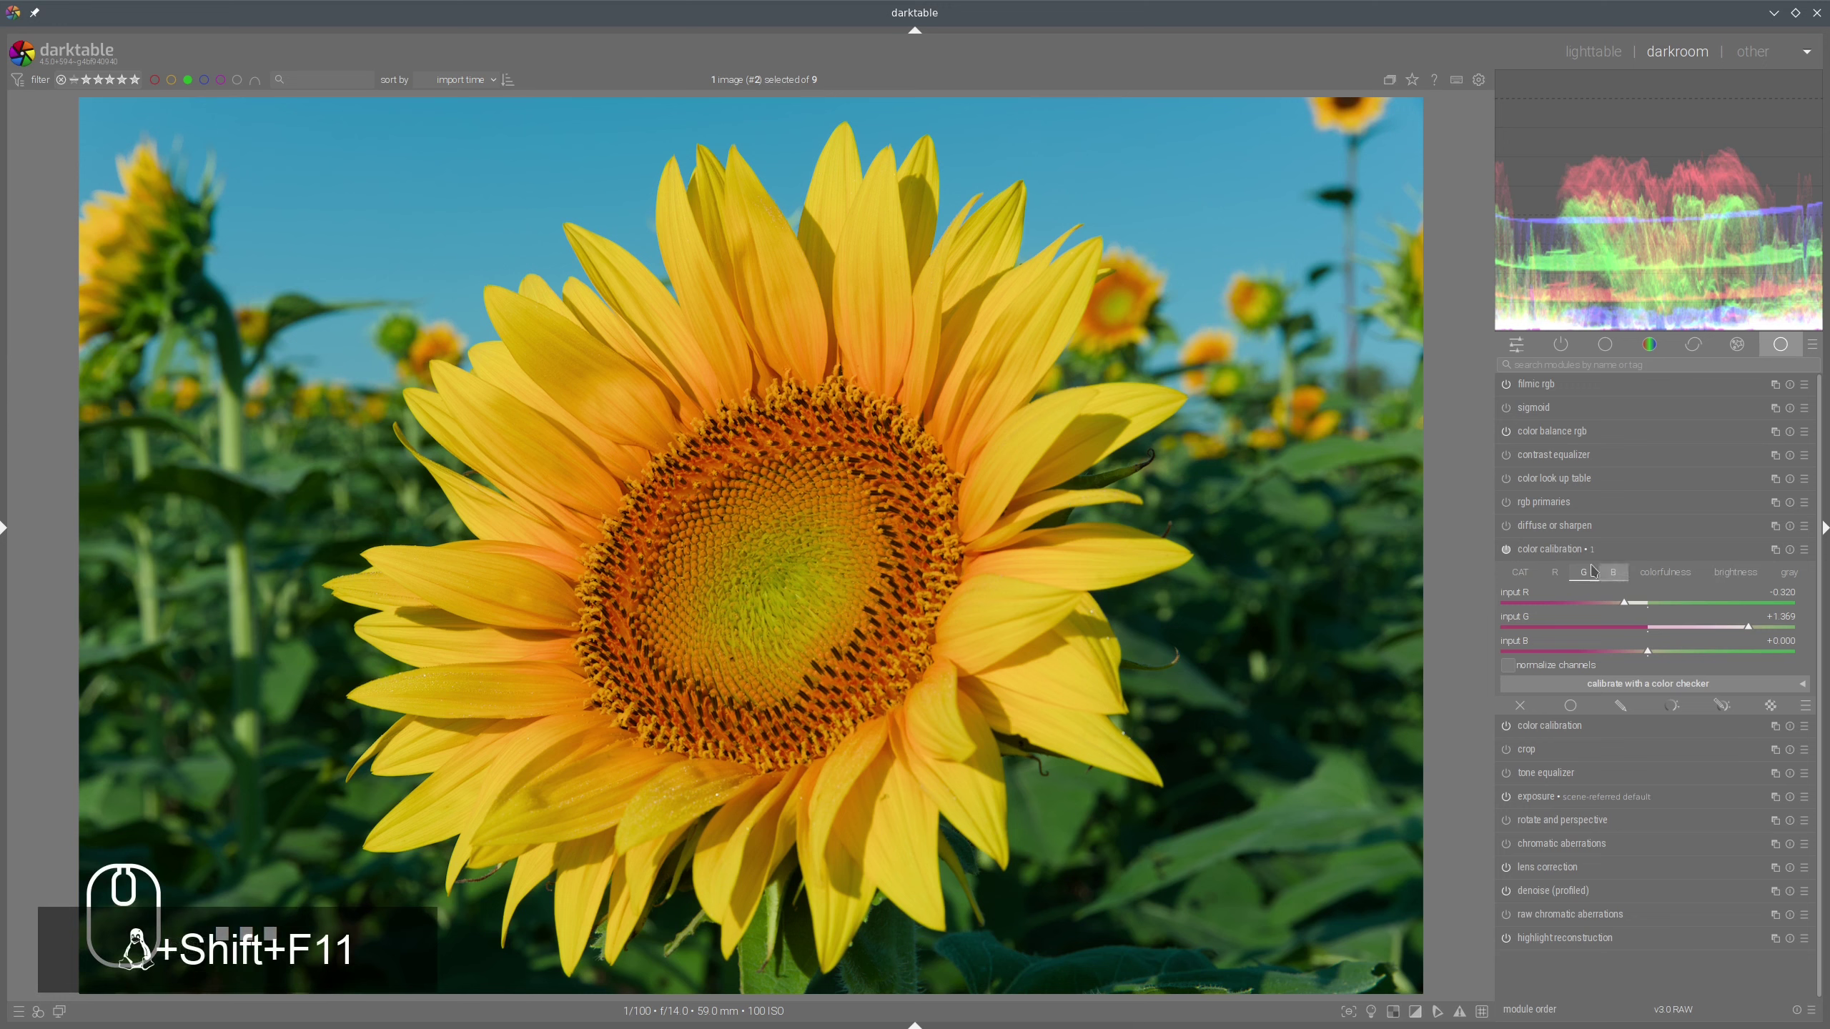
pyautogui.moveTo(1621, 579); pyautogui.dragTo(1594, 584)
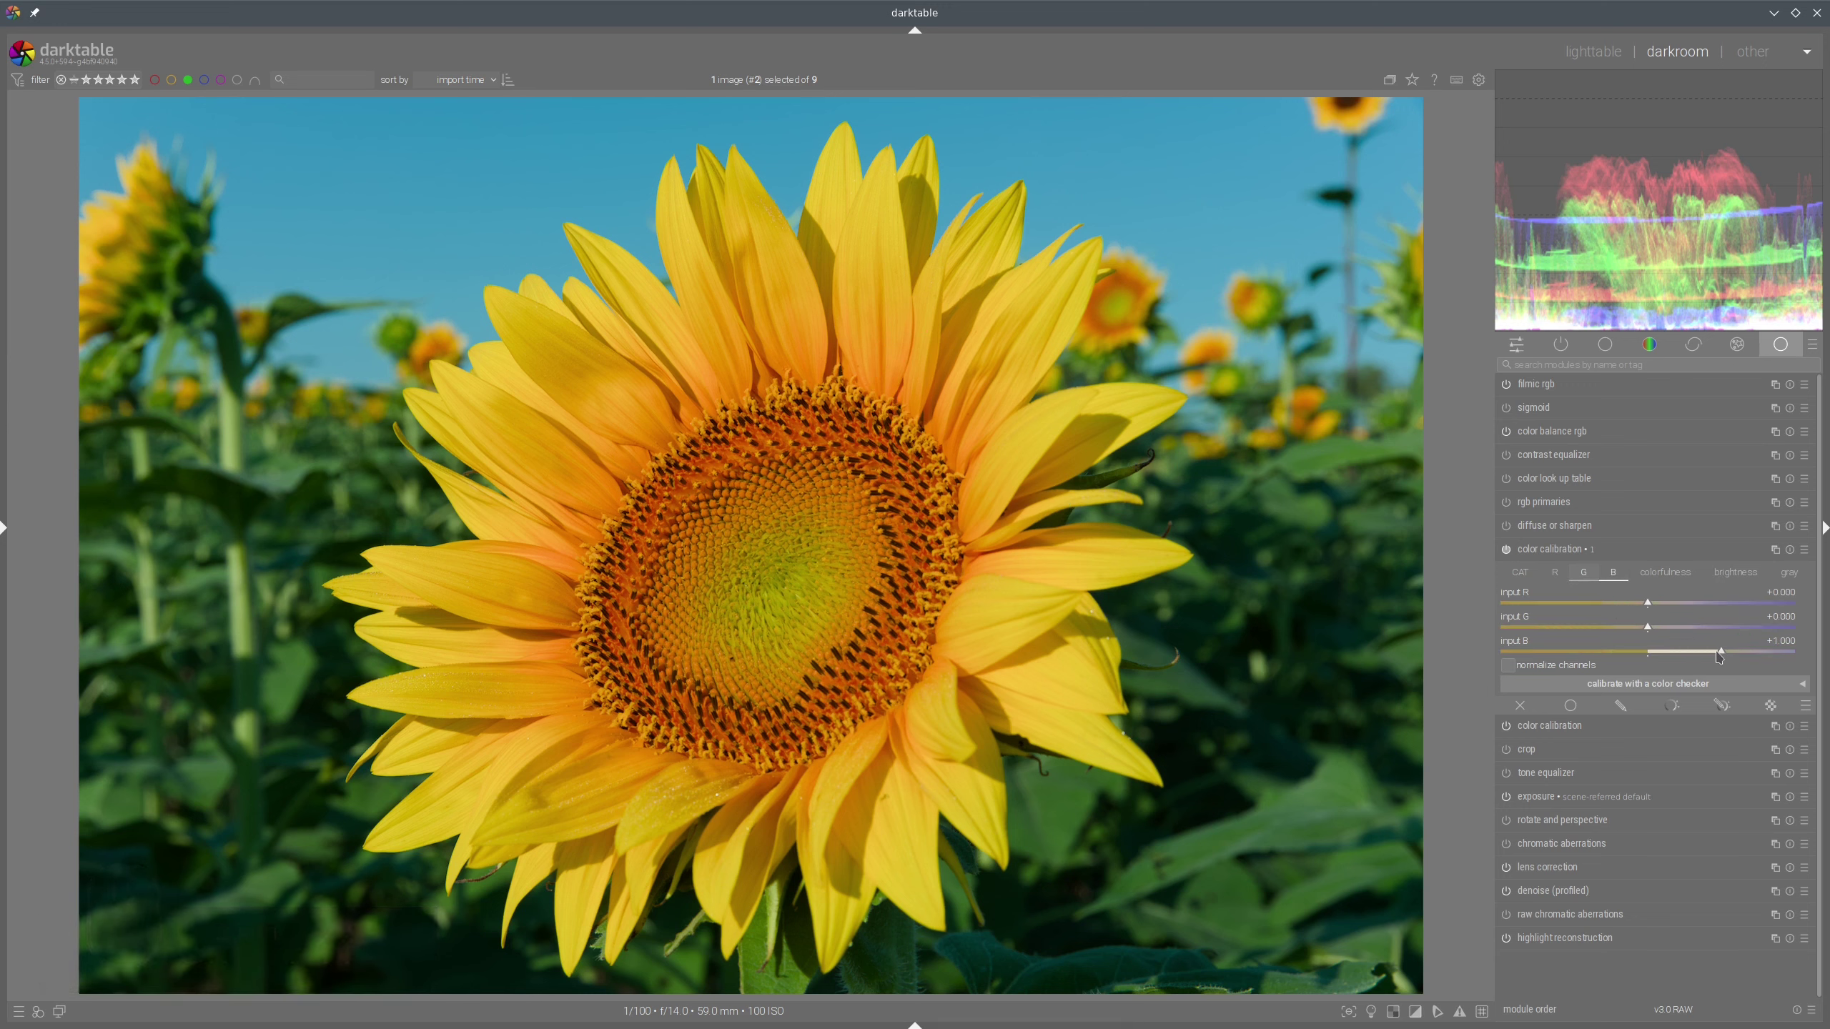
pyautogui.click(1723, 654)
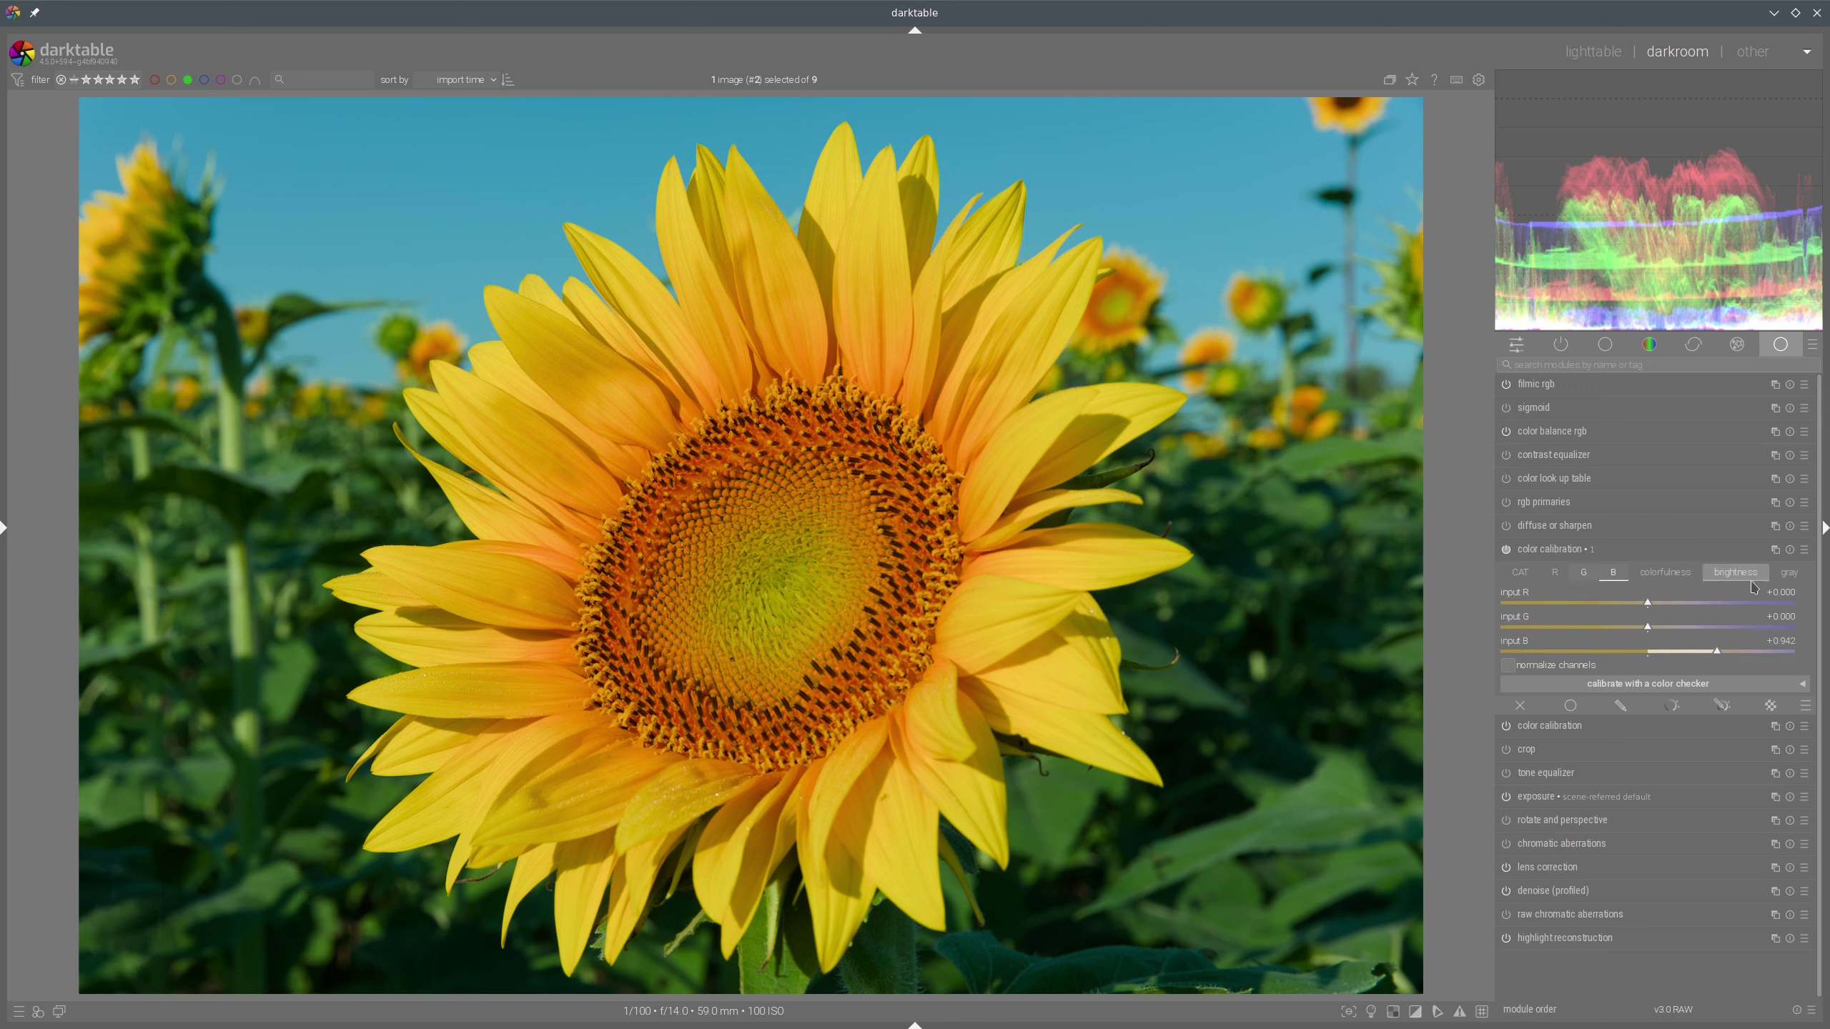
pyautogui.moveTo(1690, 615); pyautogui.dragTo(1600, 656)
pyautogui.click(1600, 656)
pyautogui.click(1617, 656)
pyautogui.click(1605, 657)
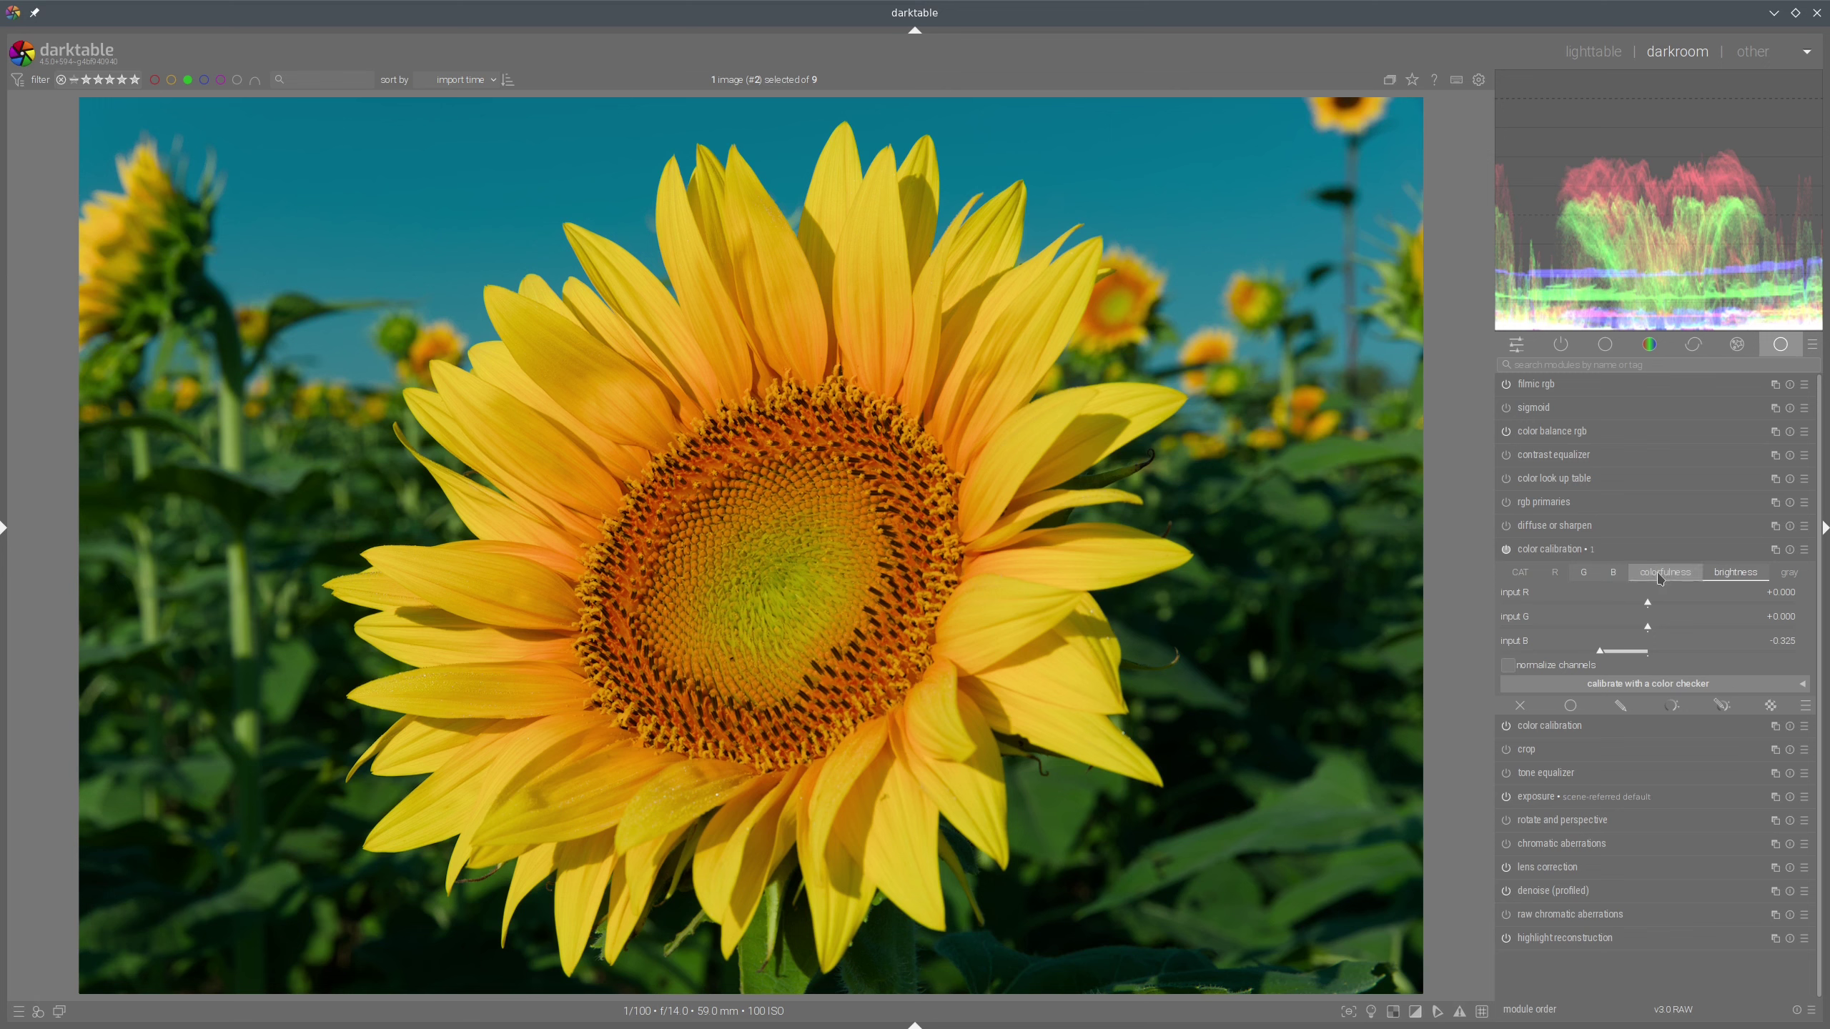
# Reduce blue colourfulness to about -0.5 to mute the sky, then fold colour calibration away.
pyautogui.click(1671, 574)
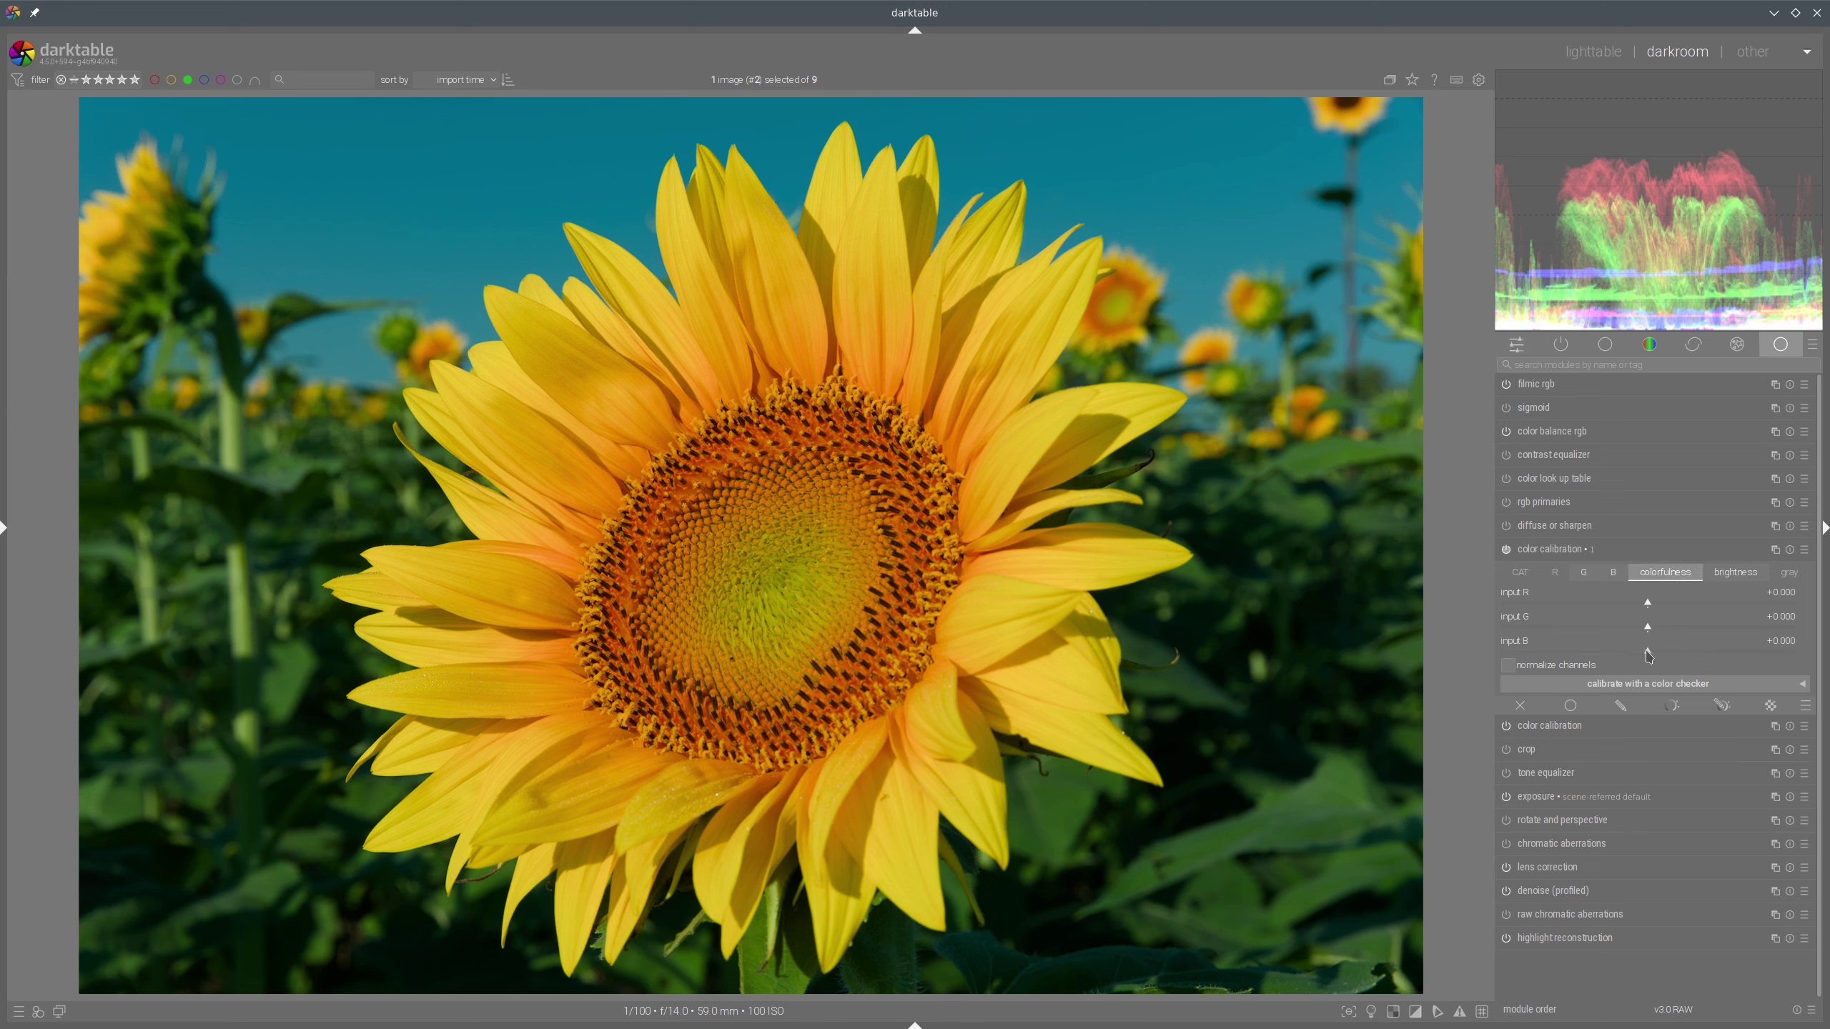
pyautogui.moveTo(1648, 655); pyautogui.dragTo(1559, 626)
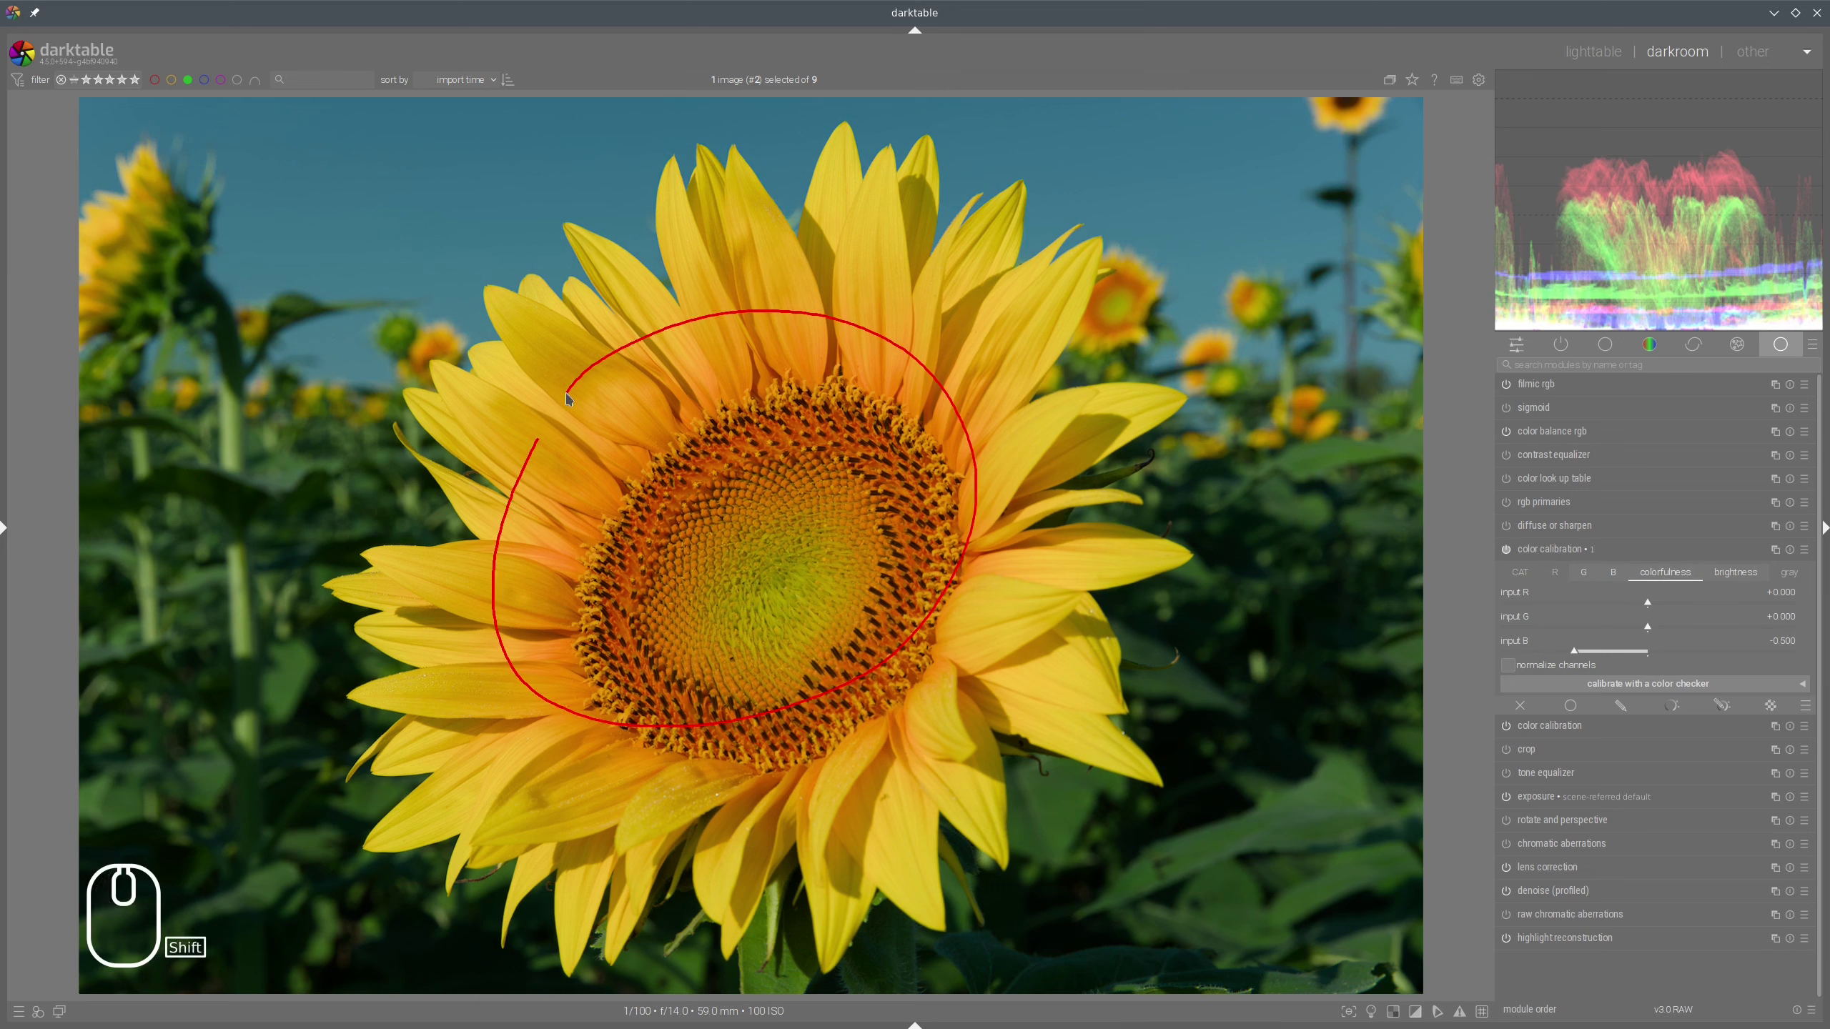
pyautogui.press('shift+super+F11')
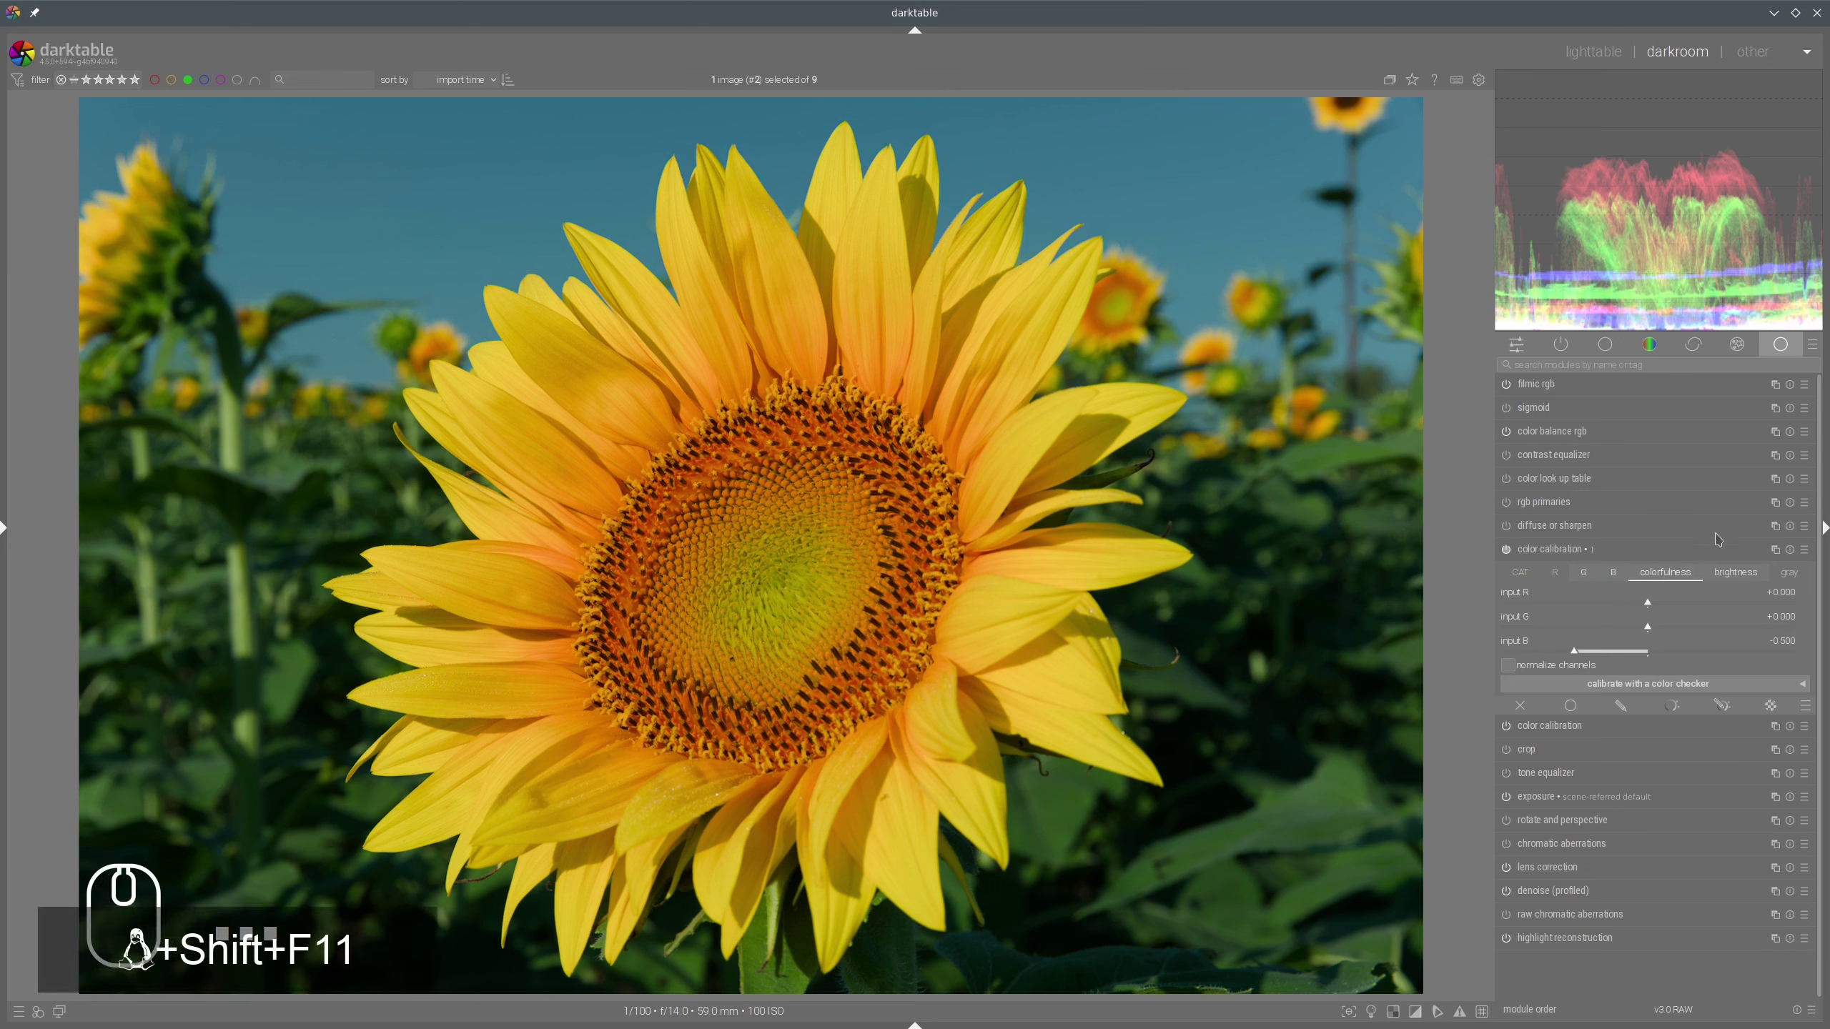
pyautogui.click(1686, 604)
pyautogui.click(1575, 657)
pyautogui.click(1582, 549)
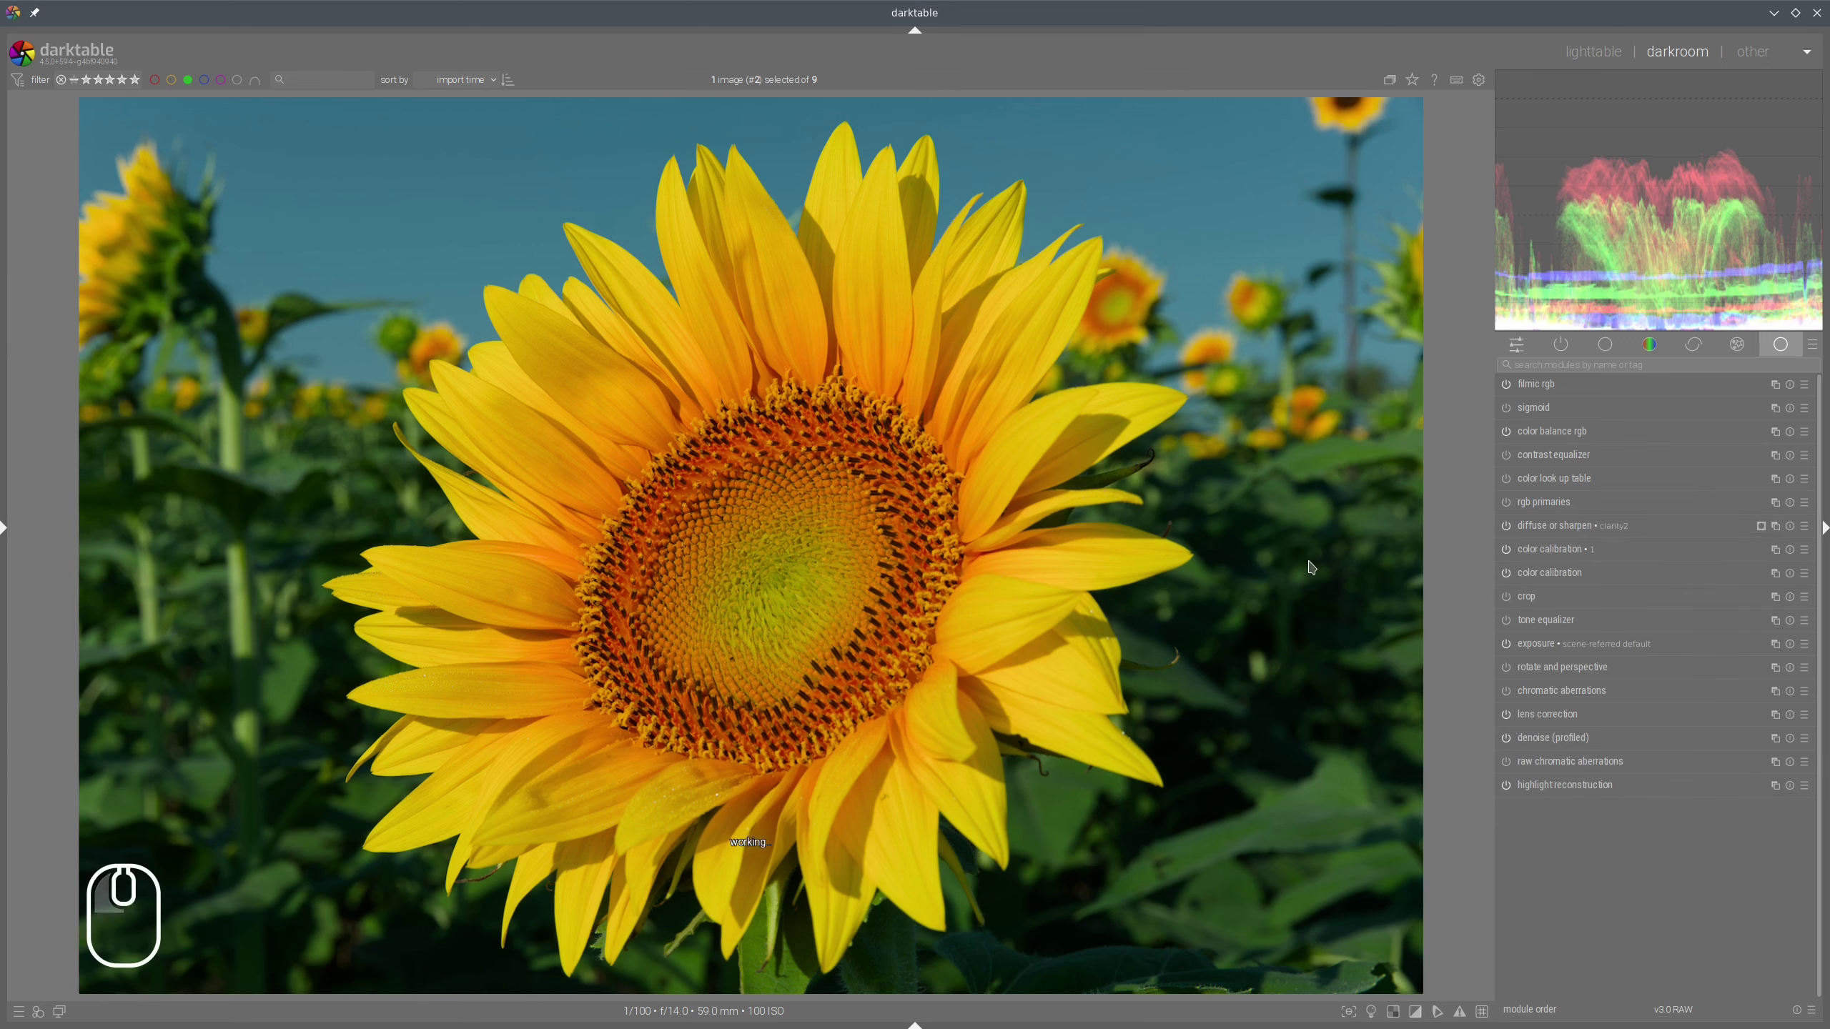
# Step the sunflower's history back to the colour calibration entry.
pyautogui.click(9, 533)
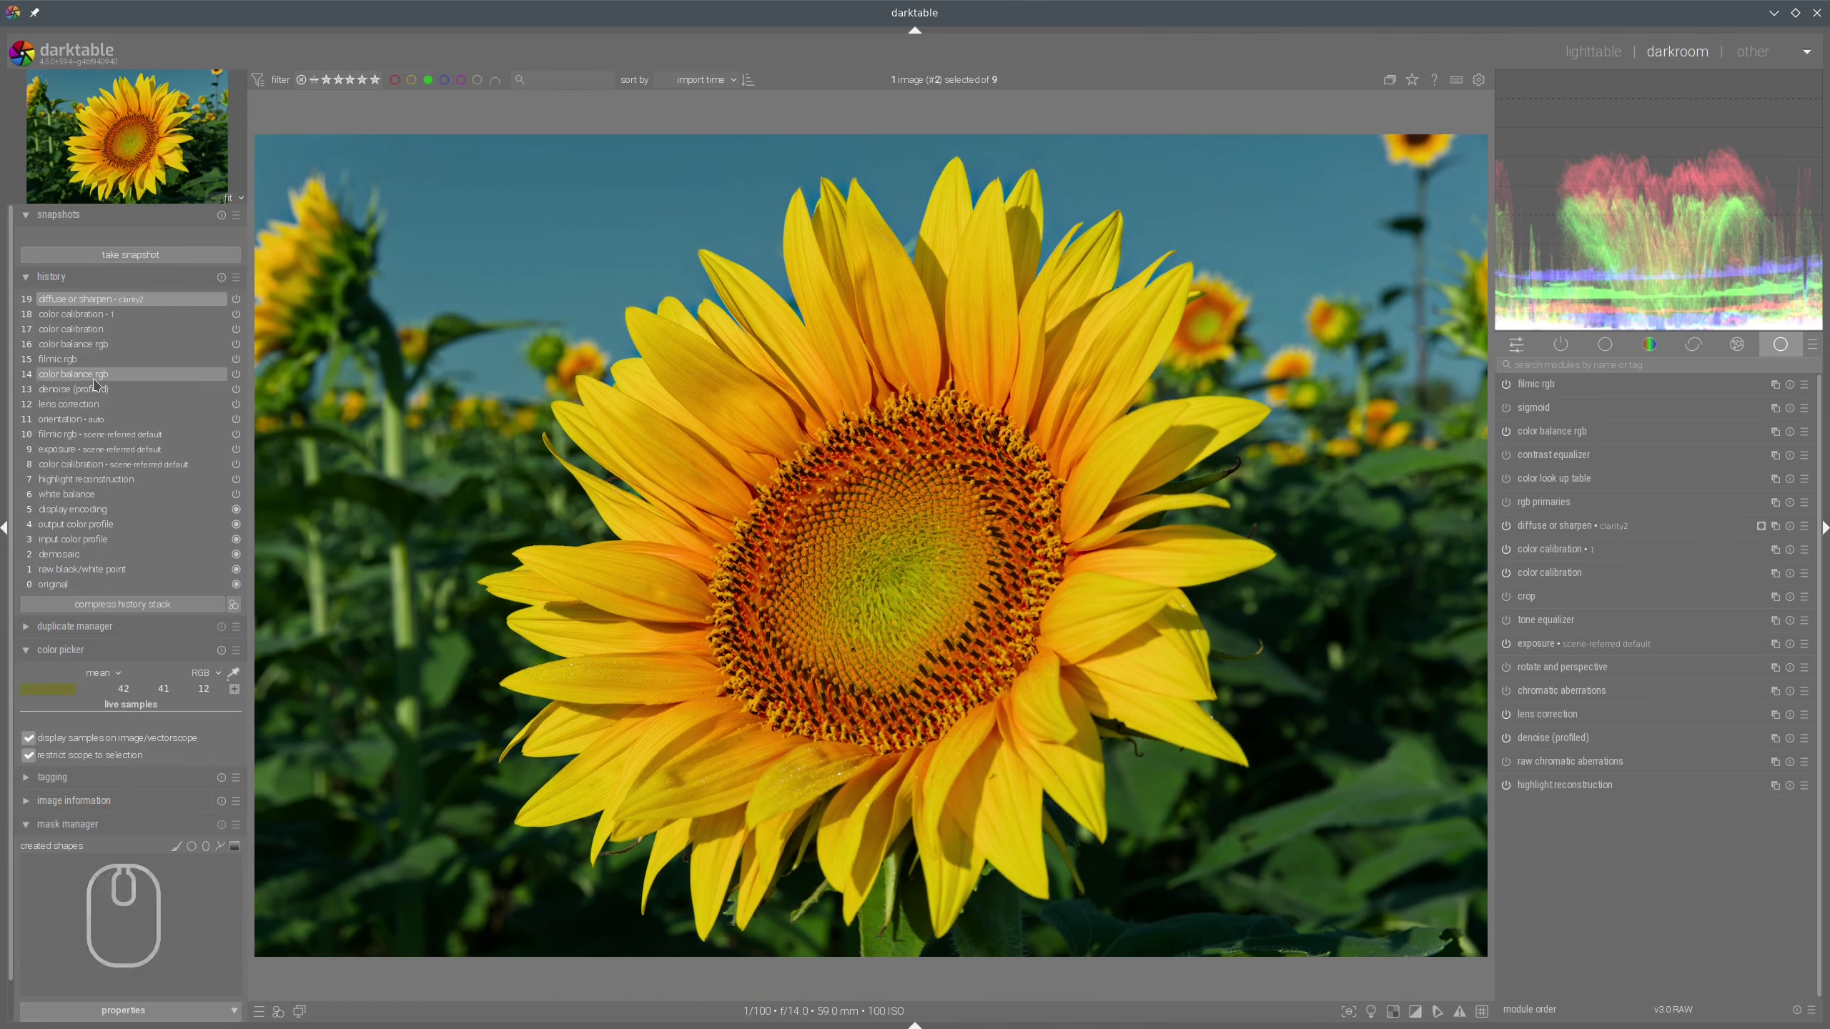
pyautogui.click(97, 351)
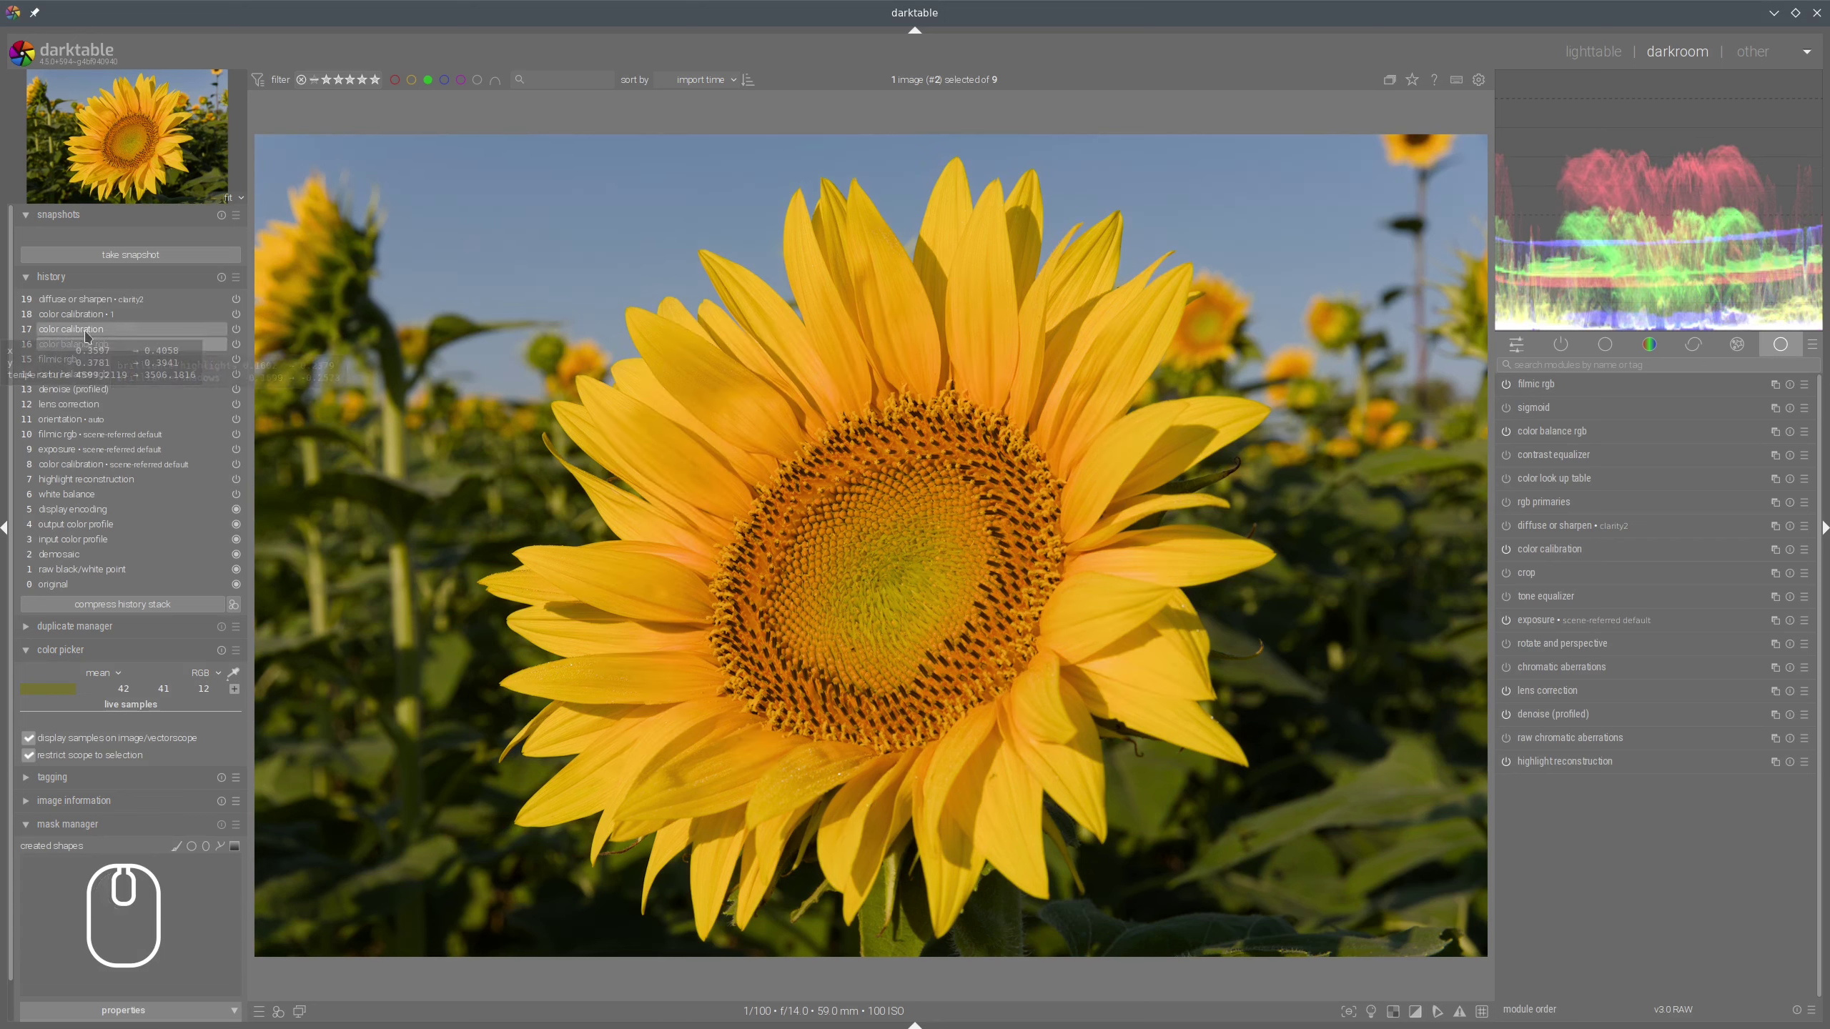
pyautogui.click(91, 334)
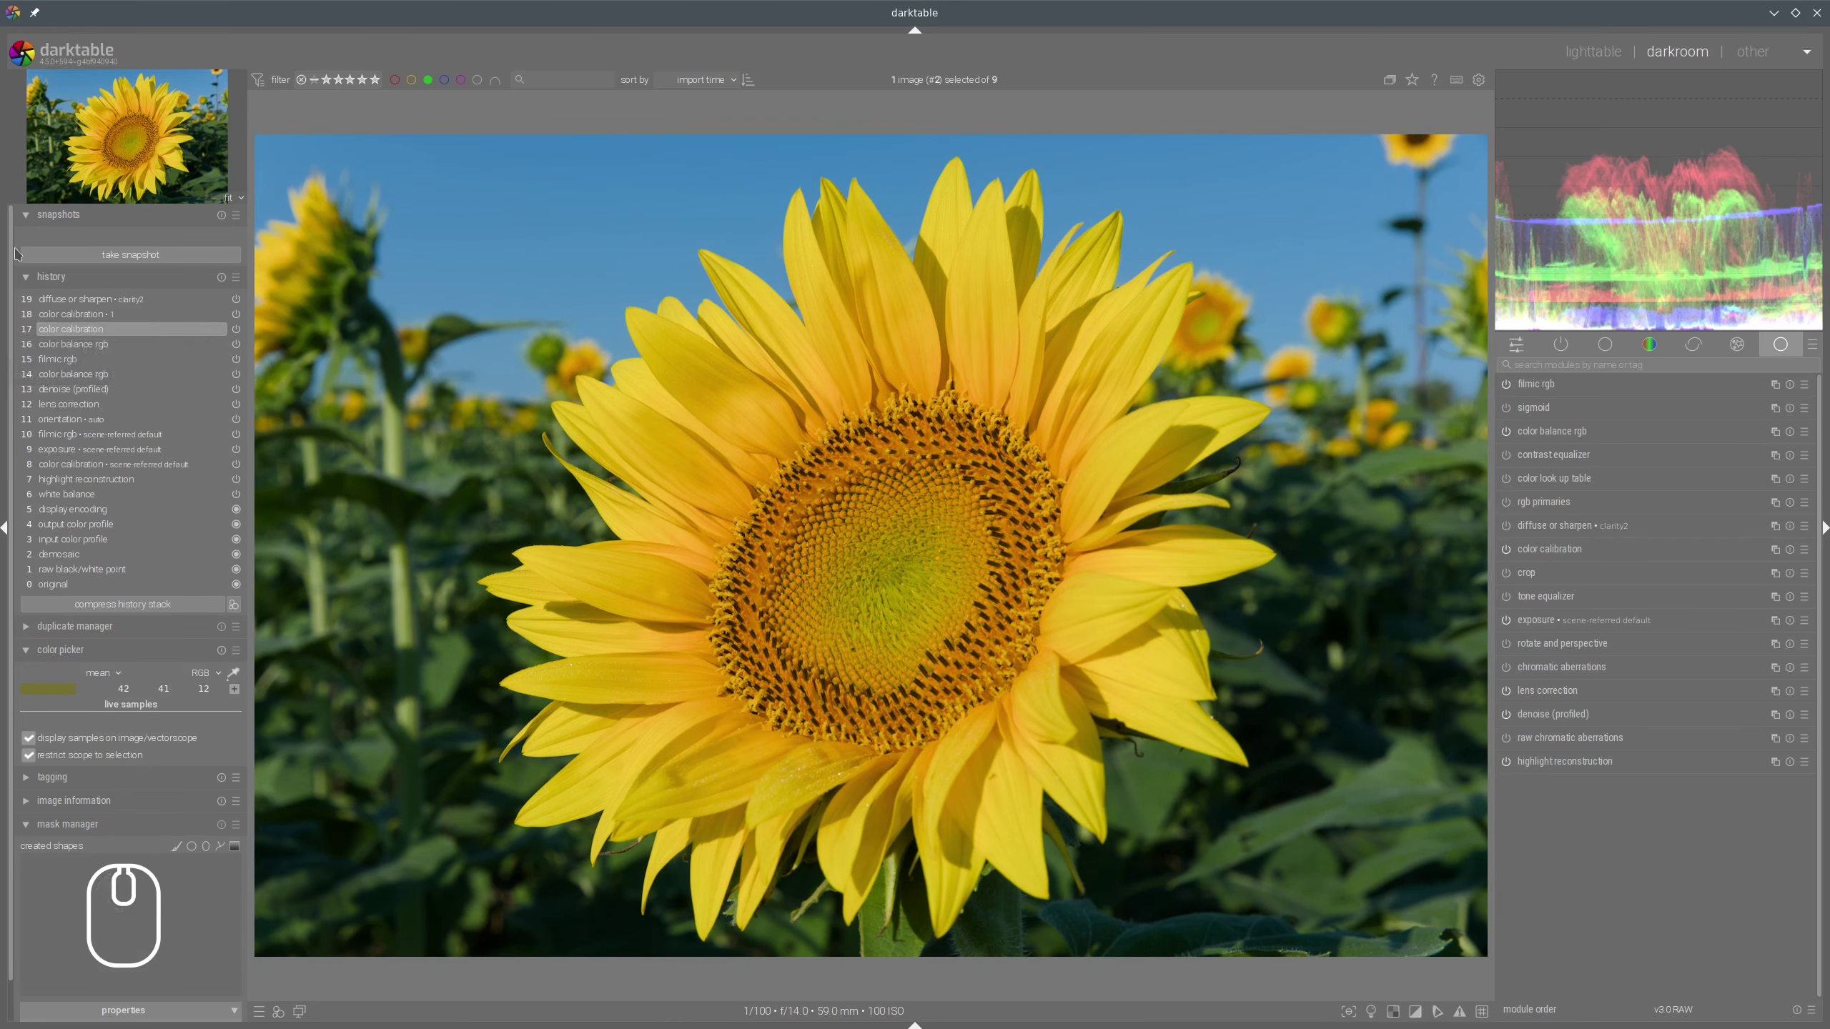
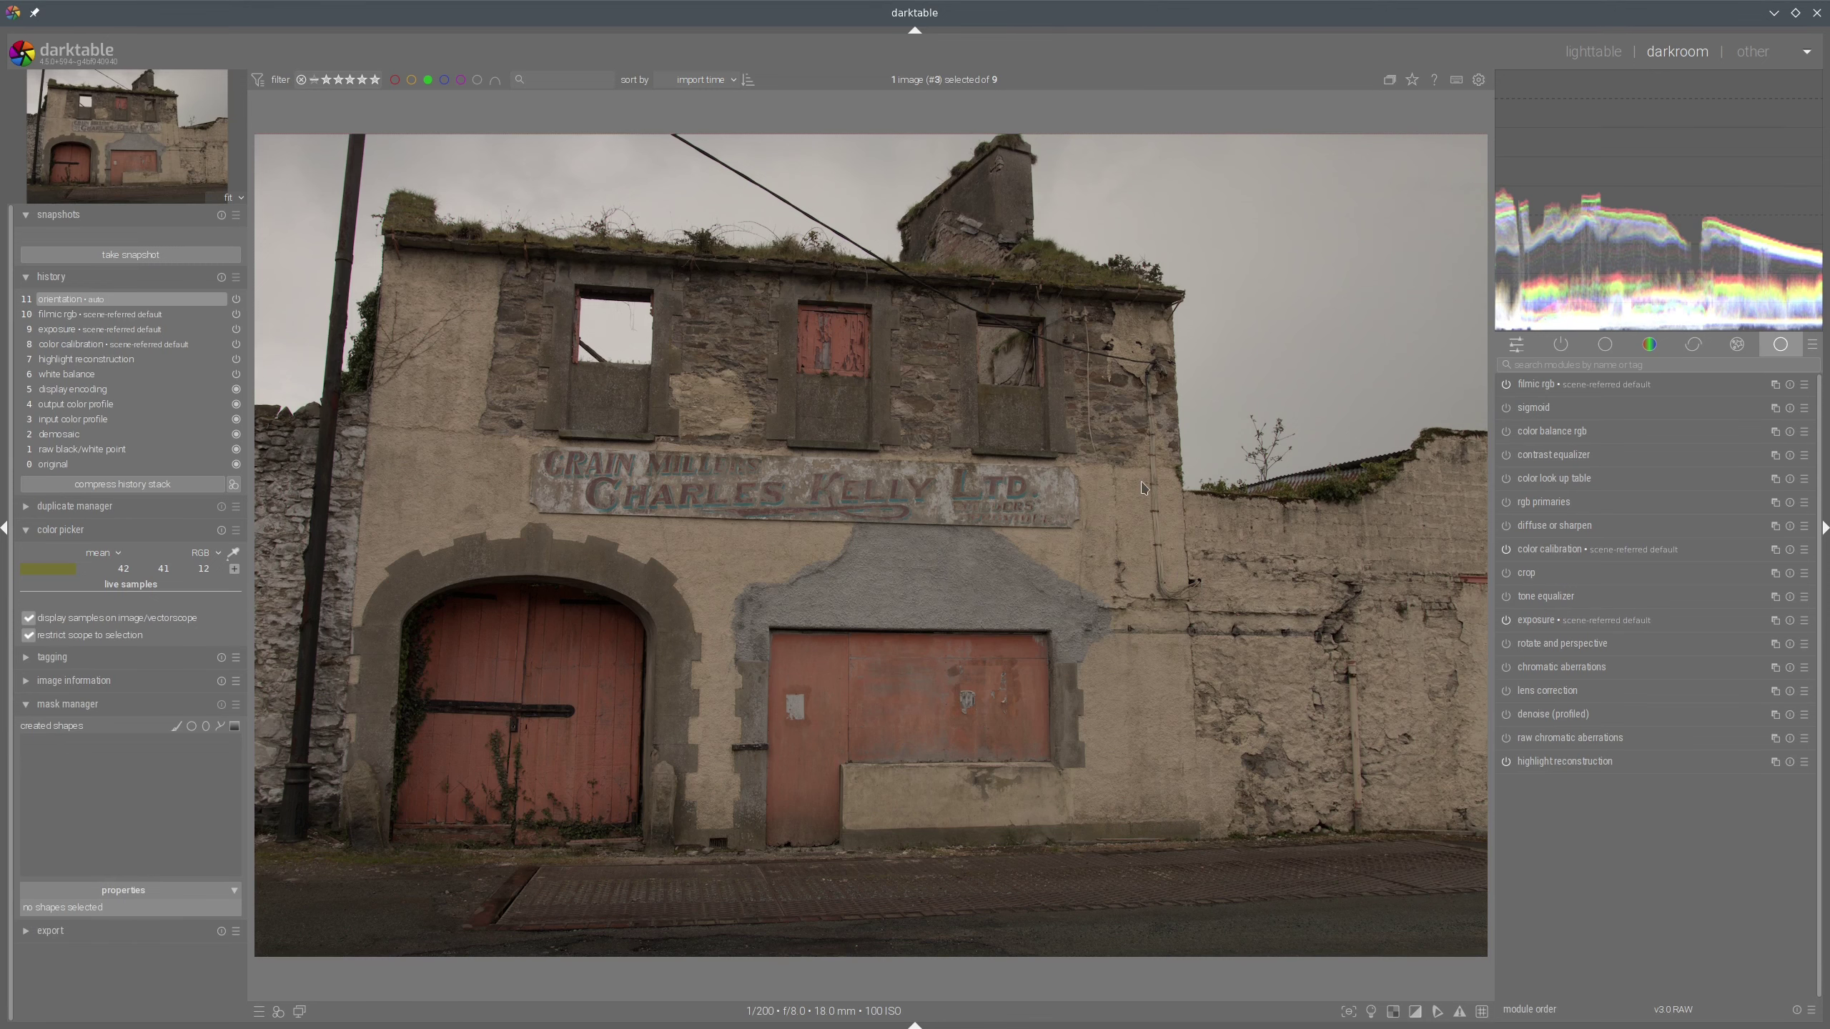
# Enable lens correction and denoise (profiled) on the derelict building photo.
pyautogui.click(1520, 722)
pyautogui.click(1514, 721)
pyautogui.moveTo(1554, 717); pyautogui.dragTo(1617, 844)
pyautogui.click(1617, 907)
pyautogui.moveTo(1597, 586); pyautogui.dragTo(1689, 604)
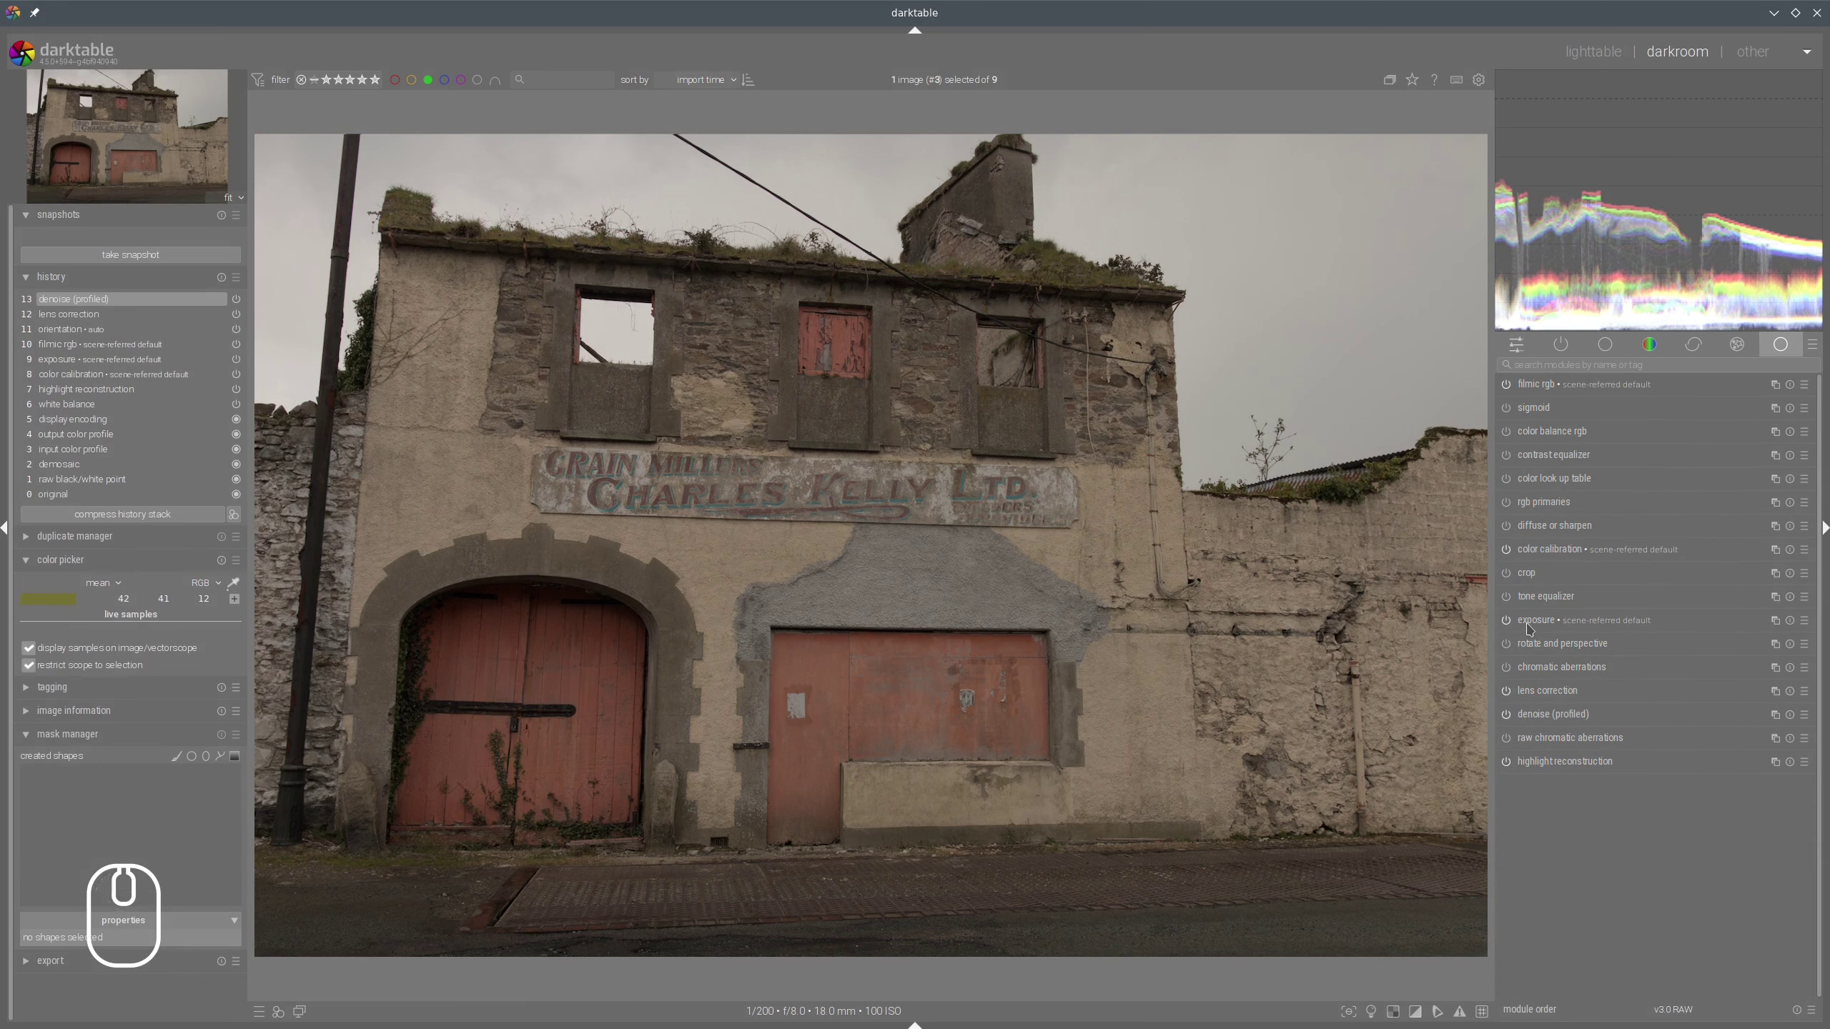
# Enable exposure and brighten the building photo to around +1.25 EV.
pyautogui.click(1532, 627)
pyautogui.click(1685, 684)
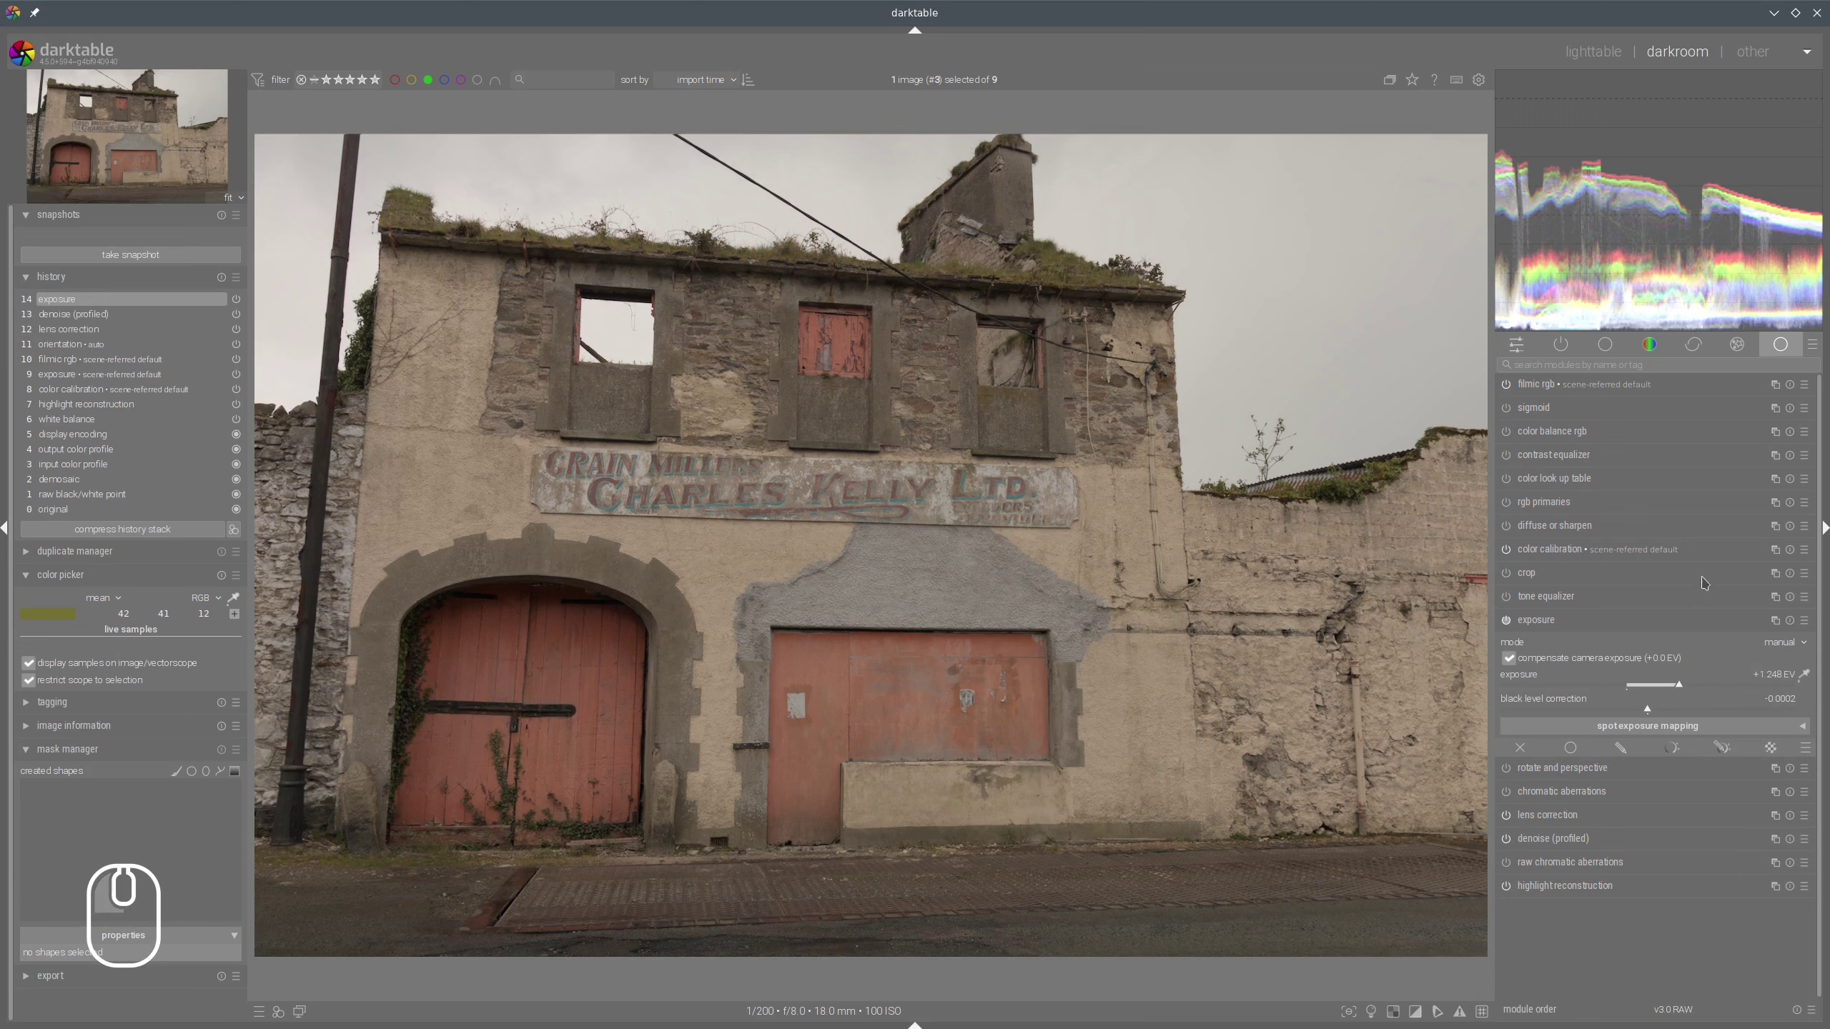
pyautogui.moveTo(1557, 426); pyautogui.dragTo(1608, 481)
pyautogui.click(1704, 832)
pyautogui.click(1689, 831)
# Adjust and turn on colour balance rgb for a vibrant look on the building.
pyautogui.moveTo(1632, 786); pyautogui.dragTo(1667, 732)
pyautogui.click(1751, 662)
pyautogui.click(1695, 690)
pyautogui.moveTo(1618, 722); pyautogui.dragTo(1662, 599)
pyautogui.moveTo(1706, 461); pyautogui.dragTo(1619, 439)
pyautogui.click(1580, 382)
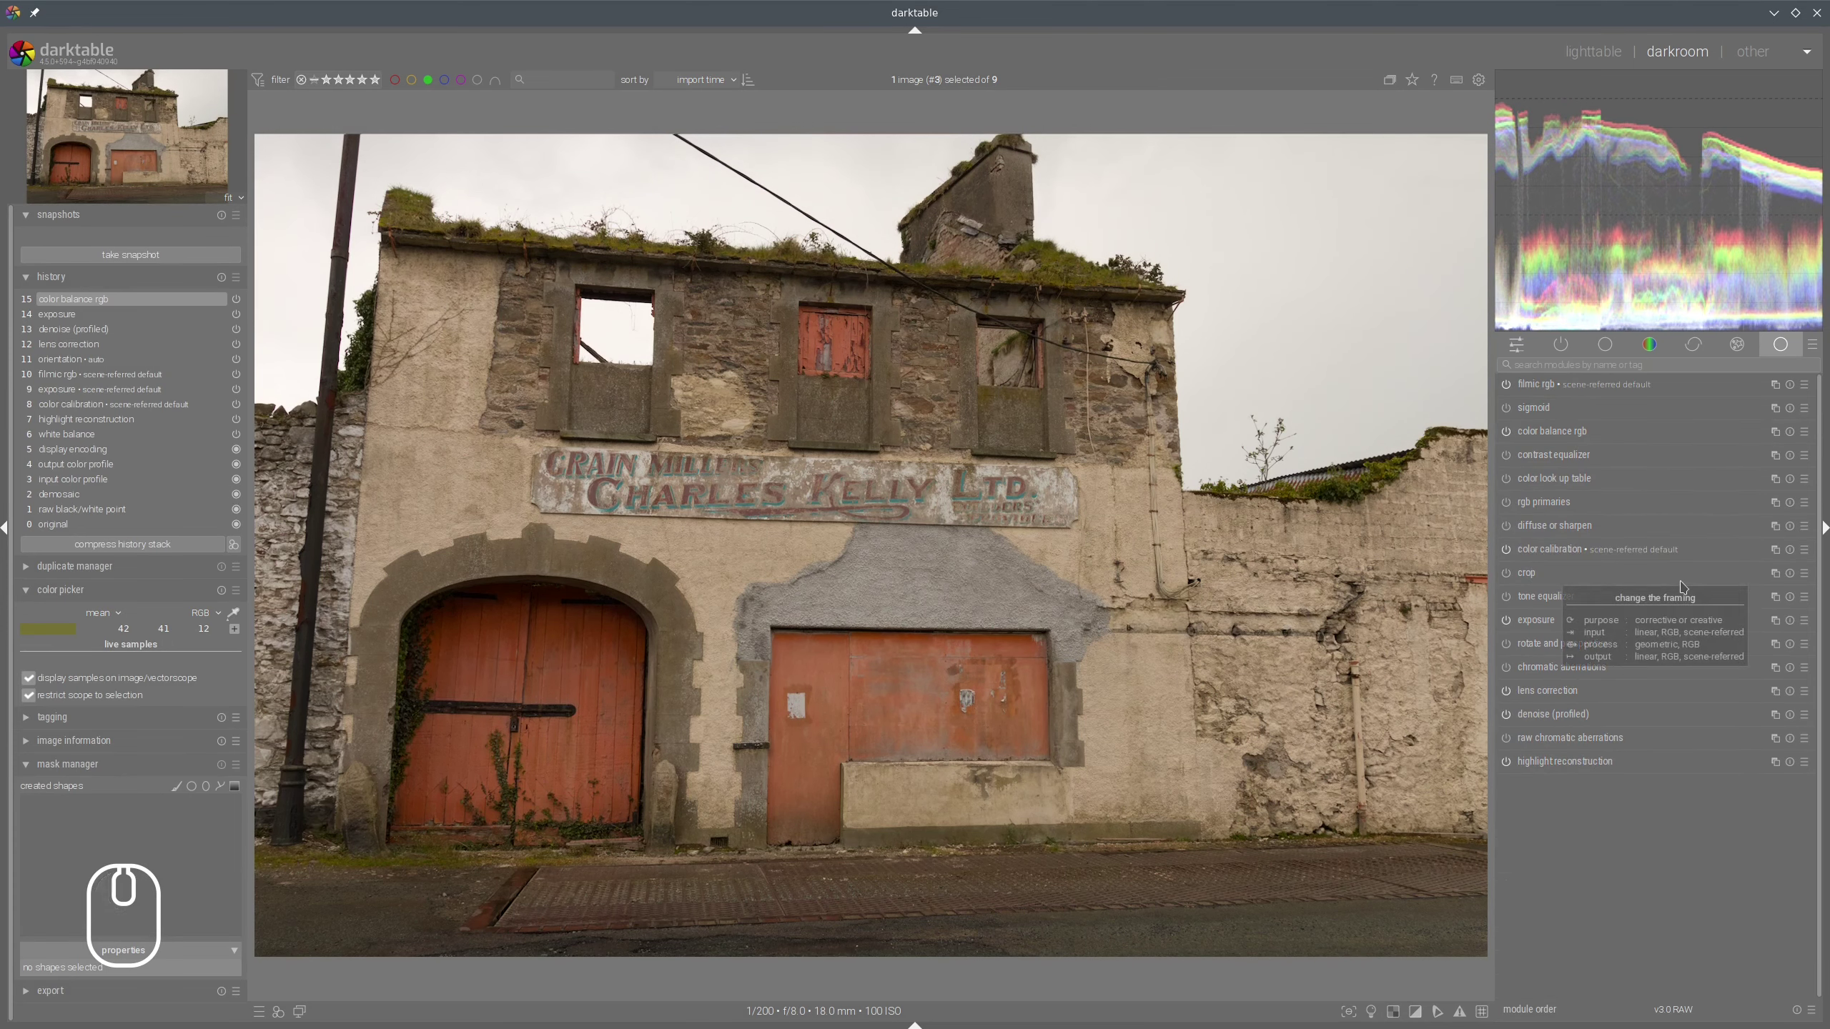
# Auto-straighten the building's verticals and horizontals in rotate and perspective.
pyautogui.click(1541, 648)
pyautogui.click(1773, 723)
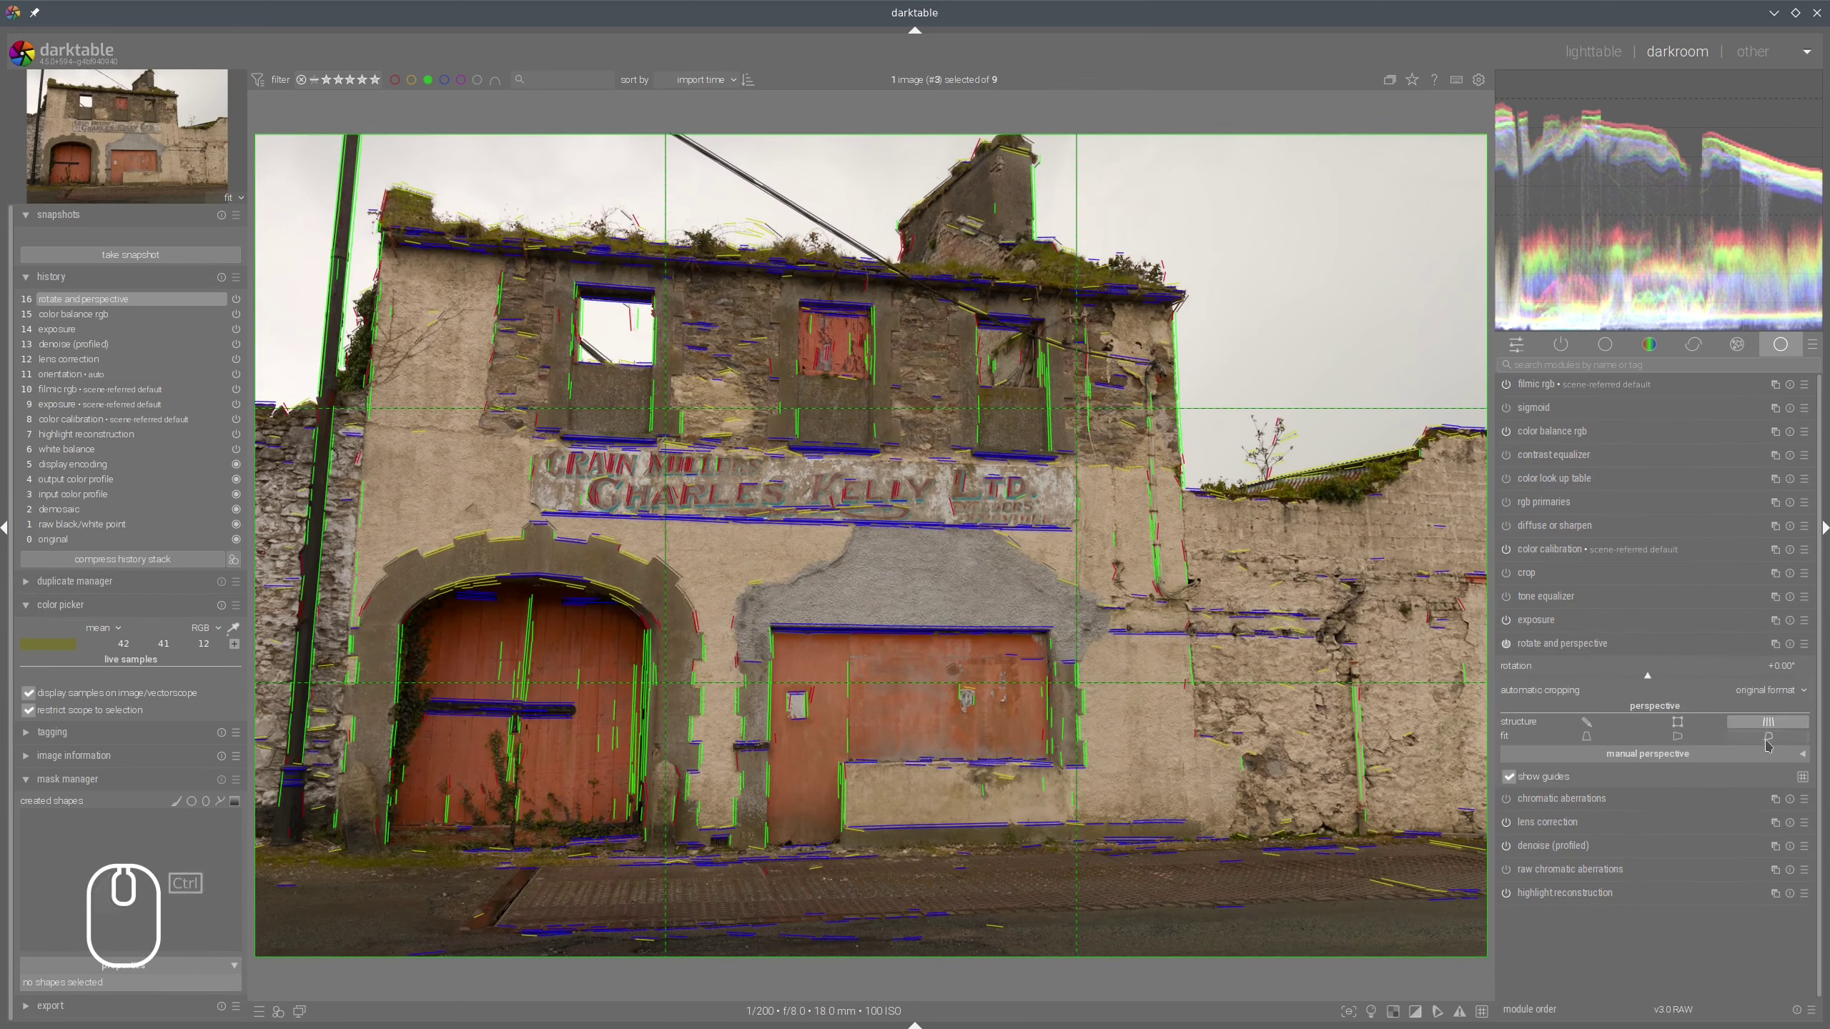
pyautogui.click(1775, 742)
pyautogui.click(1752, 714)
# Fold perspective away and adjust colour calibration to cool the building's warm cast.
pyautogui.click(1604, 646)
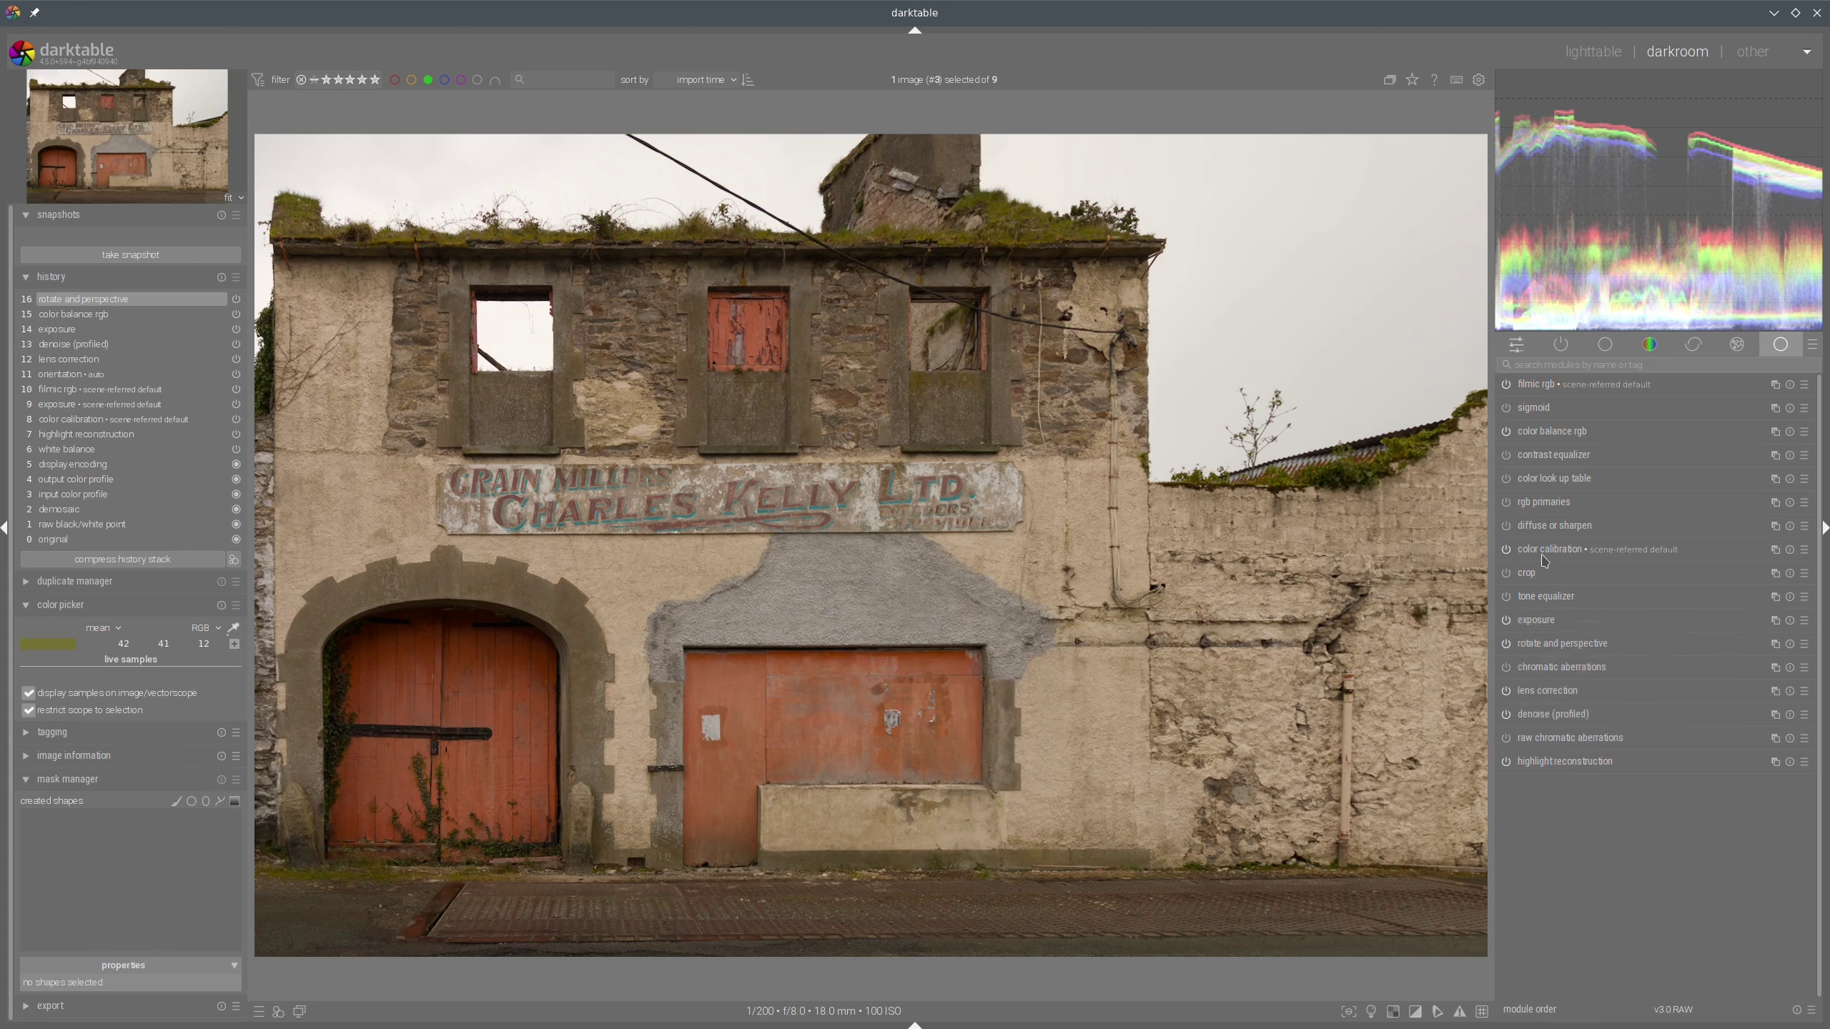
pyautogui.moveTo(1579, 555); pyautogui.dragTo(1564, 533)
pyautogui.moveTo(1545, 553); pyautogui.dragTo(1228, 562)
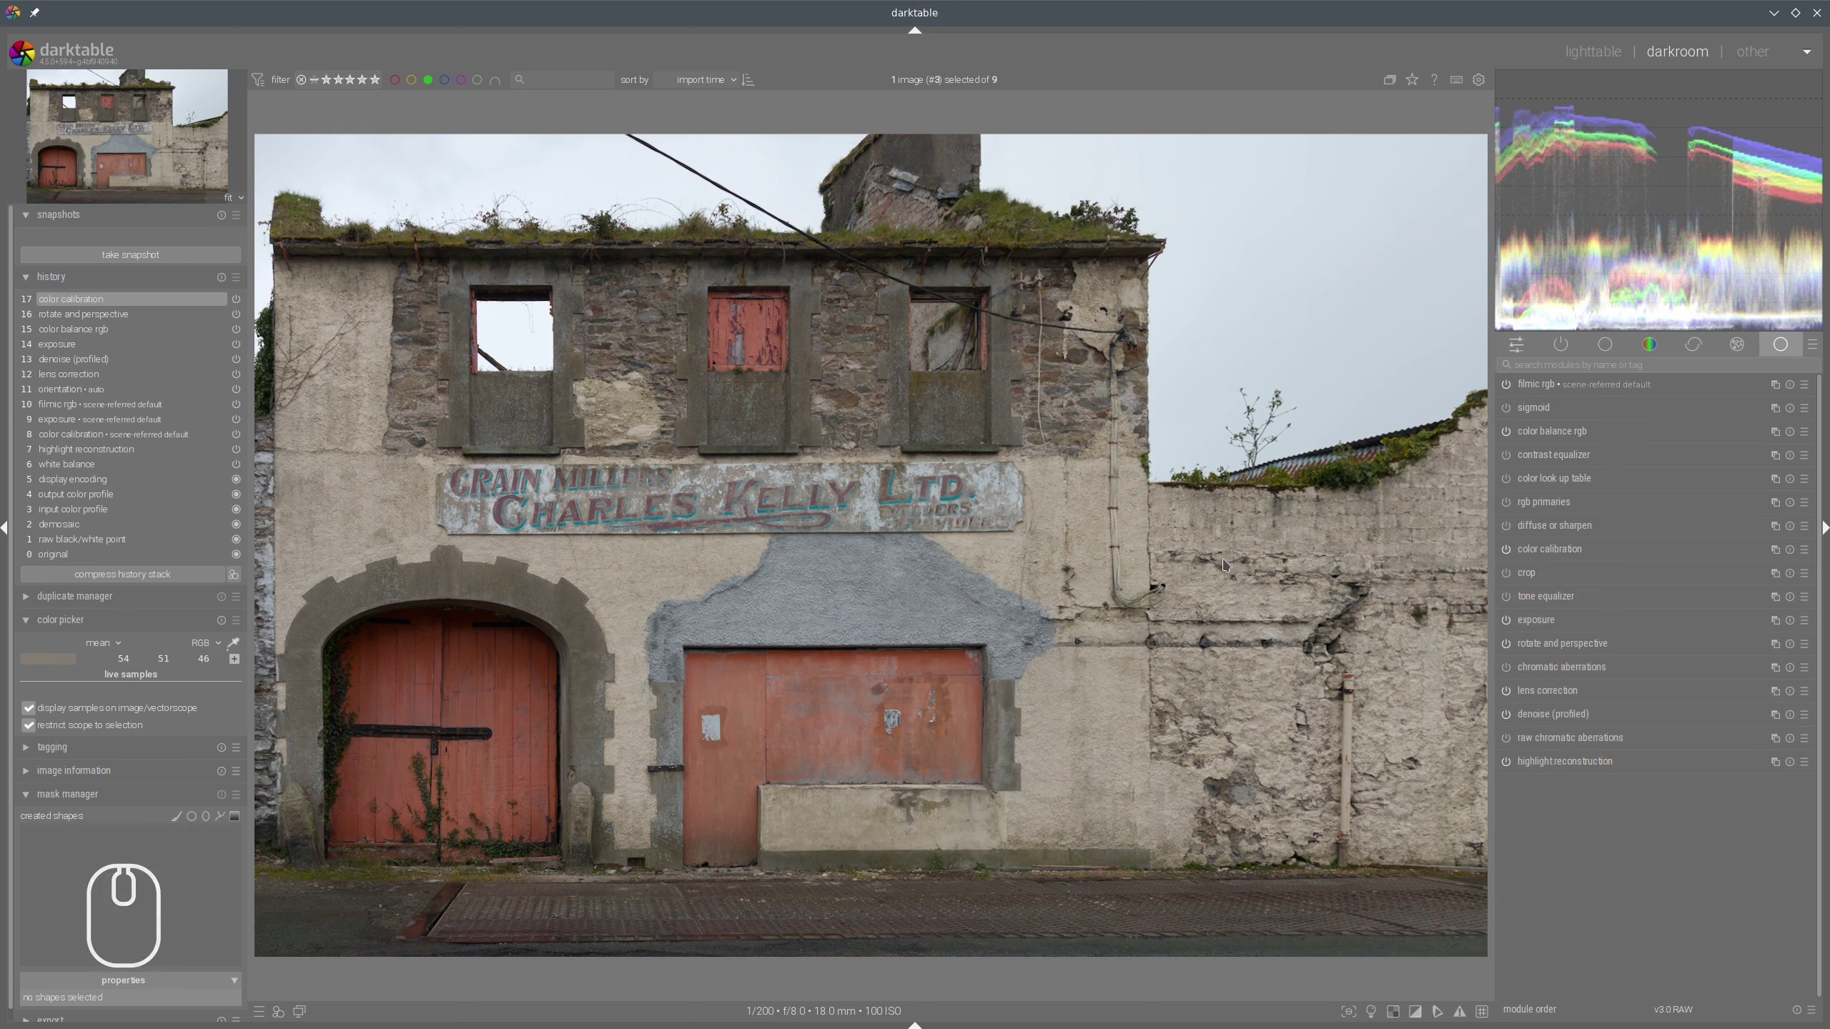
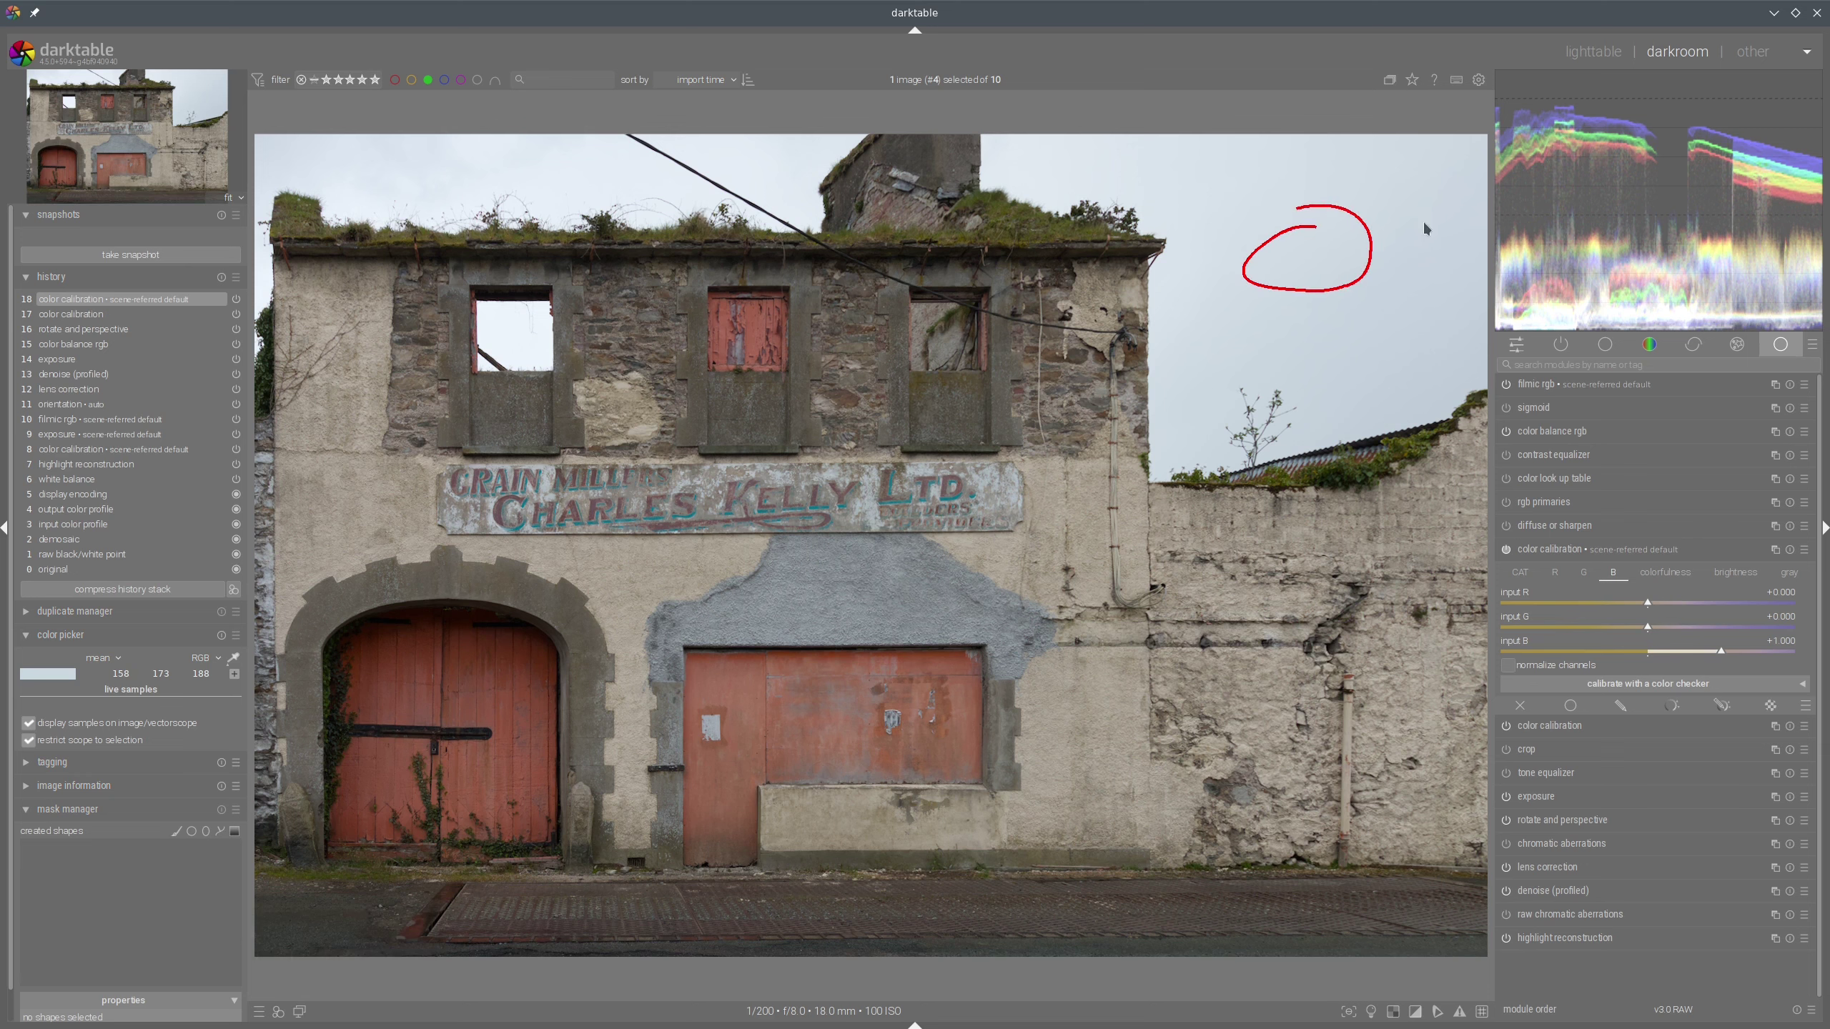
# Switch to the RGB colour diagram in GIMP for the Channel Mixer edit.
pyautogui.press('alt+Tab')
pyautogui.press('shift+super+F11')
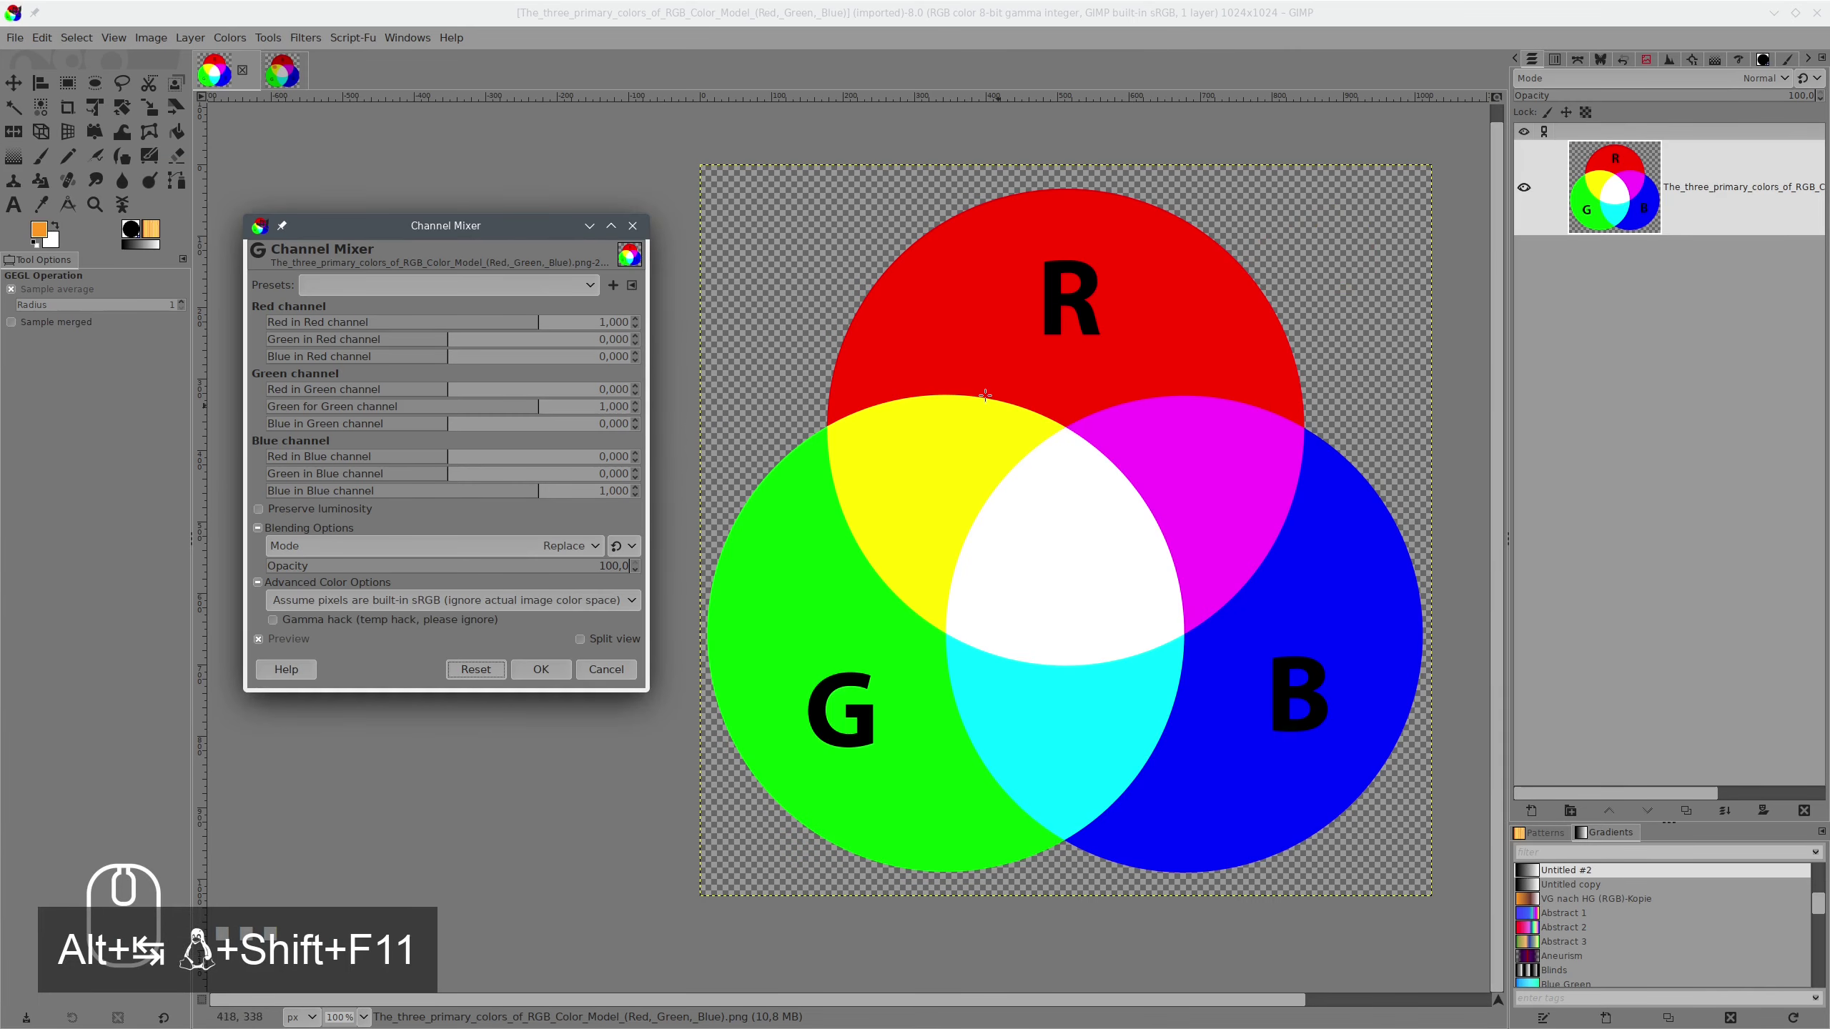
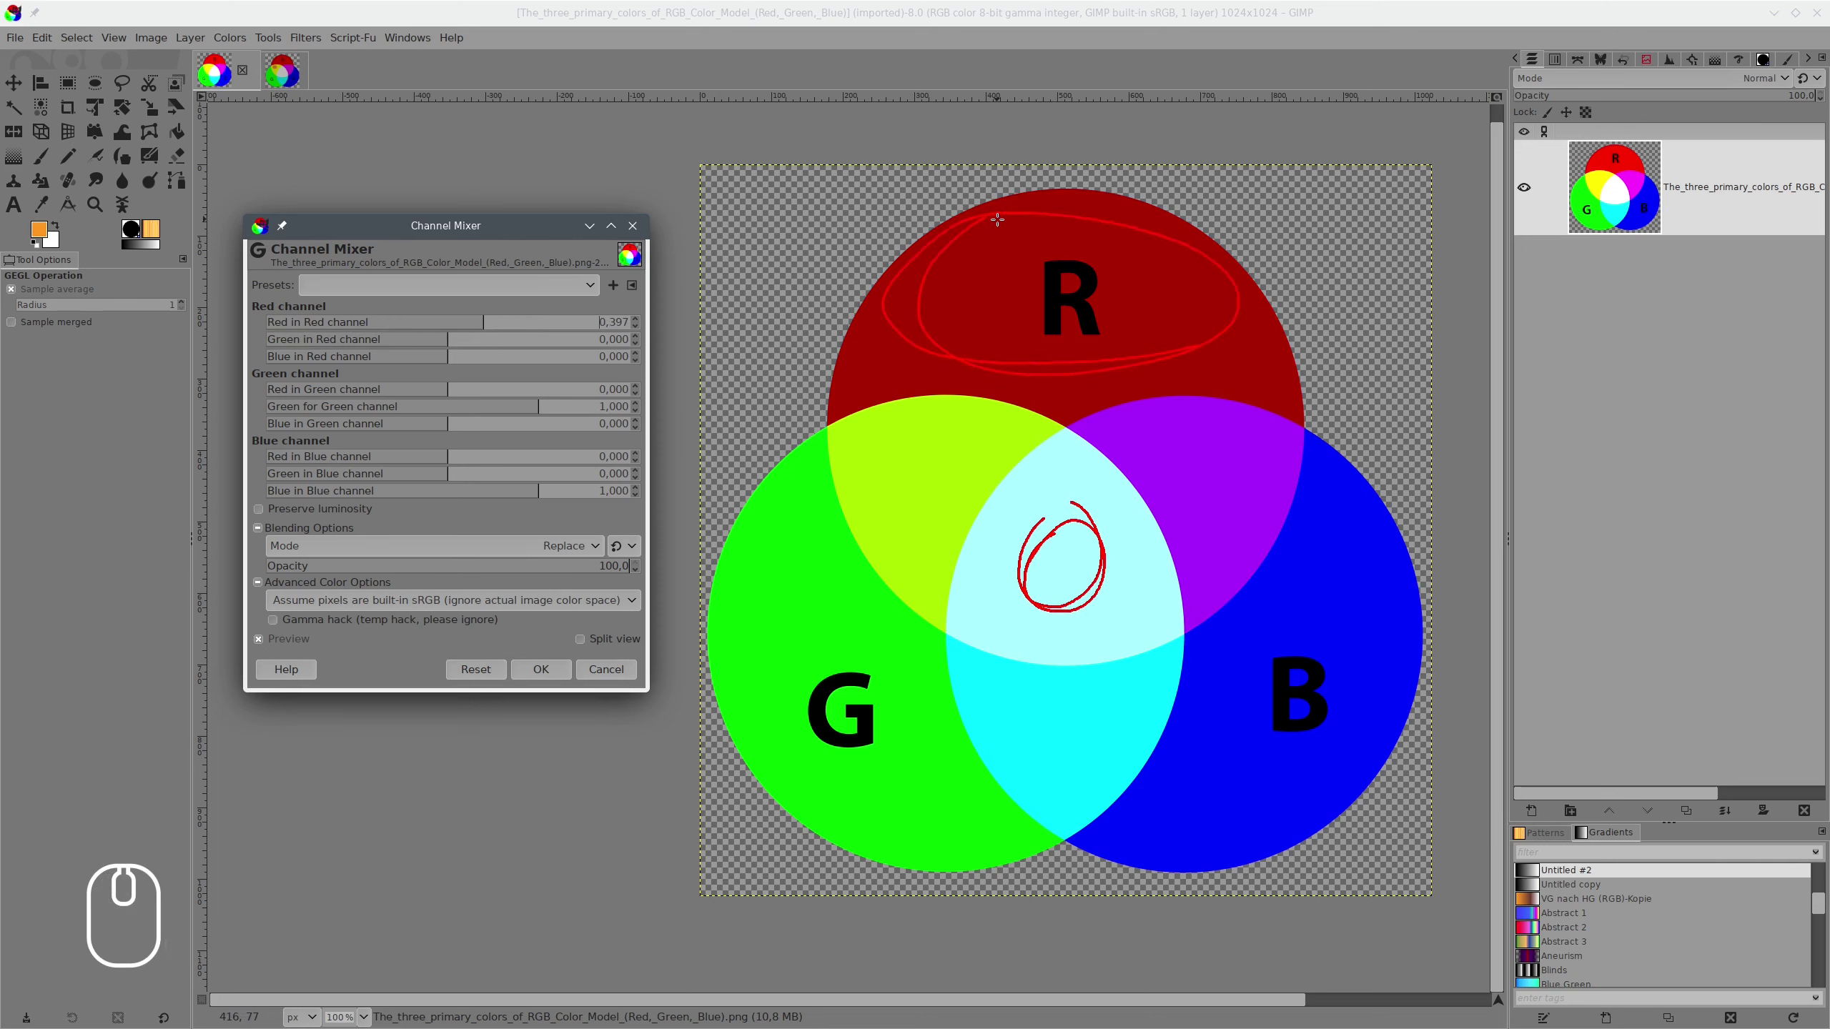
pyautogui.press('shift+super+F11')
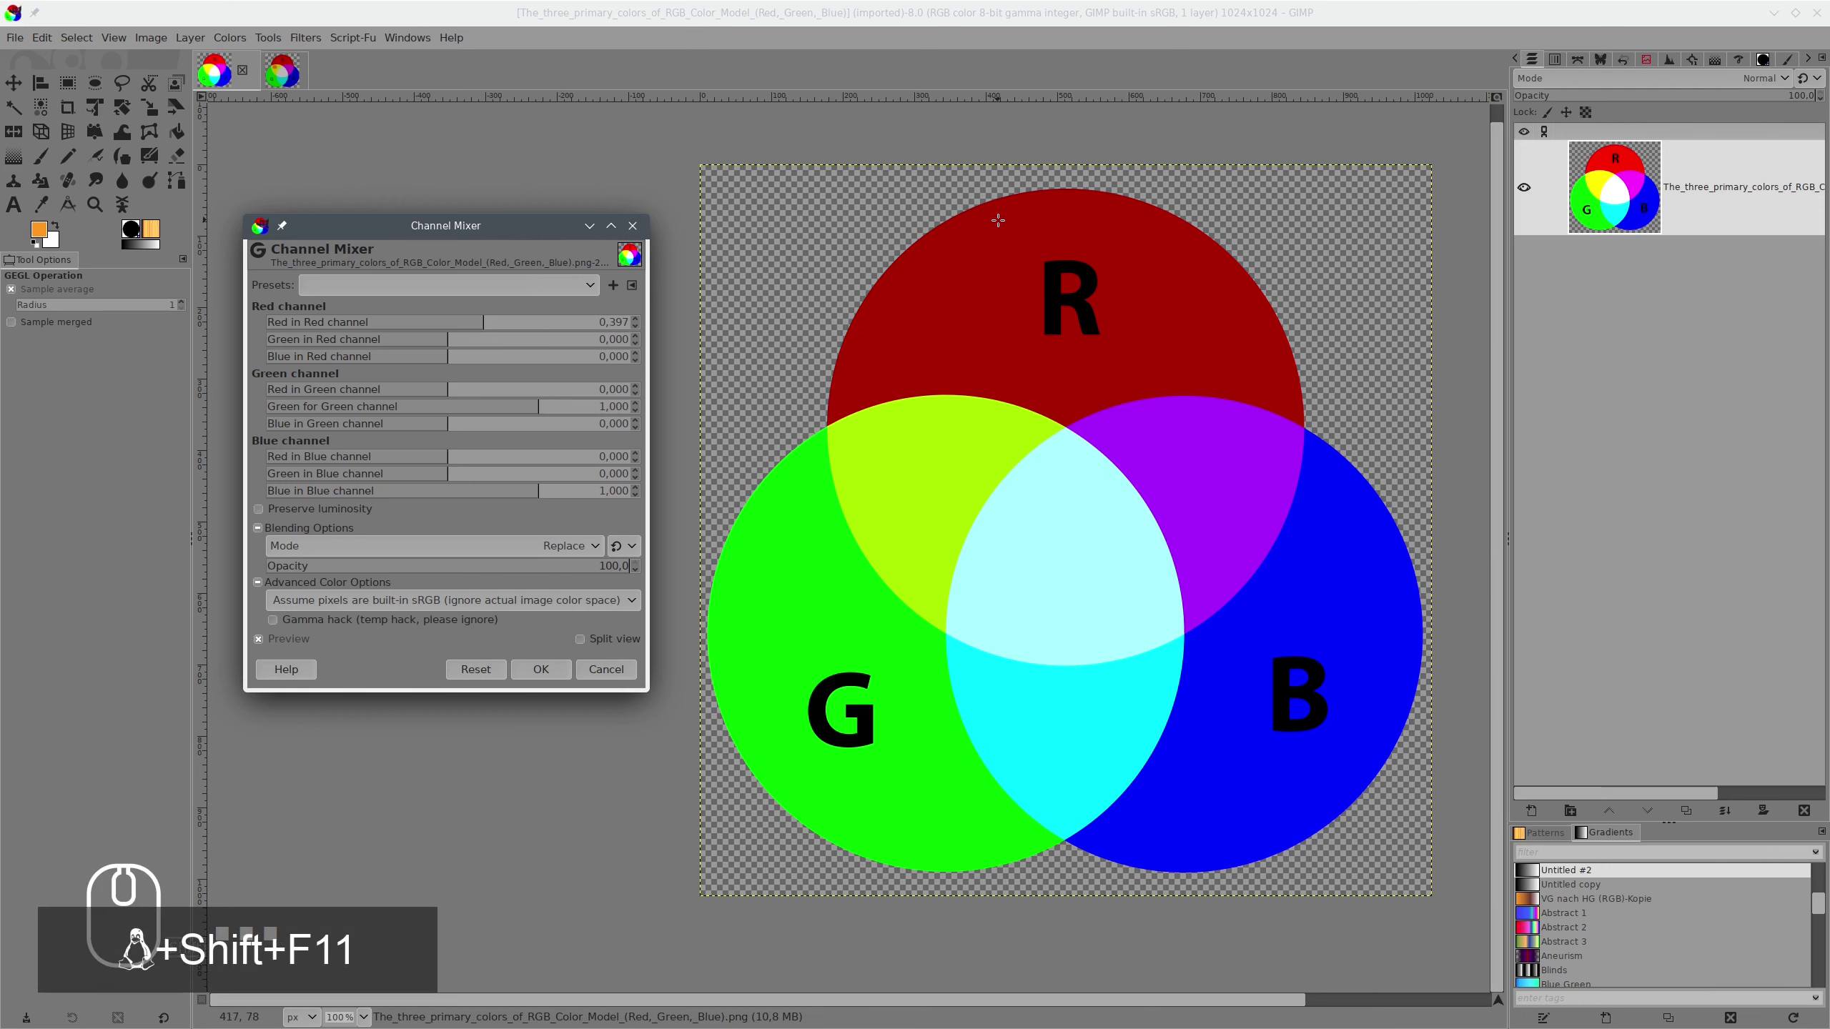
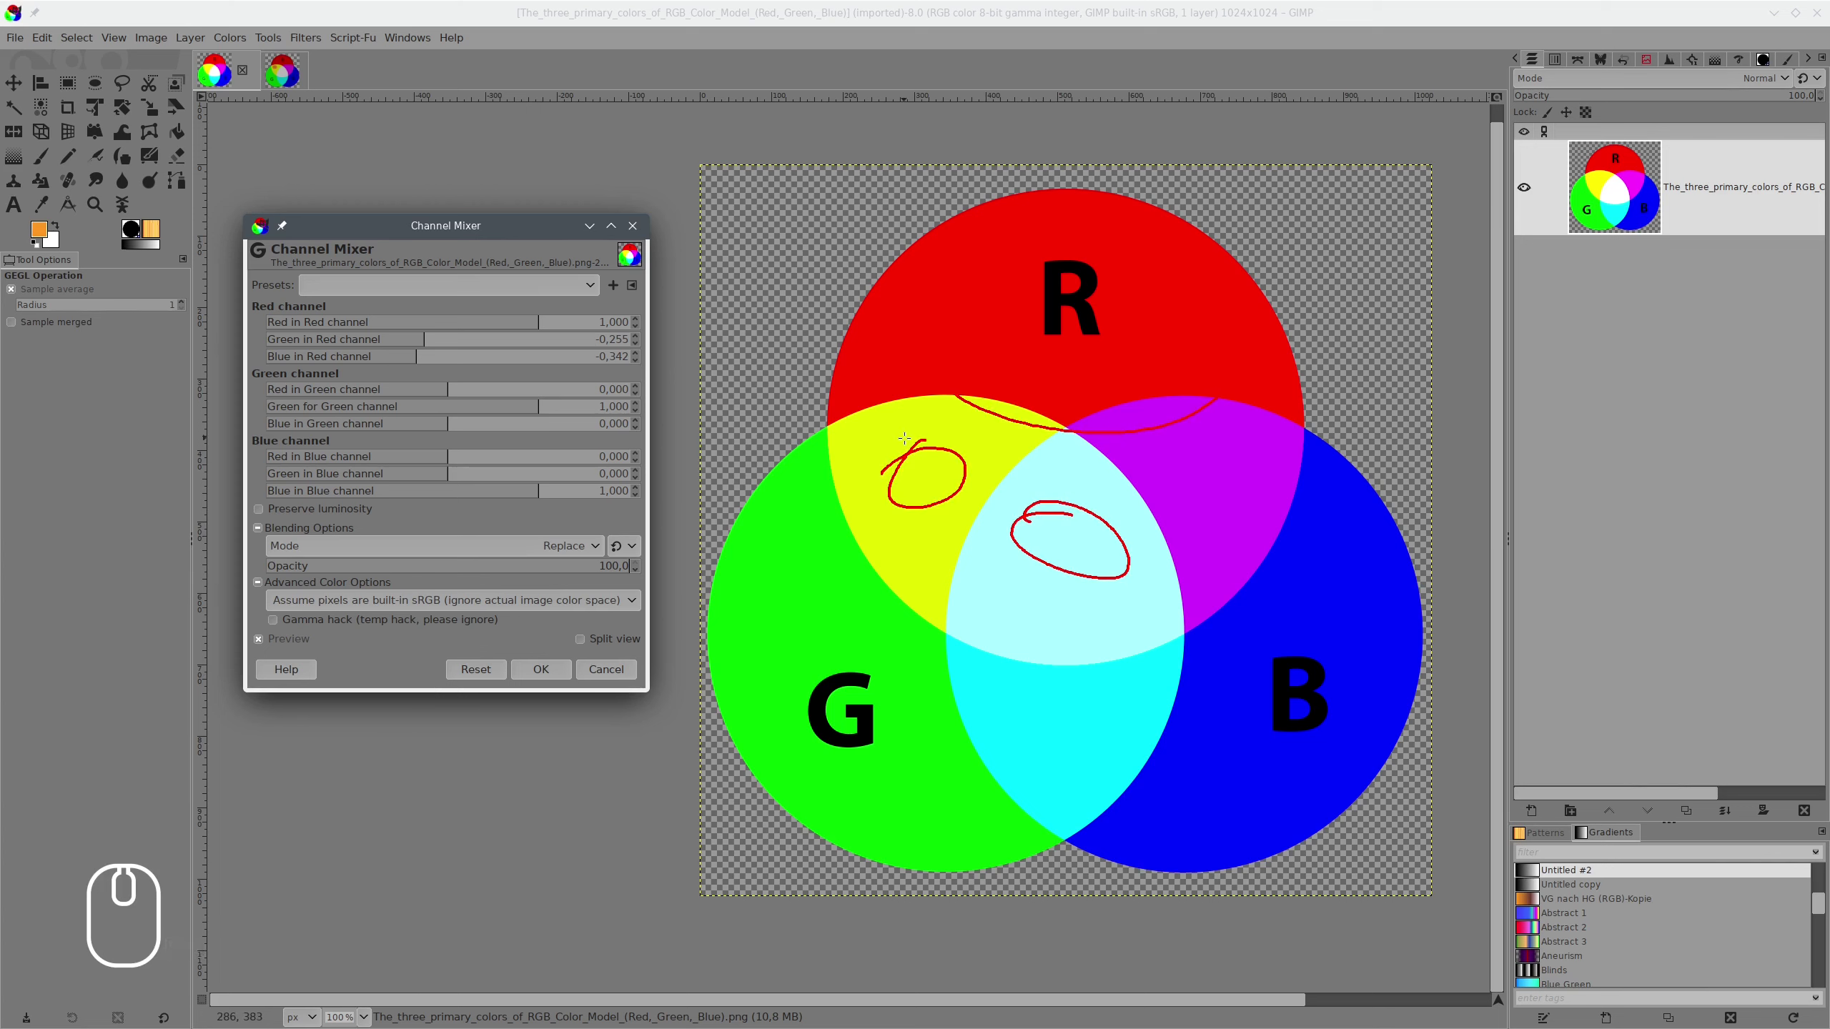
# Return to the building photo in darktable and lower blue's input to red to about -0.184.
pyautogui.press('shift+super+F11')
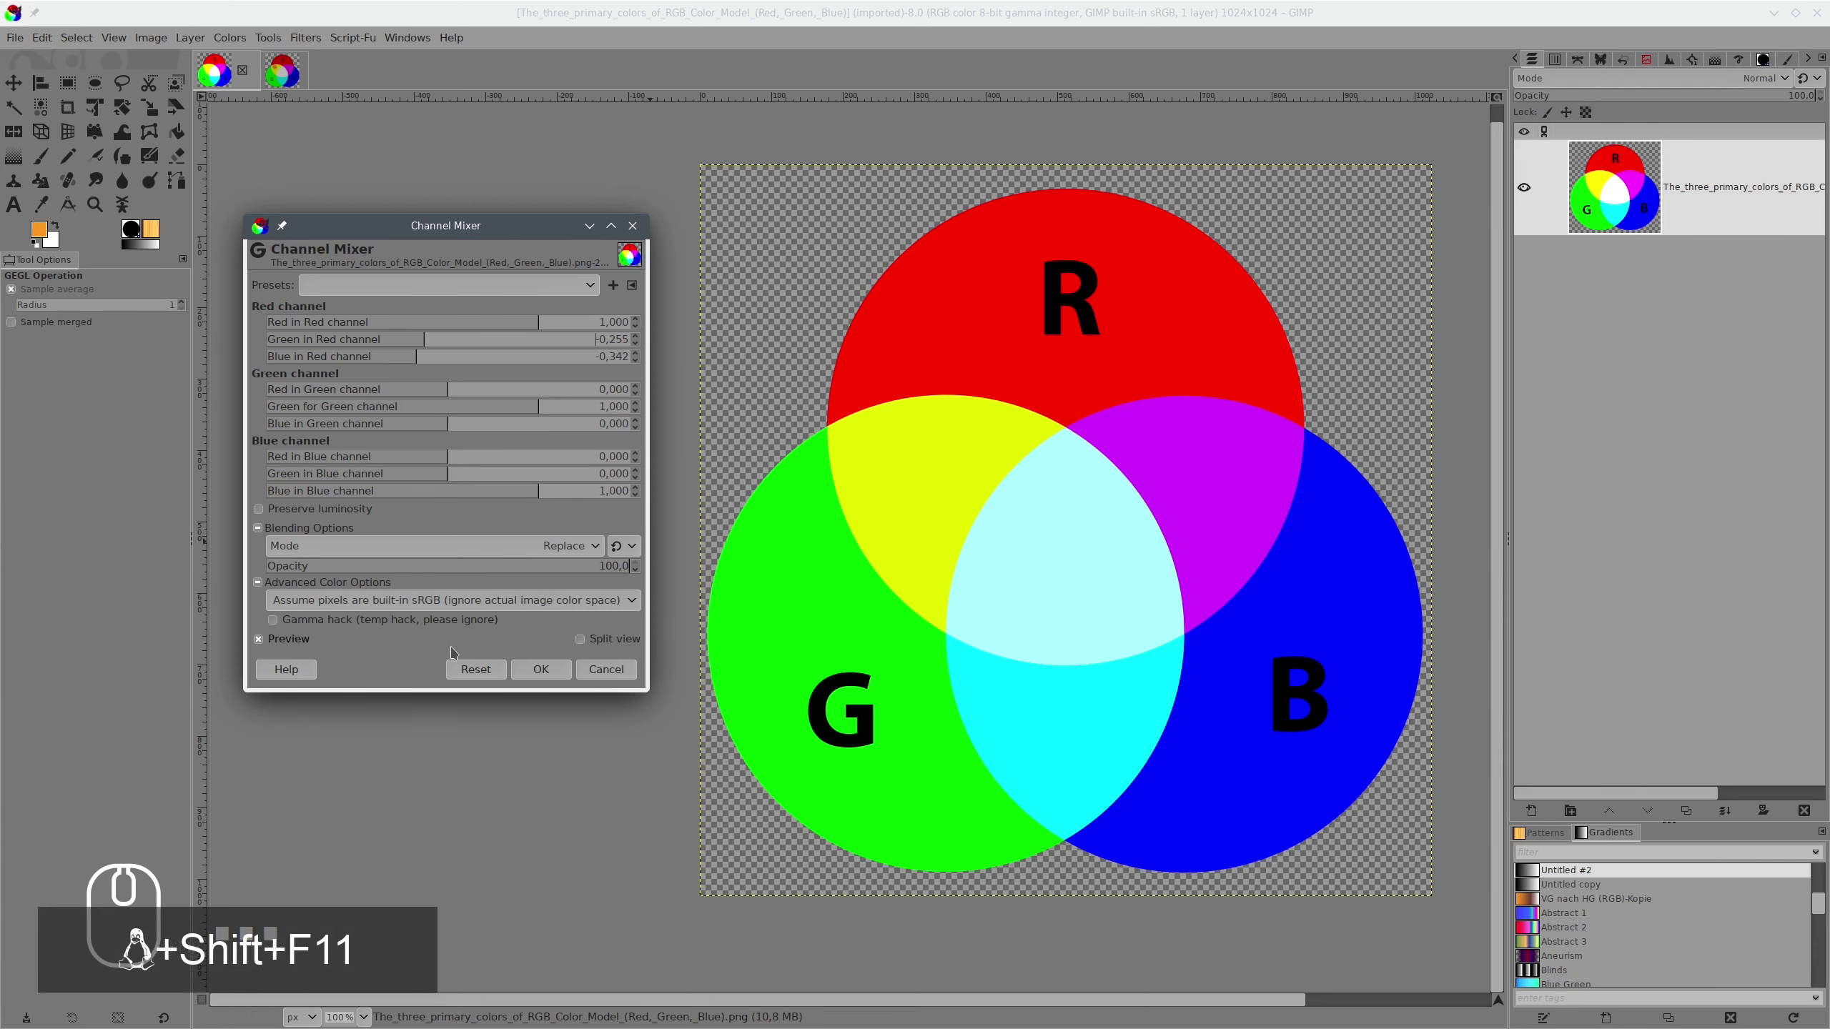
pyautogui.click(470, 672)
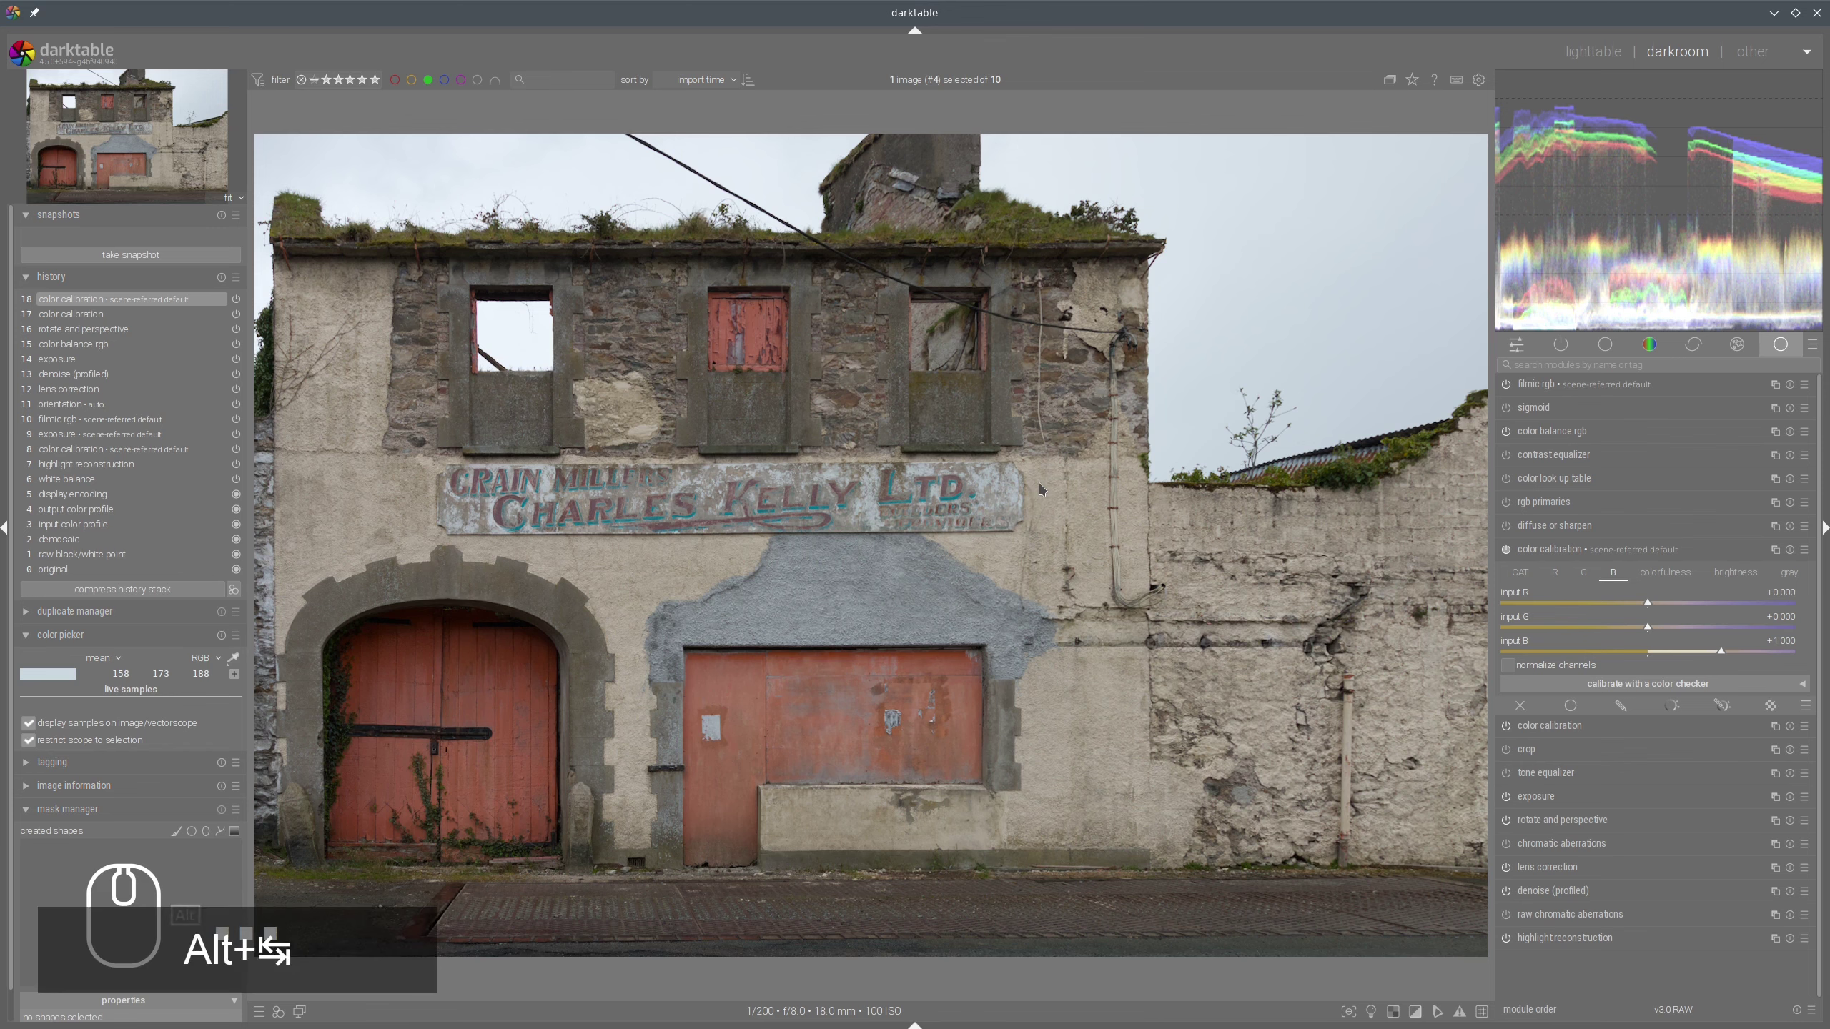
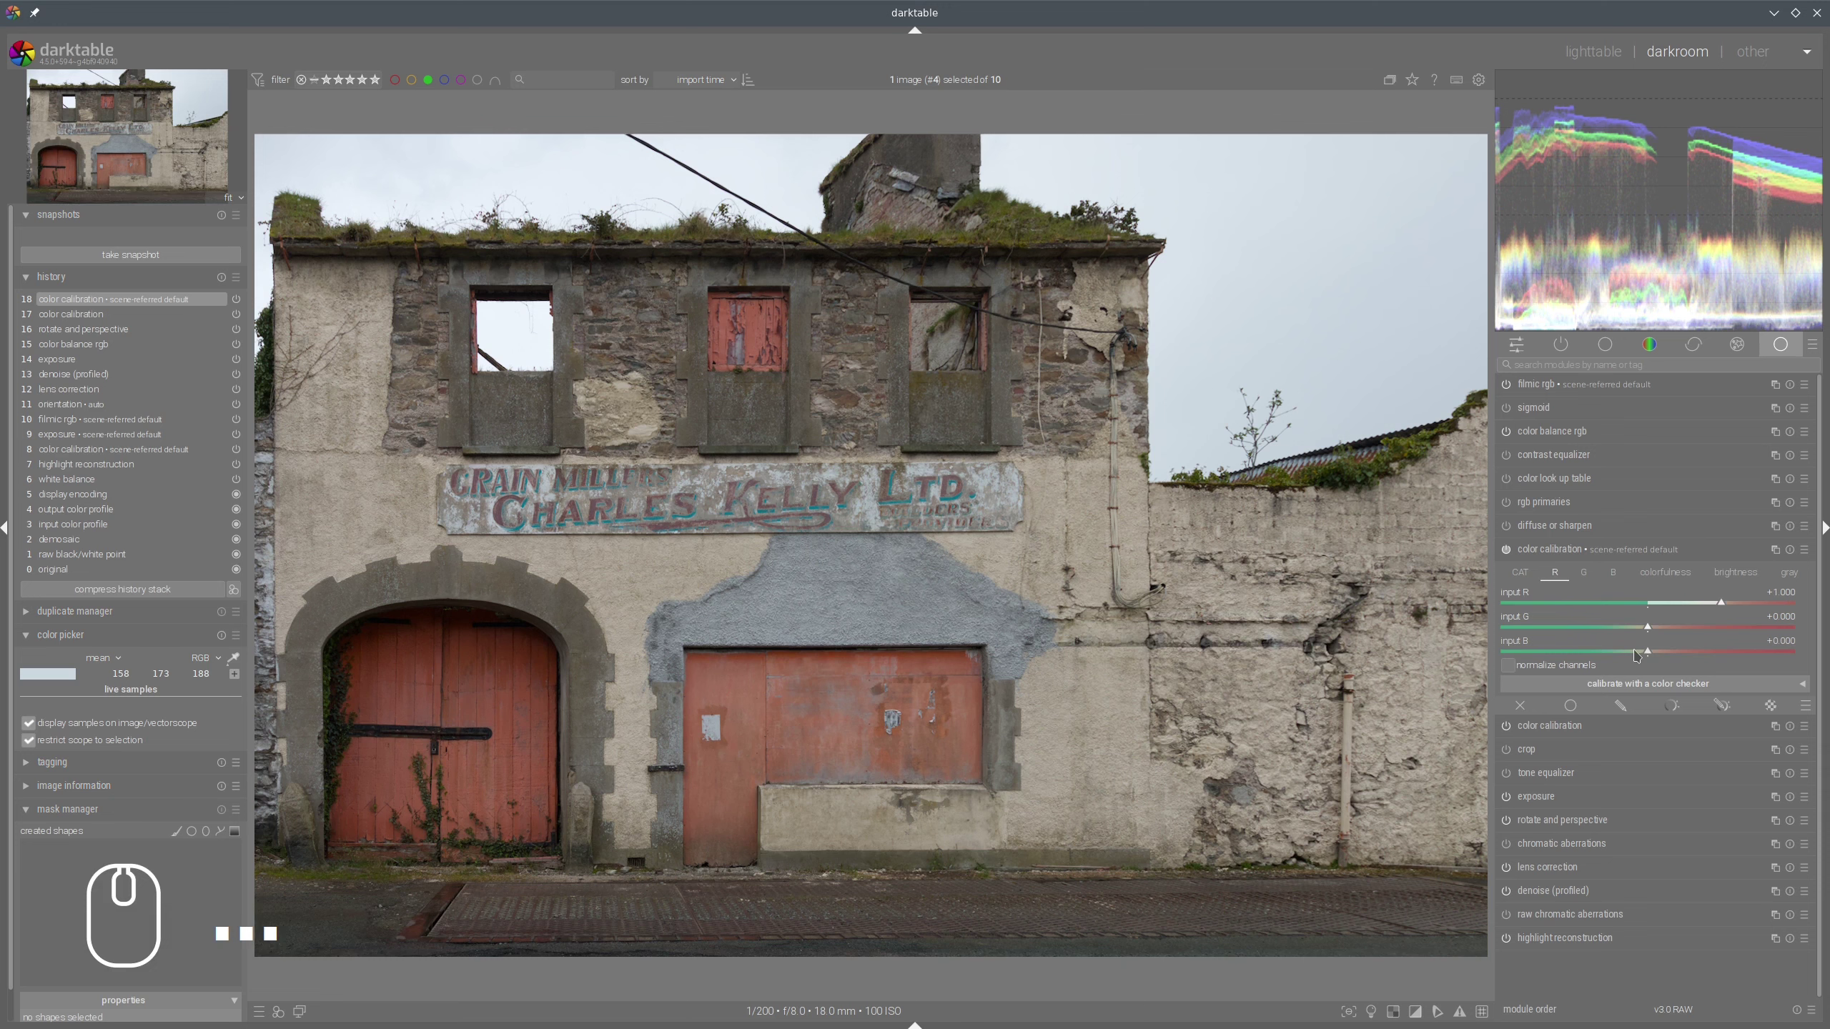
# In the red channel mix, set input G to about -0.07 and raise input R to about +1.17.
pyautogui.moveTo(1639, 654); pyautogui.dragTo(1733, 610)
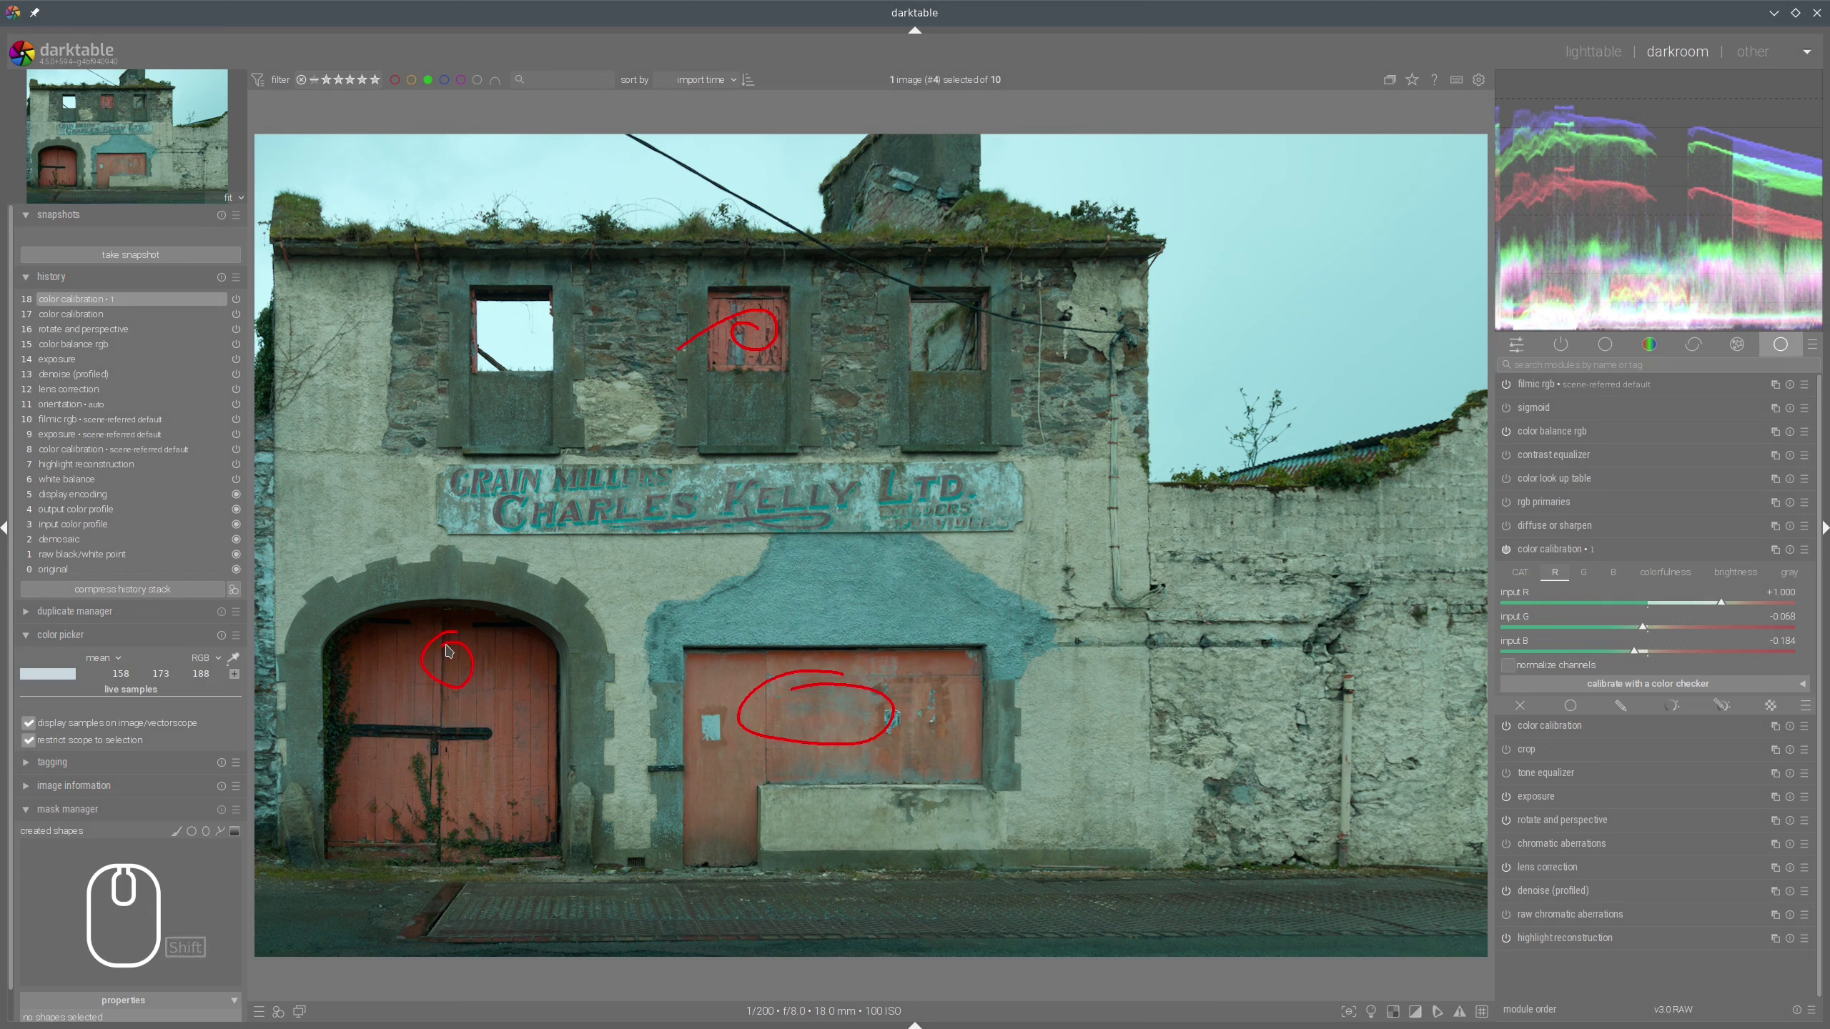
pyautogui.press('shift+super+F11')
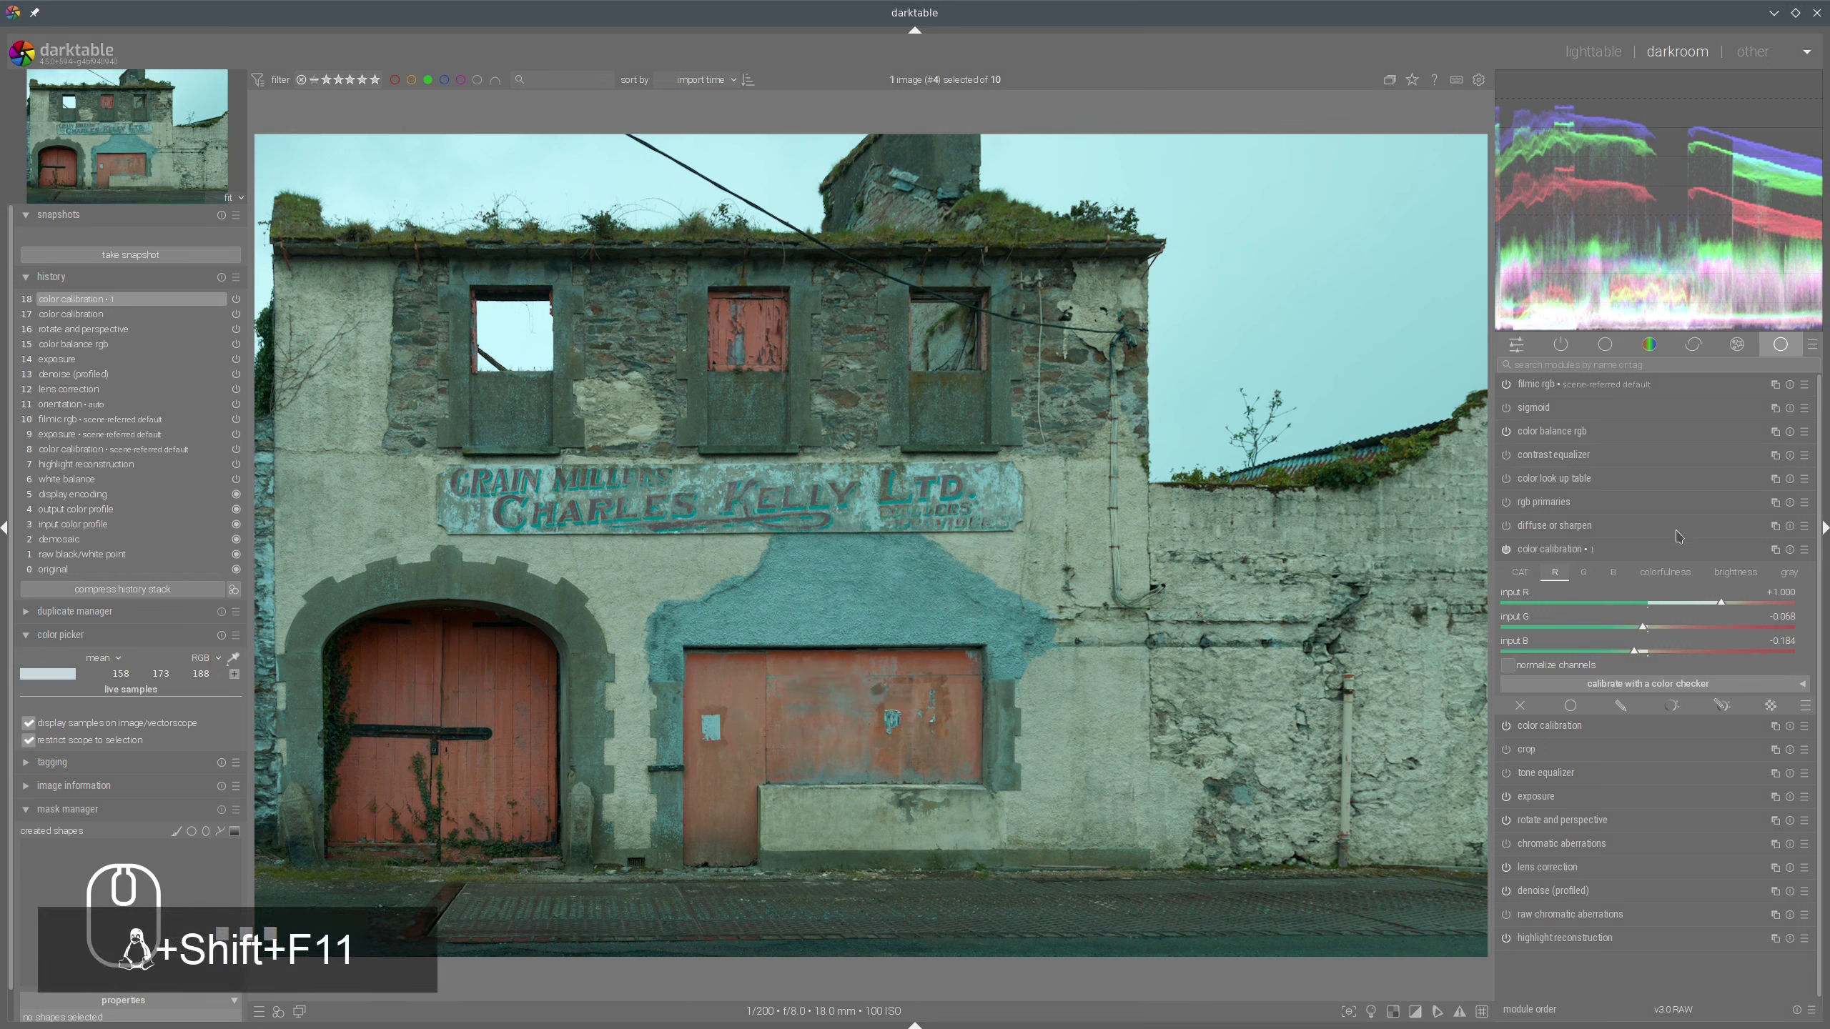
pyautogui.click(1734, 607)
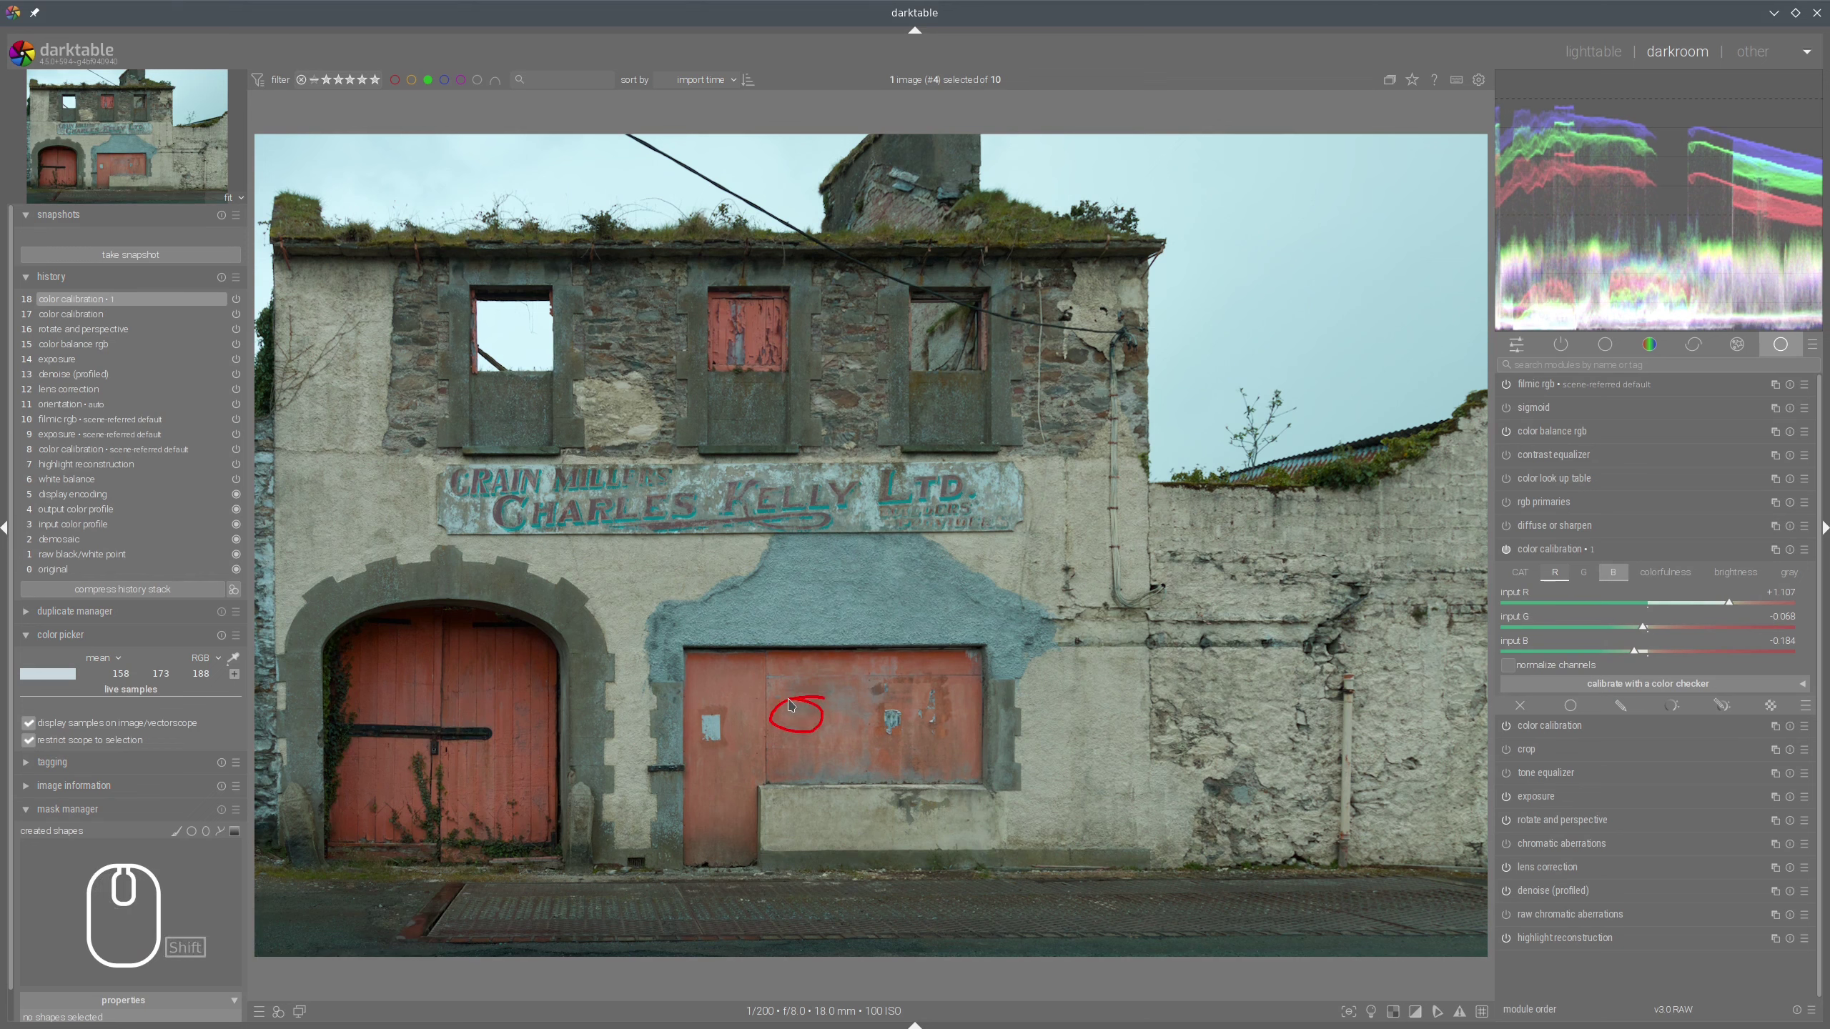
pyautogui.press('shift+super+F11')
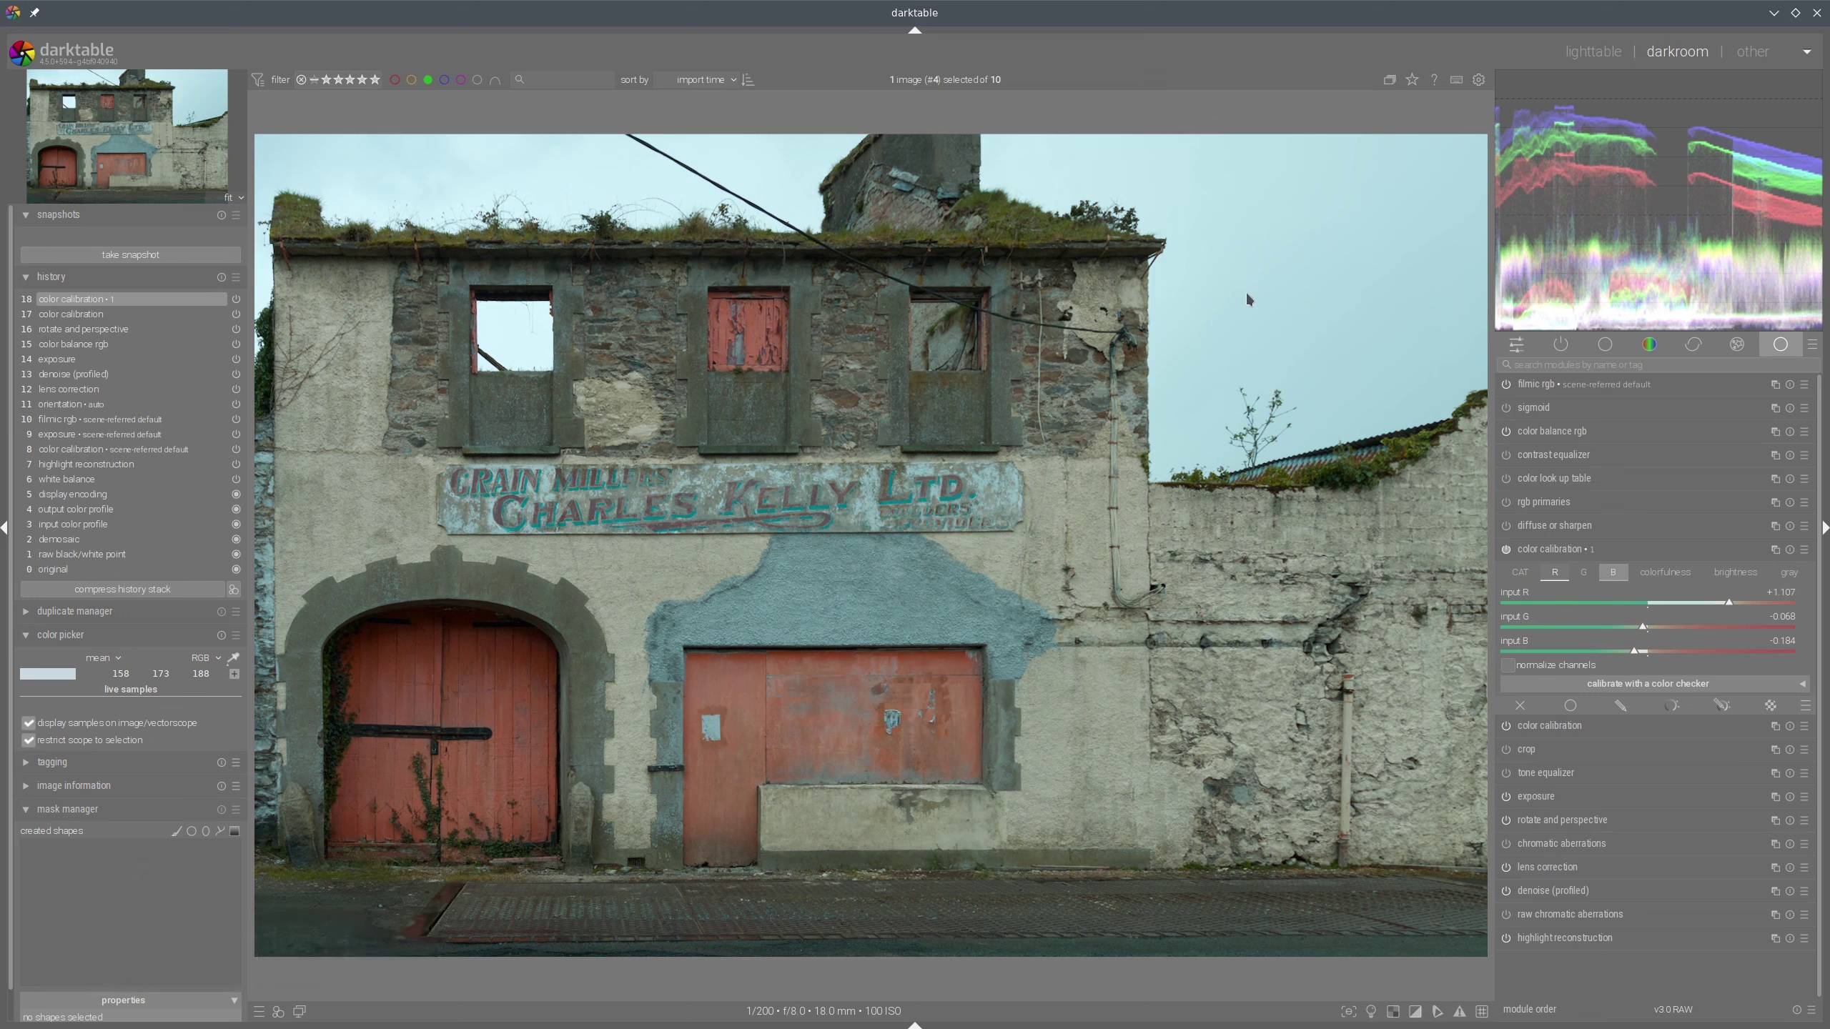
pyautogui.click(1513, 555)
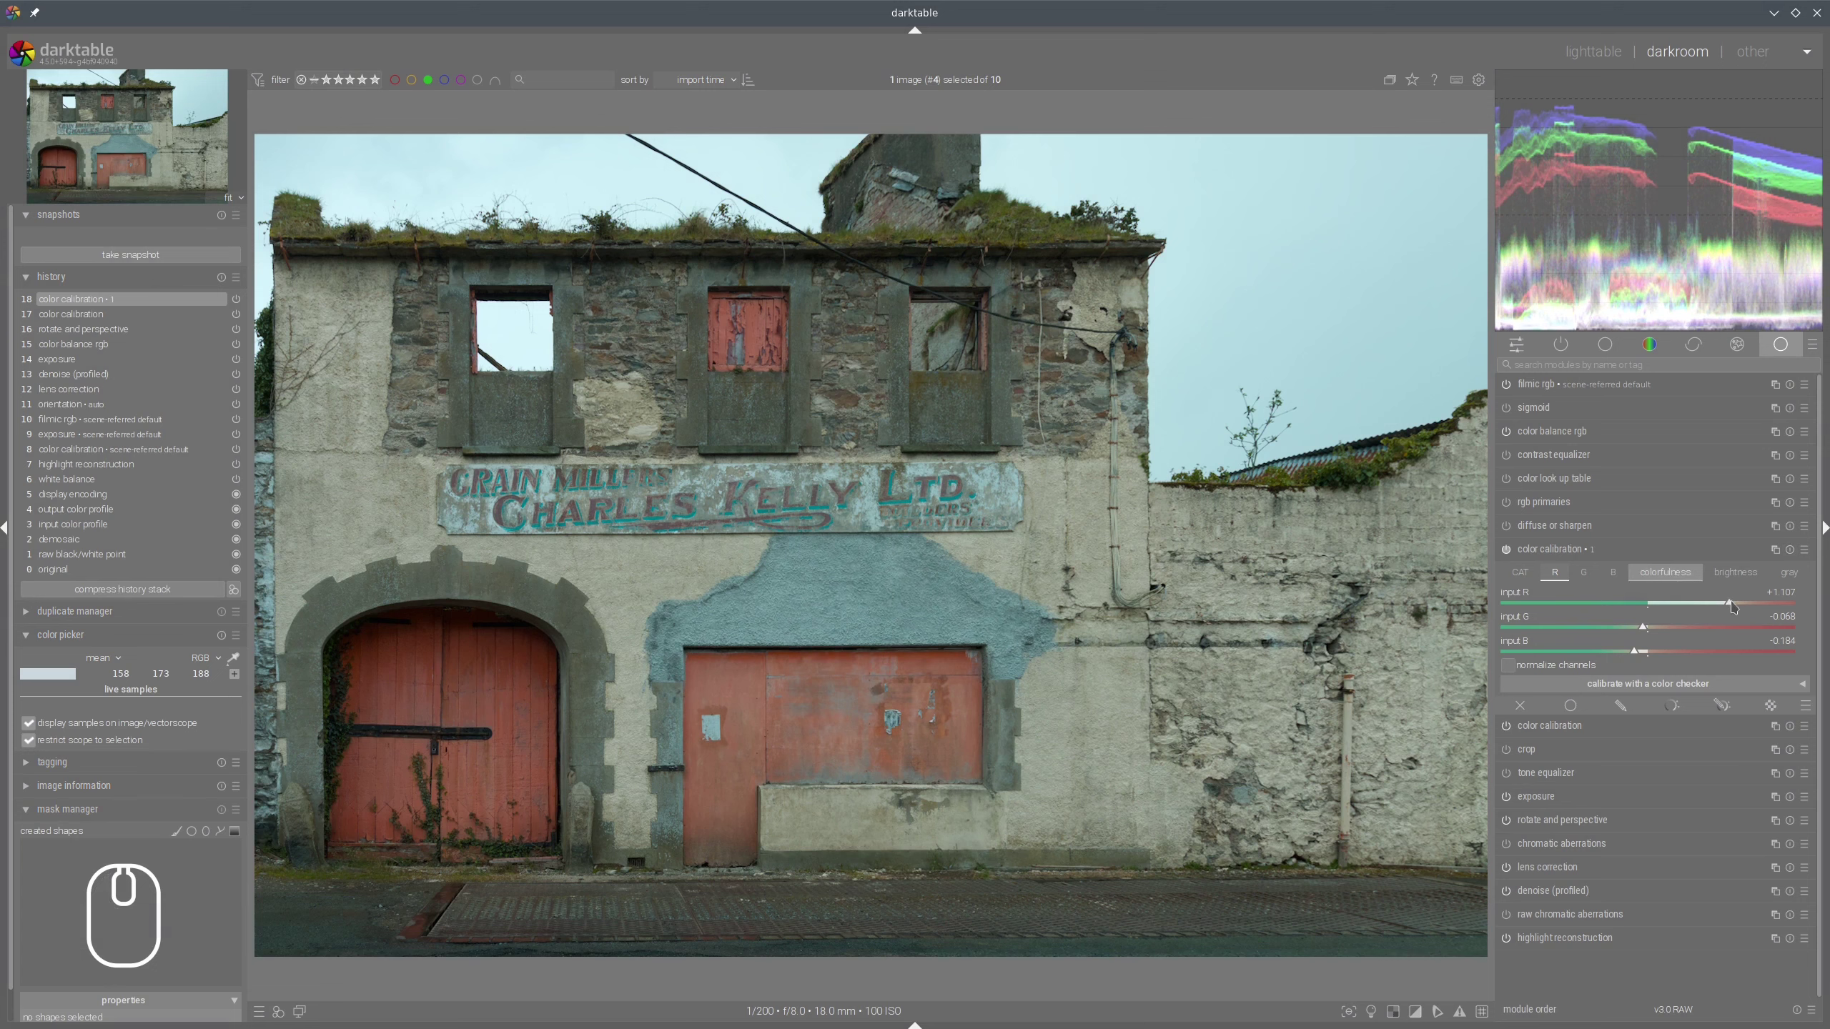
pyautogui.click(1737, 607)
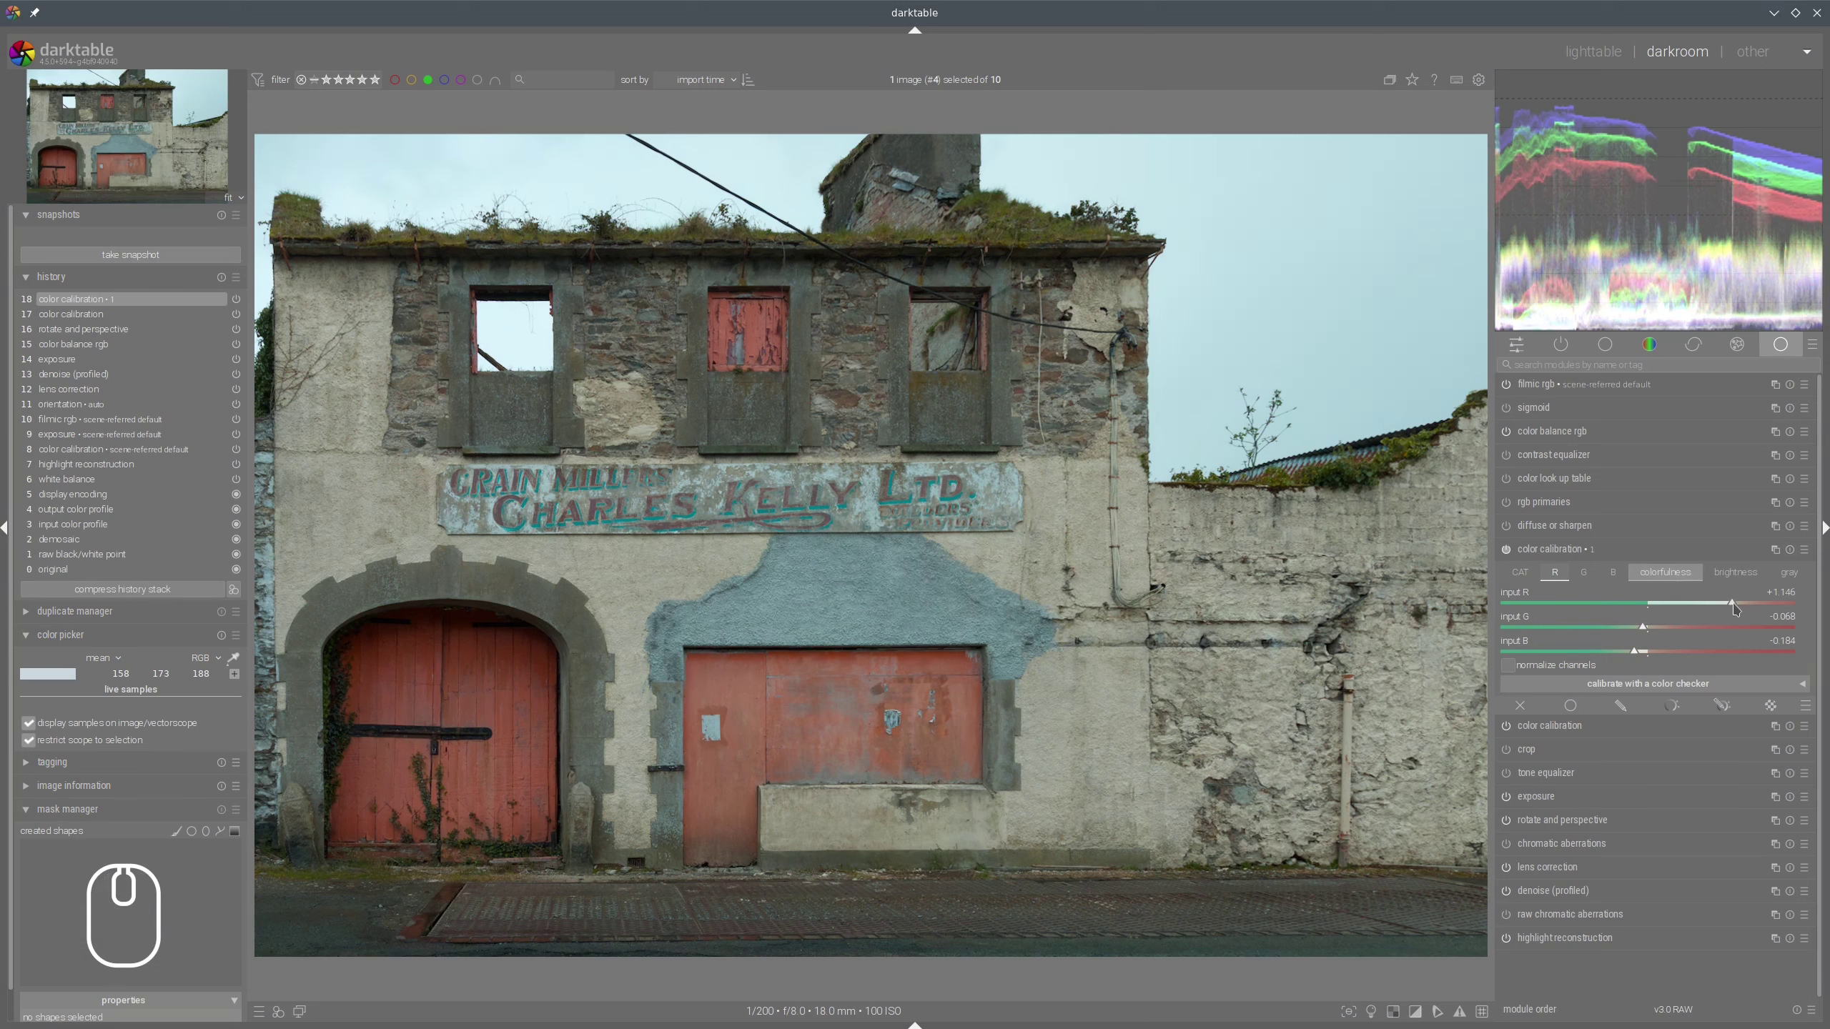
pyautogui.click(1738, 607)
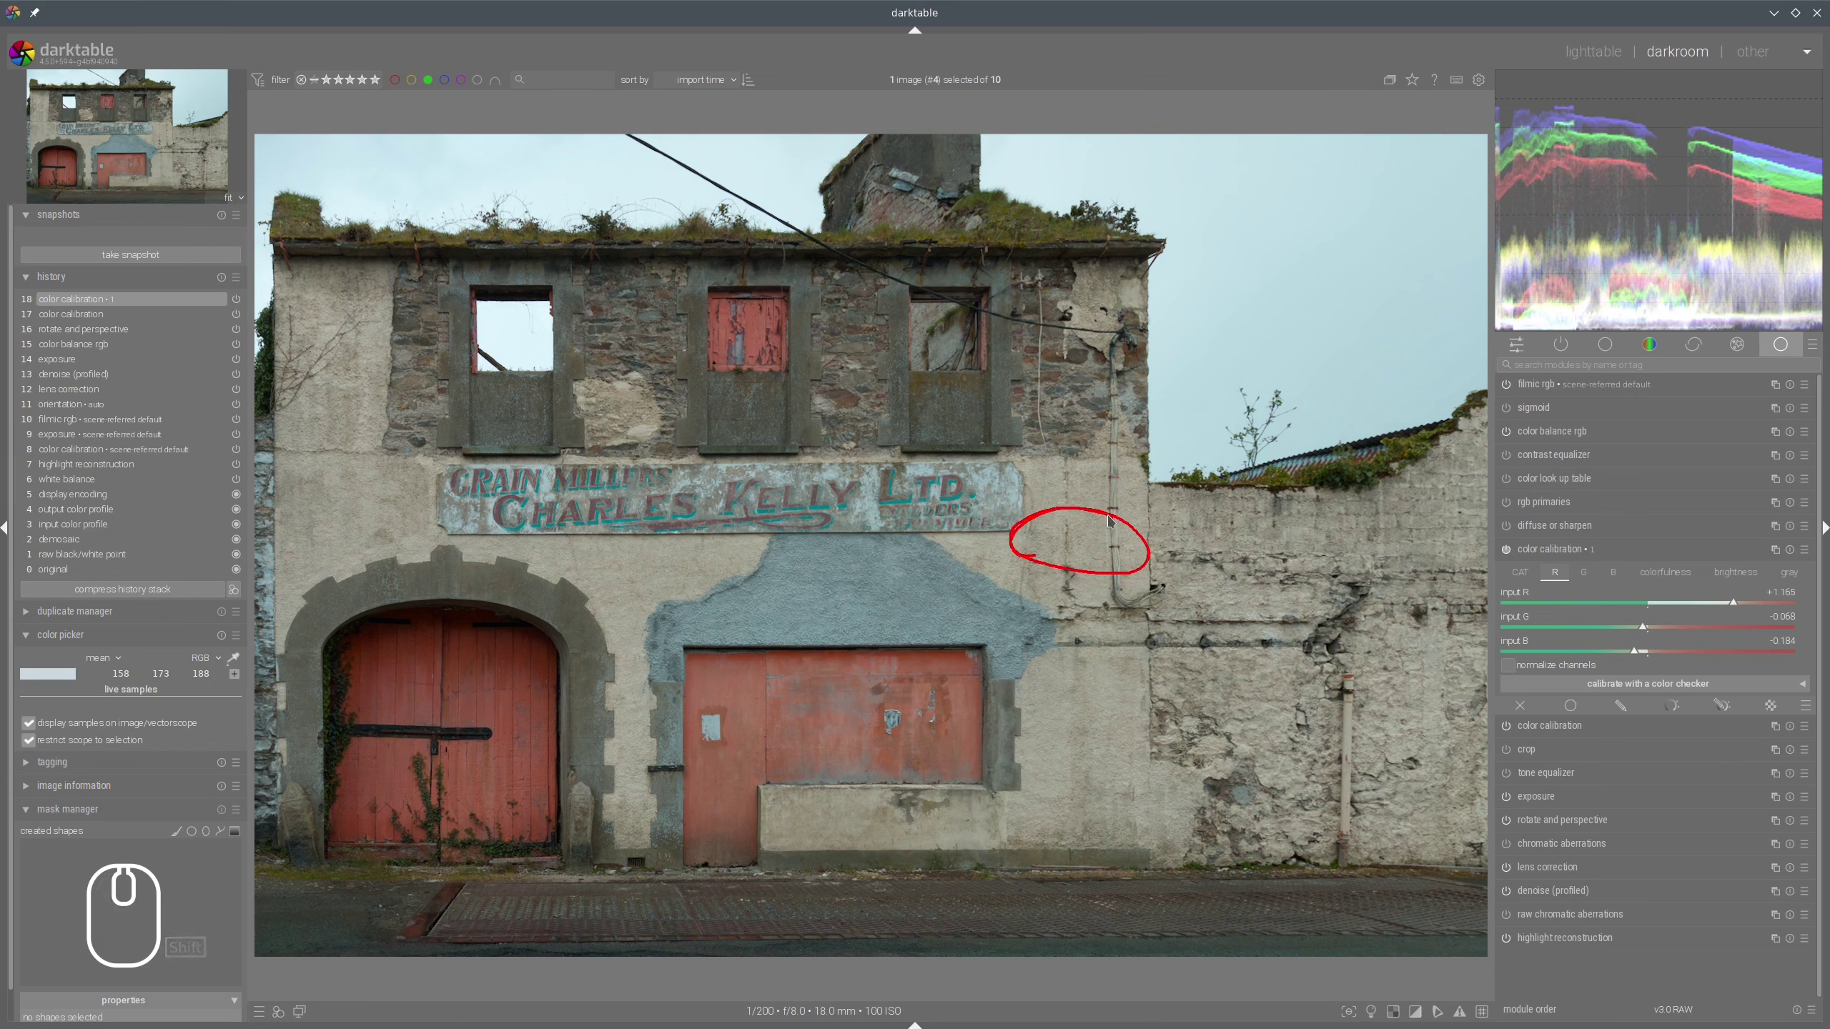
pyautogui.press('shift+super+F11')
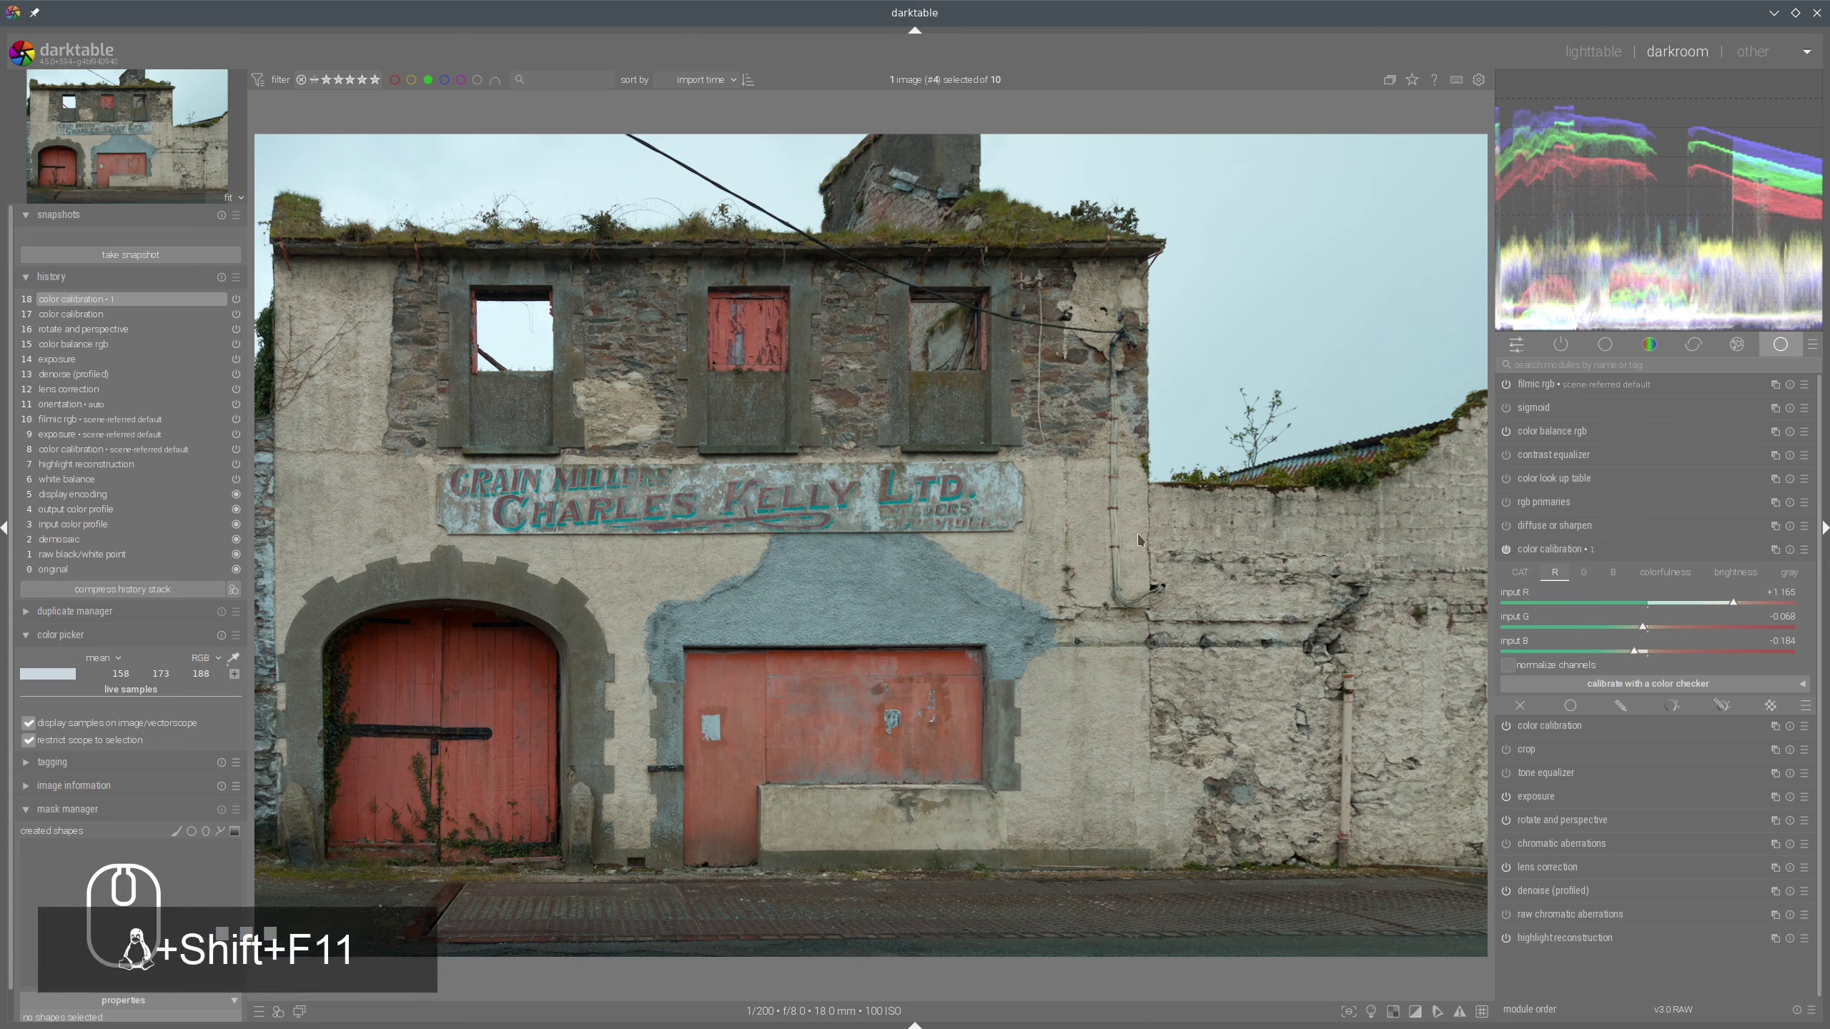
pyautogui.press('shift+super+F11')
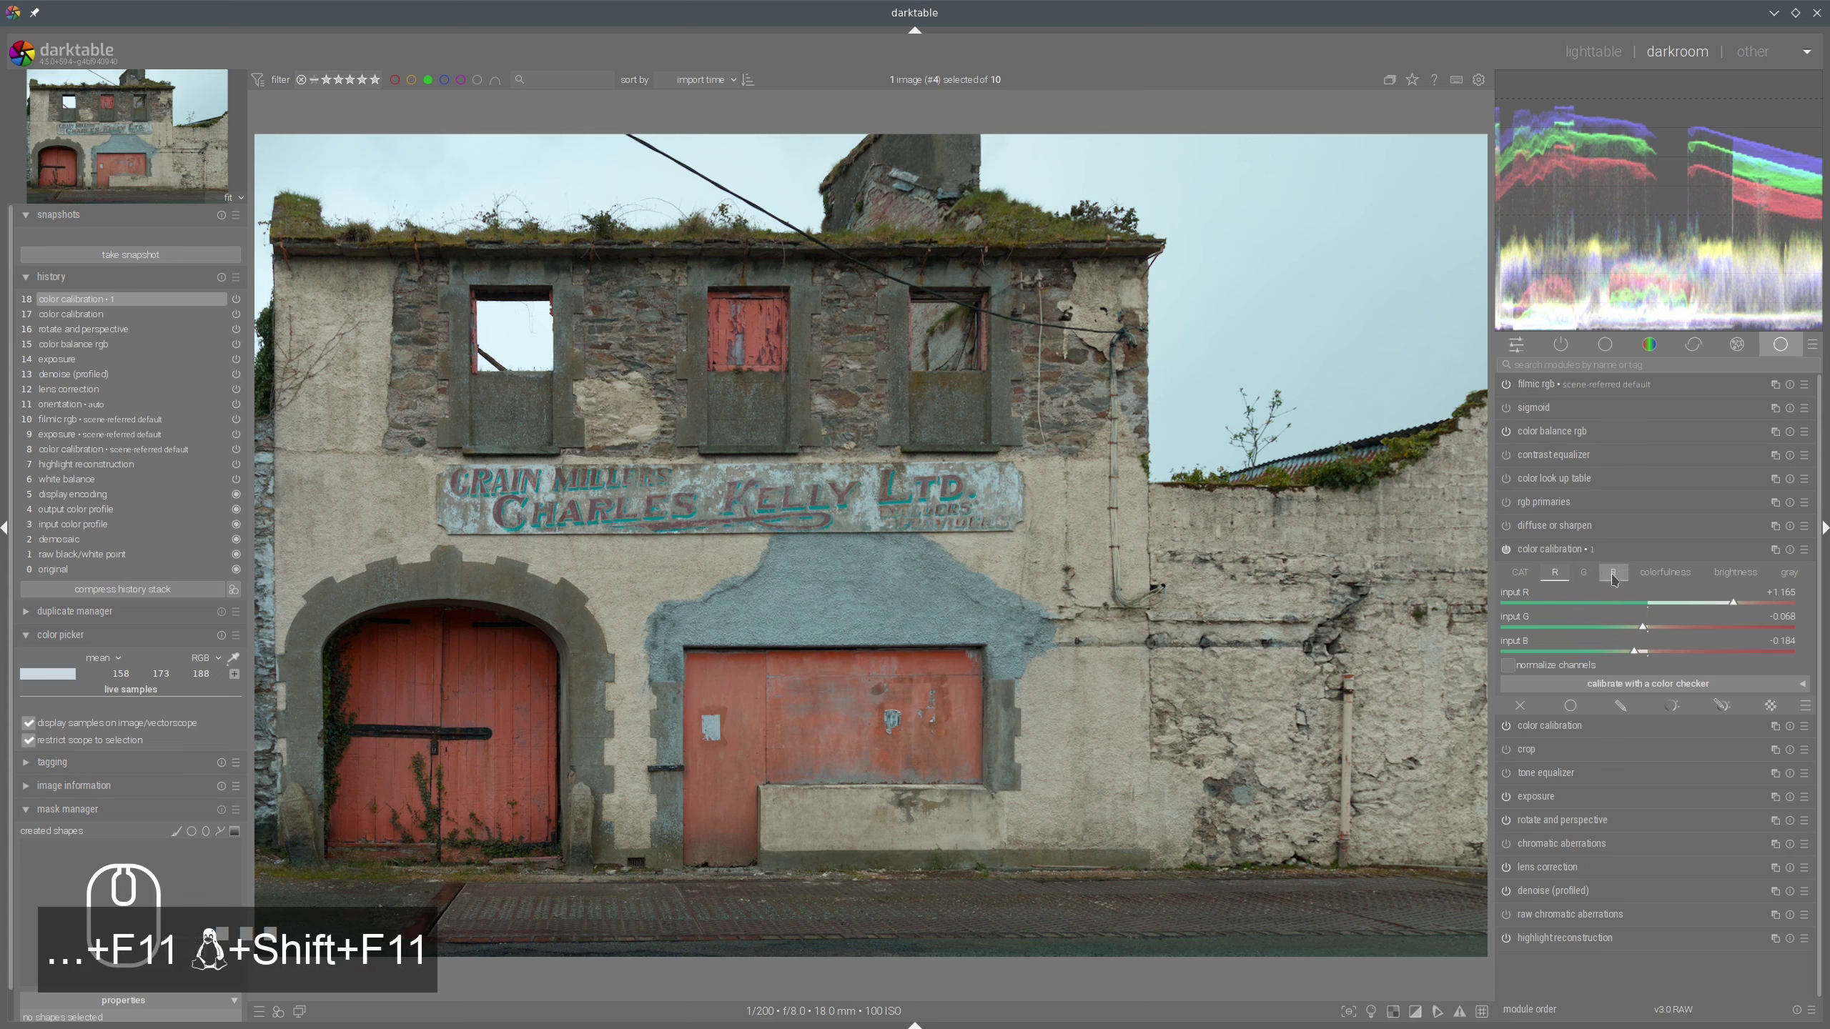
# In the blue channel mix, set input G to about 0.146 and input B to about 1.117.
pyautogui.click(1619, 578)
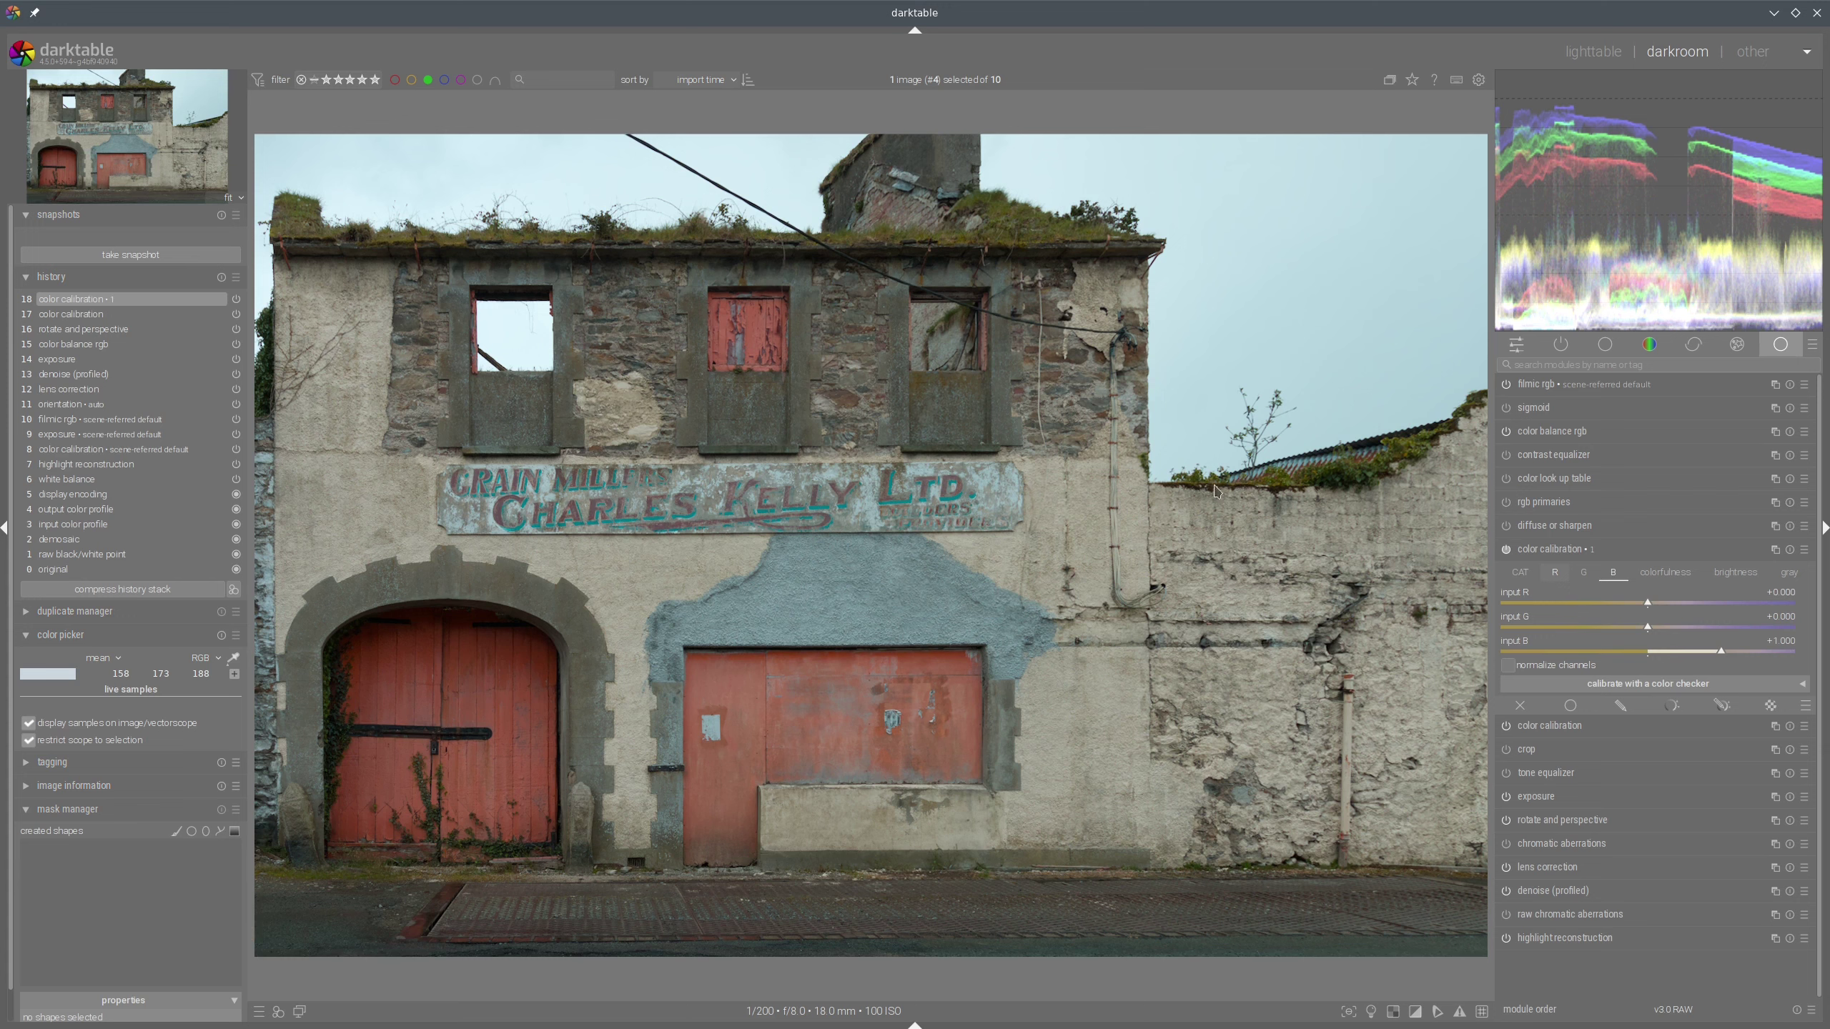
pyautogui.click(1649, 630)
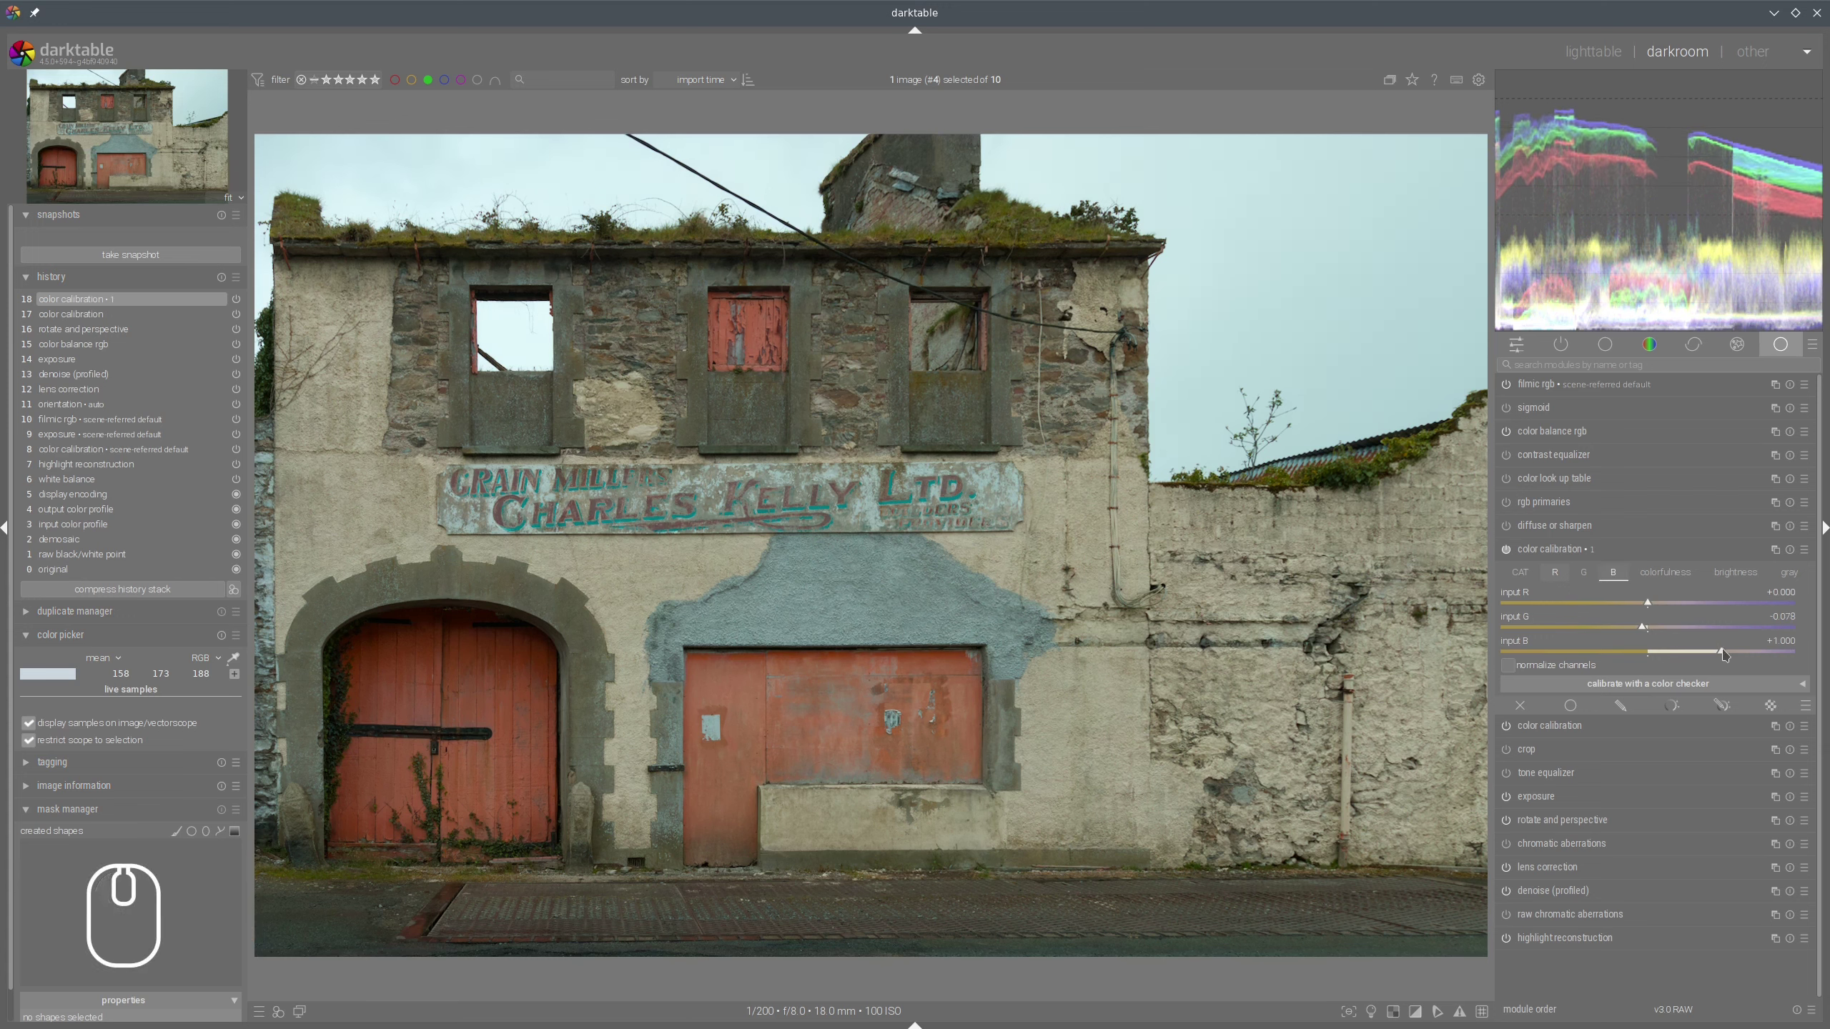
pyautogui.click(1731, 654)
pyautogui.click(1642, 628)
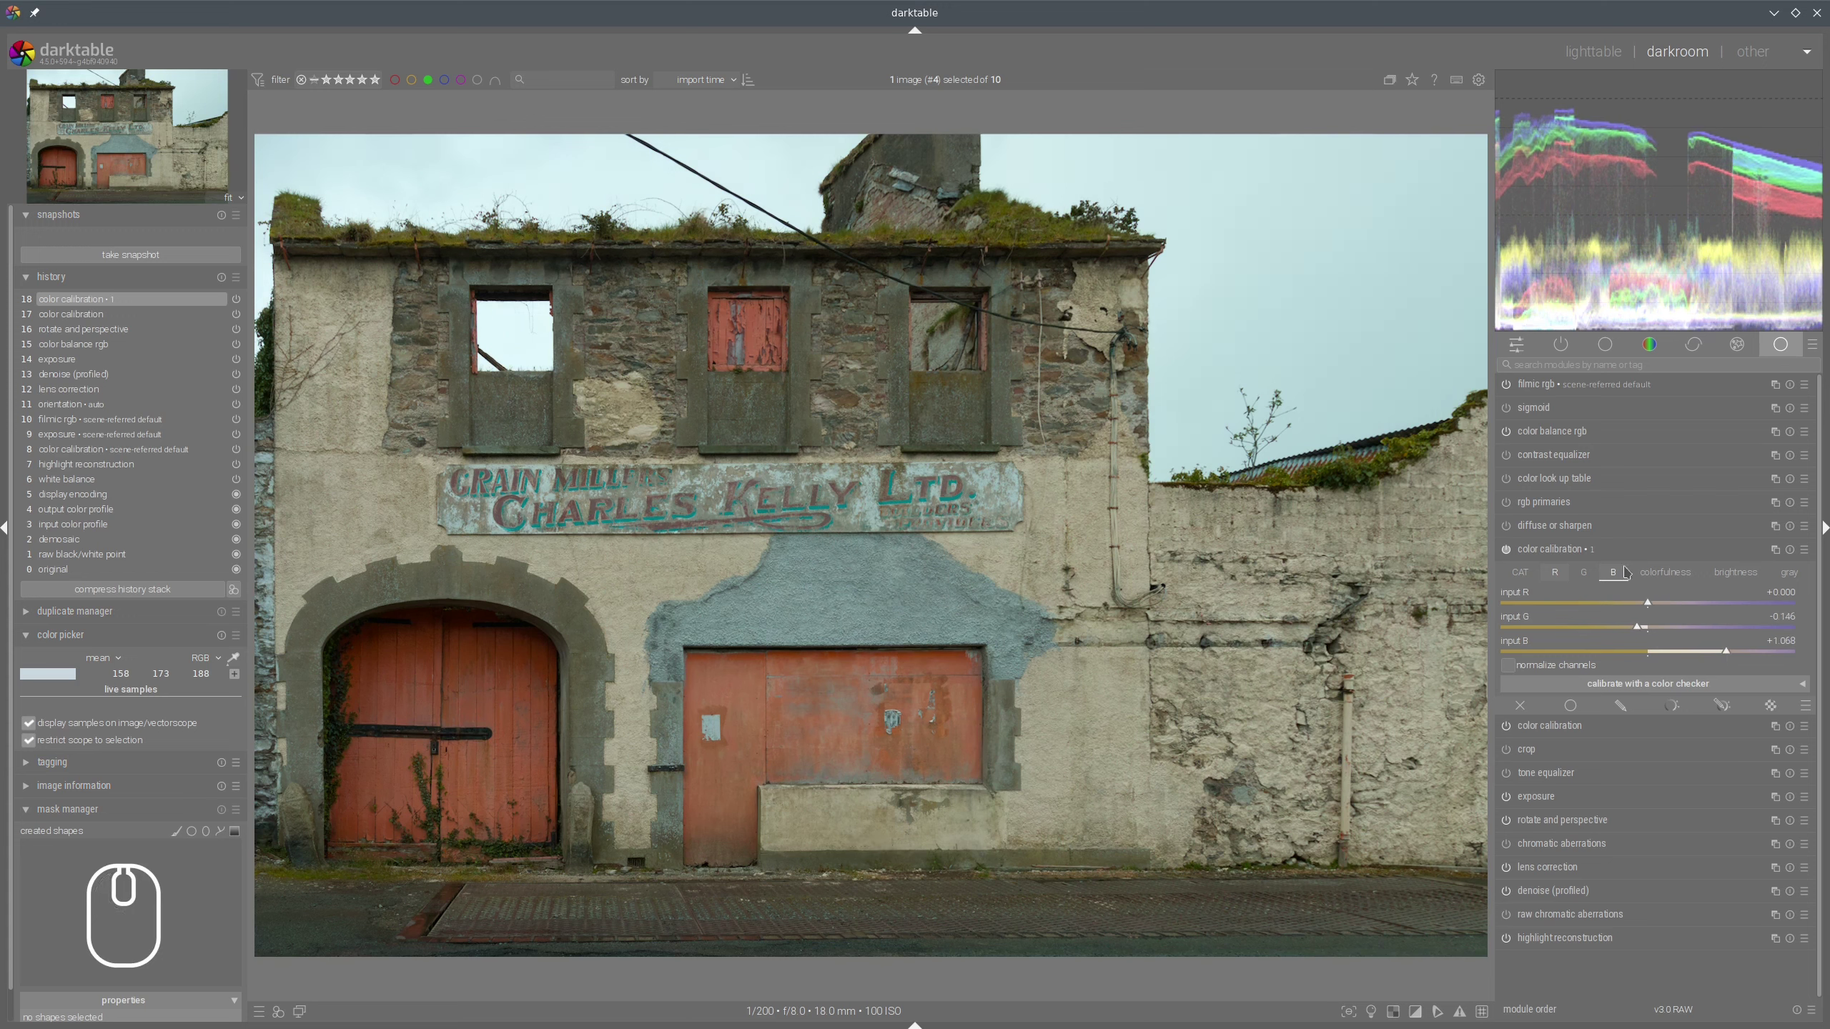
pyautogui.moveTo(1734, 654); pyautogui.dragTo(1513, 556)
pyautogui.click(1513, 556)
pyautogui.click(1513, 556)
pyautogui.click(1513, 556)
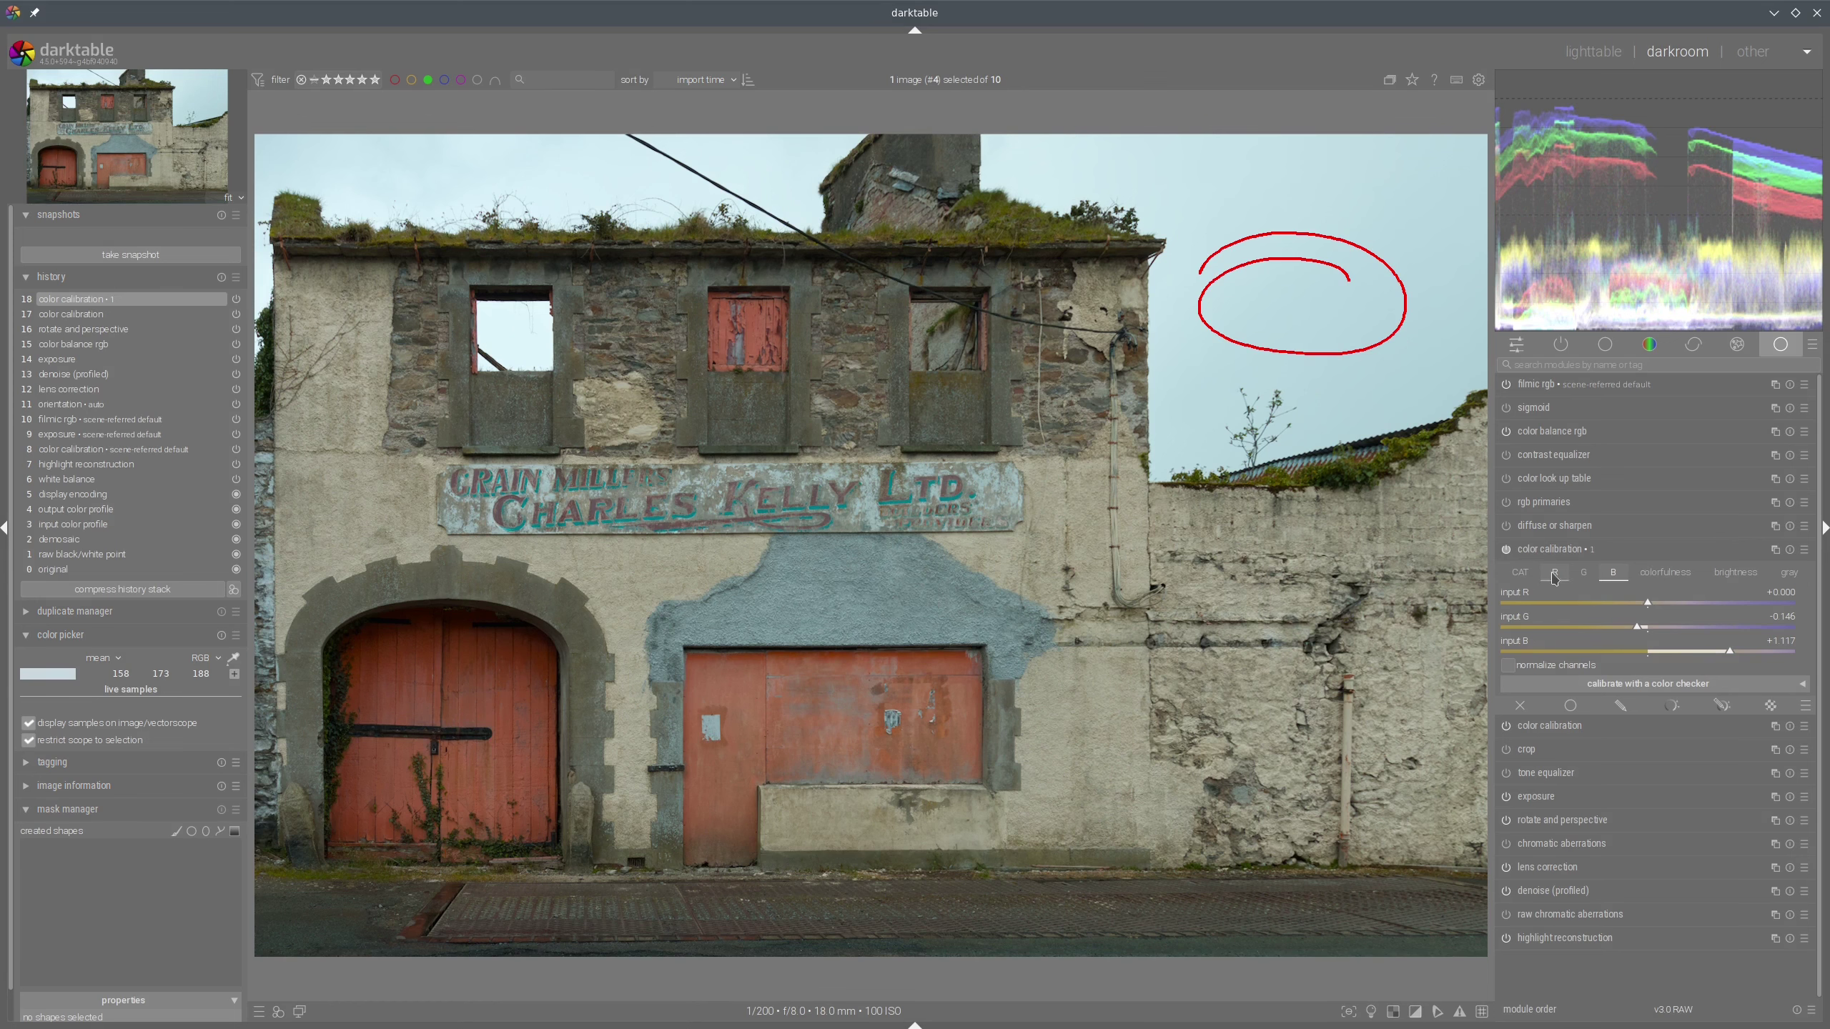
# Back in the red channel mix, raise red's own input to about 1.223.
pyautogui.moveTo(1665, 601); pyautogui.dragTo(1741, 605)
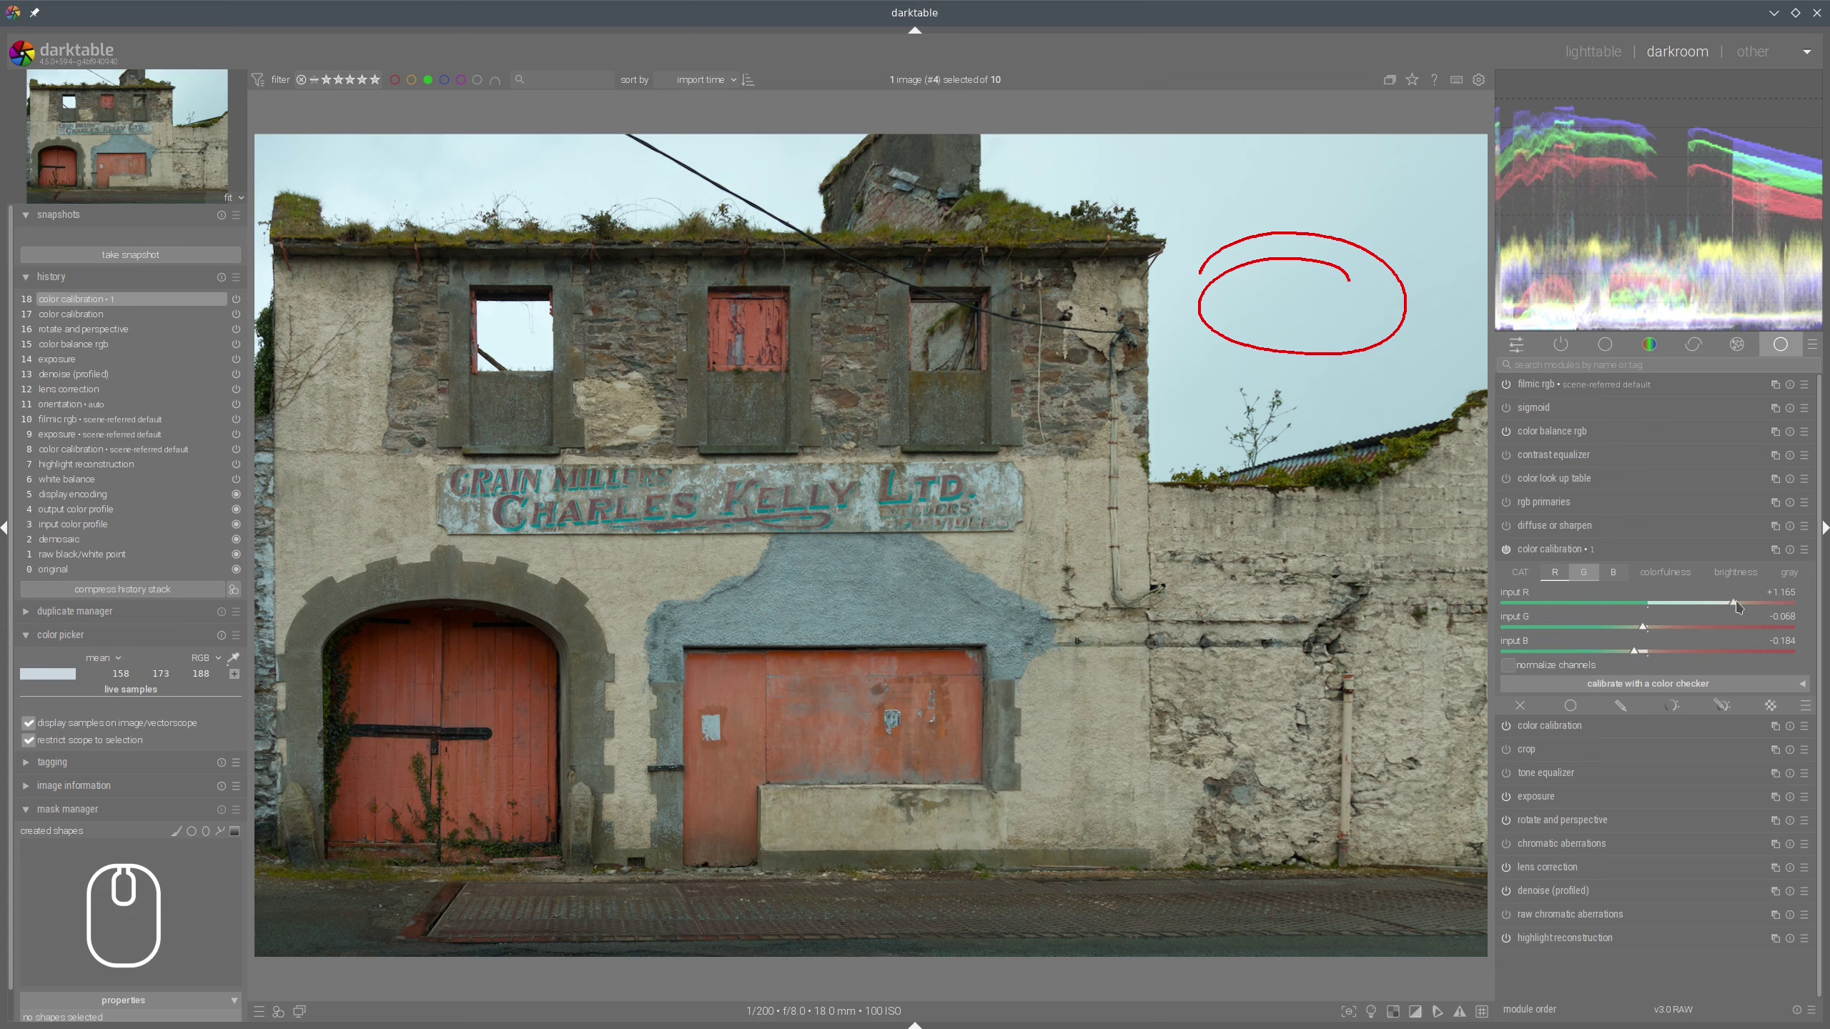
pyautogui.moveTo(1743, 605); pyautogui.dragTo(1511, 551)
pyautogui.click(1510, 551)
# Toggle color calibration off and on to compare, then leave it enabled and collapsed.
pyautogui.press('shift+super+F11')
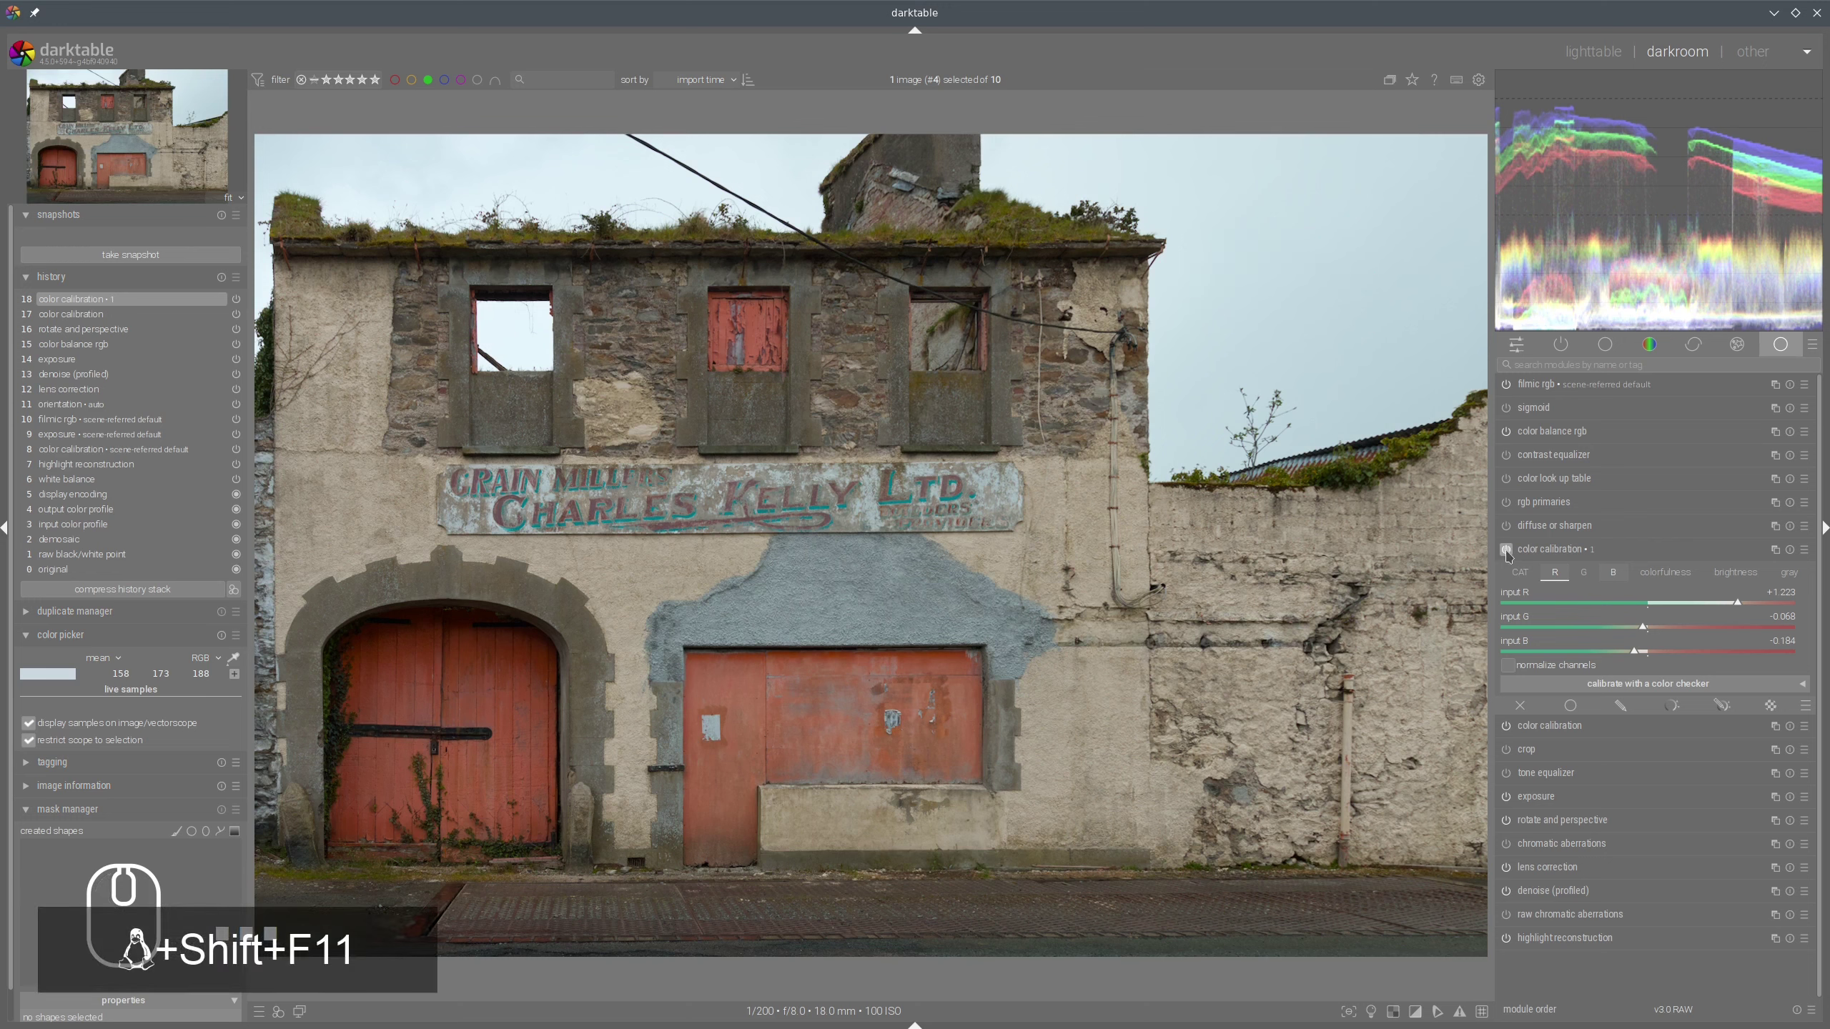
pyautogui.click(1511, 553)
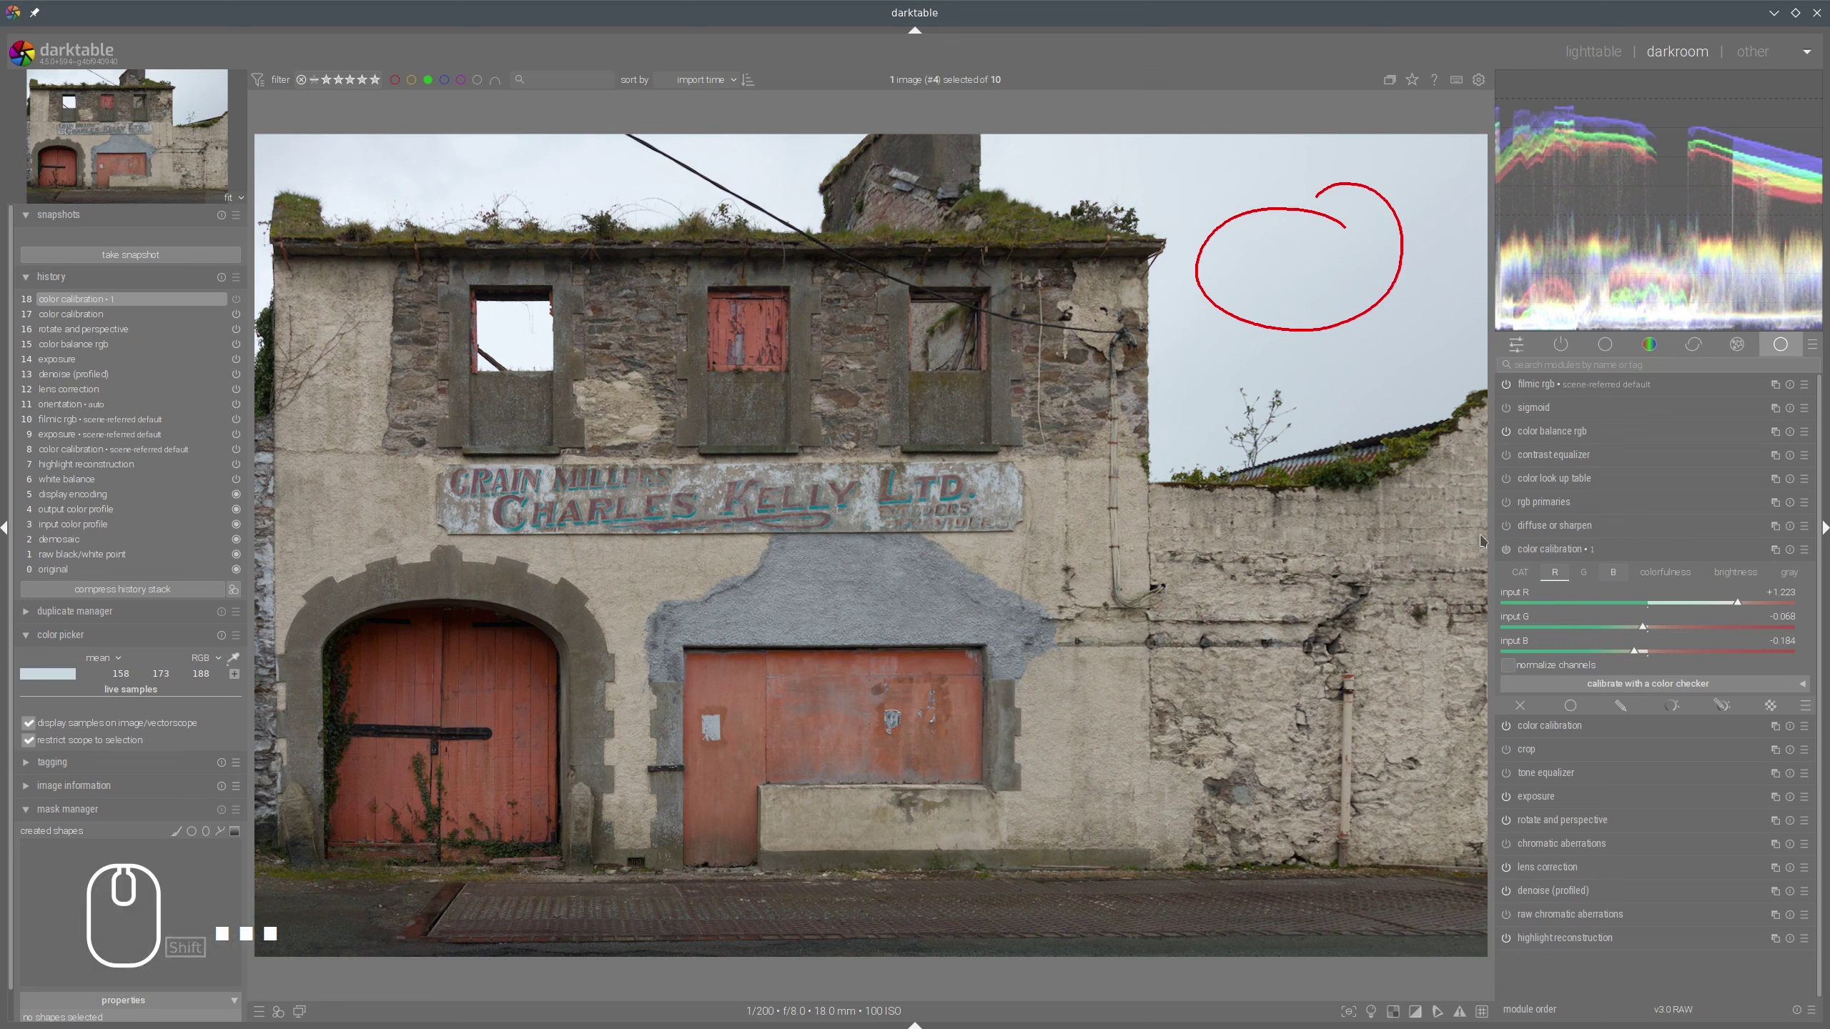
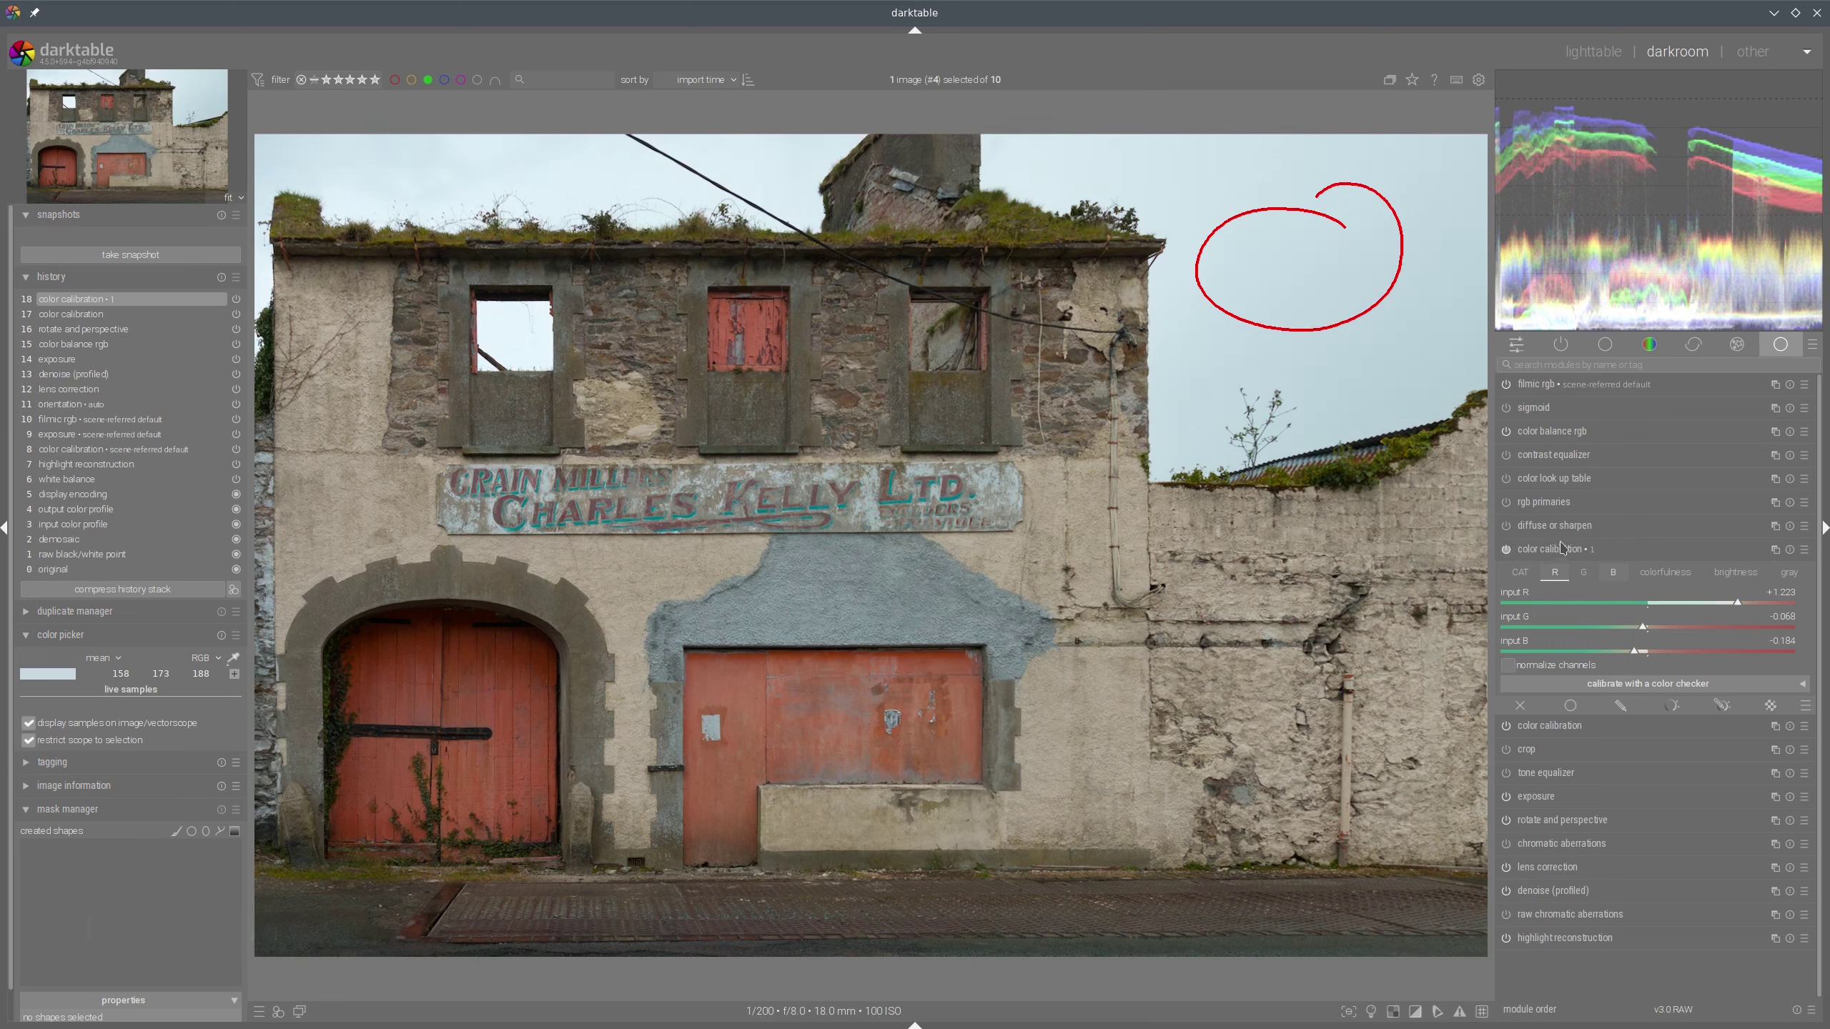
pyautogui.moveTo(1715, 497); pyautogui.dragTo(1712, 574)
# In the brightness mix, set blue's weight to about -0.150 and red's to about +0.301.
pyautogui.moveTo(1750, 551); pyautogui.dragTo(1629, 656)
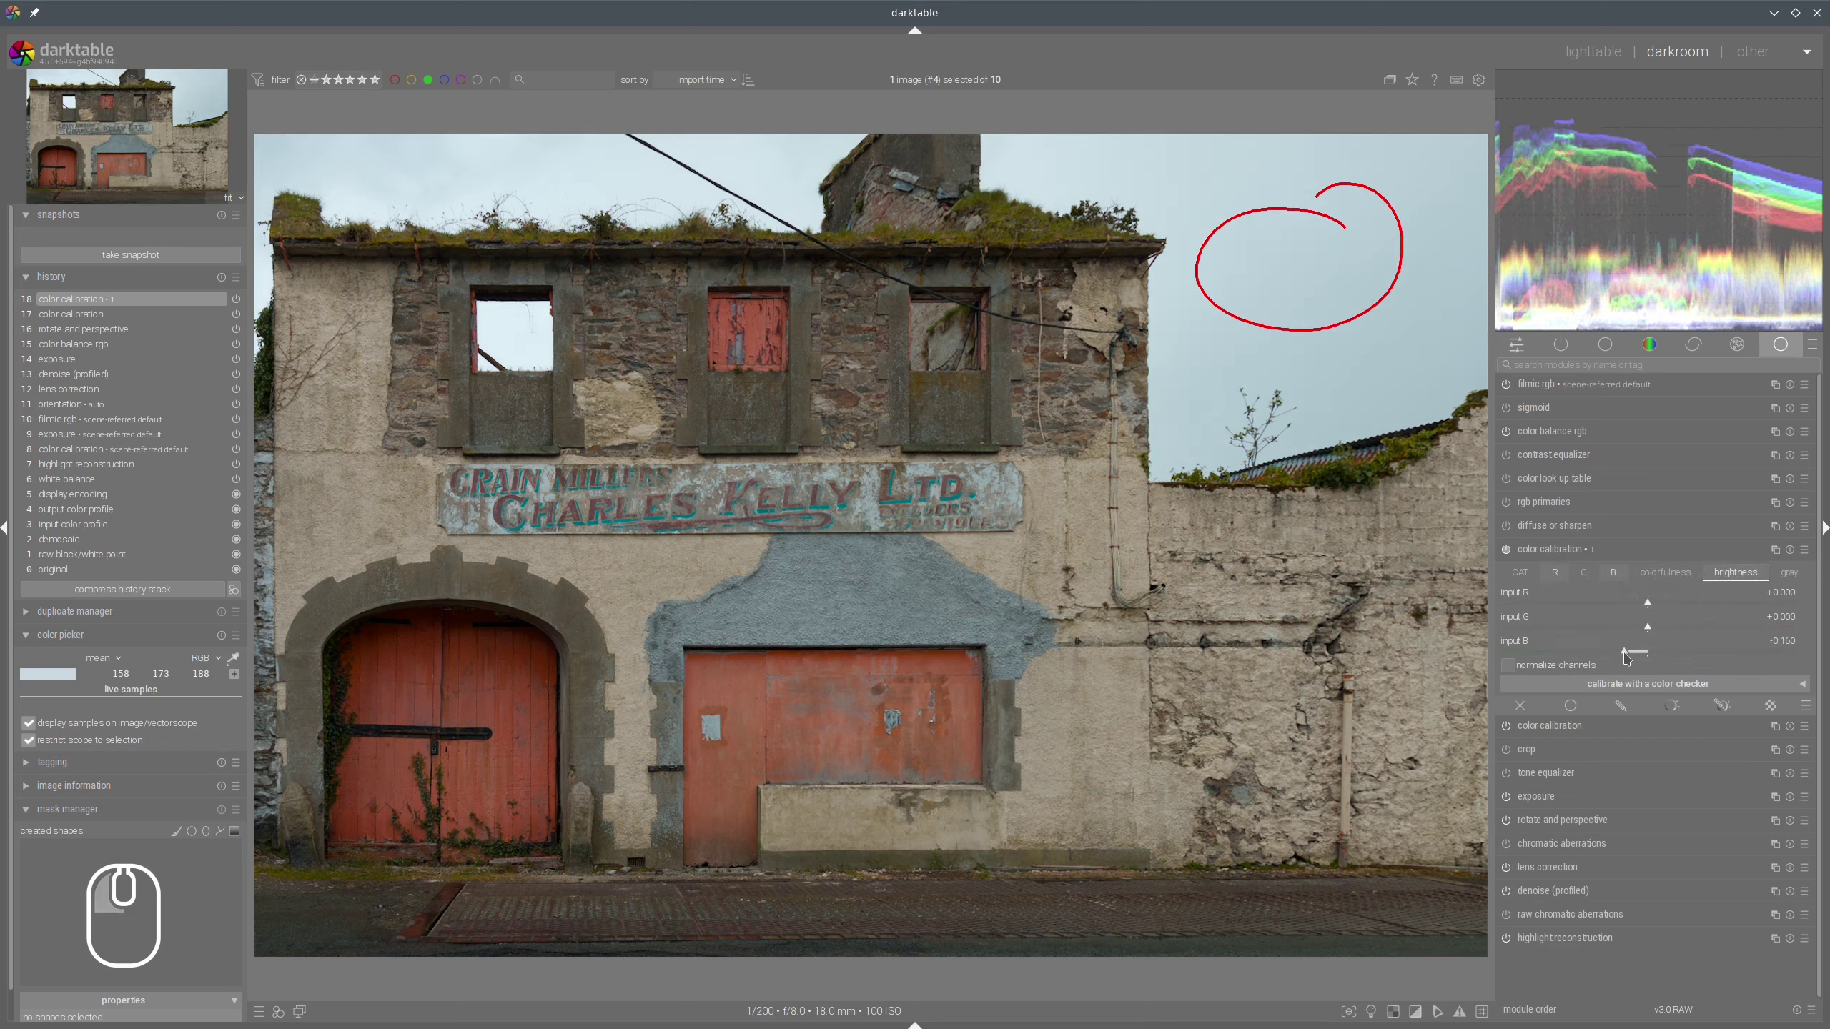
pyautogui.click(1685, 603)
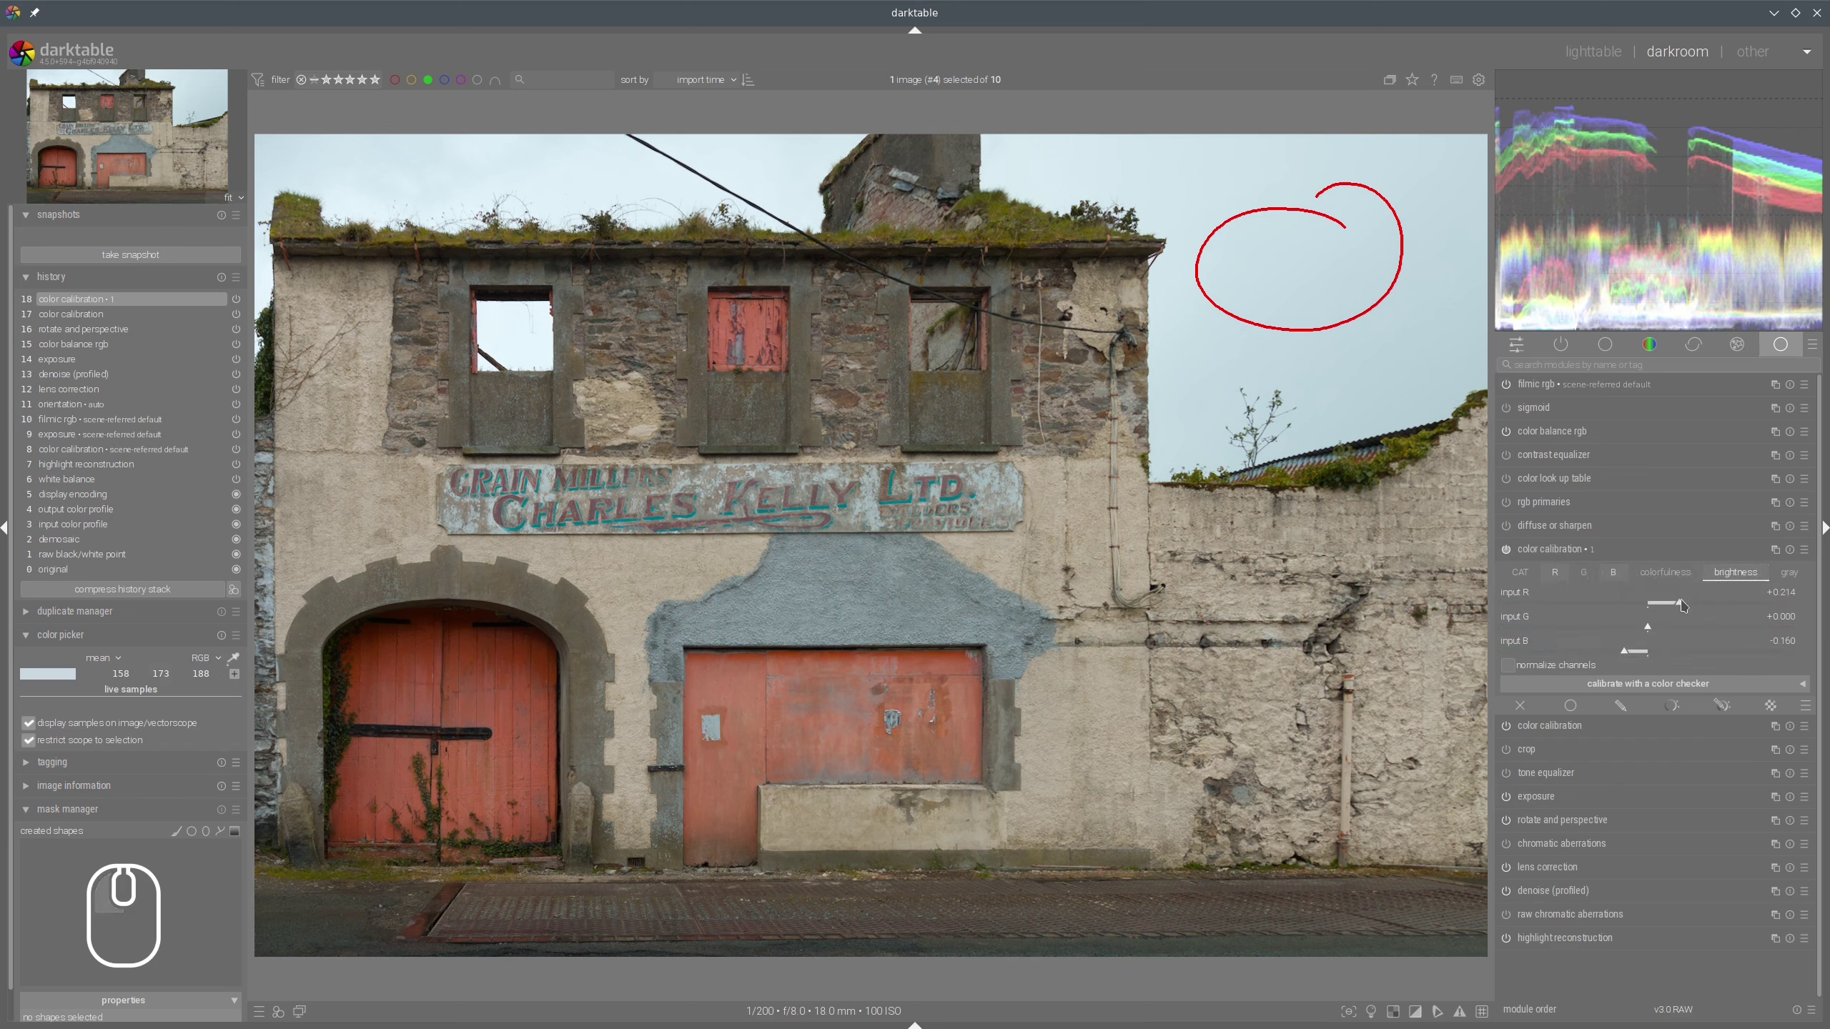
pyautogui.click(1697, 605)
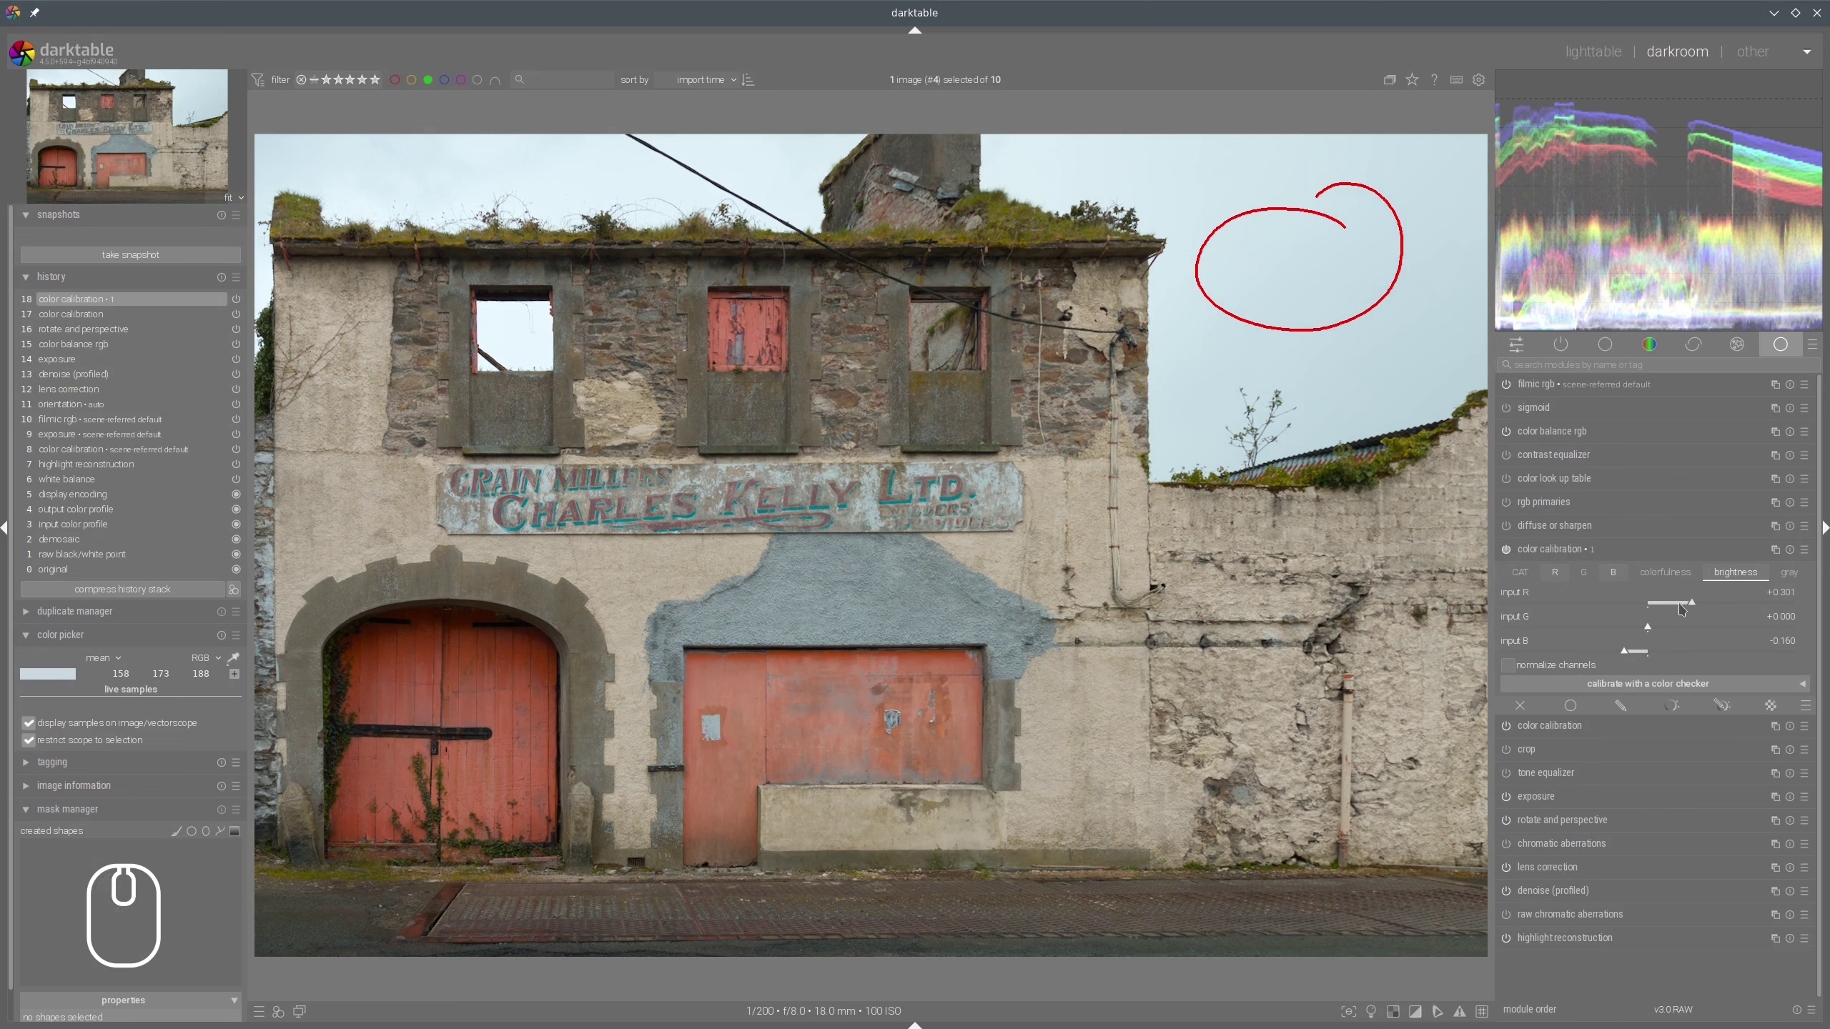
pyautogui.click(1599, 546)
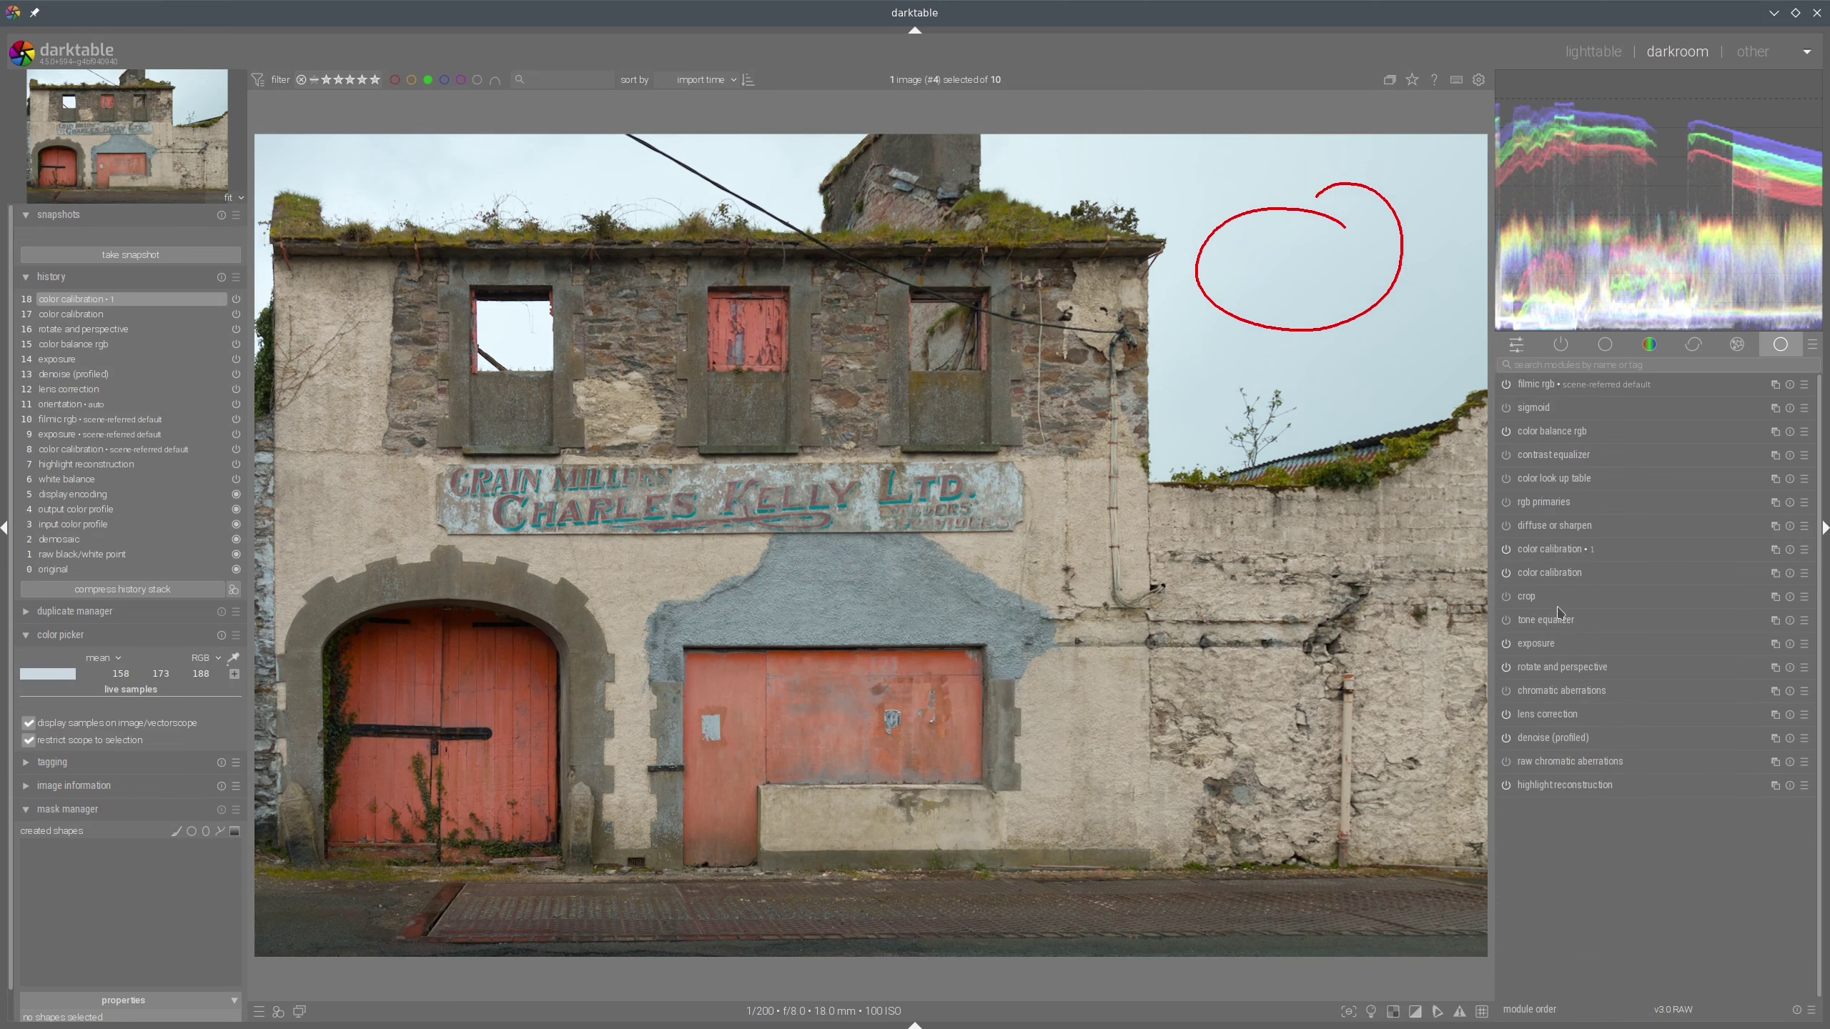
pyautogui.press('shift+super+F11')
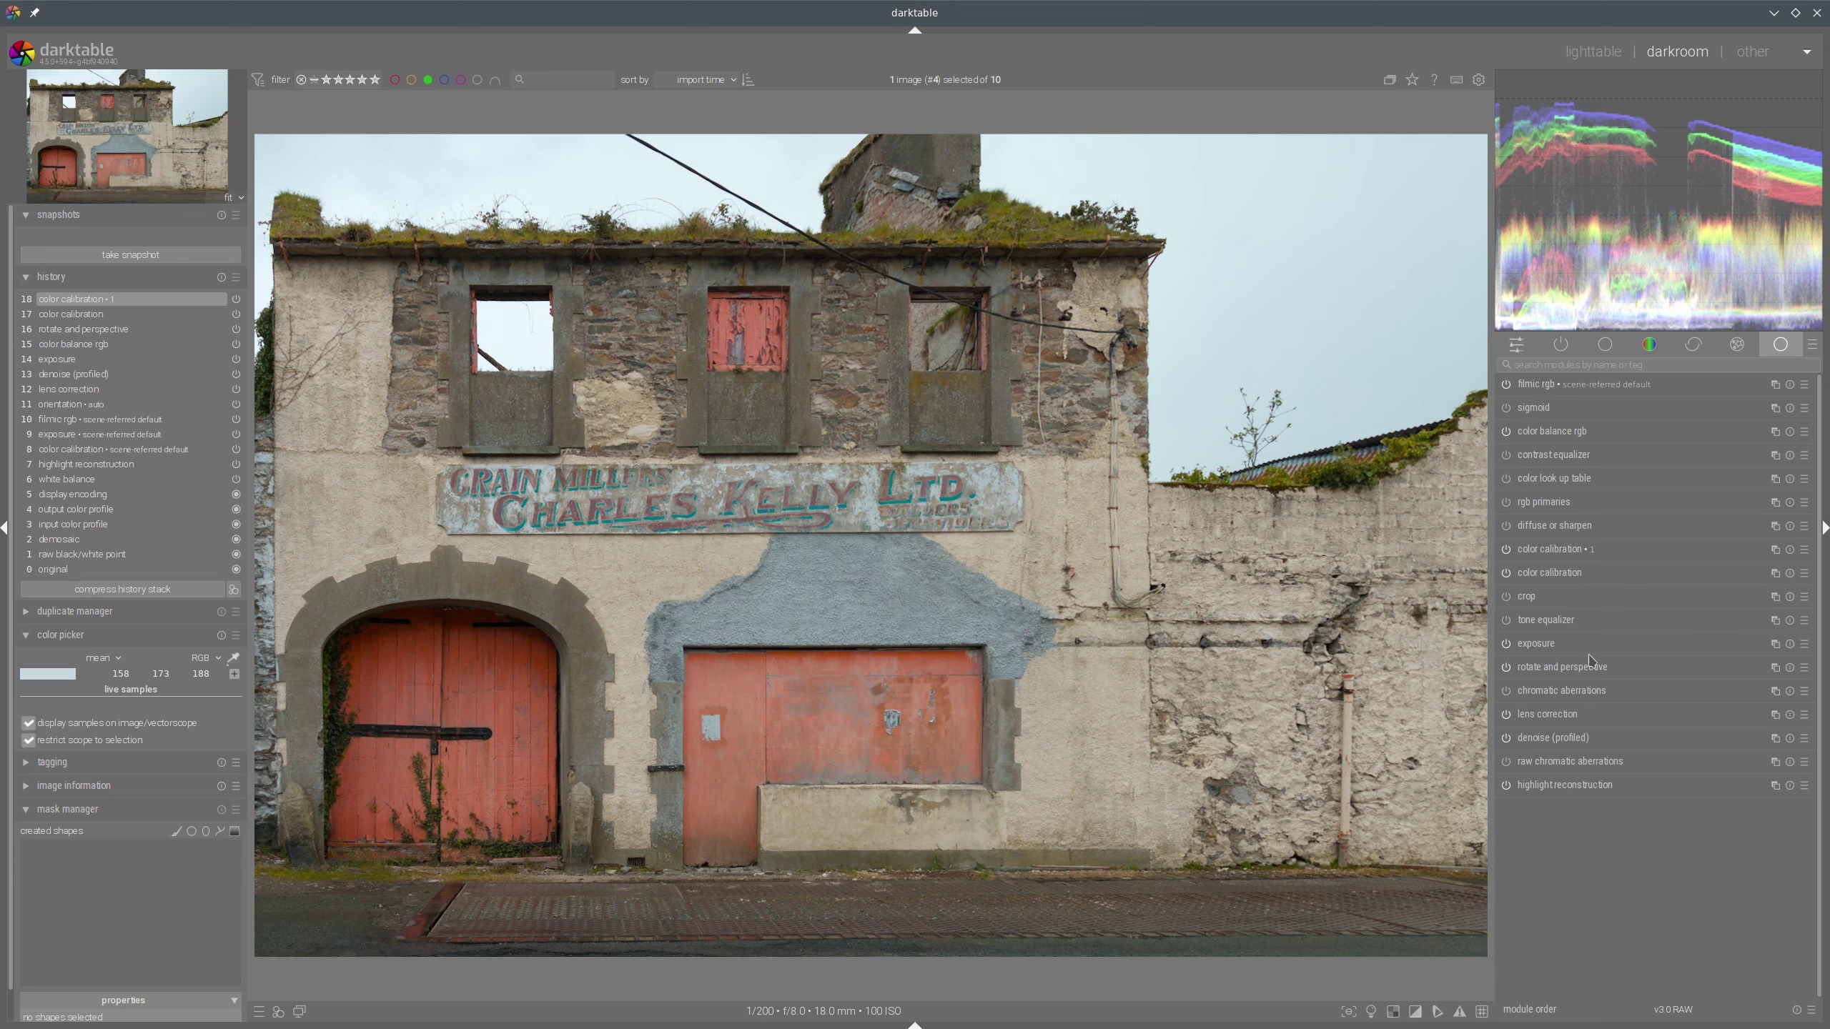
# Create a second exposure instance, move it ahead of color calibration and expand it.
pyautogui.rightClick(1675, 655)
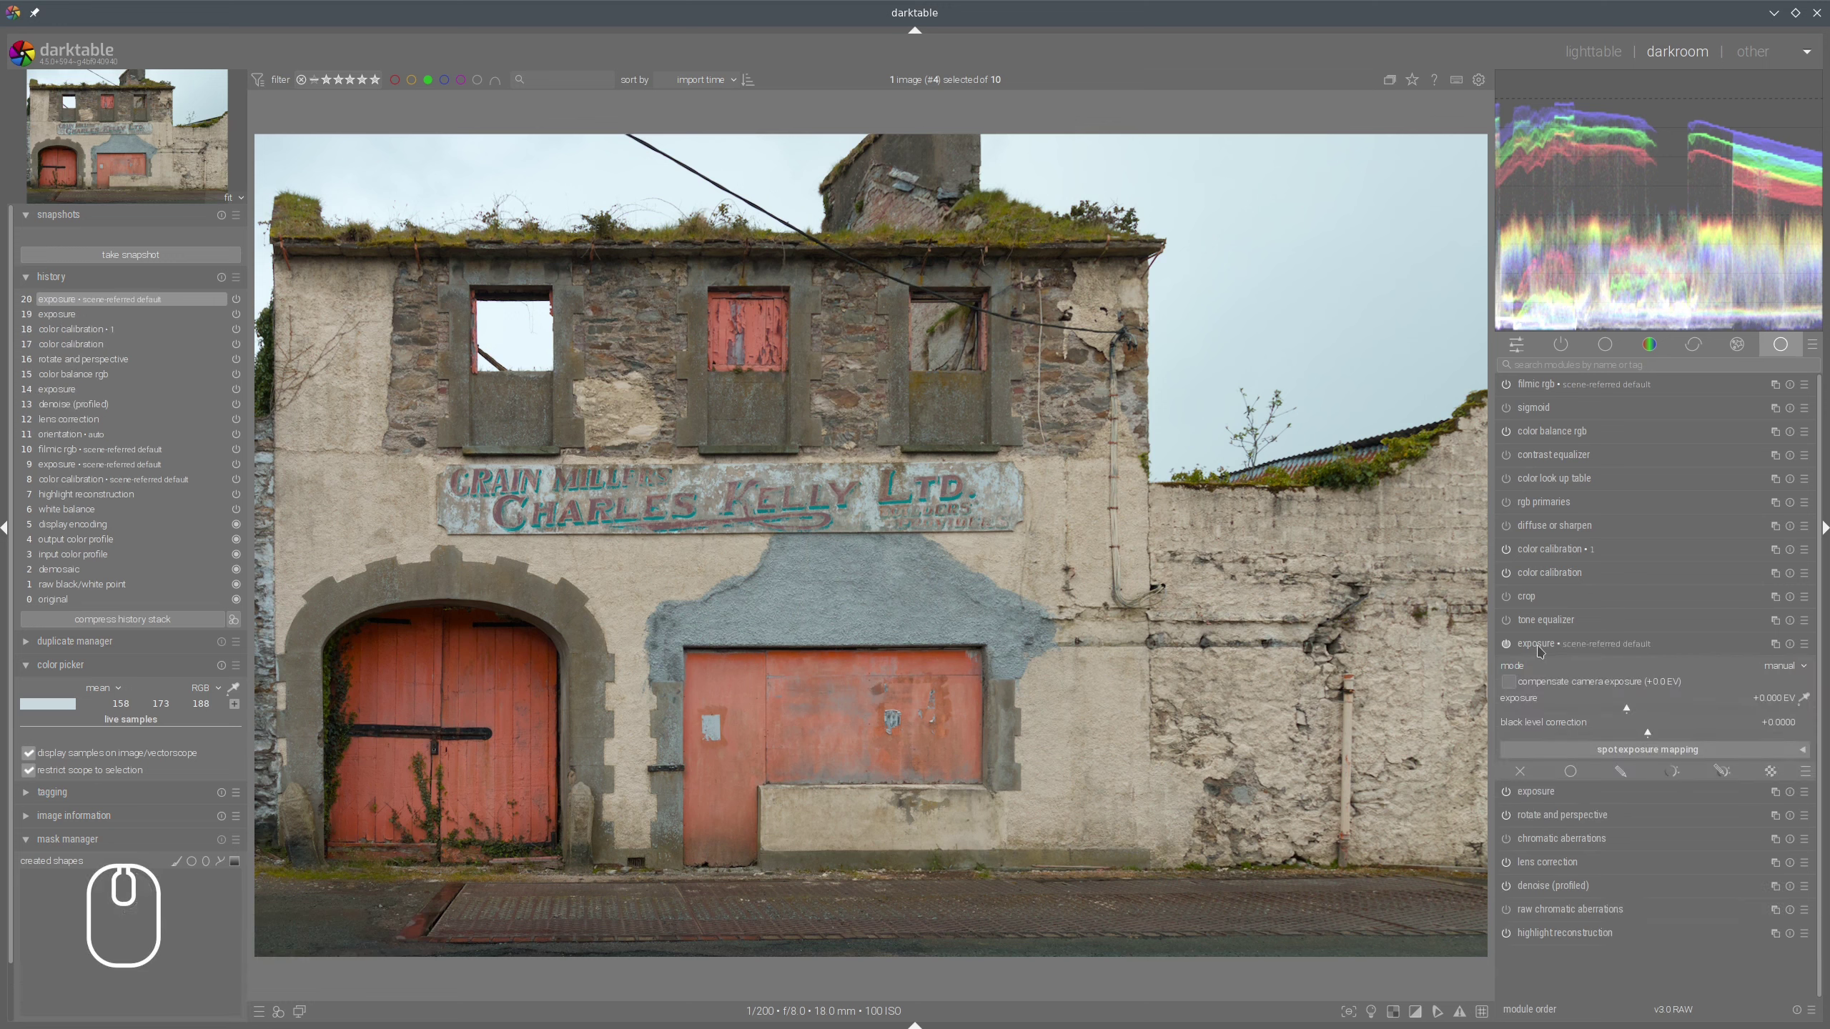
pyautogui.moveTo(1543, 649); pyautogui.dragTo(1581, 635)
pyautogui.press('shift+super+F11')
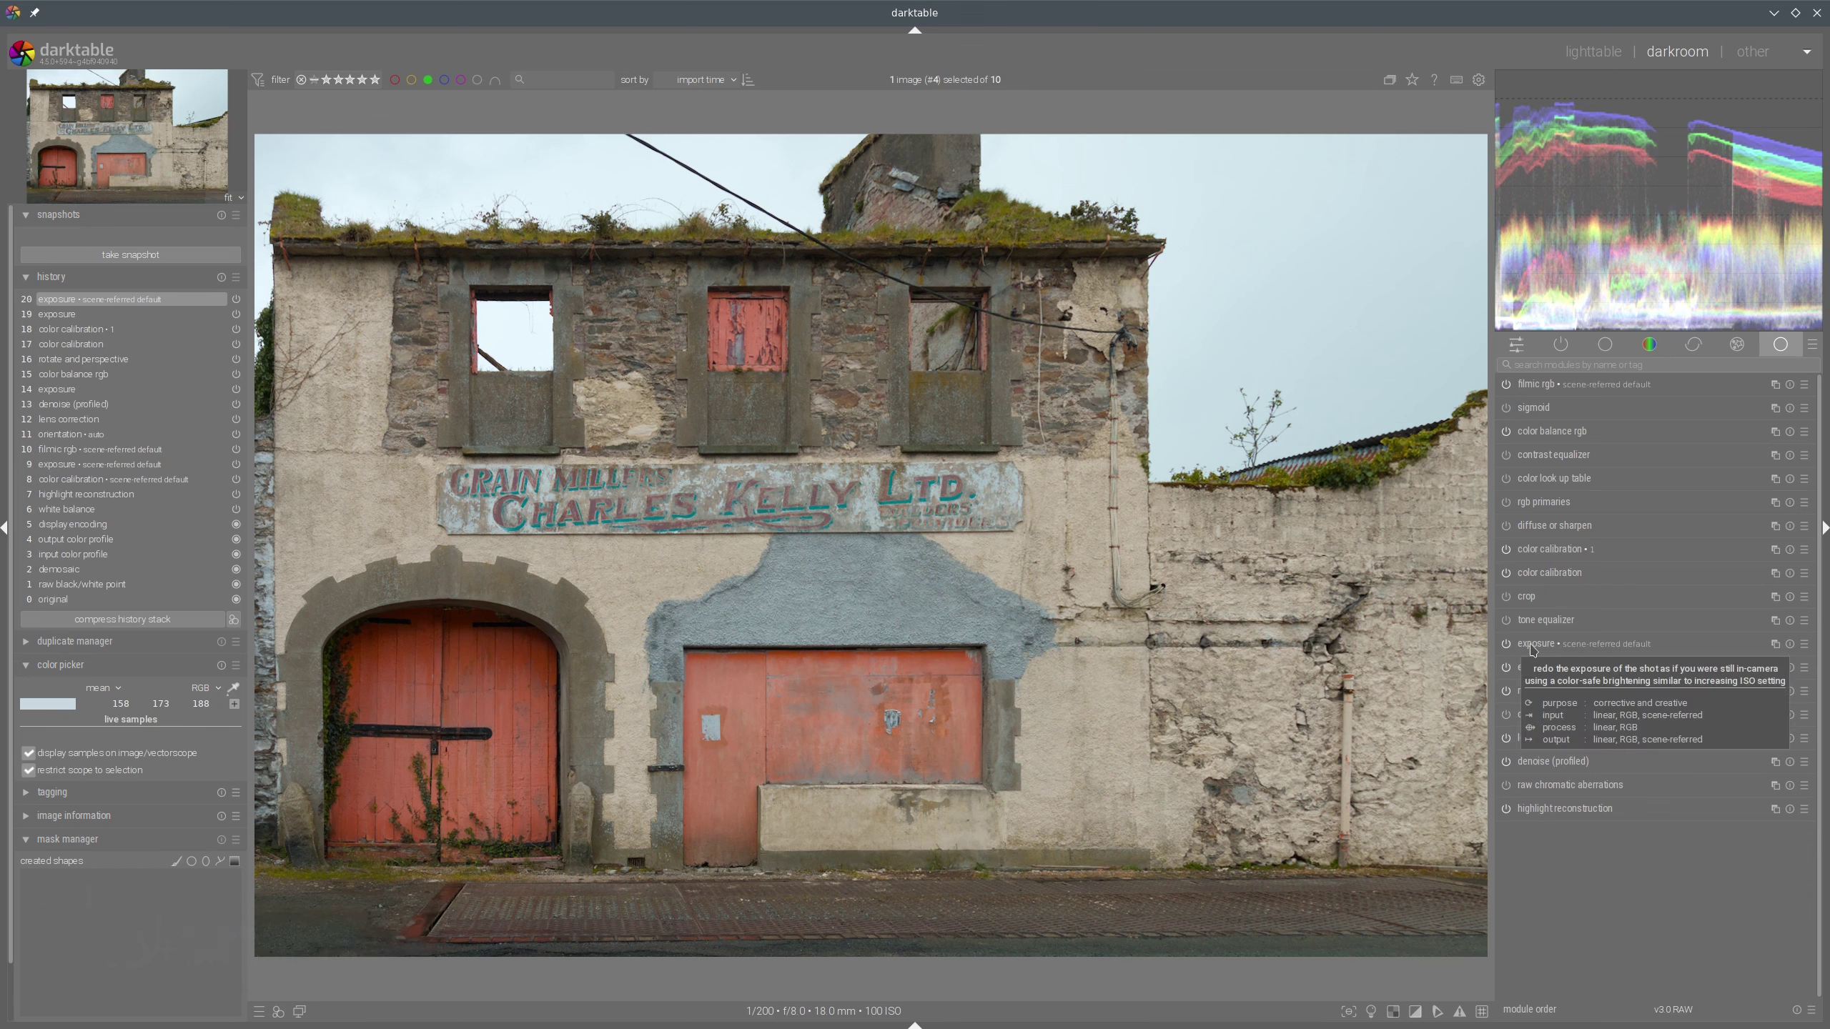
pyautogui.moveTo(1537, 648); pyautogui.dragTo(1579, 552)
pyautogui.click(1539, 552)
# Enable a parametric blend mask on the new exposure instance, based on hue.
pyautogui.click(1728, 684)
pyautogui.click(1740, 654)
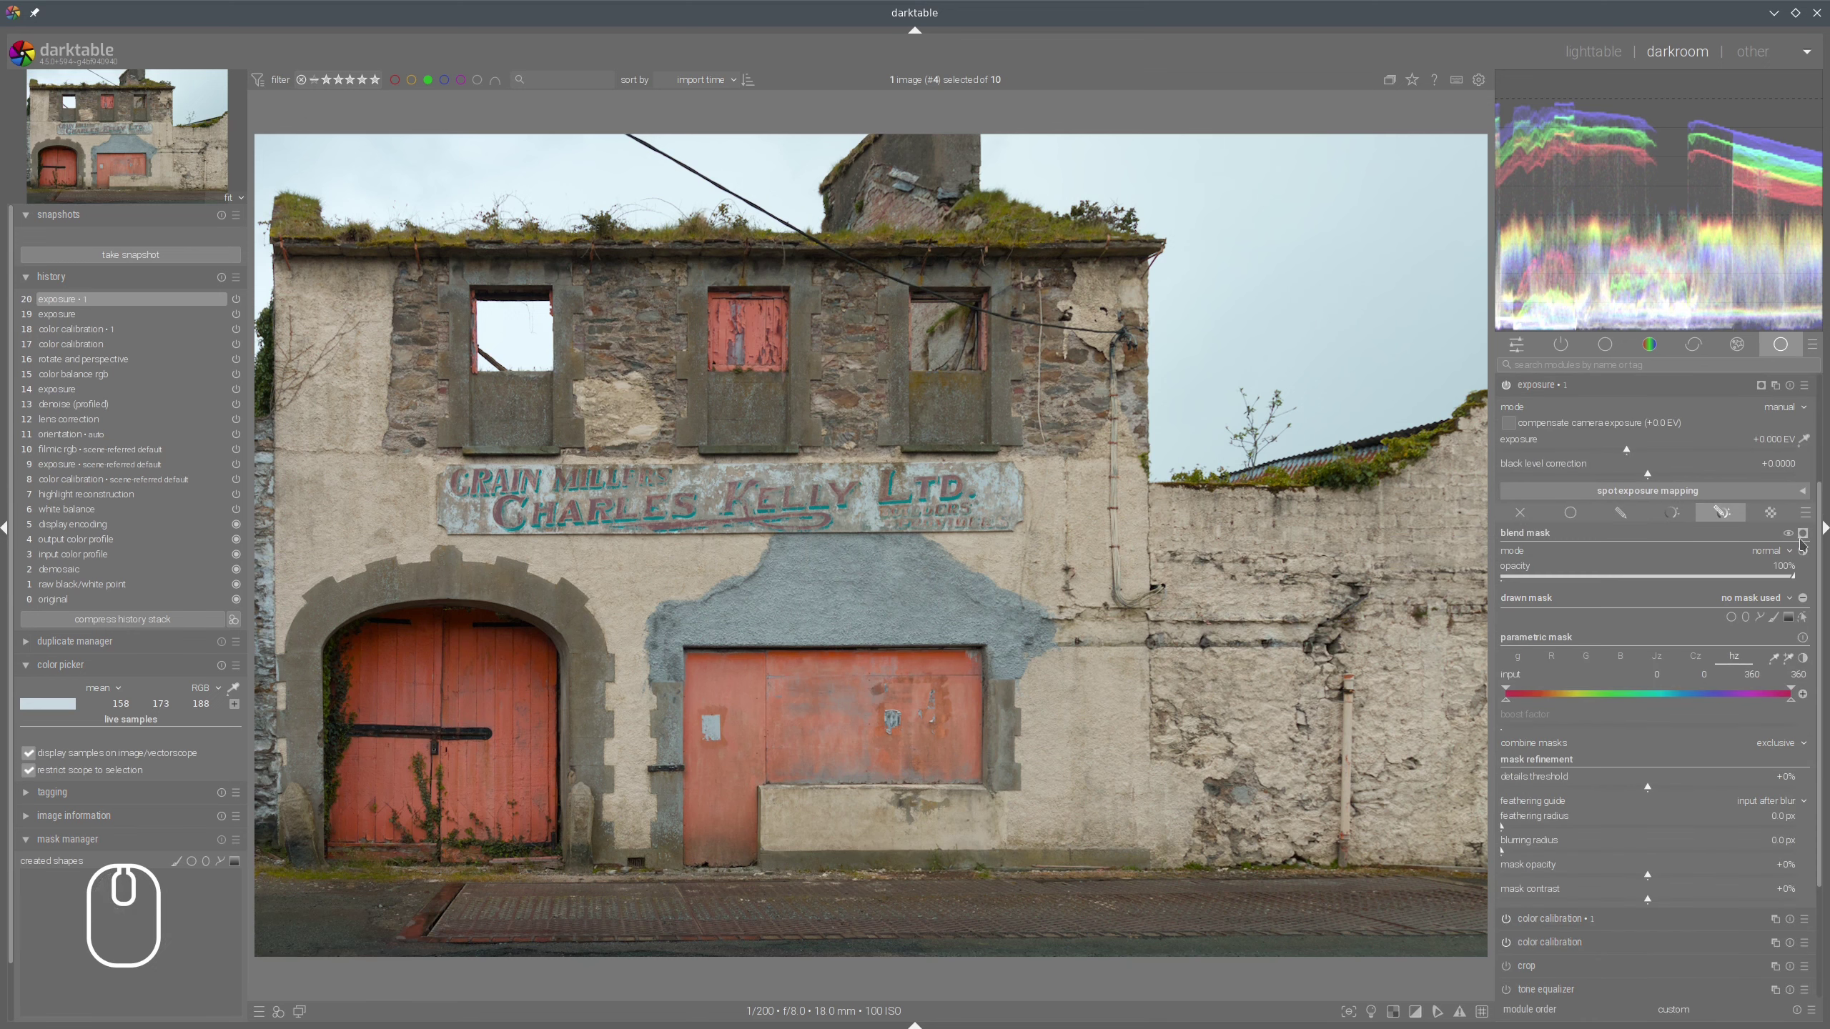
# Display the mask, sample the sky hue, widen its range to cover the sky and feather the edges.
pyautogui.click(1808, 536)
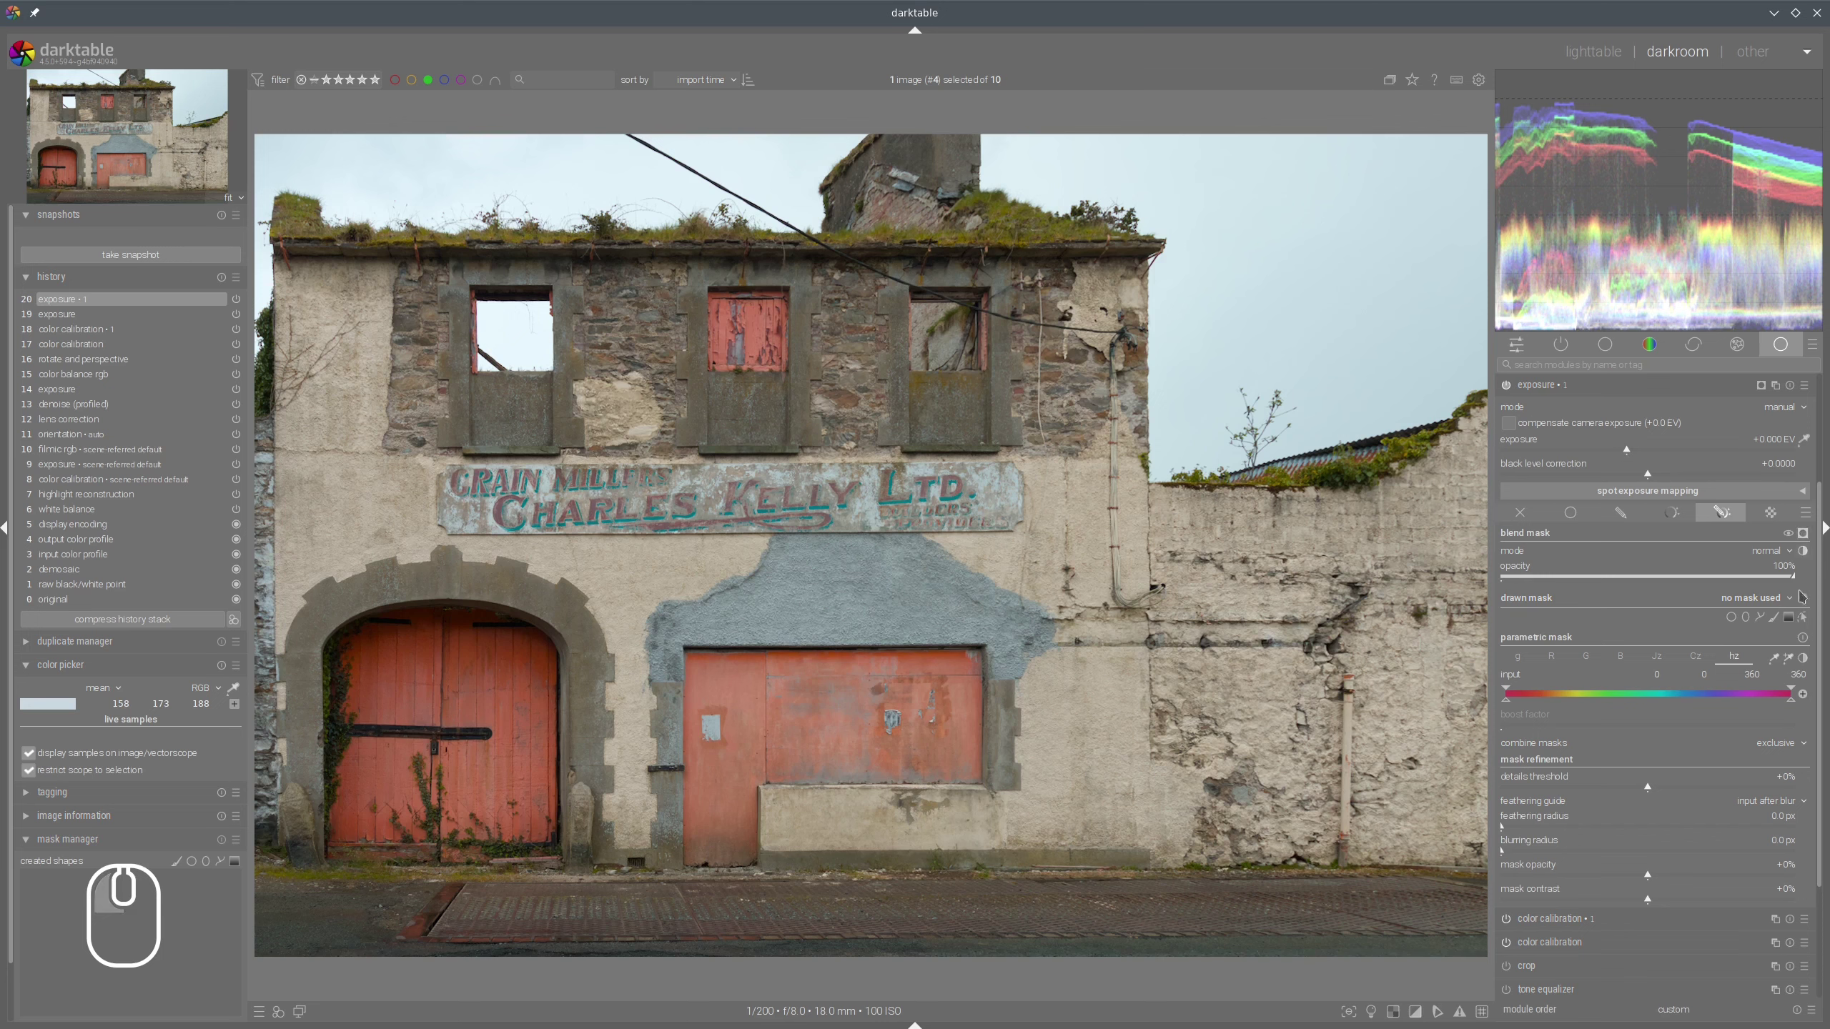
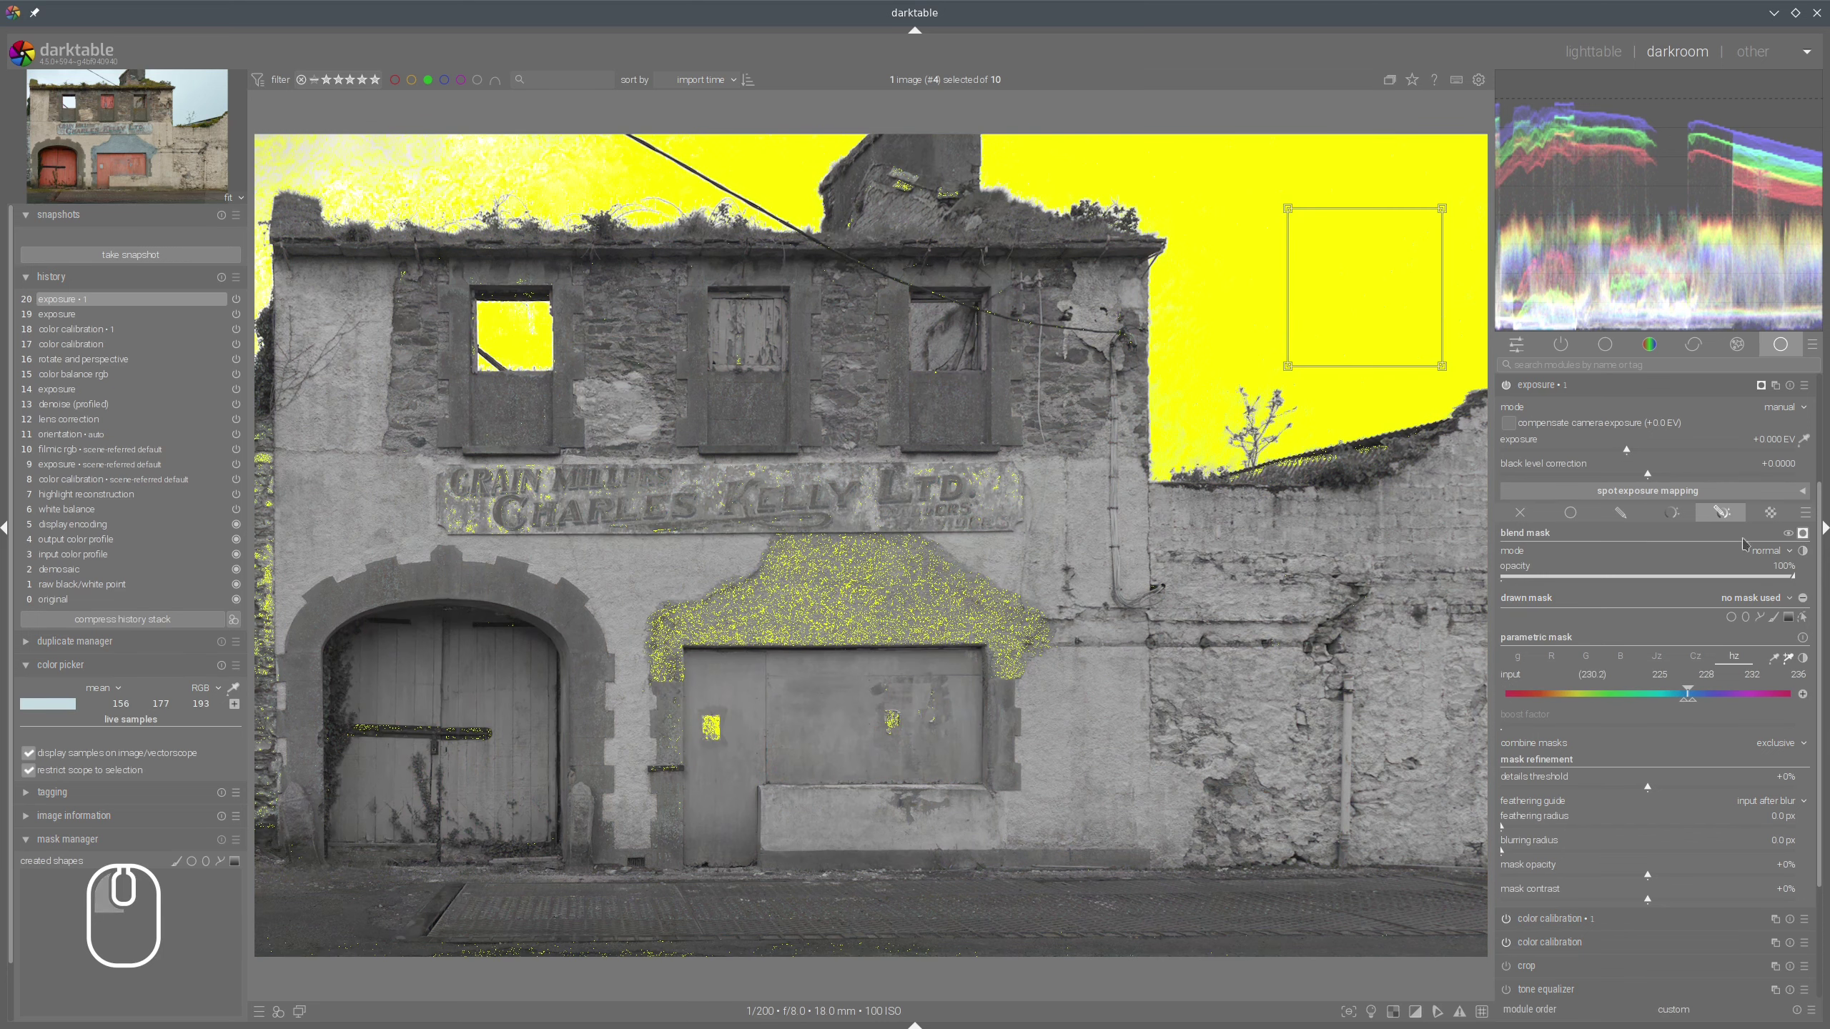
pyautogui.click(1700, 704)
pyautogui.click(1701, 692)
pyautogui.click(1691, 691)
pyautogui.click(1688, 700)
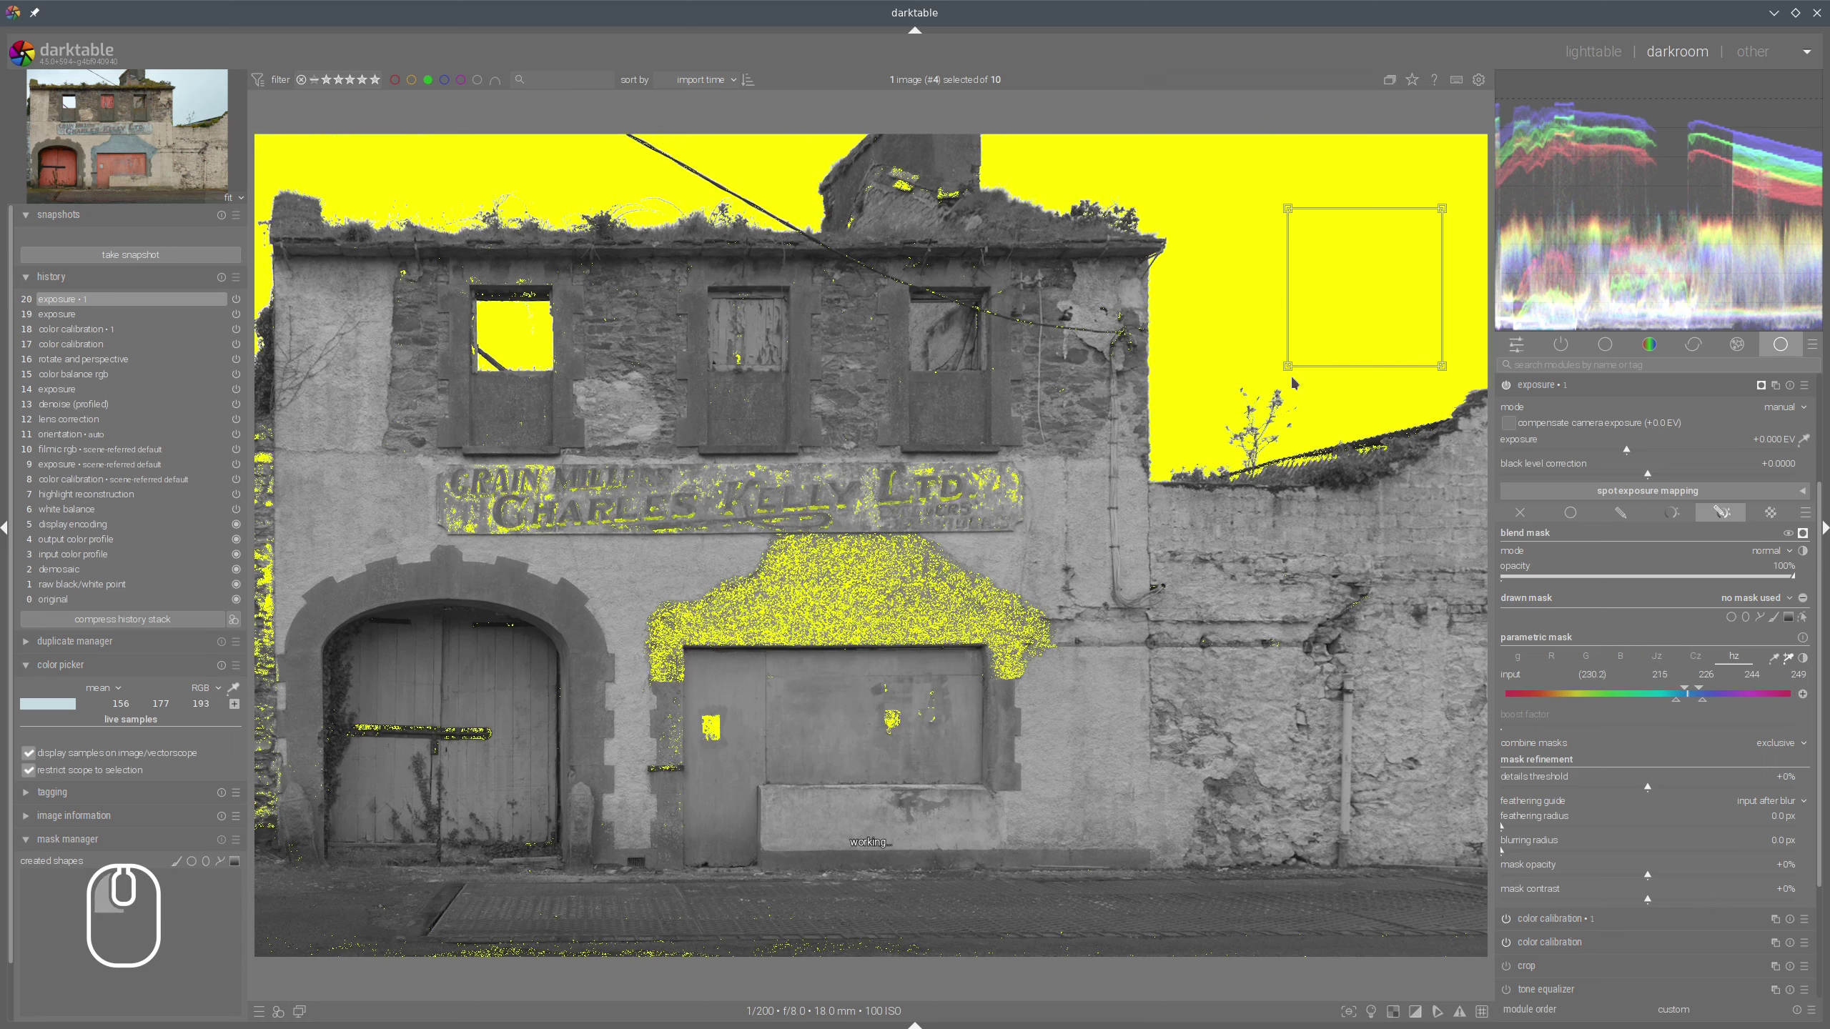
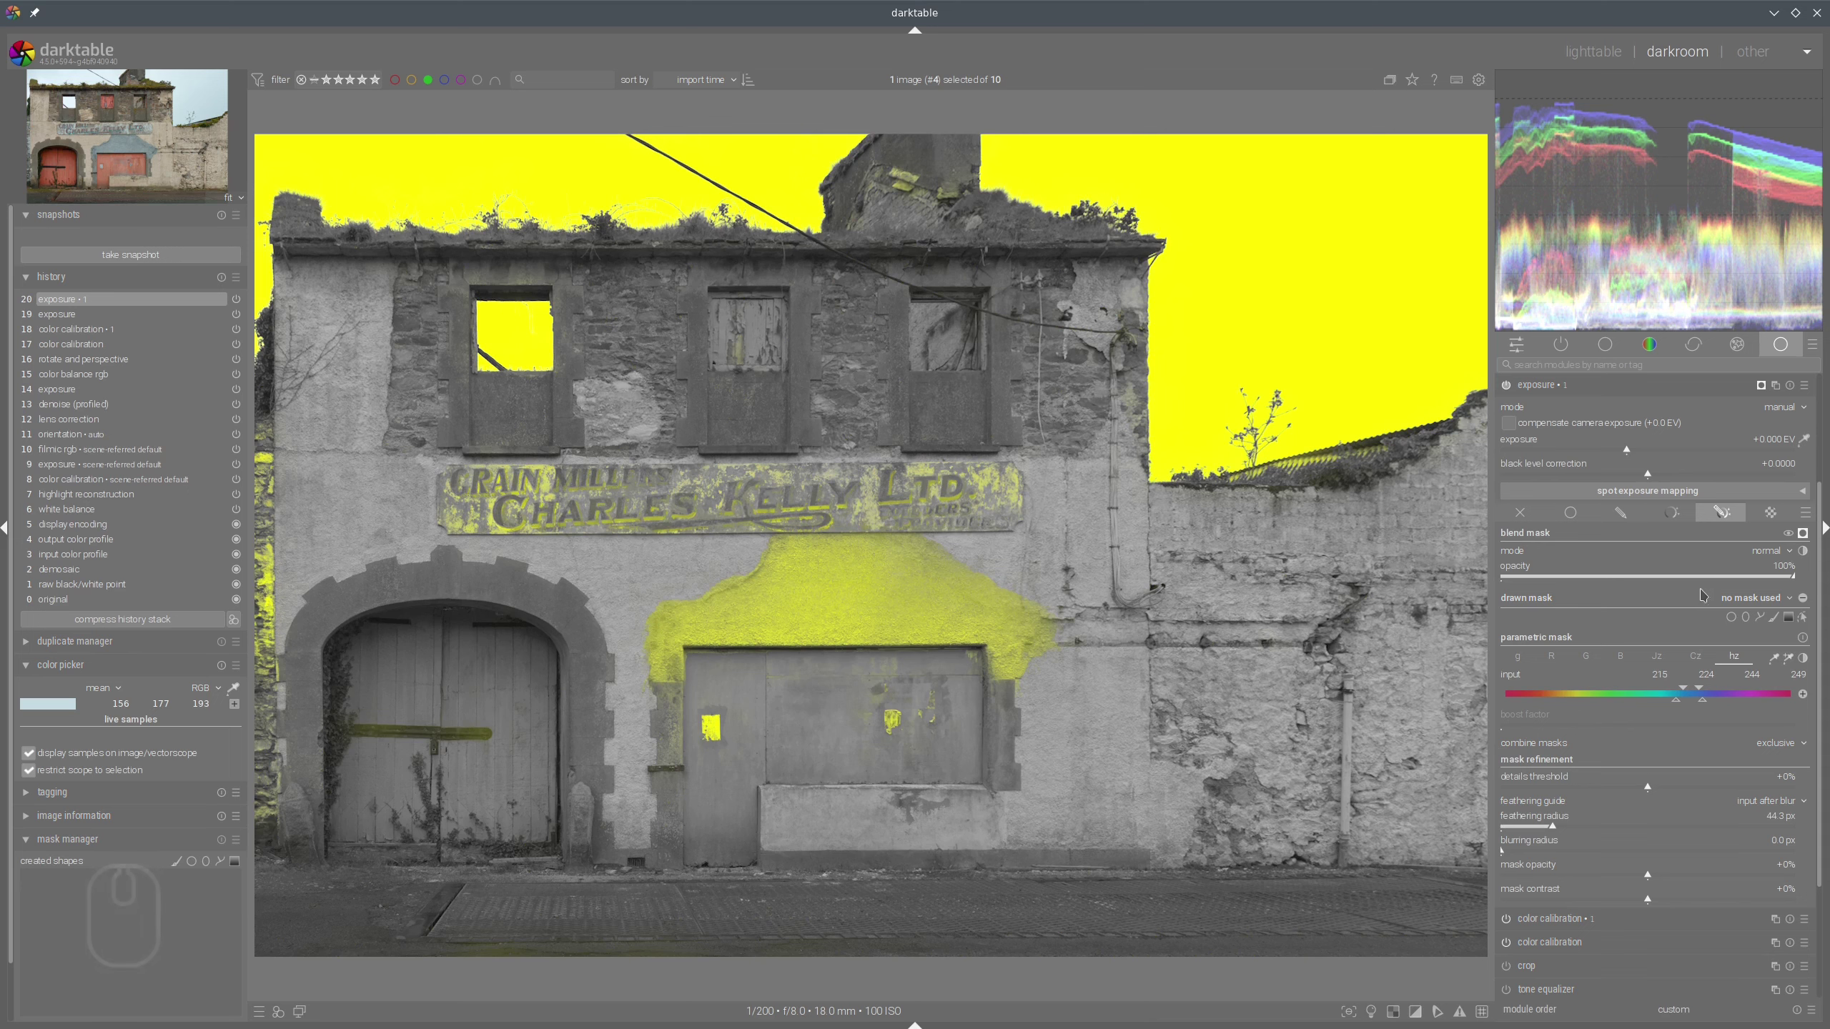
# Draw a closed path mask along the rooftops so the exposure mask keeps only the sky above.
pyautogui.click(1769, 621)
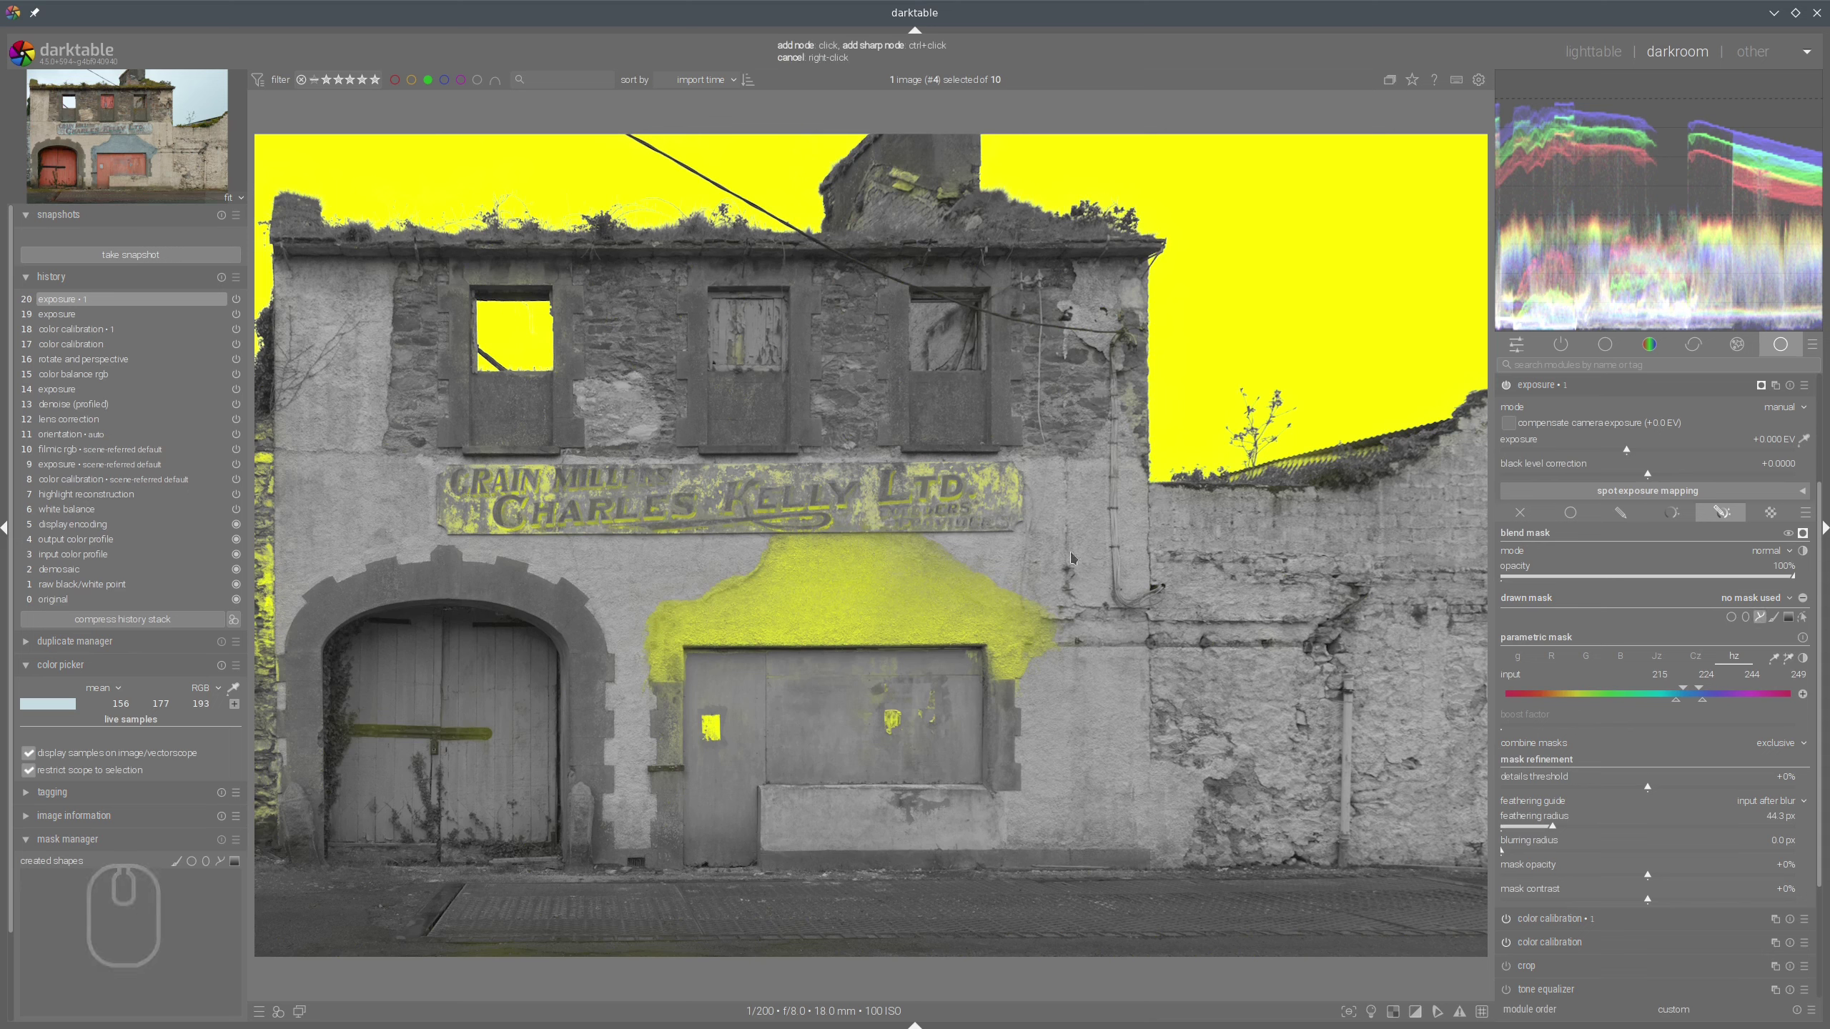
pyautogui.click(1481, 106)
pyautogui.click(1477, 457)
pyautogui.click(1228, 551)
pyautogui.click(1090, 424)
pyautogui.click(957, 329)
pyautogui.click(605, 398)
pyautogui.click(469, 402)
pyautogui.click(384, 364)
pyautogui.click(258, 387)
pyautogui.rightClick(258, 388)
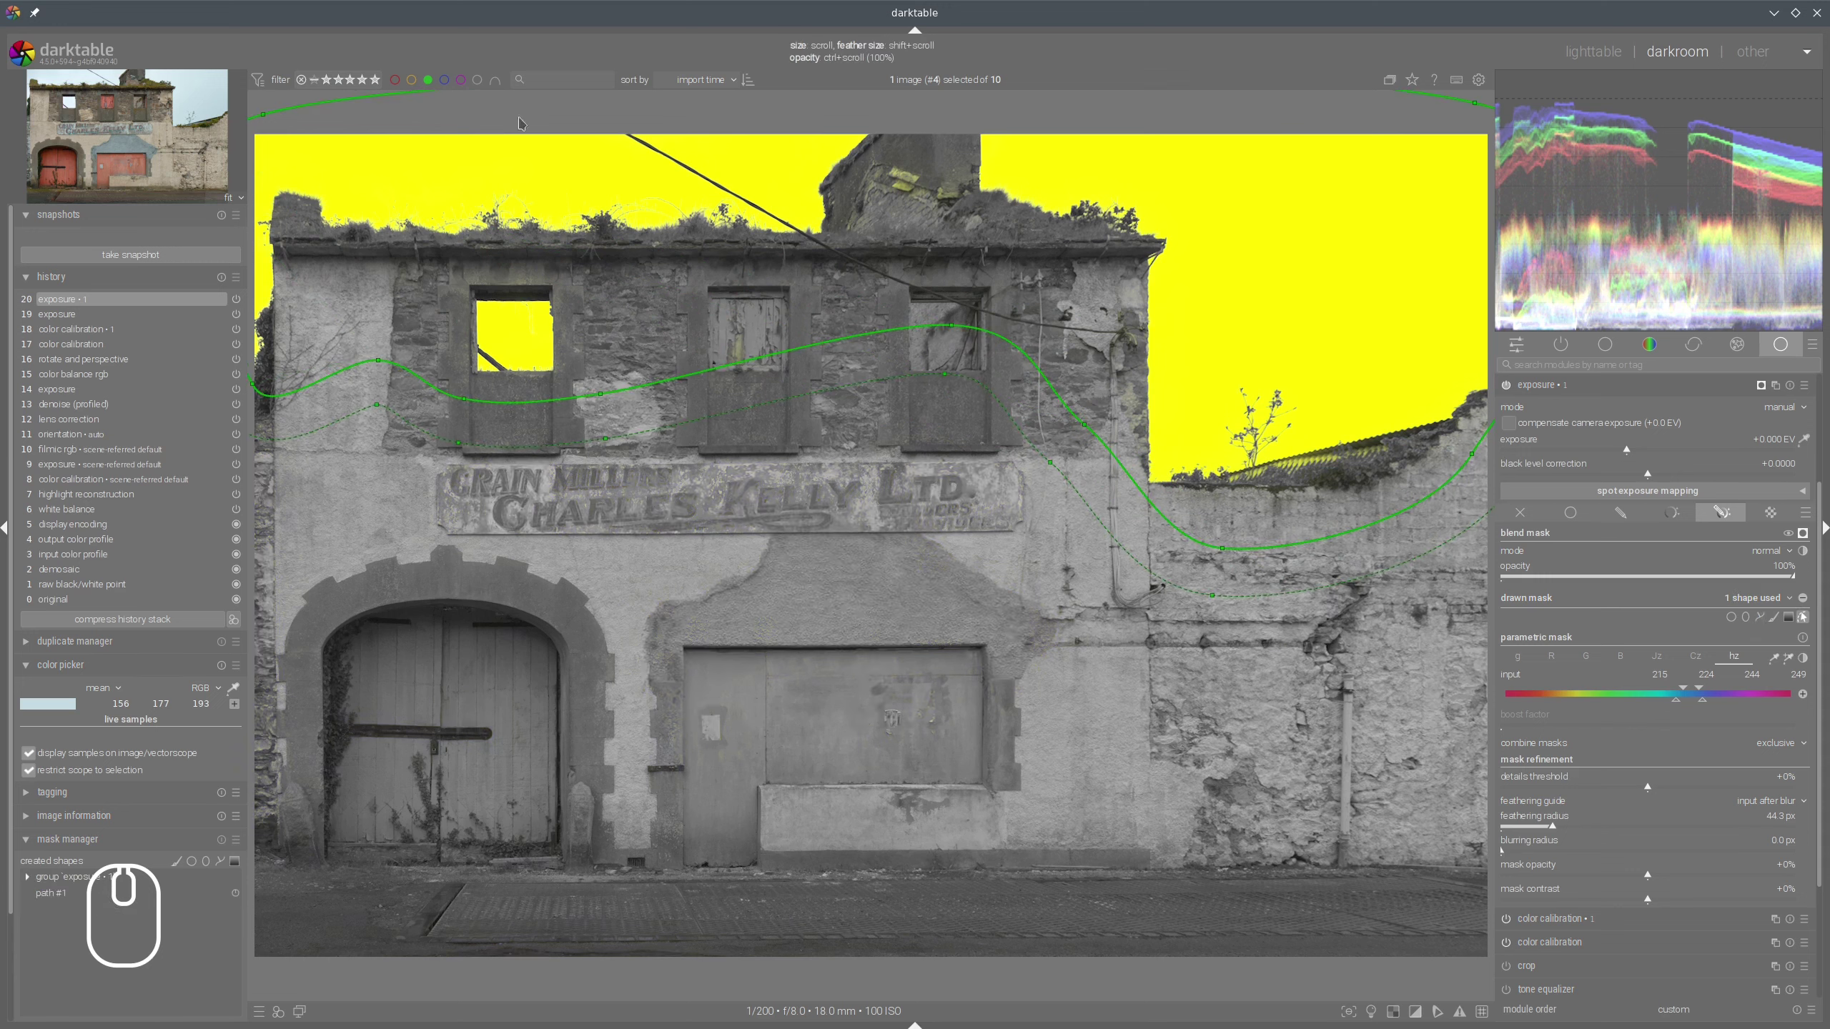
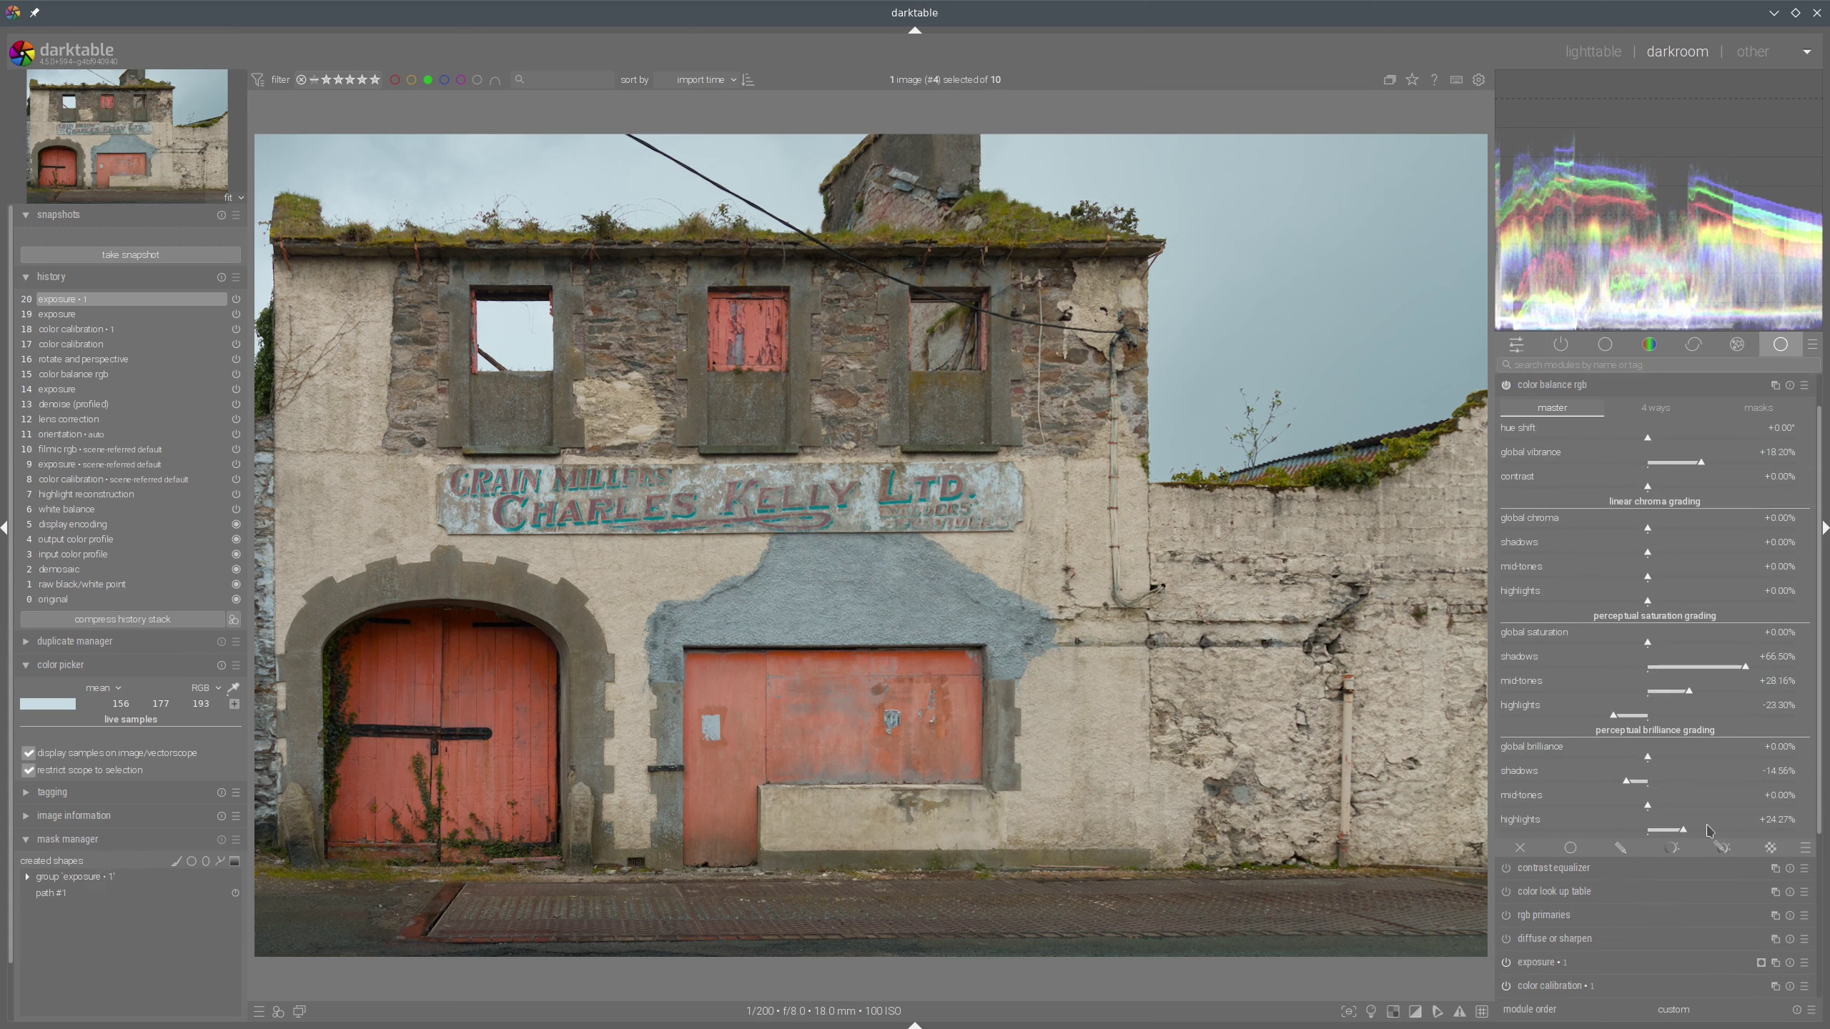
# In color balance rgb, raise highlights brilliance to about +52.91%.
pyautogui.moveTo(1720, 832); pyautogui.dragTo(1722, 765)
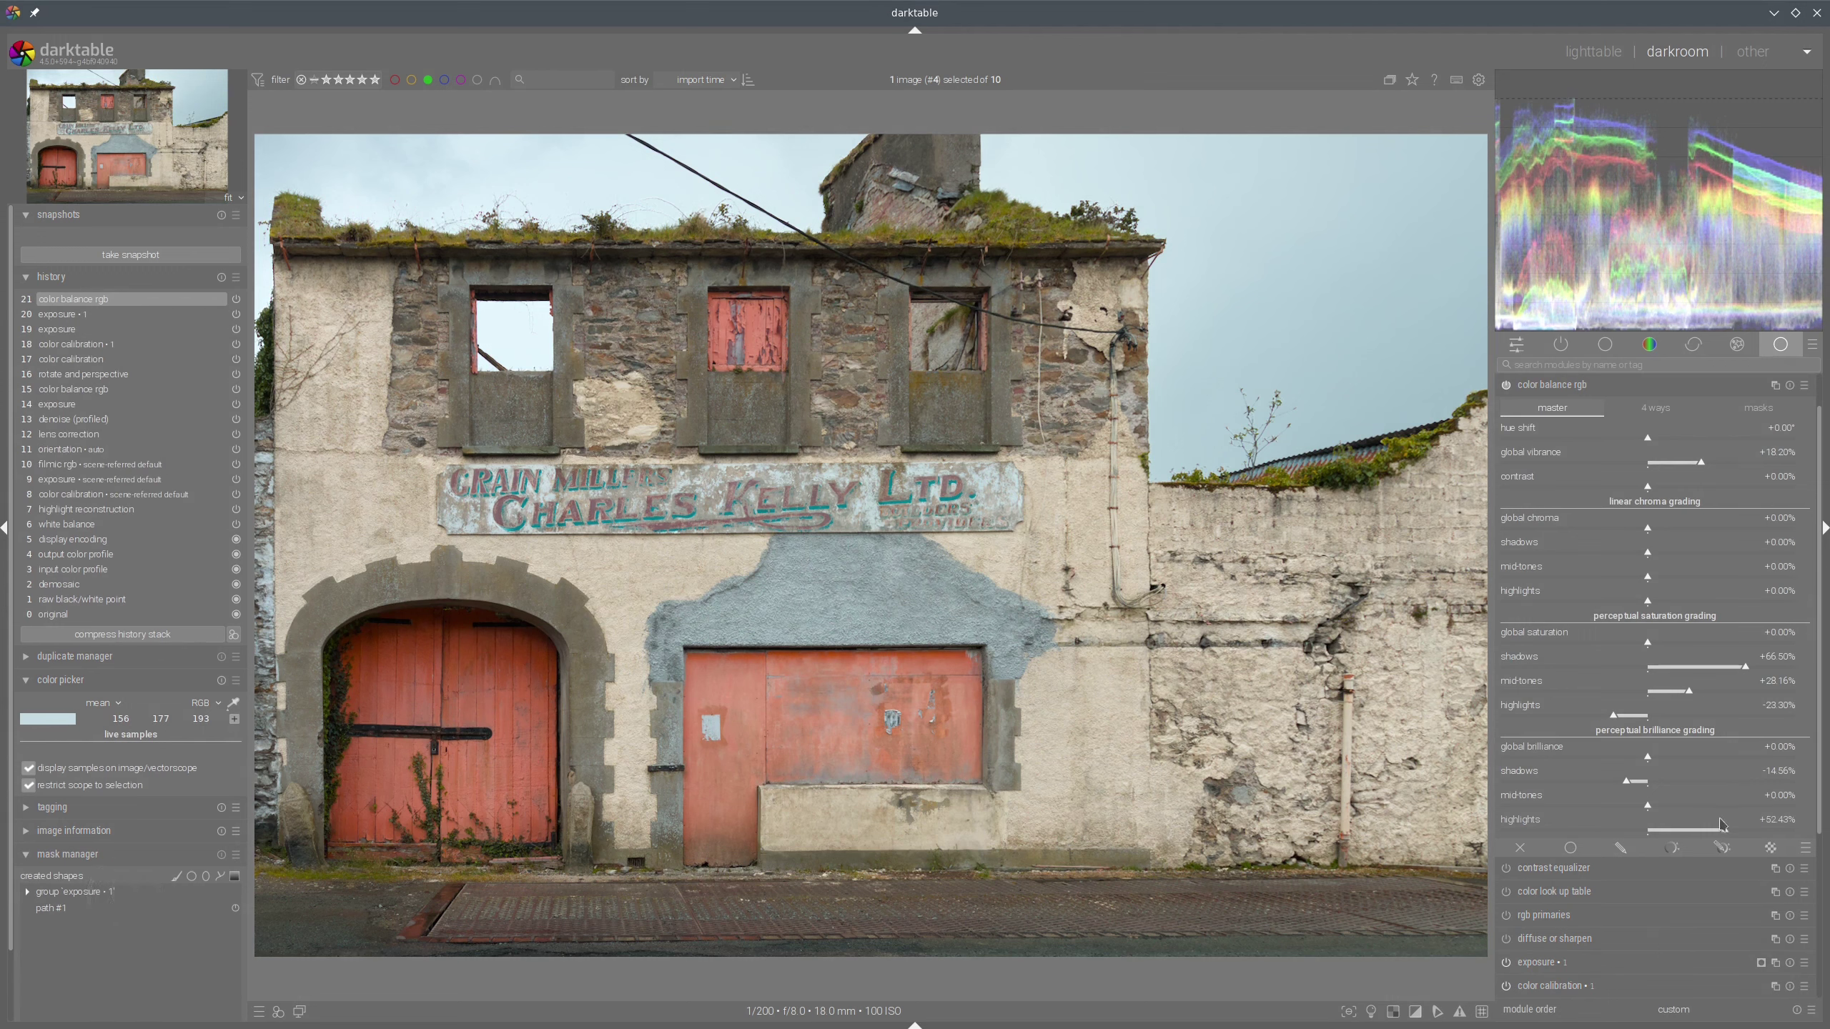
pyautogui.click(1736, 833)
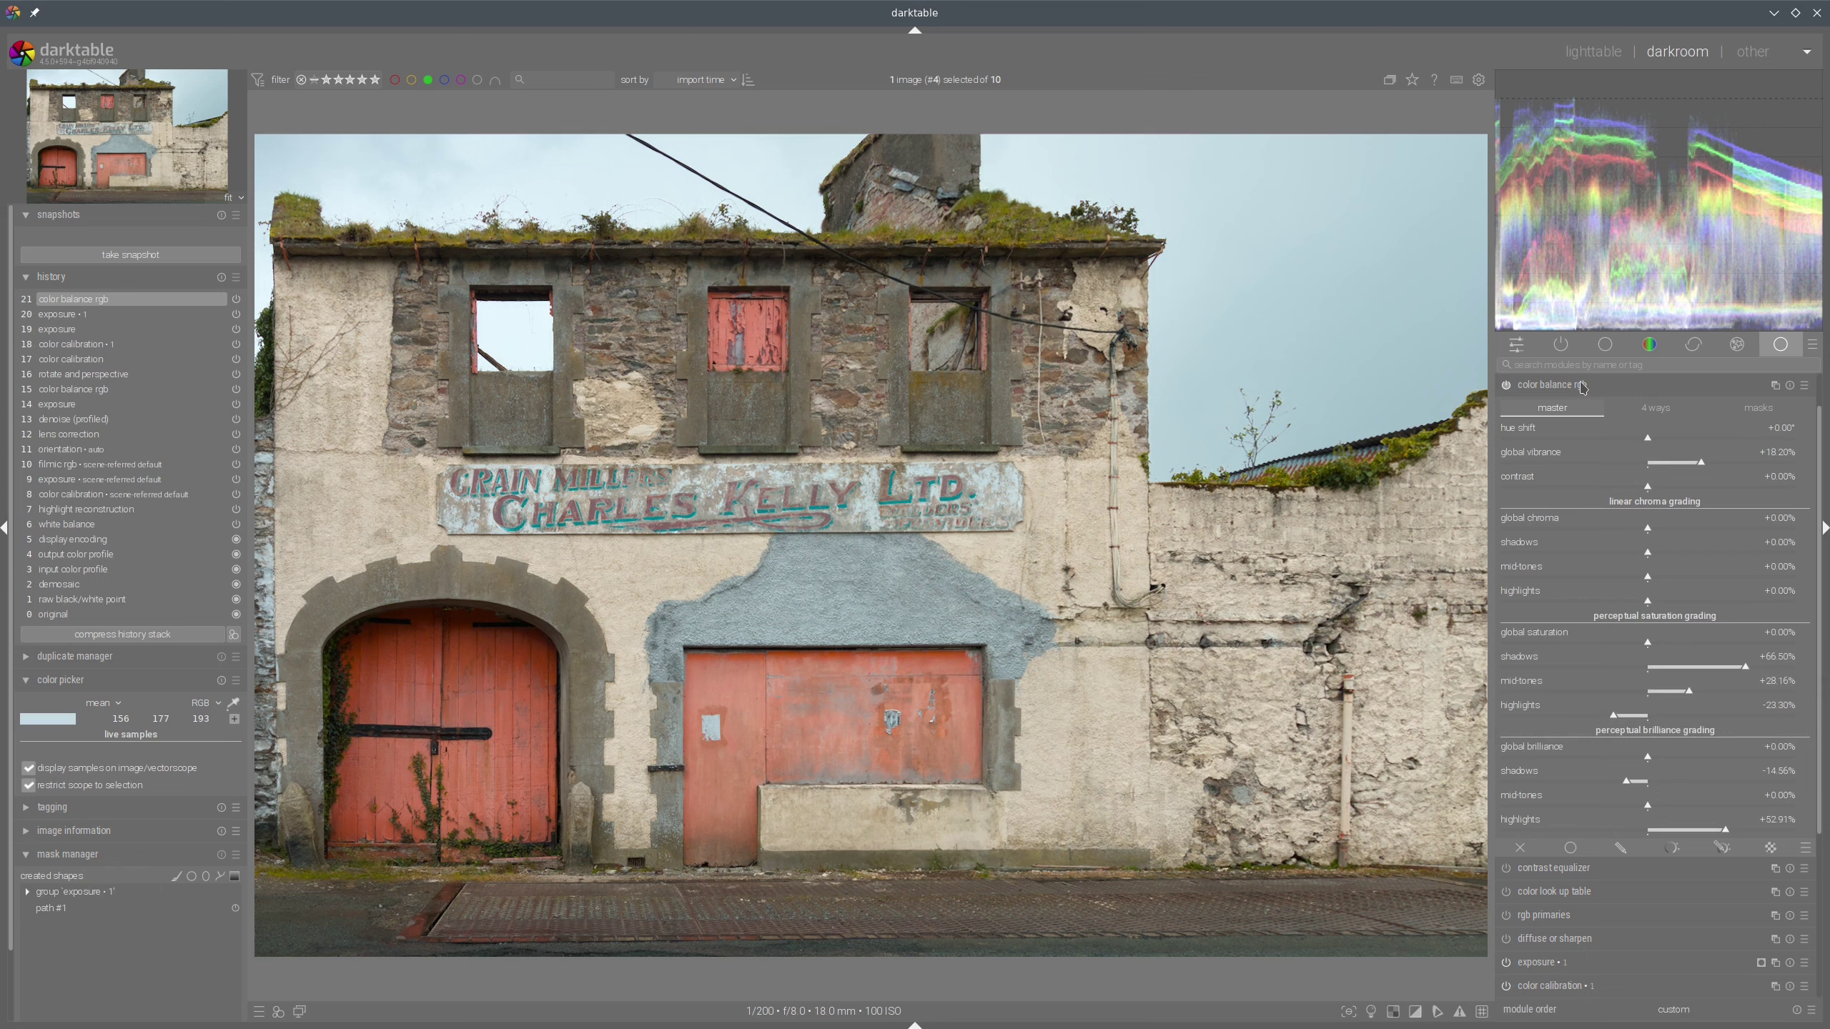
# Apply the clarity2 preset in diffuse or sharpen to add local contrast.
pyautogui.click(1665, 437)
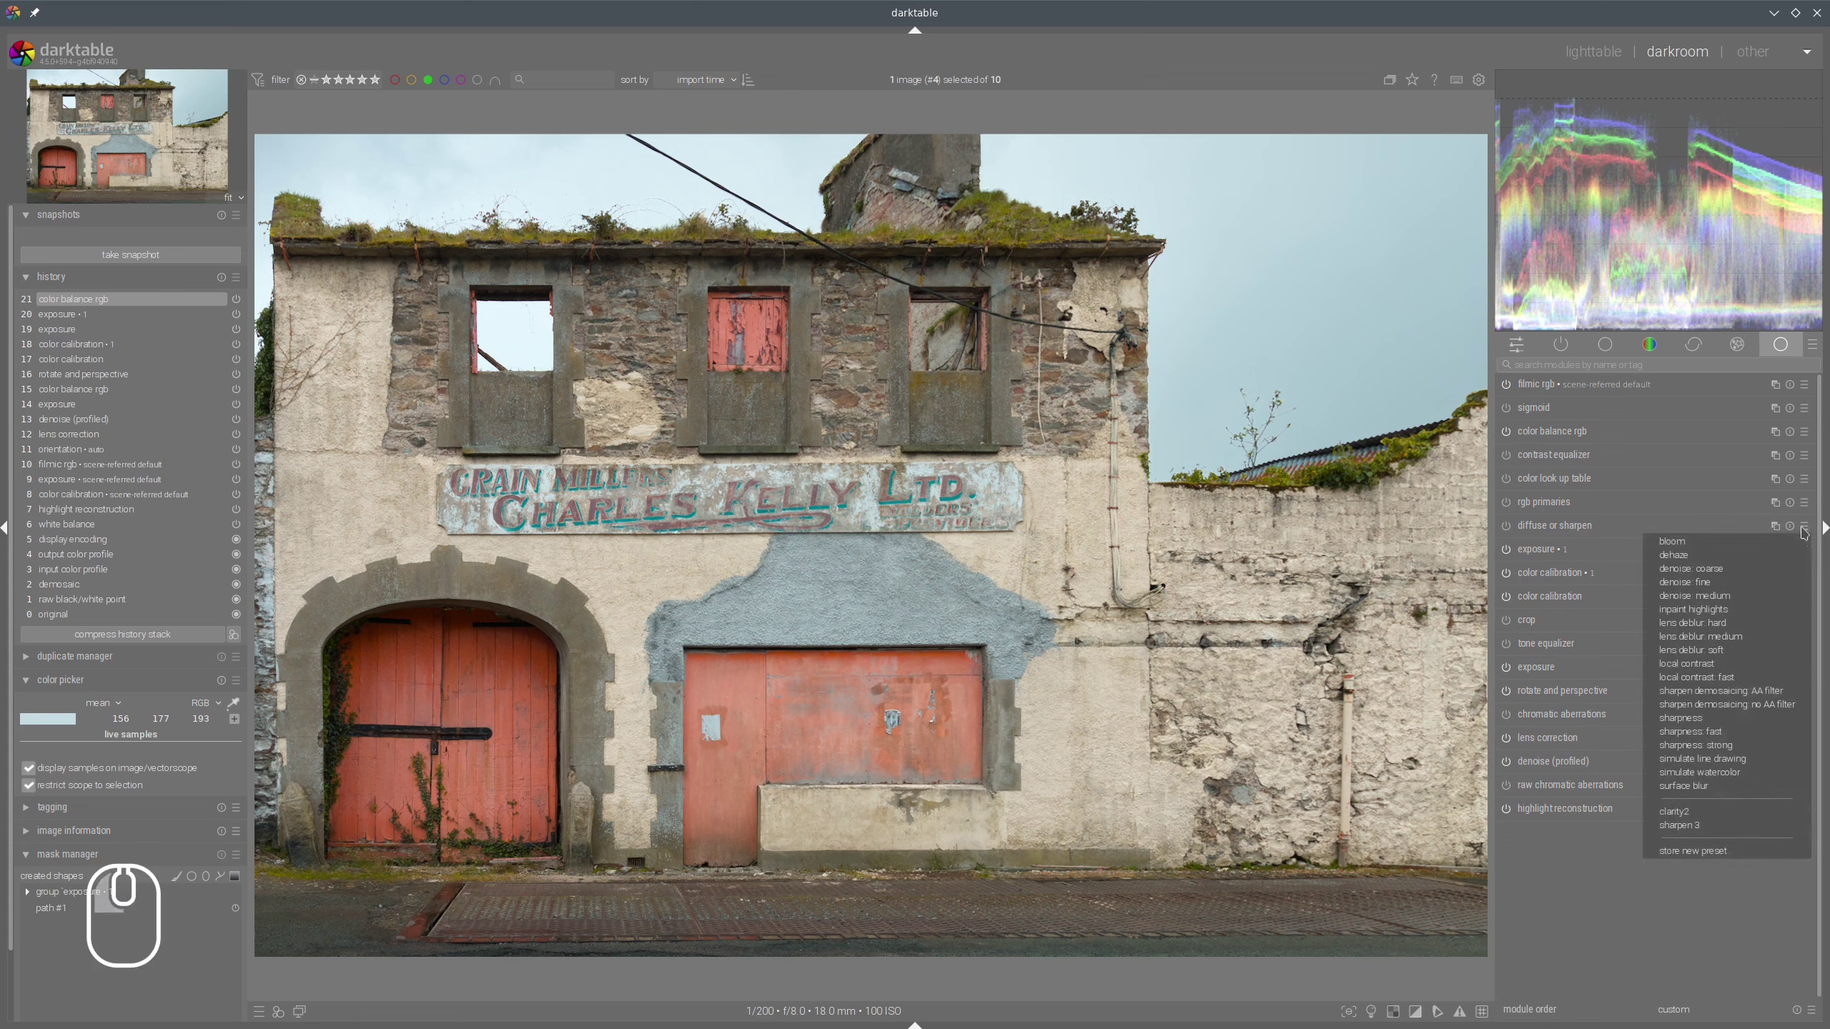
pyautogui.click(1691, 811)
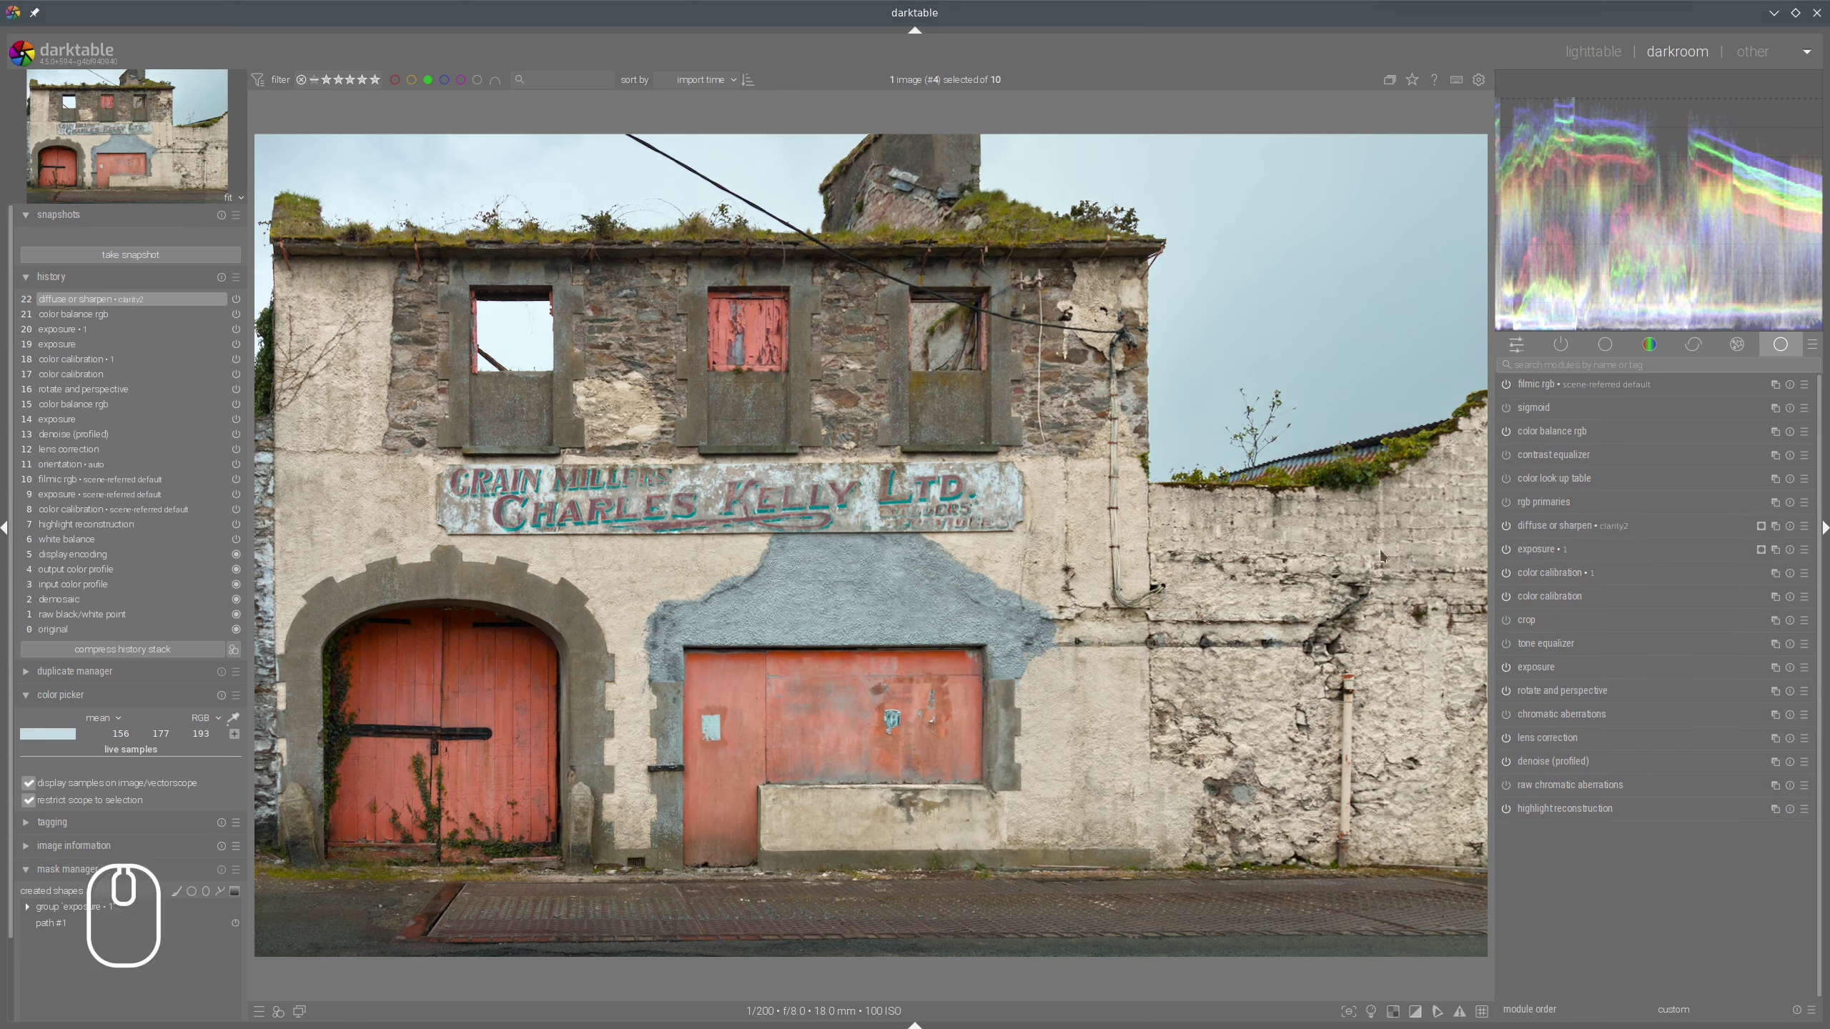
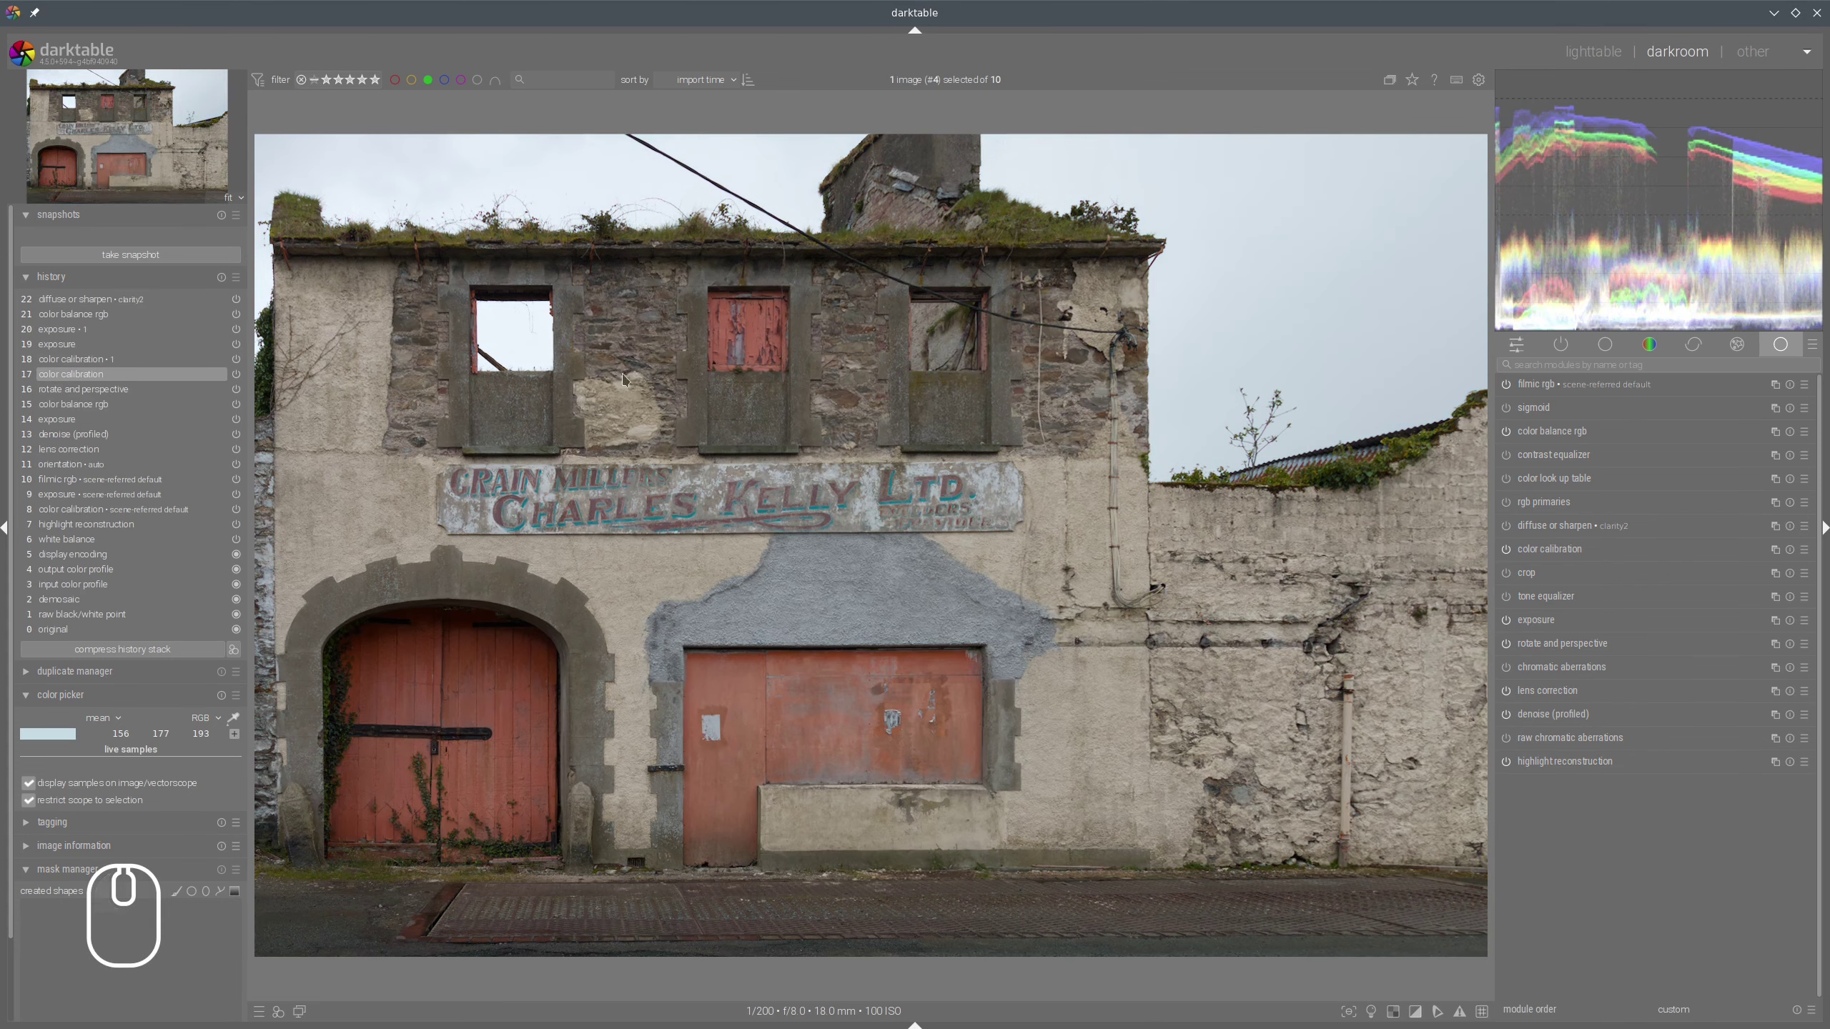
# Take a snapshot of the color calibration history state for later comparison.
pyautogui.click(145, 256)
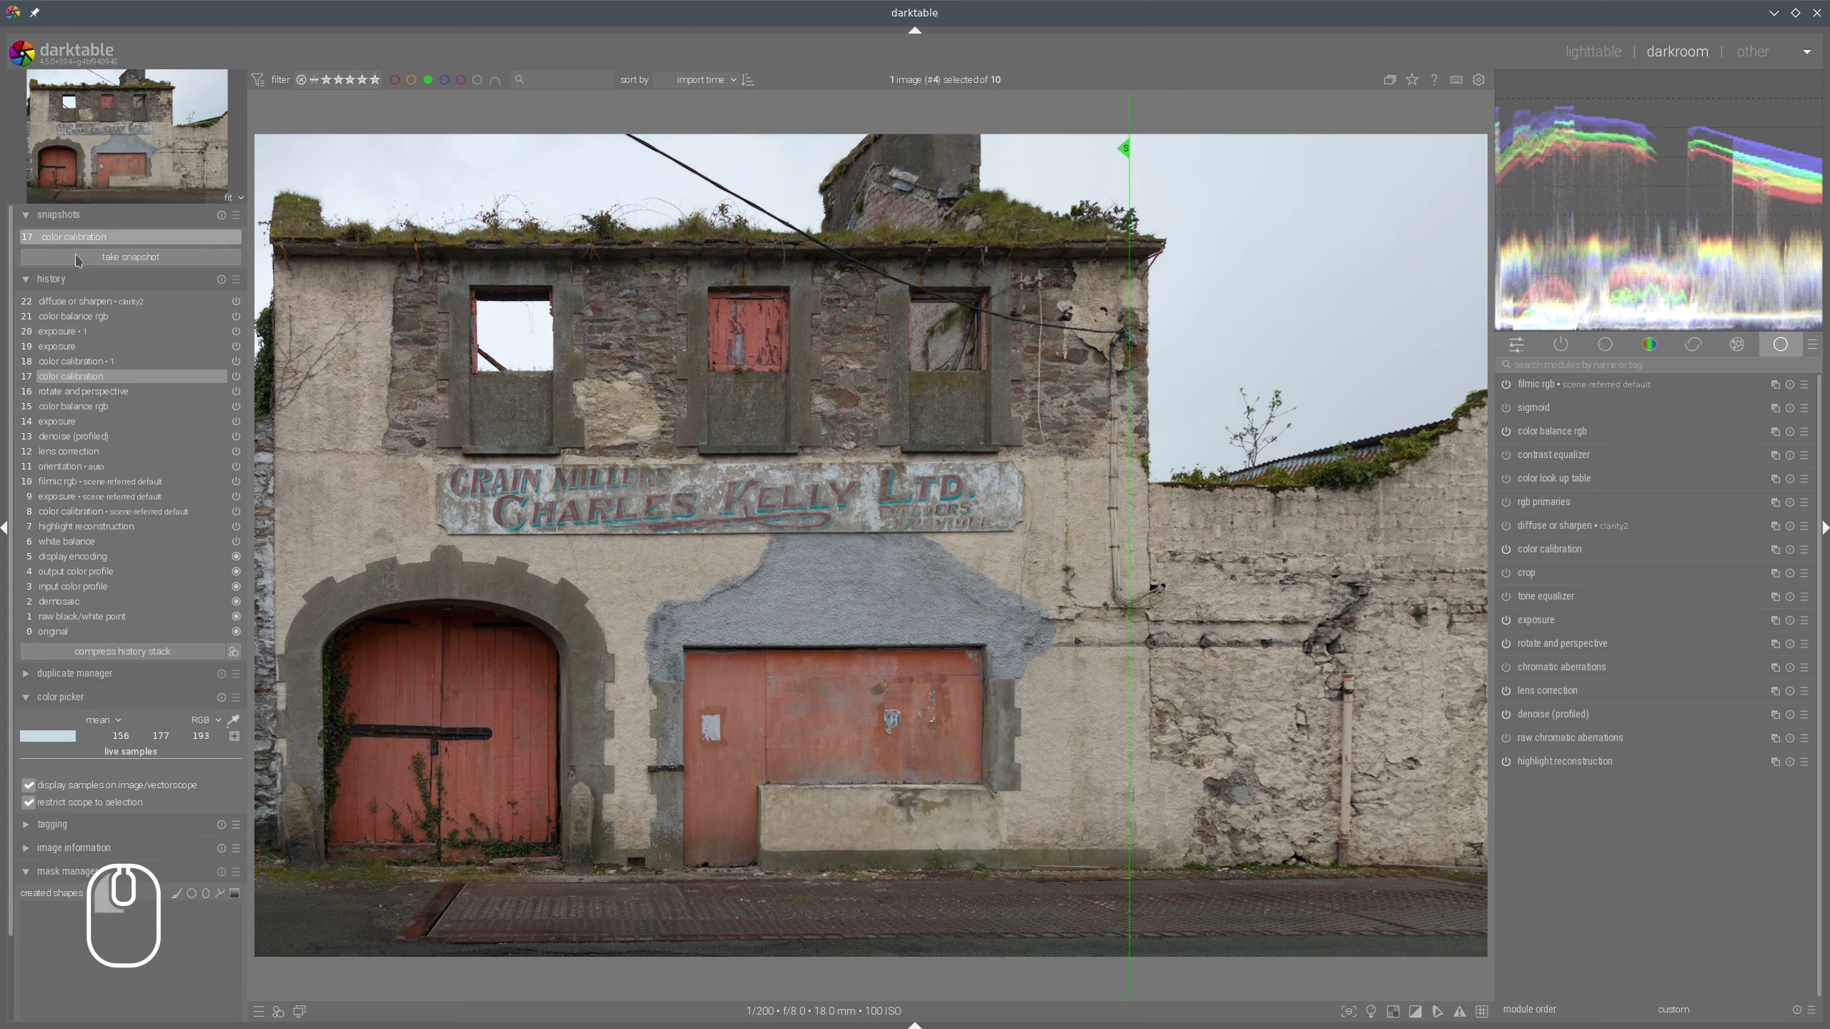
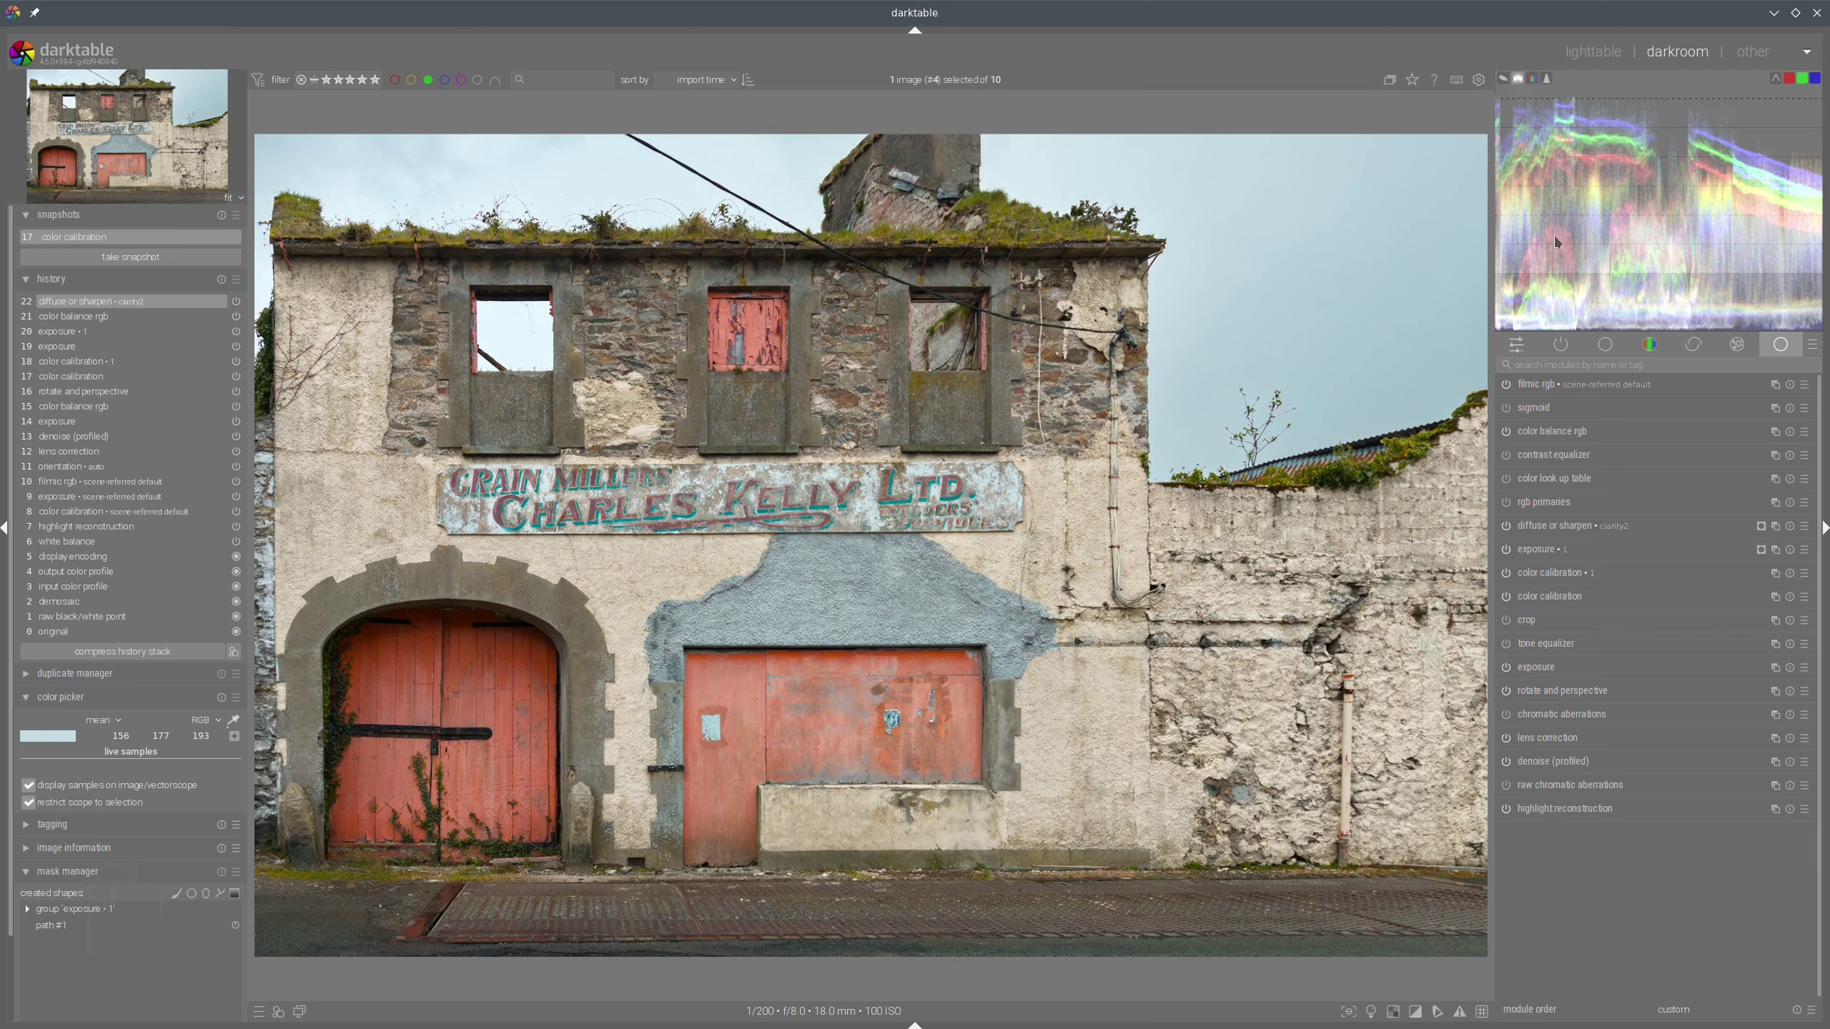
pyautogui.moveTo(1801, 193); pyautogui.dragTo(1528, 145)
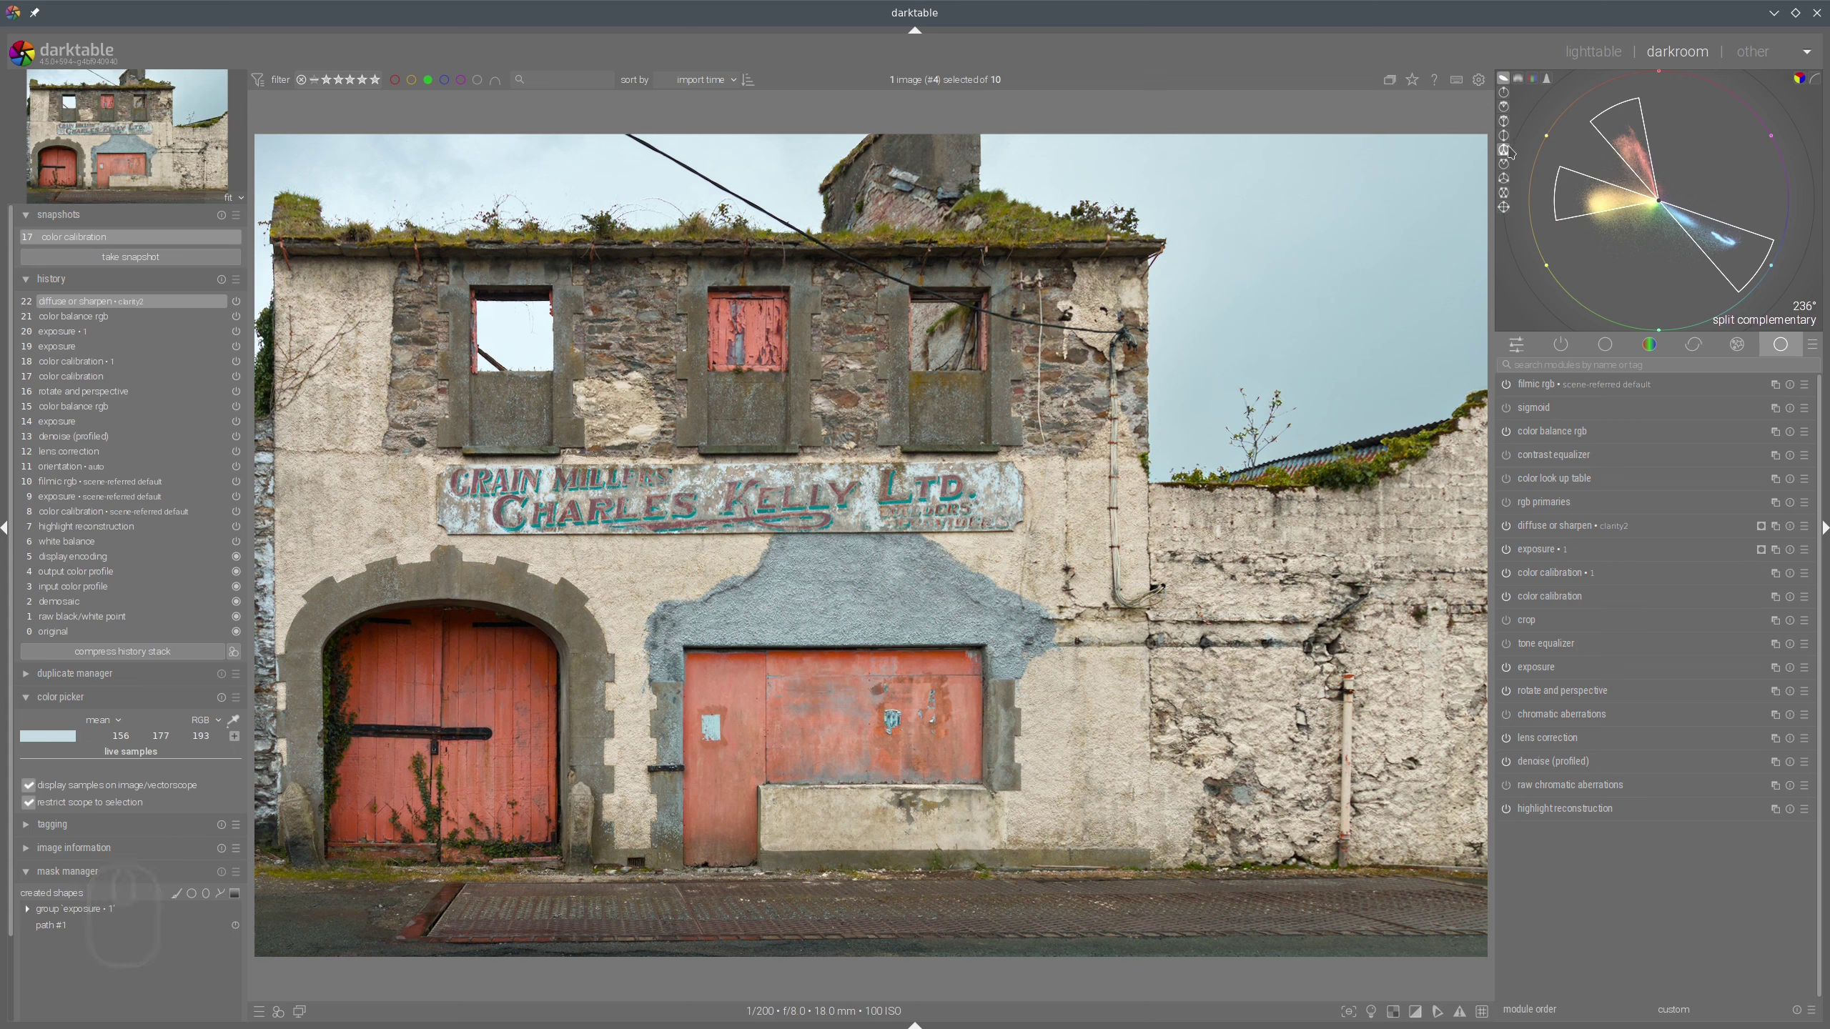
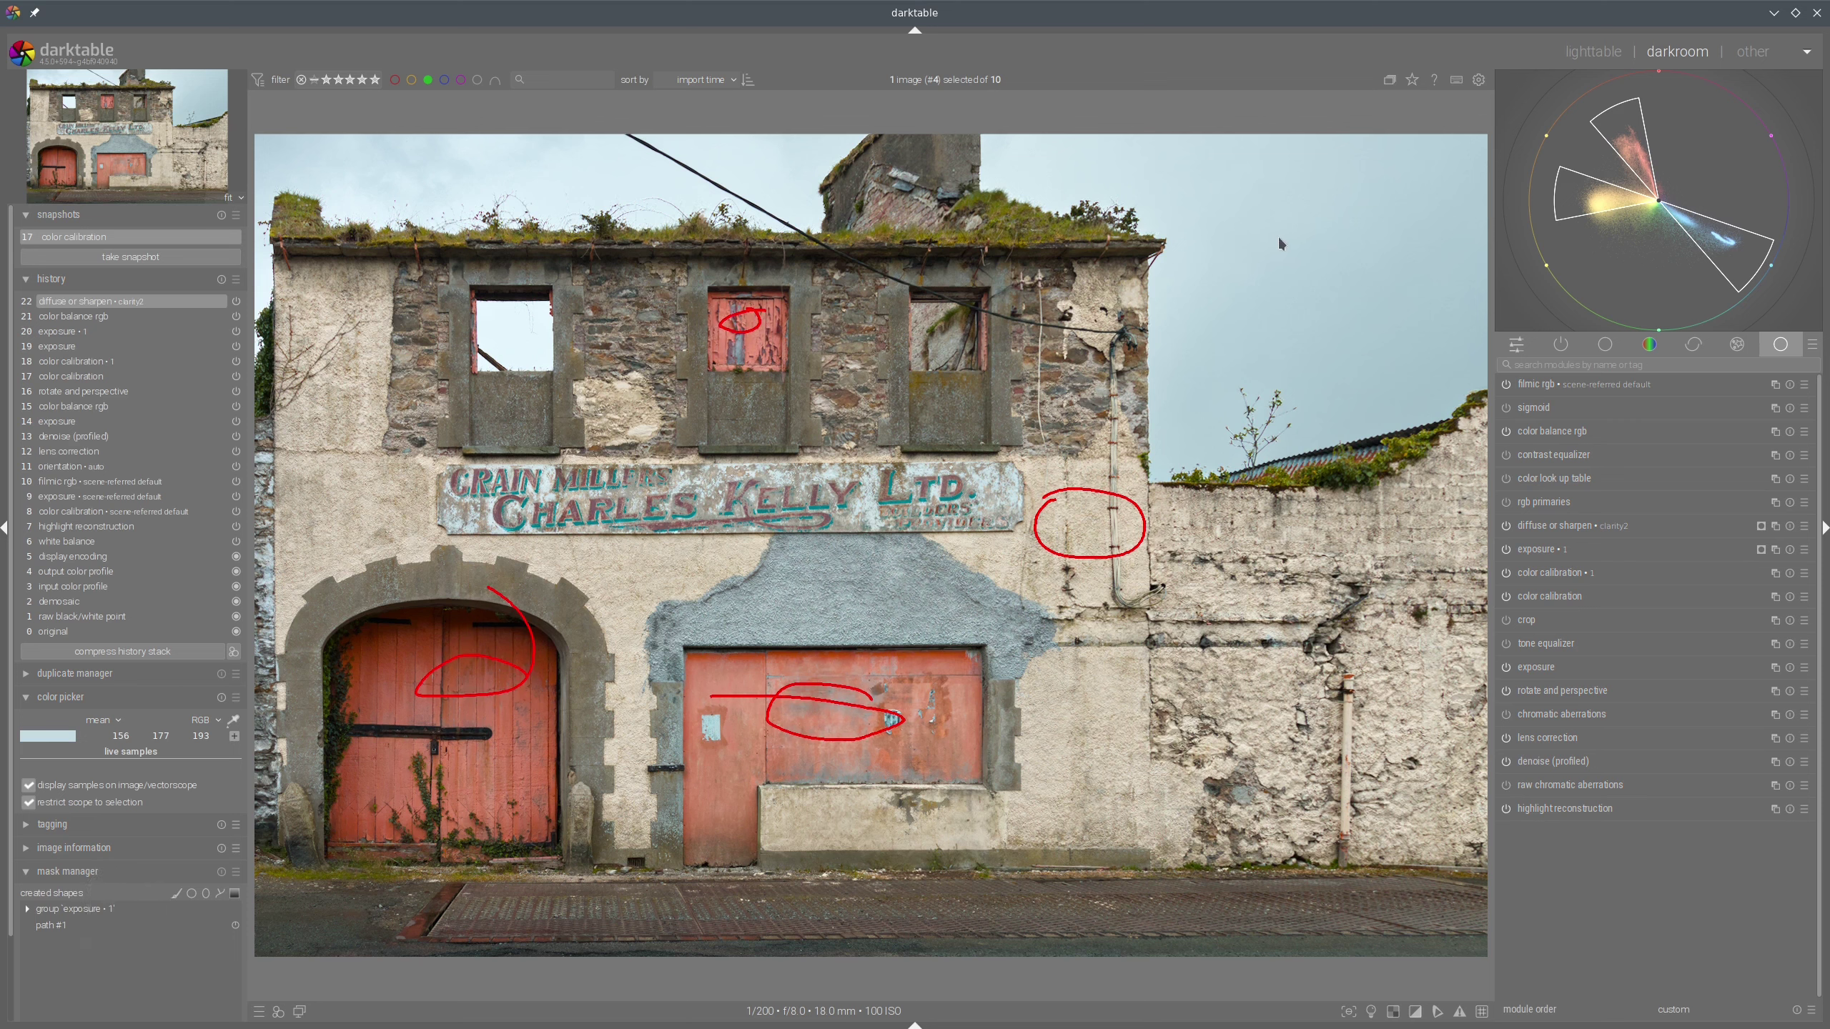
pyautogui.press('shift+super+F11')
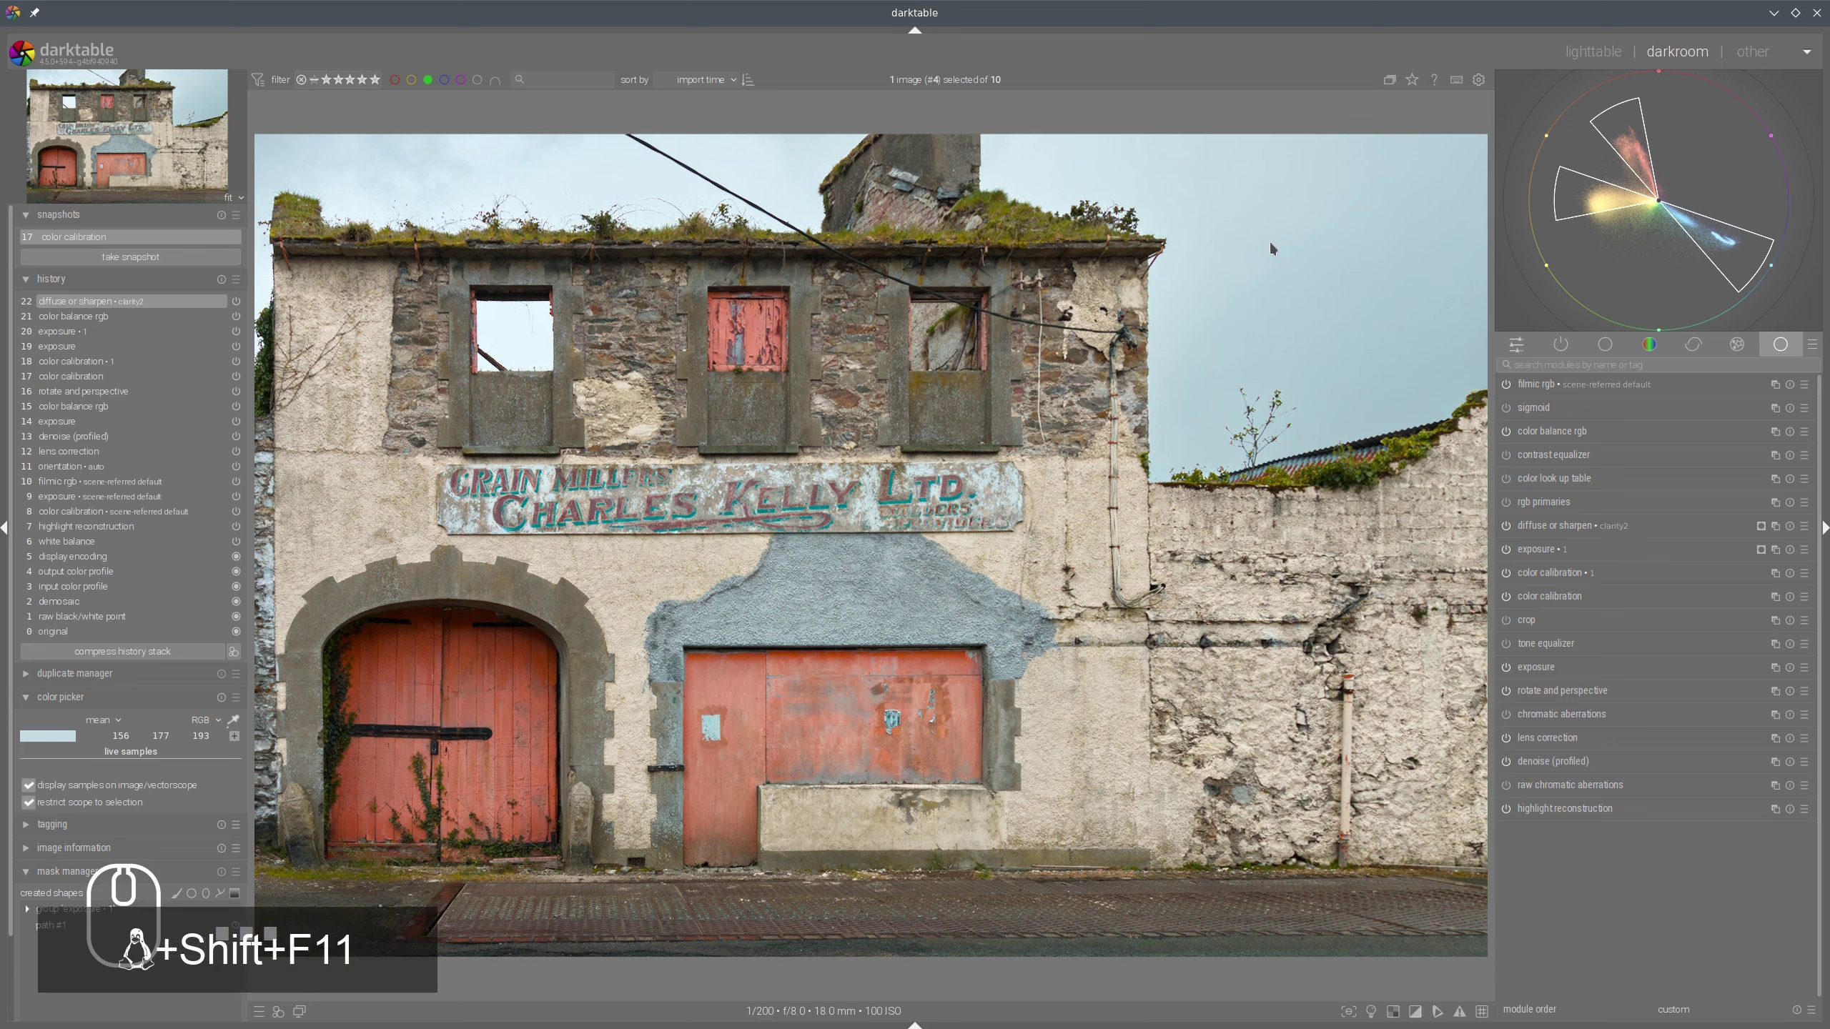